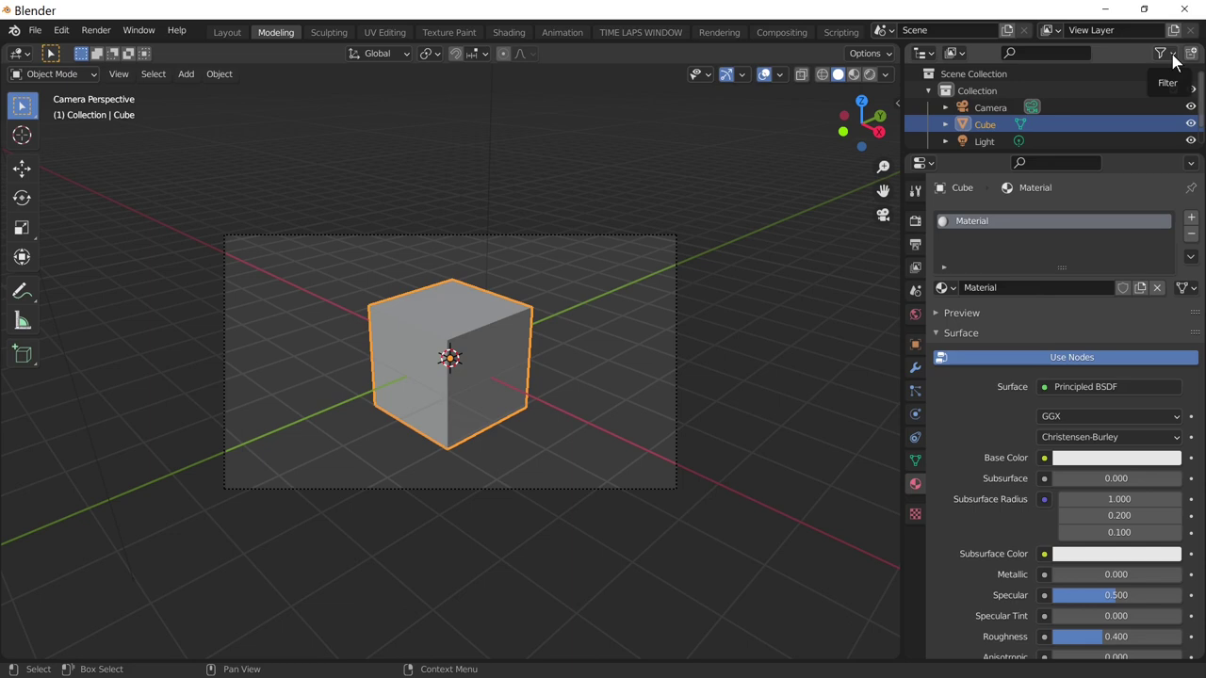
- Show the Selectable, Disable in Viewports and Disable in Renders columns via the Outliner Filter, then toggle them off again
drag(1180, 63, 1047, 109)
click(1092, 114)
click(1102, 112)
click(1116, 112)
click(1132, 112)
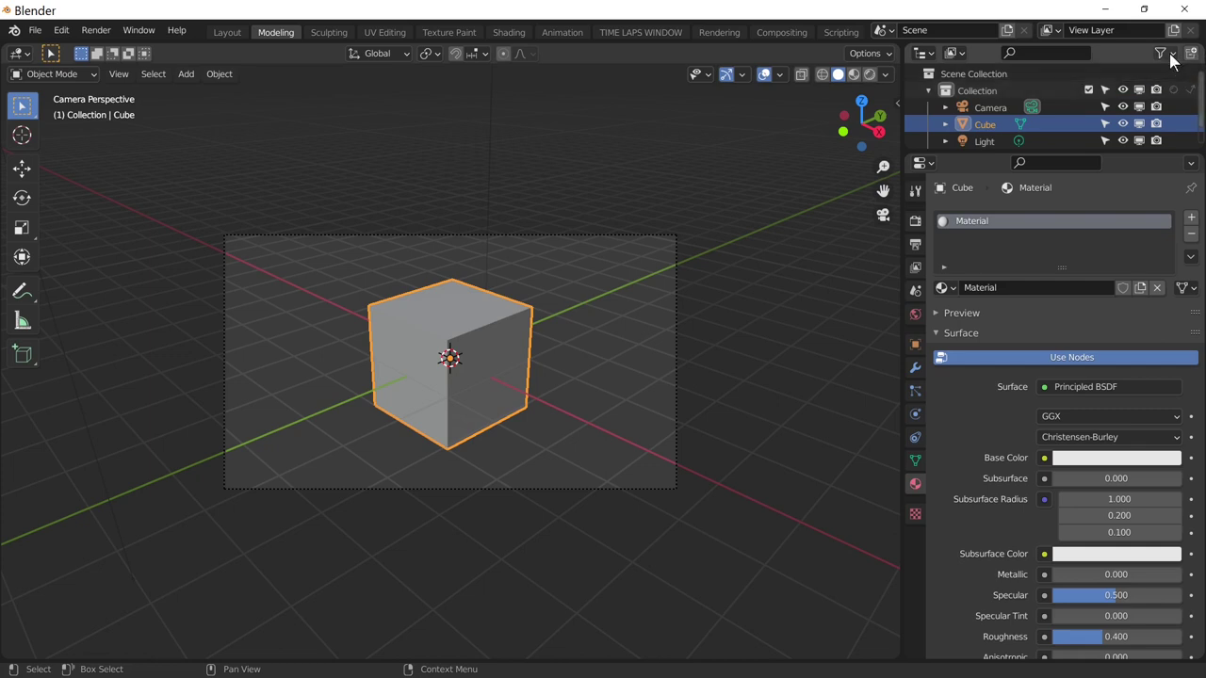
click(1177, 62)
click(1125, 111)
click(1111, 112)
click(1098, 114)
click(1082, 110)
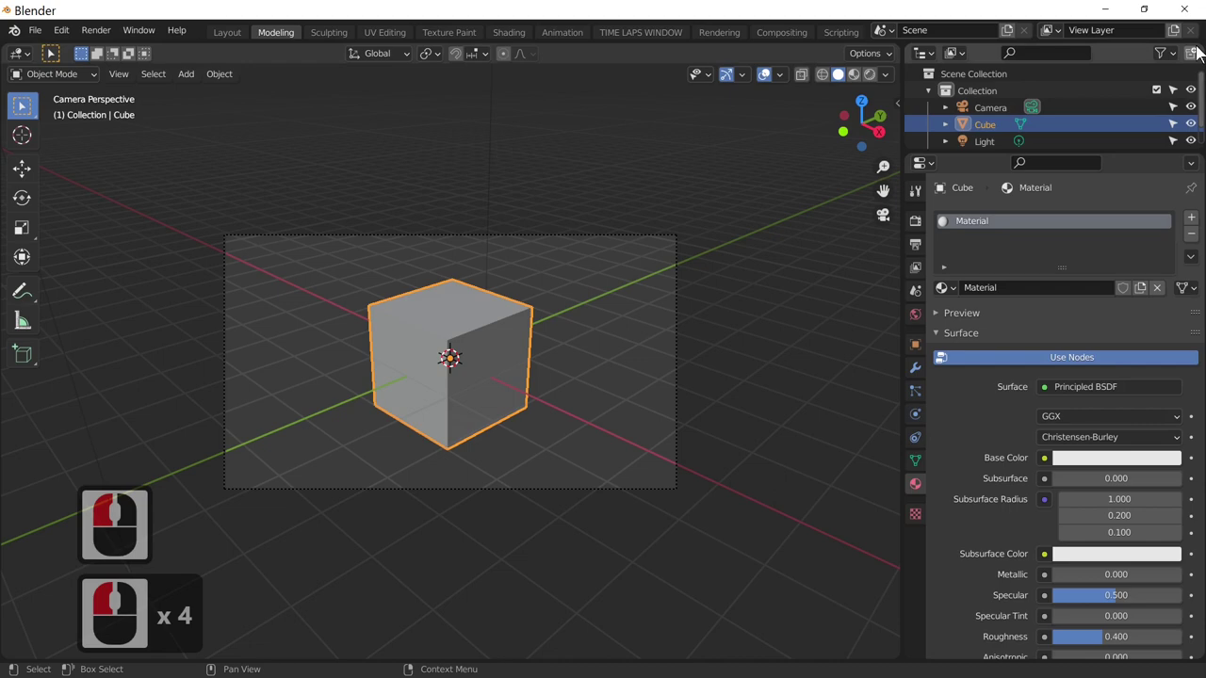
- Re-enable the three restriction columns in the Outliner Filter popover
click(1176, 63)
click(1097, 118)
click(1115, 115)
click(1126, 114)
click(1136, 107)
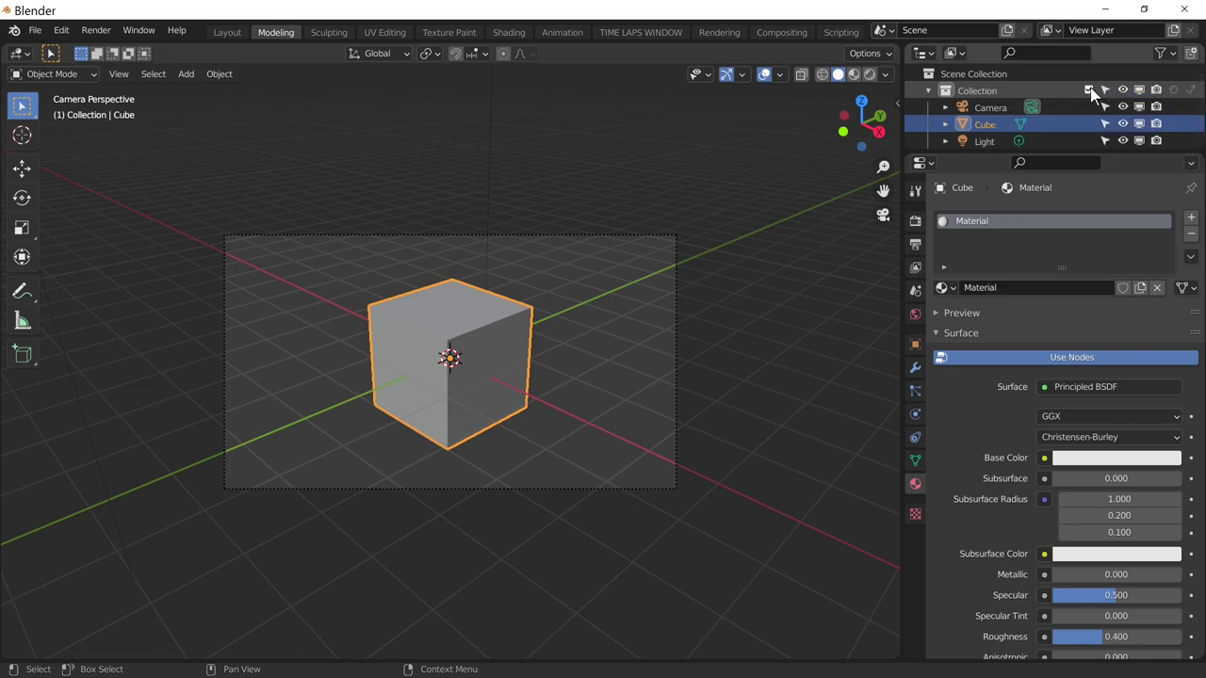
- Toggle the collection's visibility restrictions off and on, ending with the cube visible but excluded from renders
click(783, 223)
click(1128, 99)
click(1123, 102)
click(1142, 102)
click(1142, 101)
click(1142, 102)
click(1142, 102)
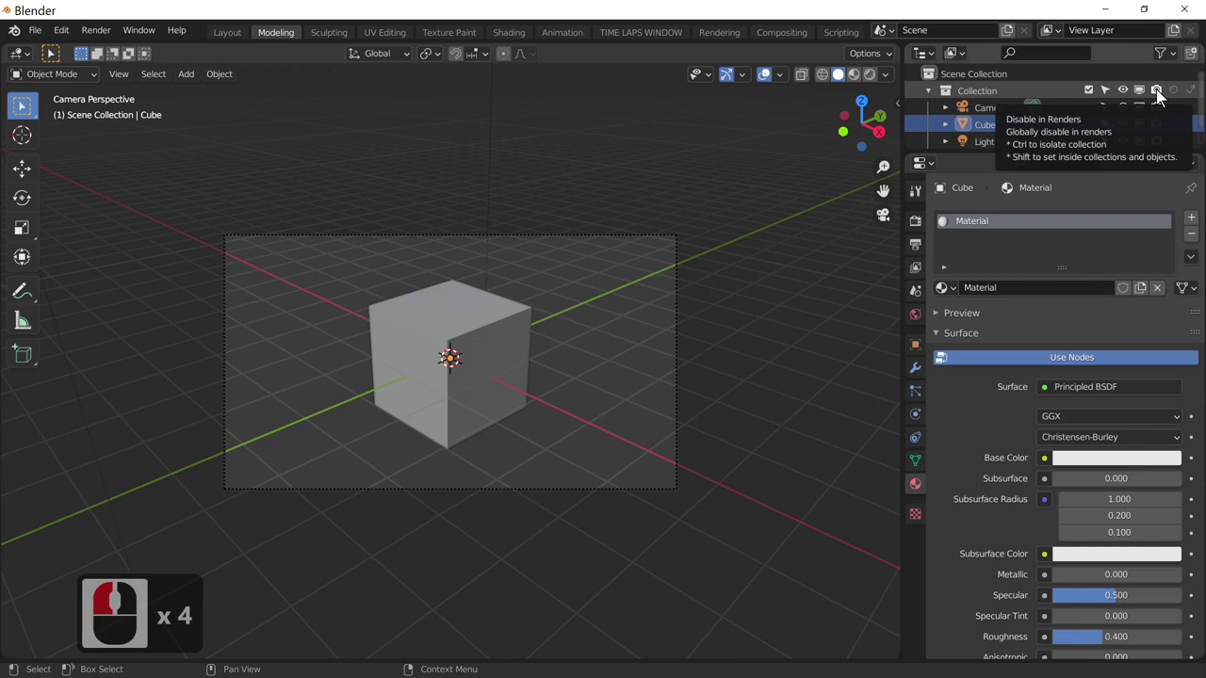
click(1163, 98)
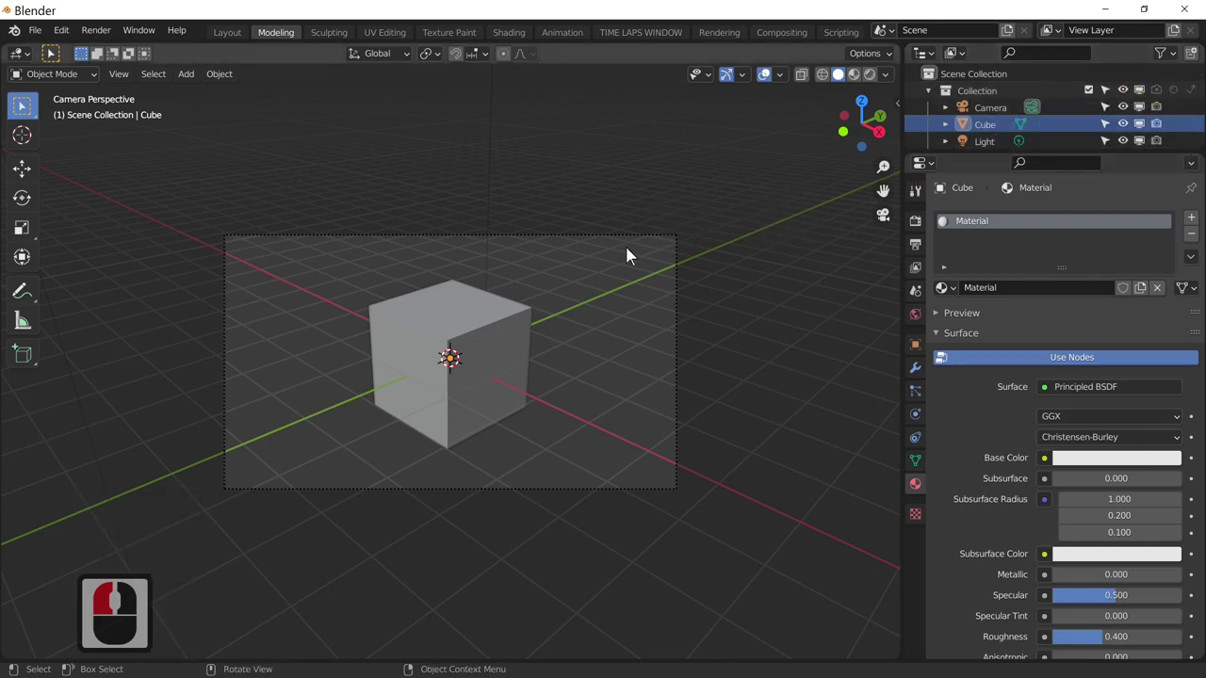
key(F12)
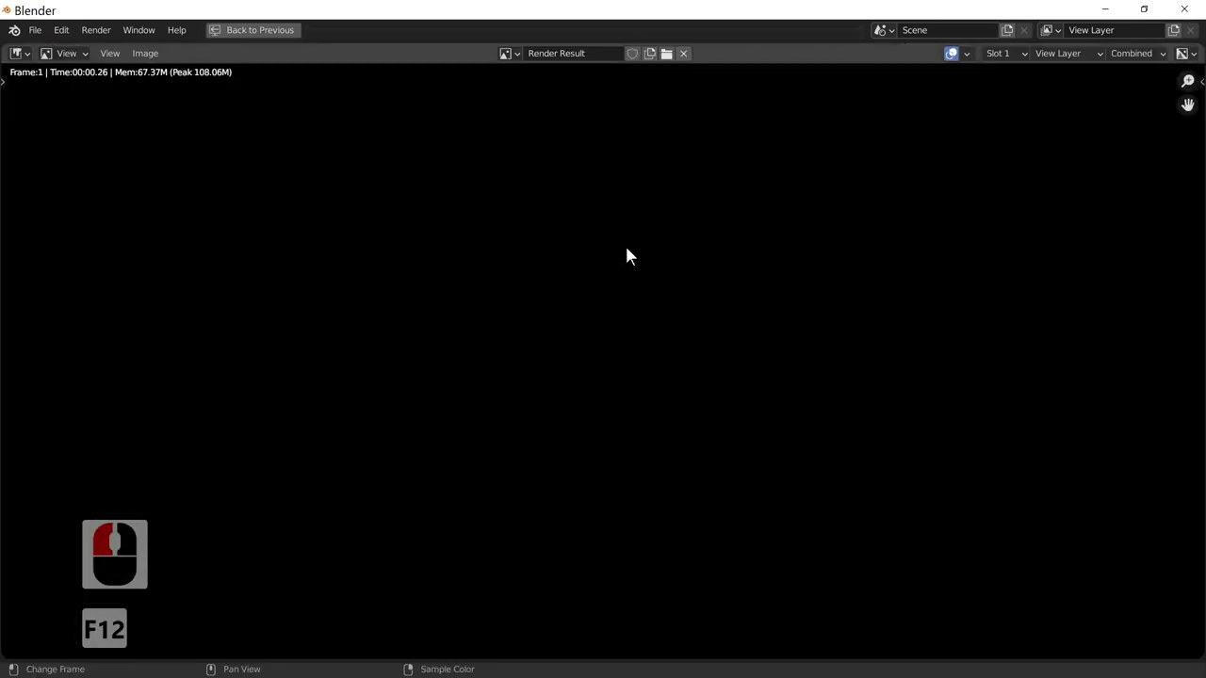
key(Escape)
click(1167, 101)
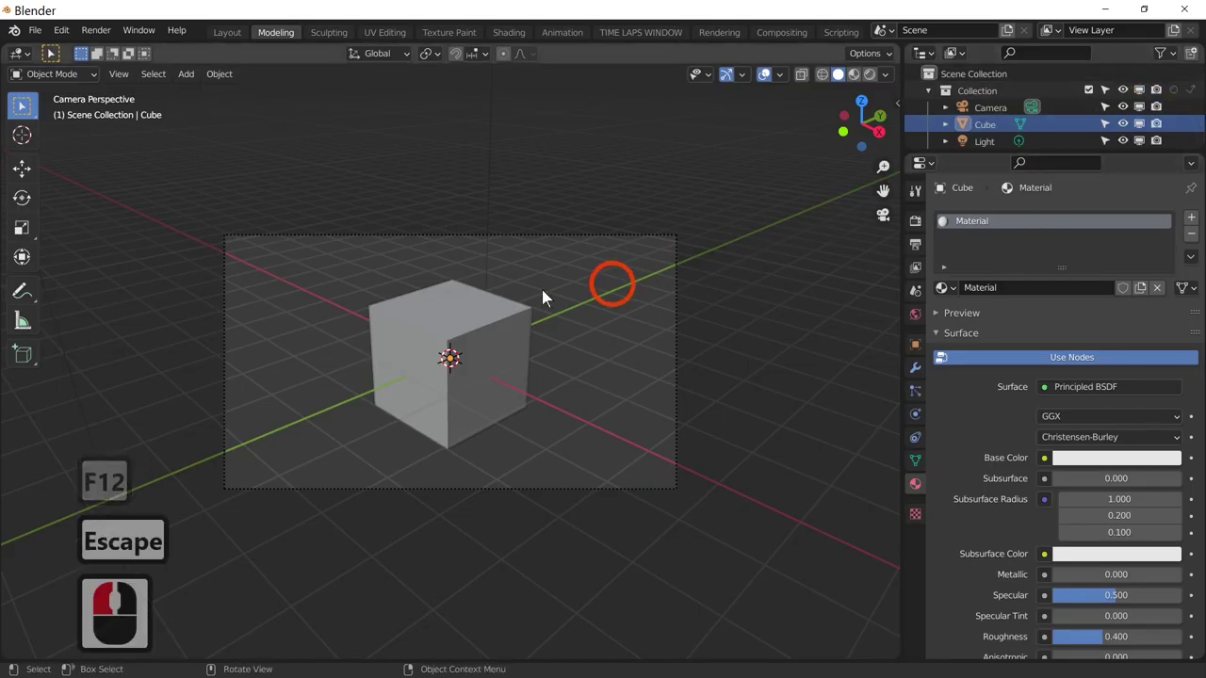
key(F12)
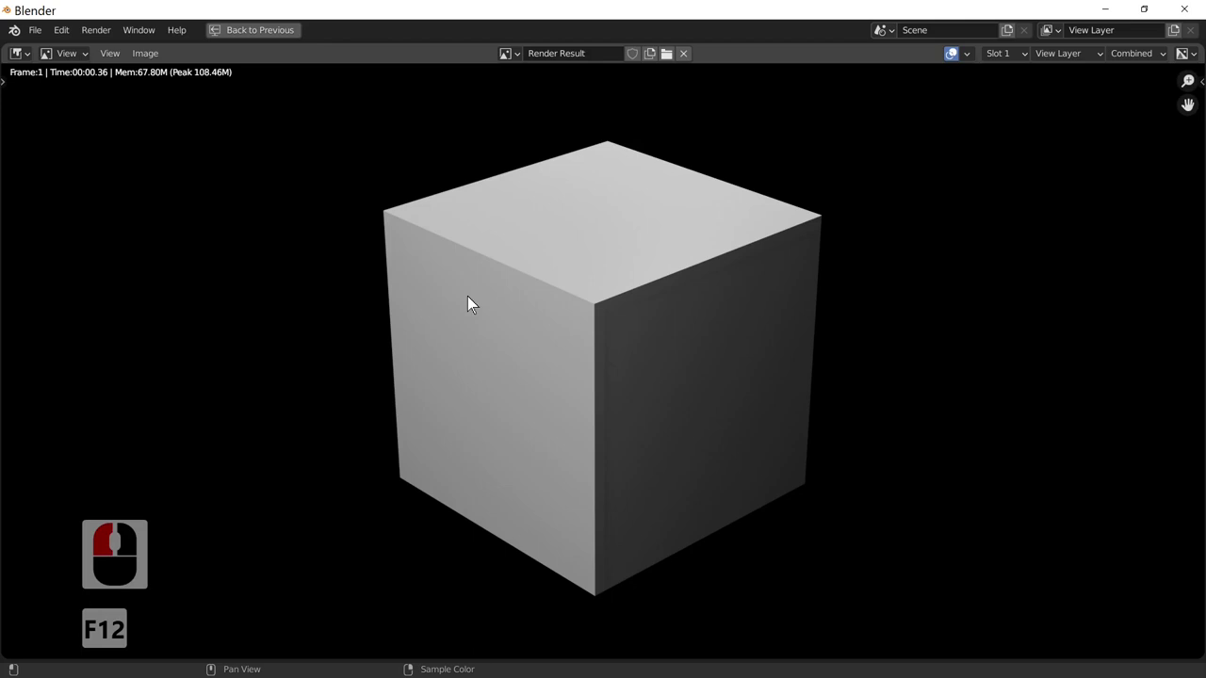
key(Escape)
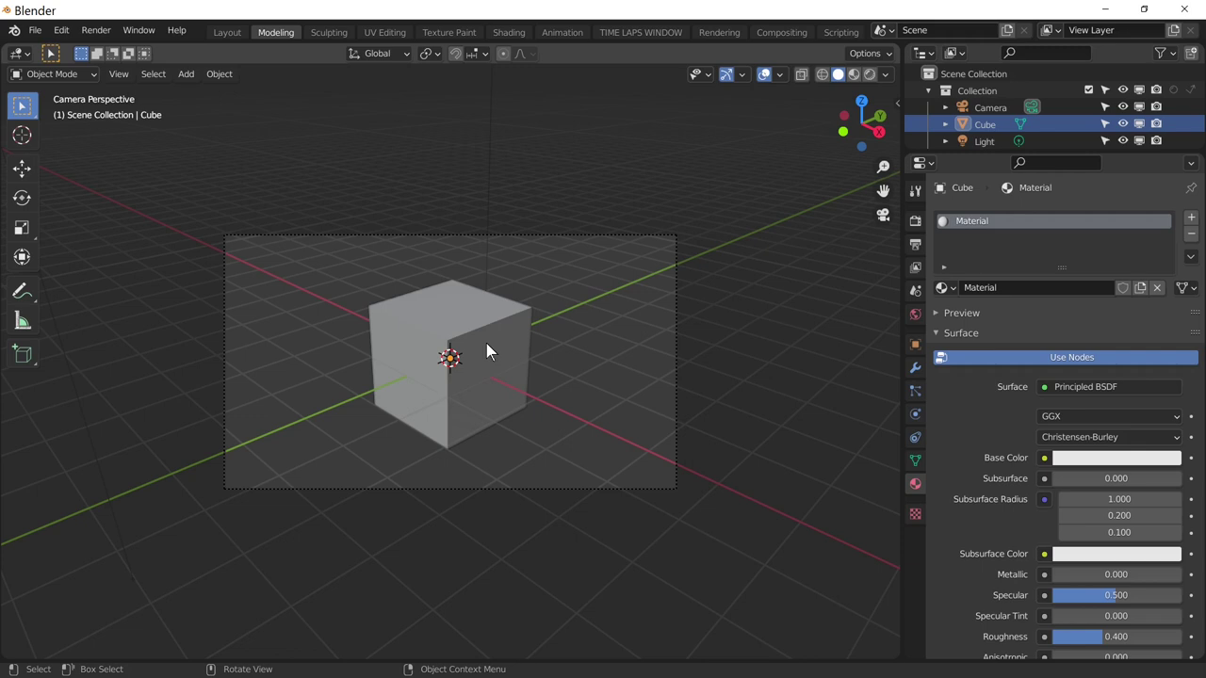
- Select the cube and try a free scale, then undo it
click(512, 367)
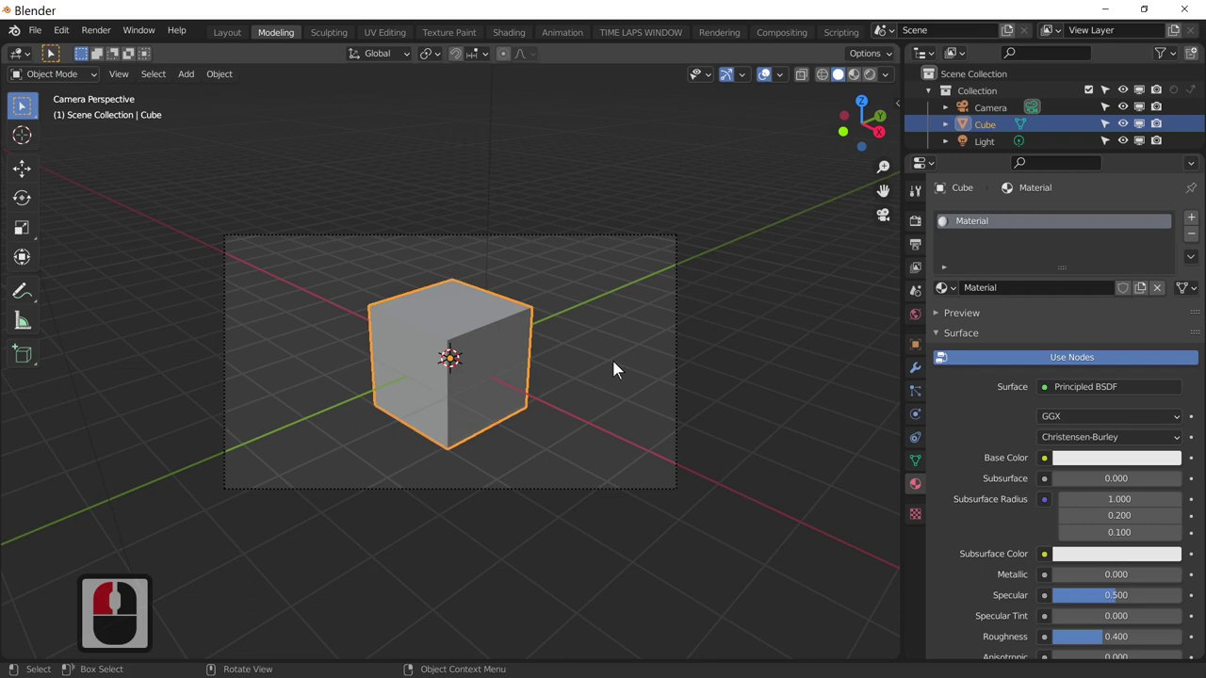
key(Caps_Lock)
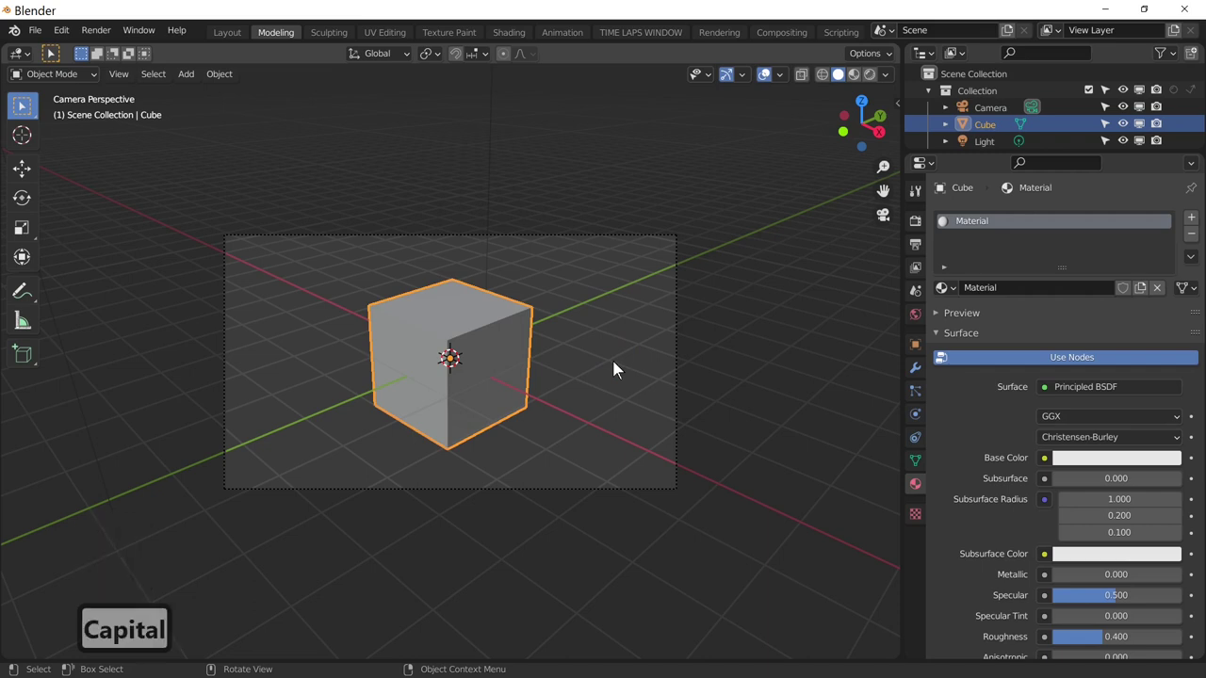
click(509, 376)
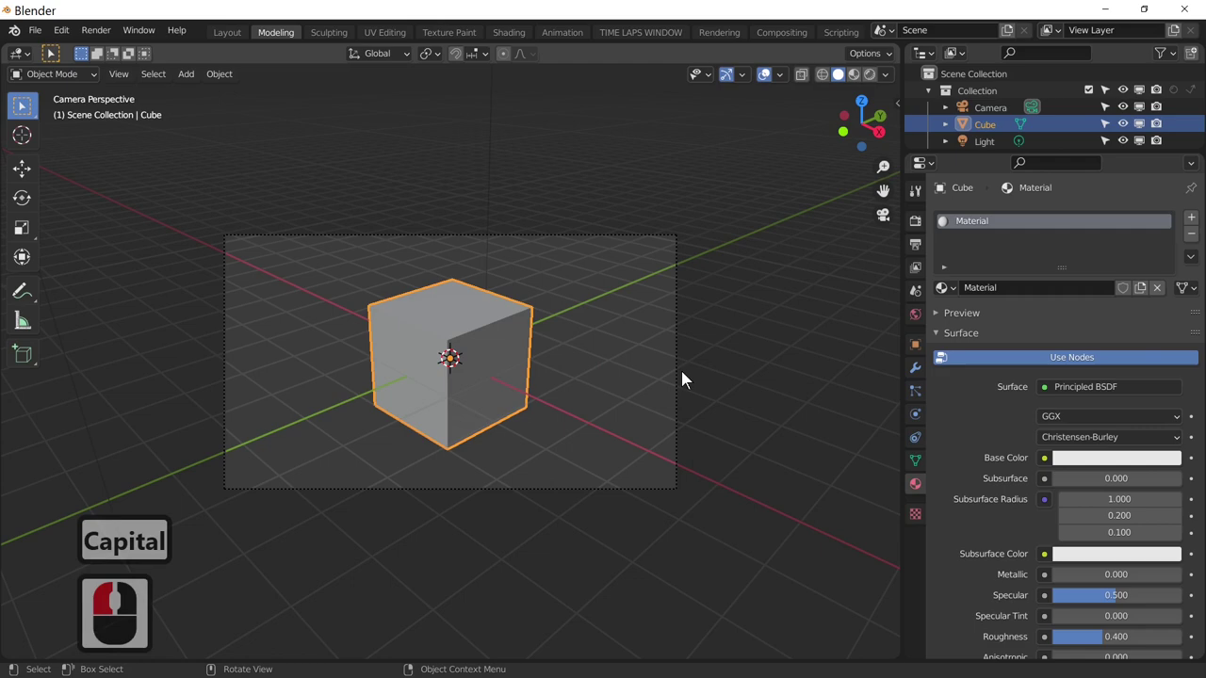
key(s)
click(720, 373)
key(ctrl+z)
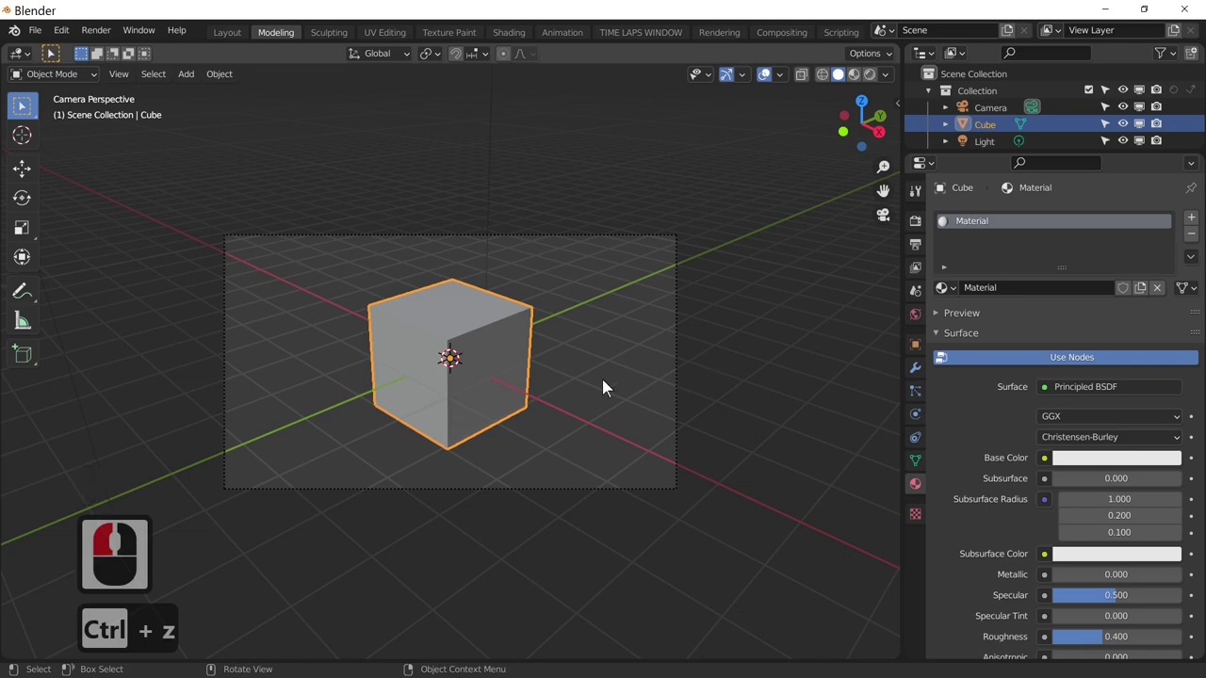
- Scale the cube flat along Z, move it down below the origin, then scale it up uniformly
key(s)
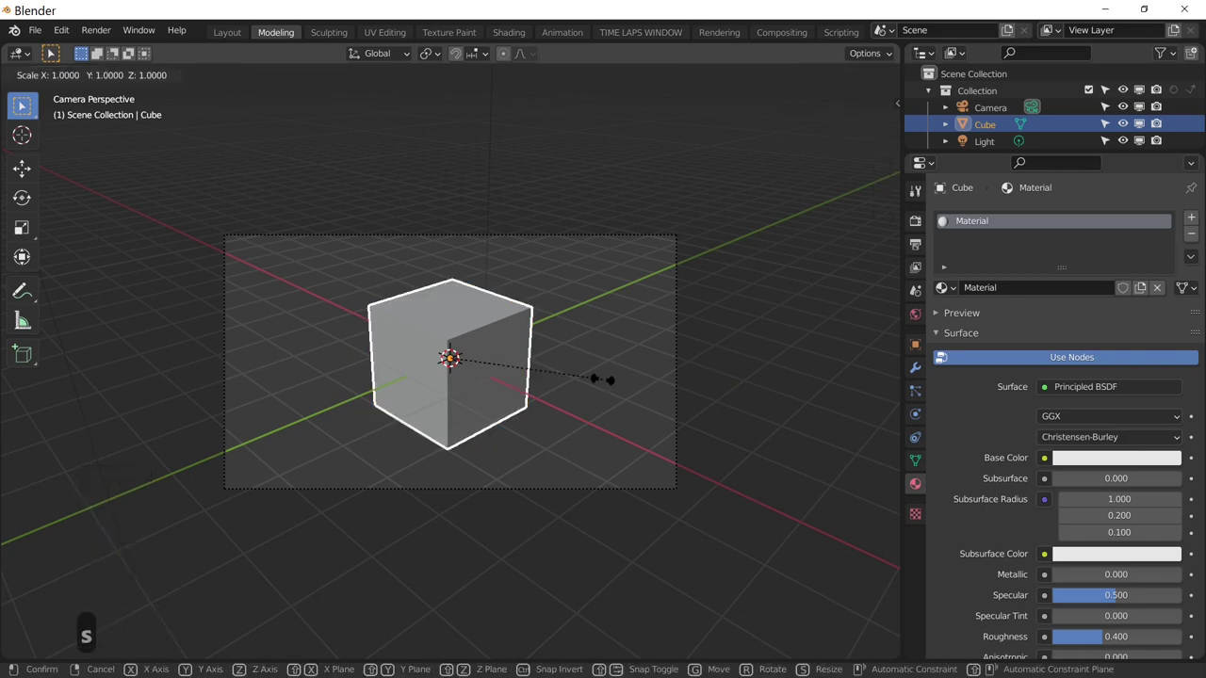
key(z)
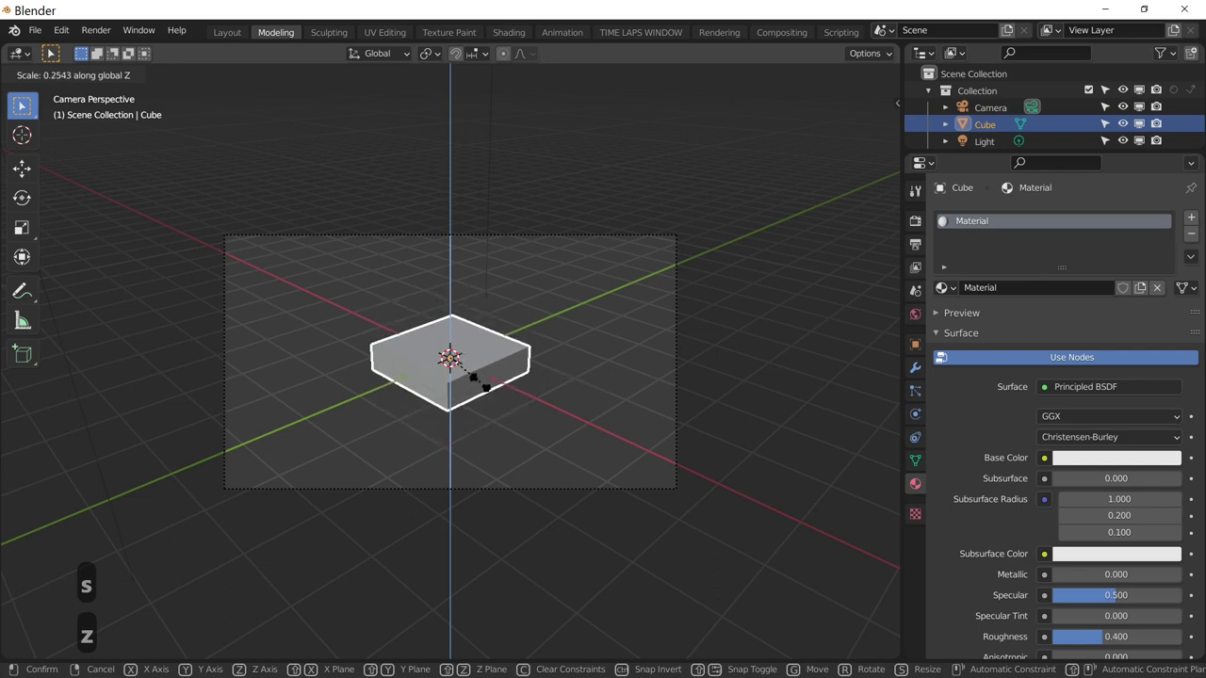
click(458, 383)
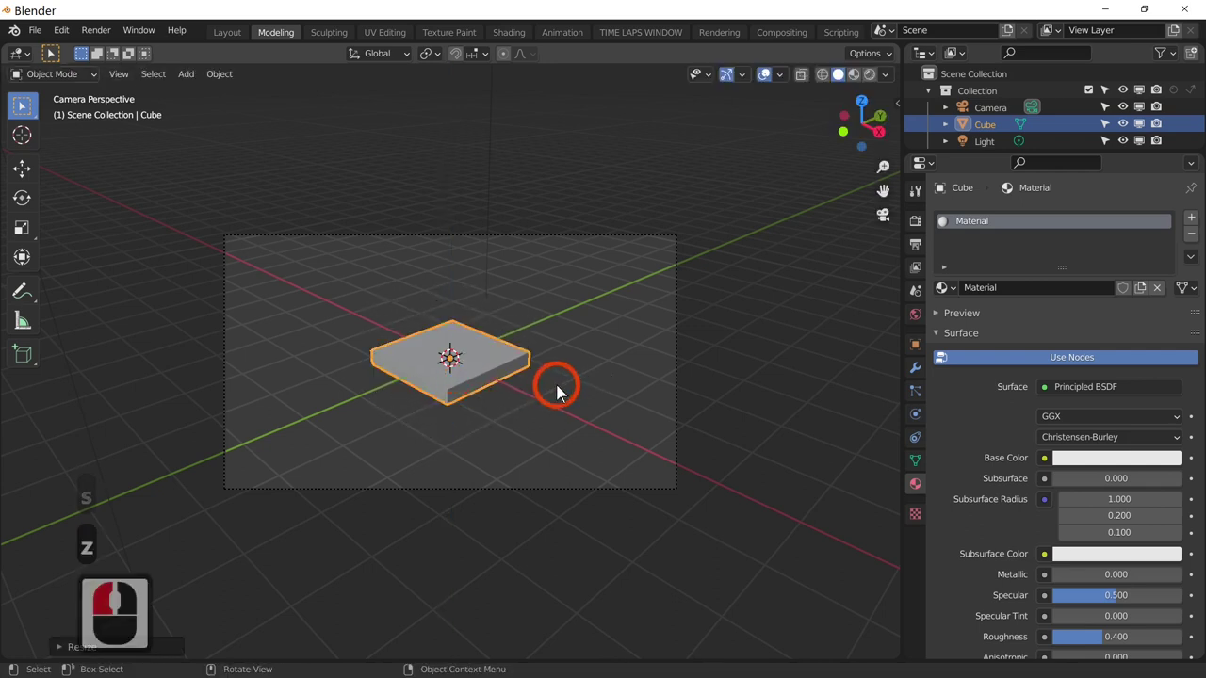
key(g)
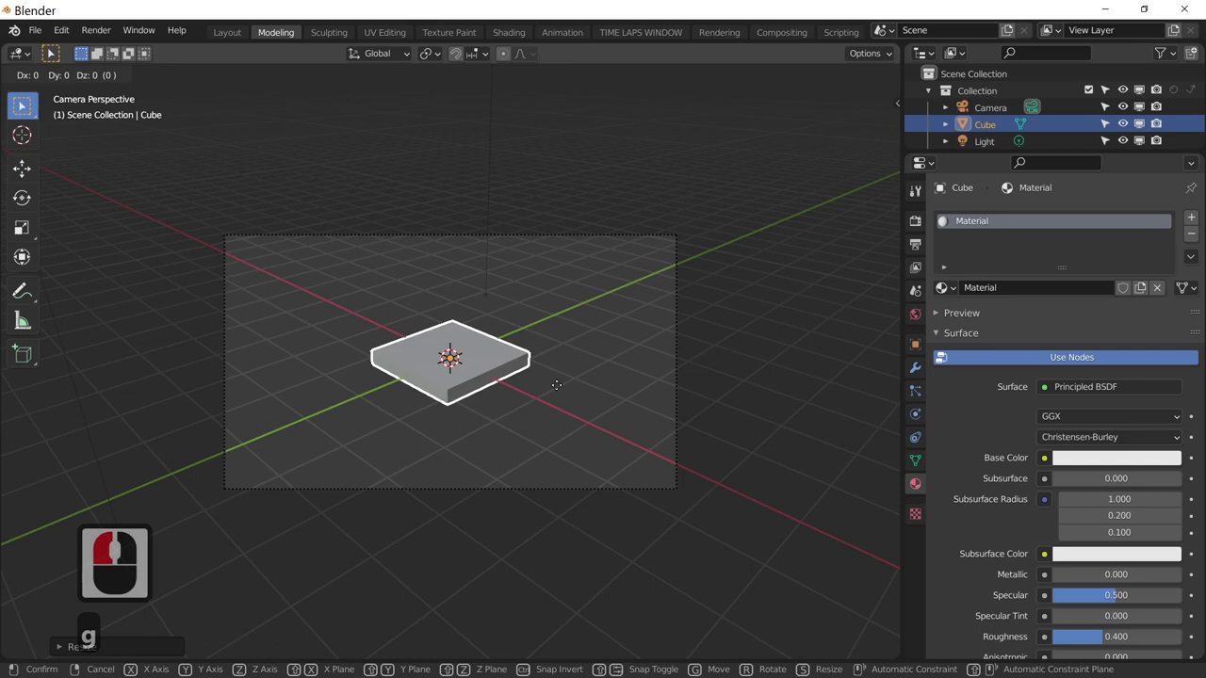
key(z)
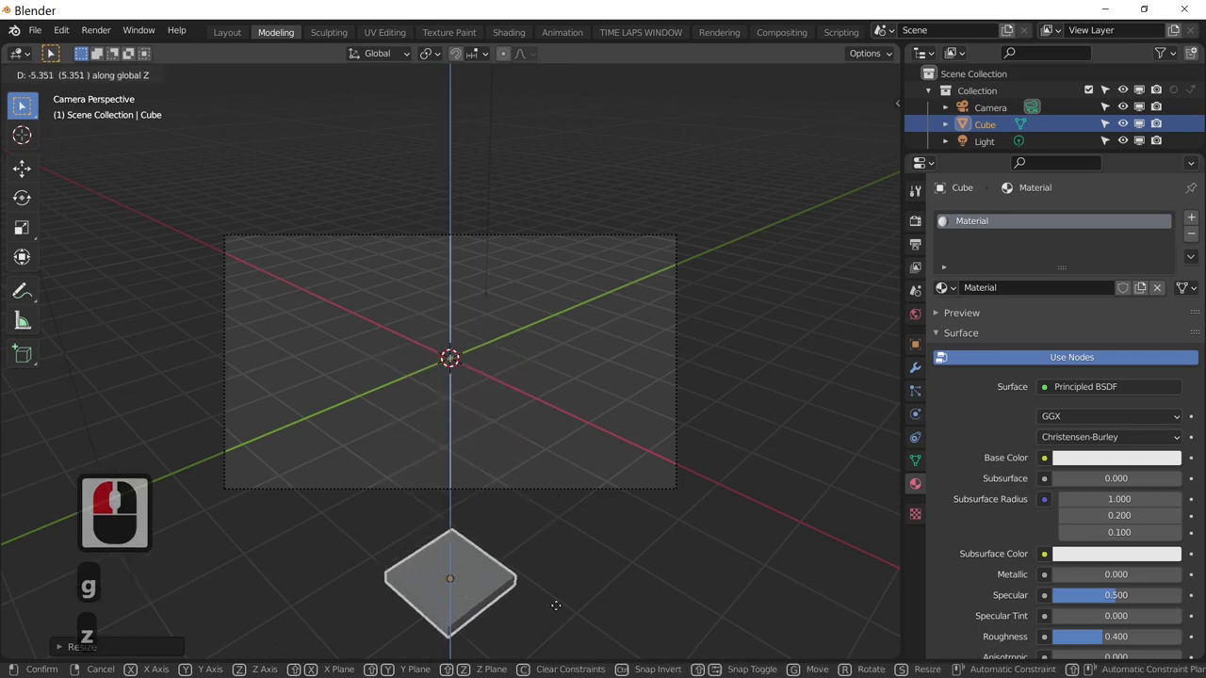
click(564, 611)
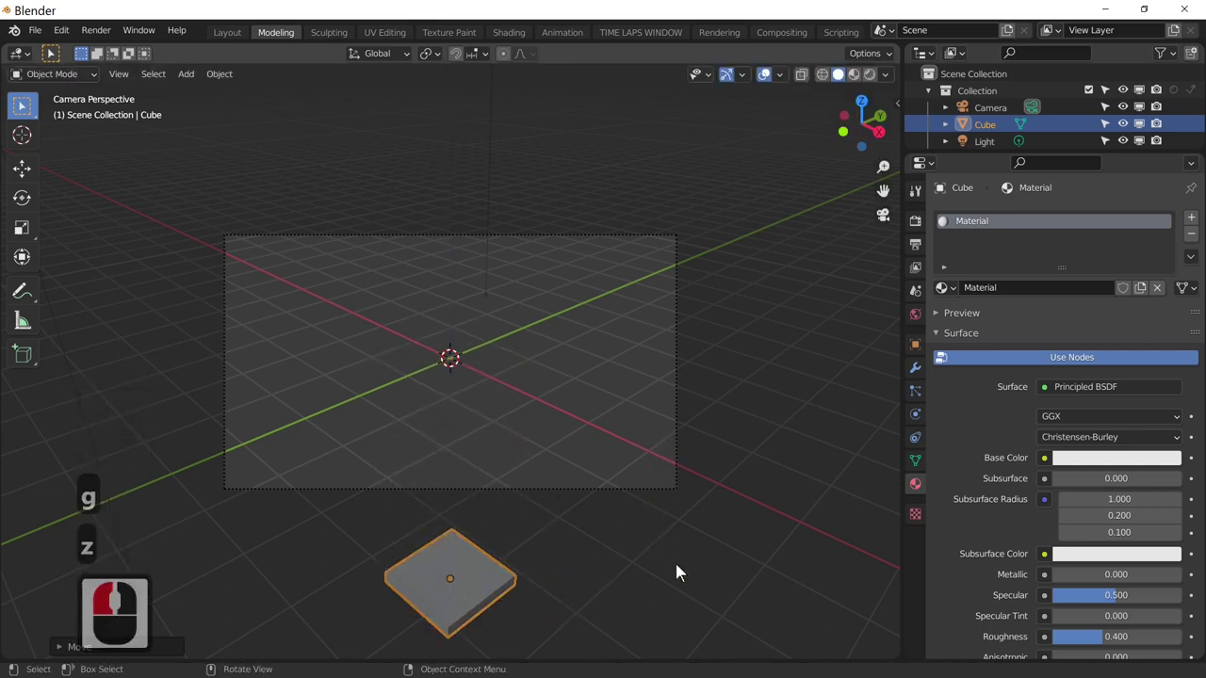
key(s)
click(847, 553)
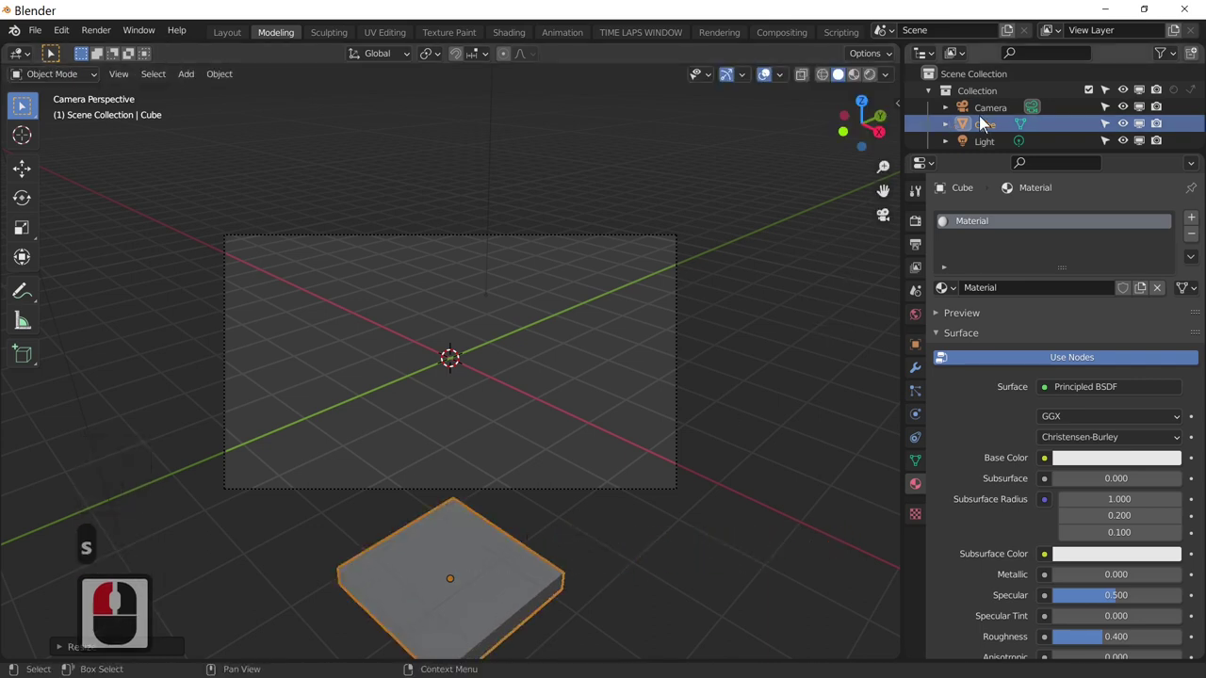
- Rename the Cube object to 'emmiter' in the Outliner
click(984, 129)
double_click(1000, 129)
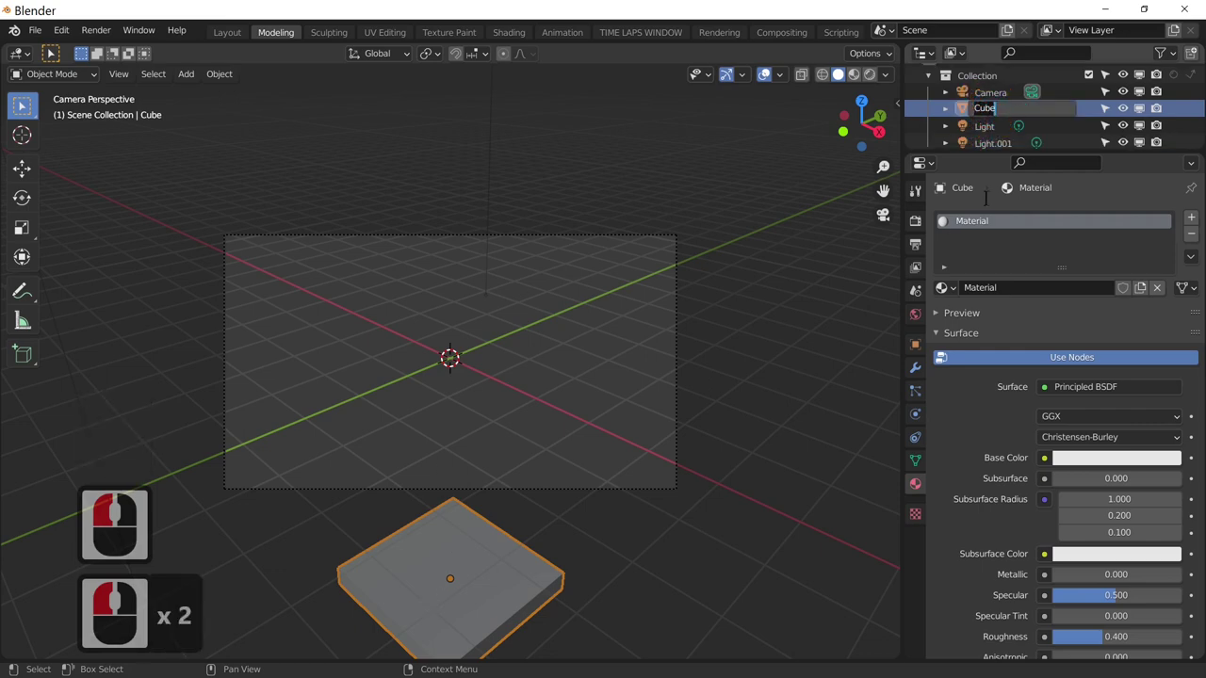
click(967, 134)
double_click(996, 115)
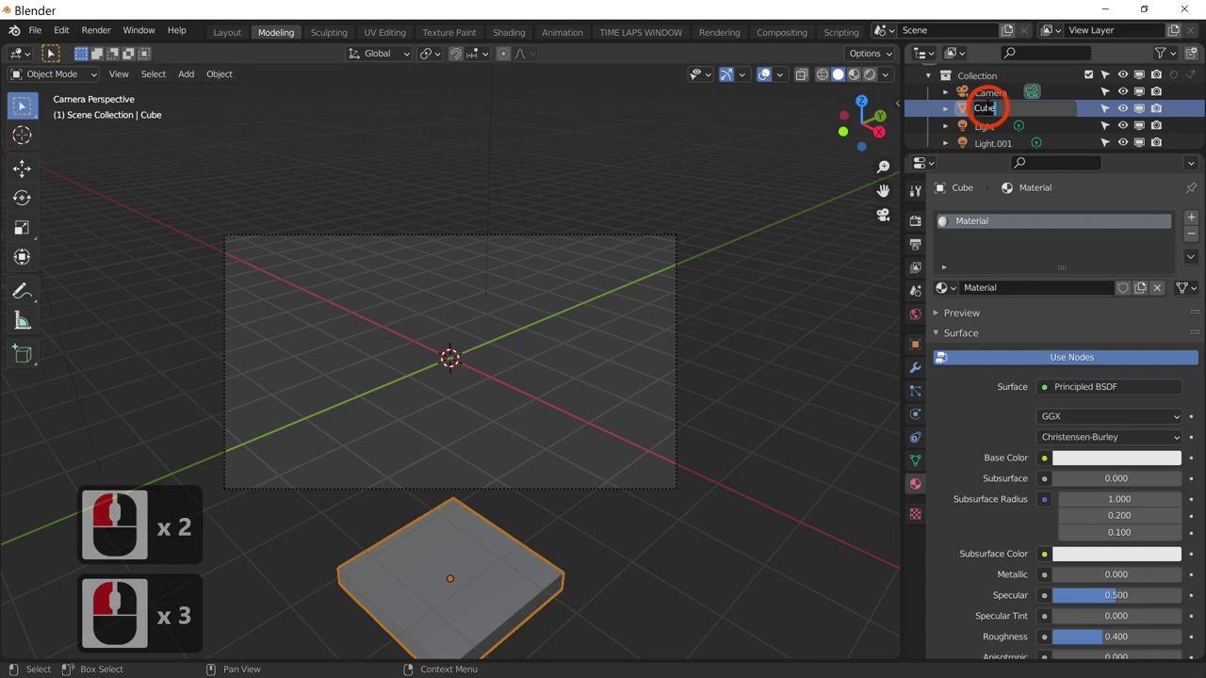
text(emmiter)
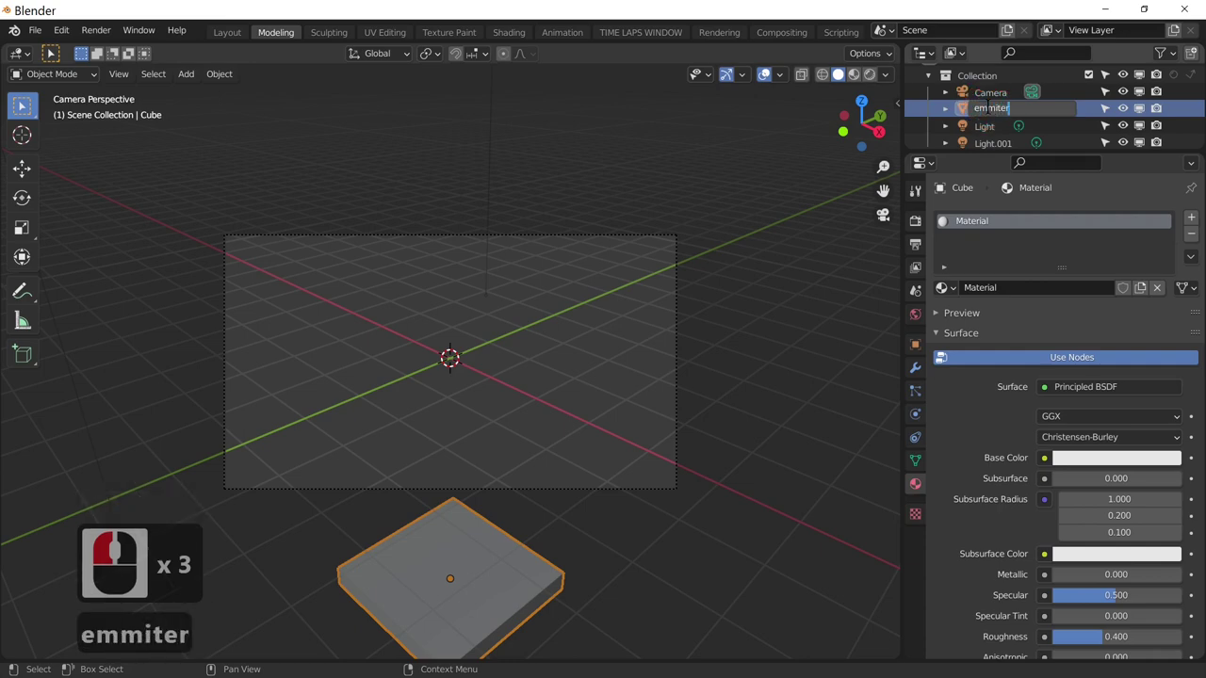
key(Return)
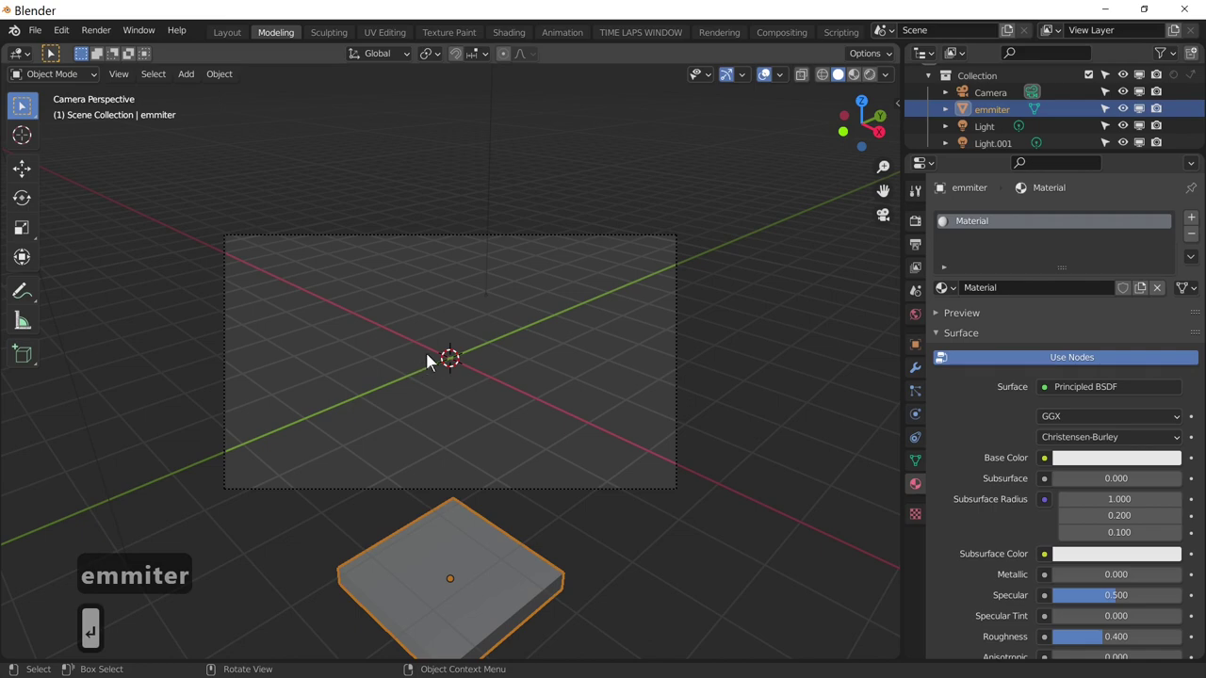
- Zoom out the viewport to see the whole scene around the slab
middle_click(439, 359)
middle_click(438, 359)
drag(454, 357, 898, 236)
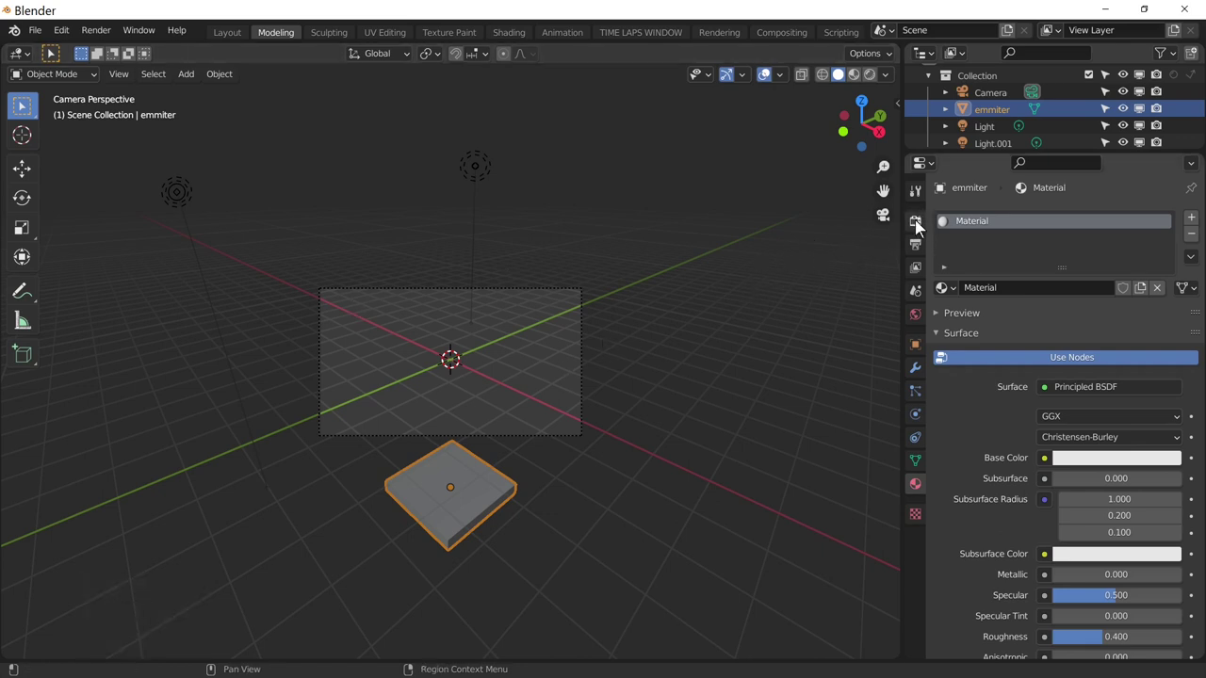
- Enable Ambient Occlusion and Bloom in Eevee and switch the viewport to rendered shading
drag(922, 229, 1096, 224)
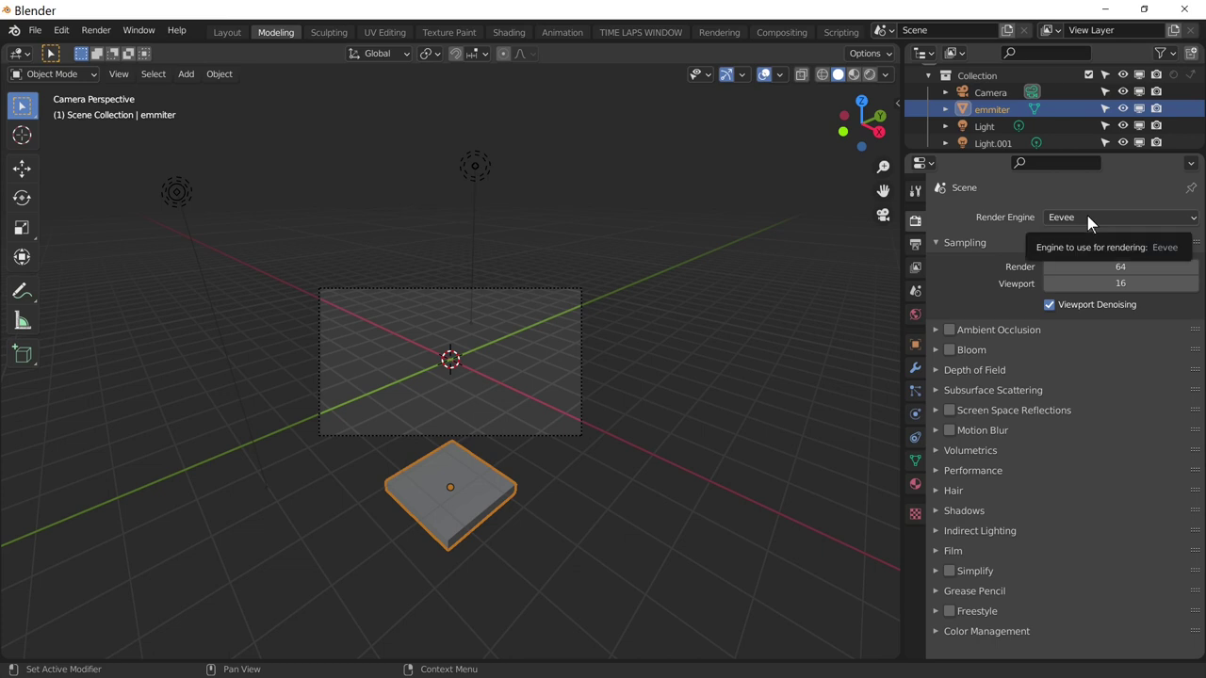
drag(954, 337, 958, 355)
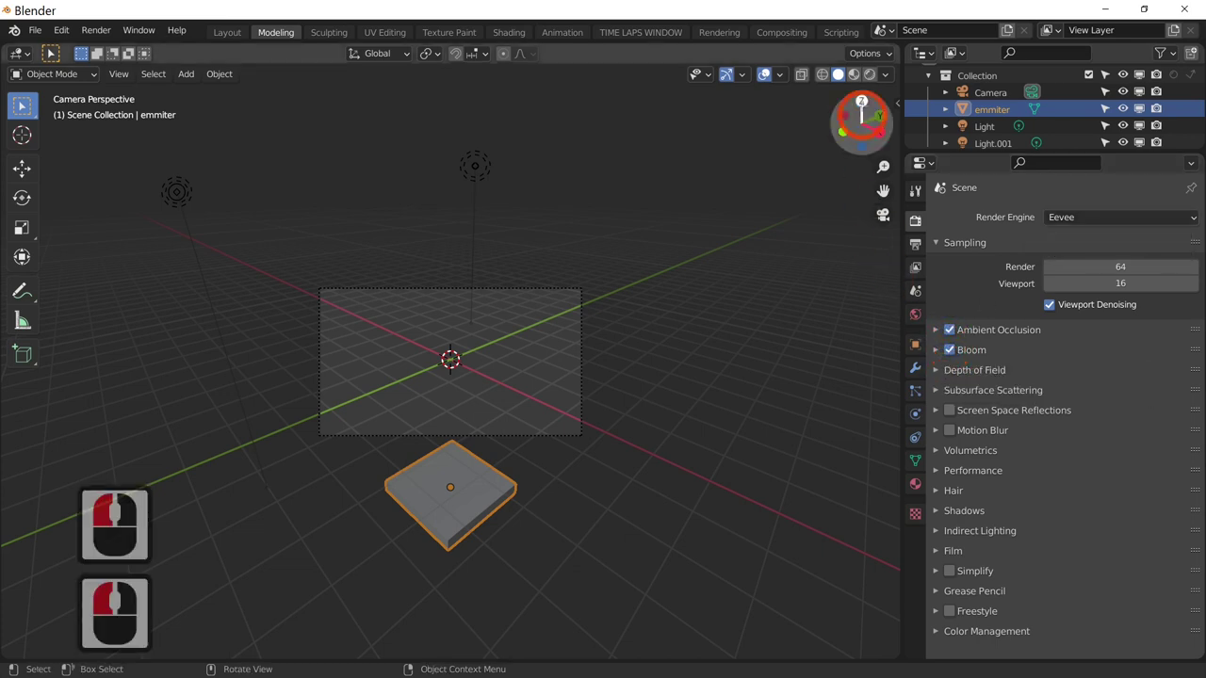
click(871, 82)
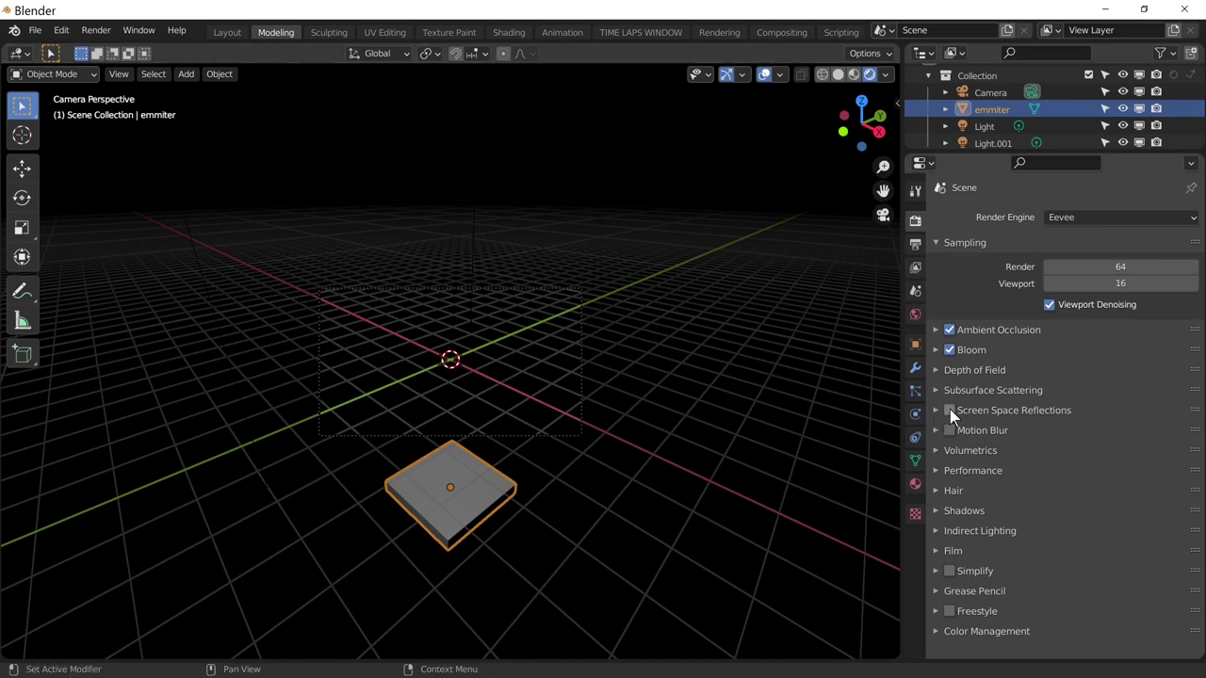
- Turn on Screen Space Reflections with Refraction and Half Res Trace, then collapse the panel
click(958, 418)
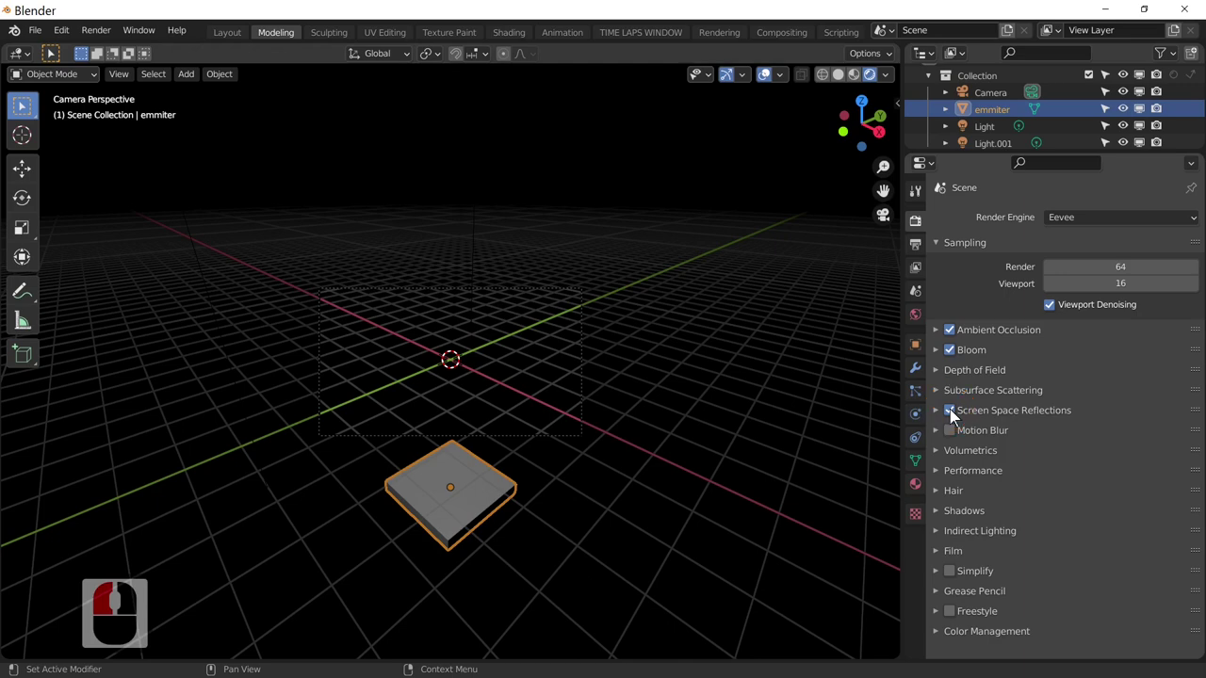
click(937, 419)
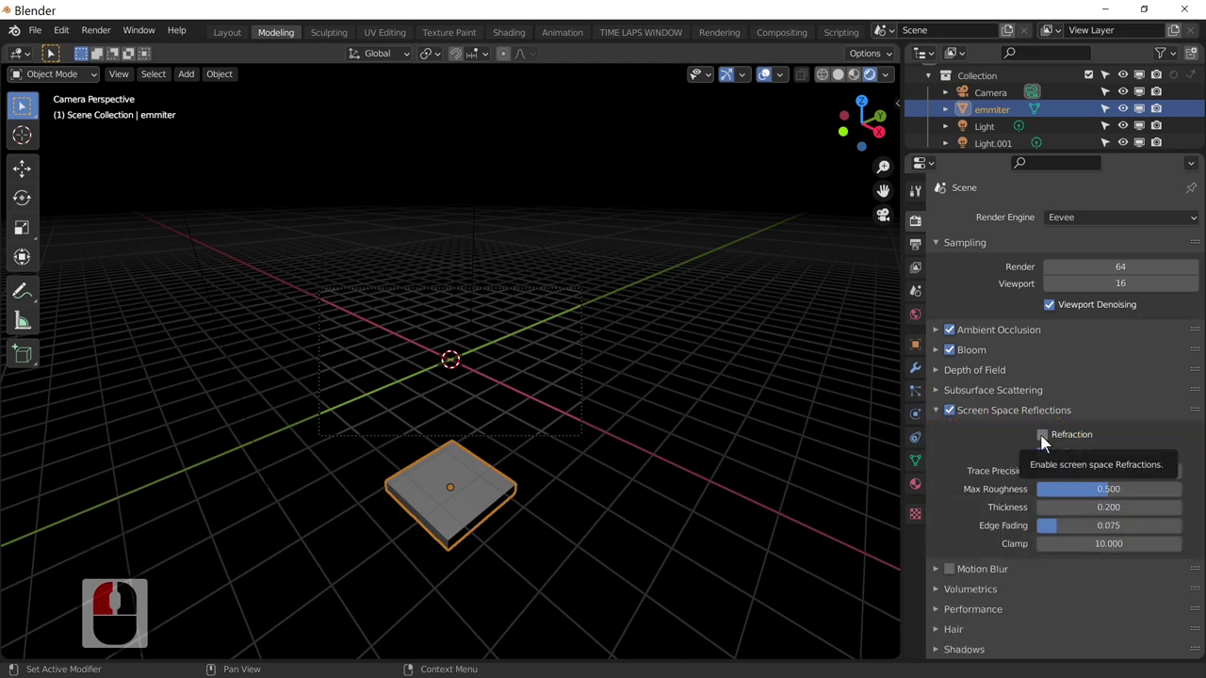
click(1044, 446)
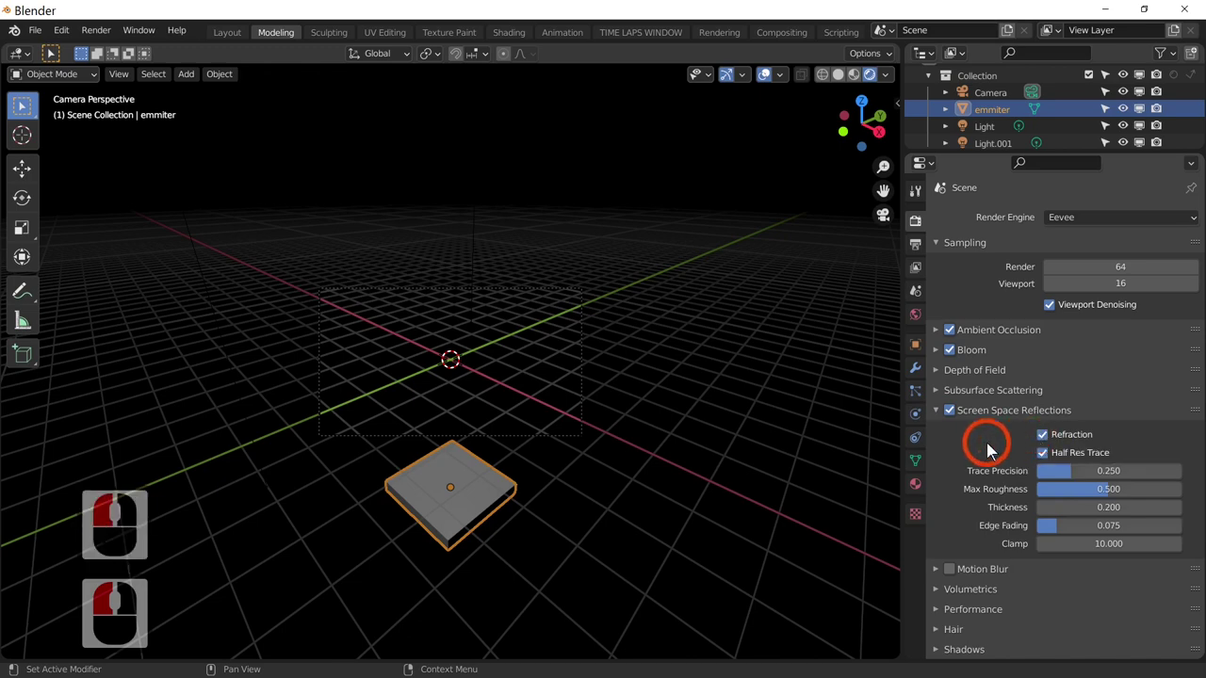
click(942, 423)
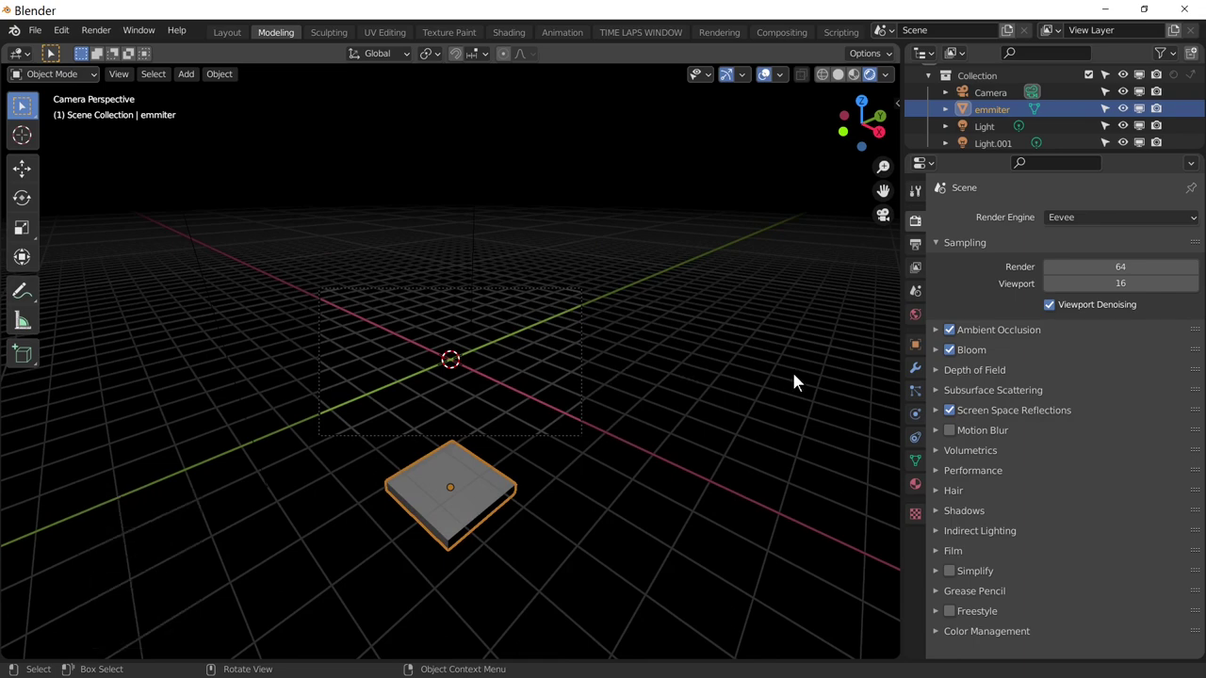
middle_click(1006, 436)
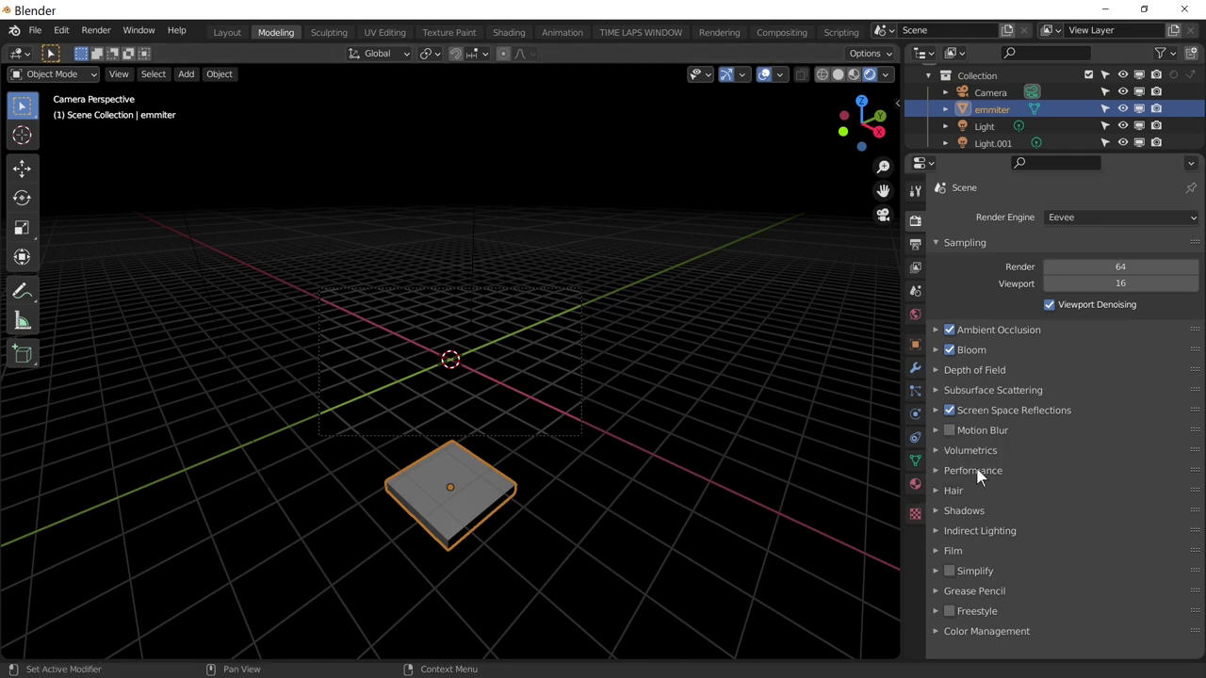
middle_click(992, 476)
middle_click(992, 476)
middle_click(710, 492)
middle_click(710, 491)
middle_click(709, 492)
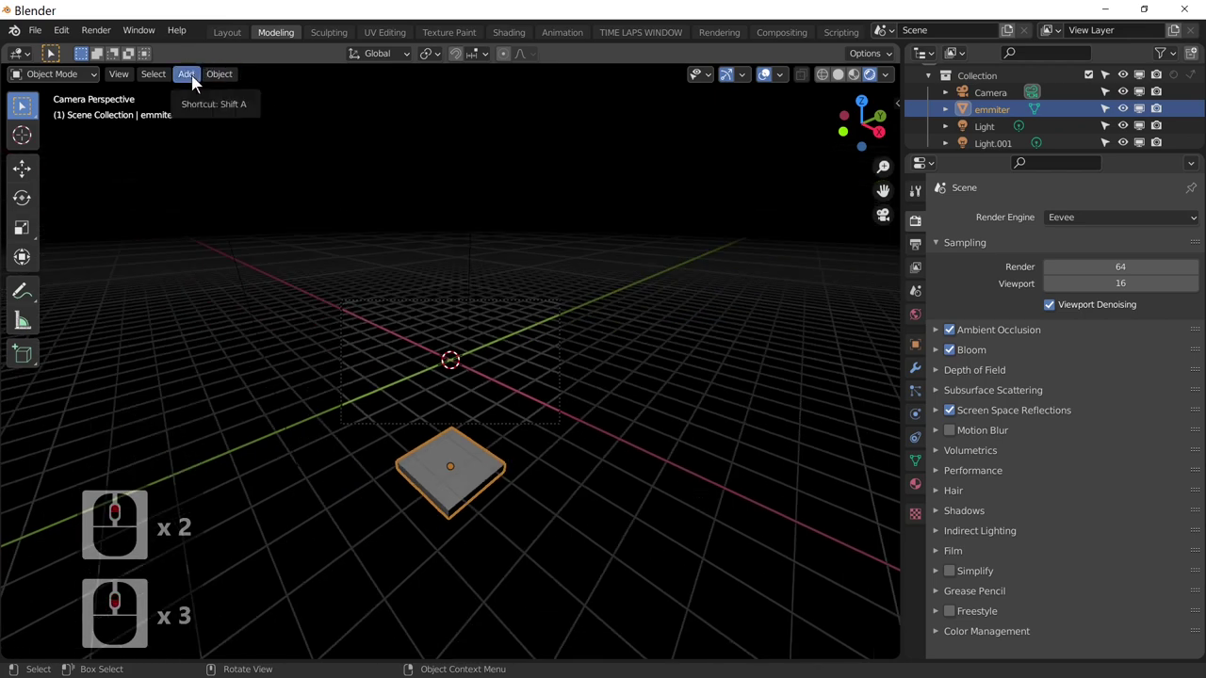
- Add a cylinder and scale it along Z into a thin disc
click(199, 84)
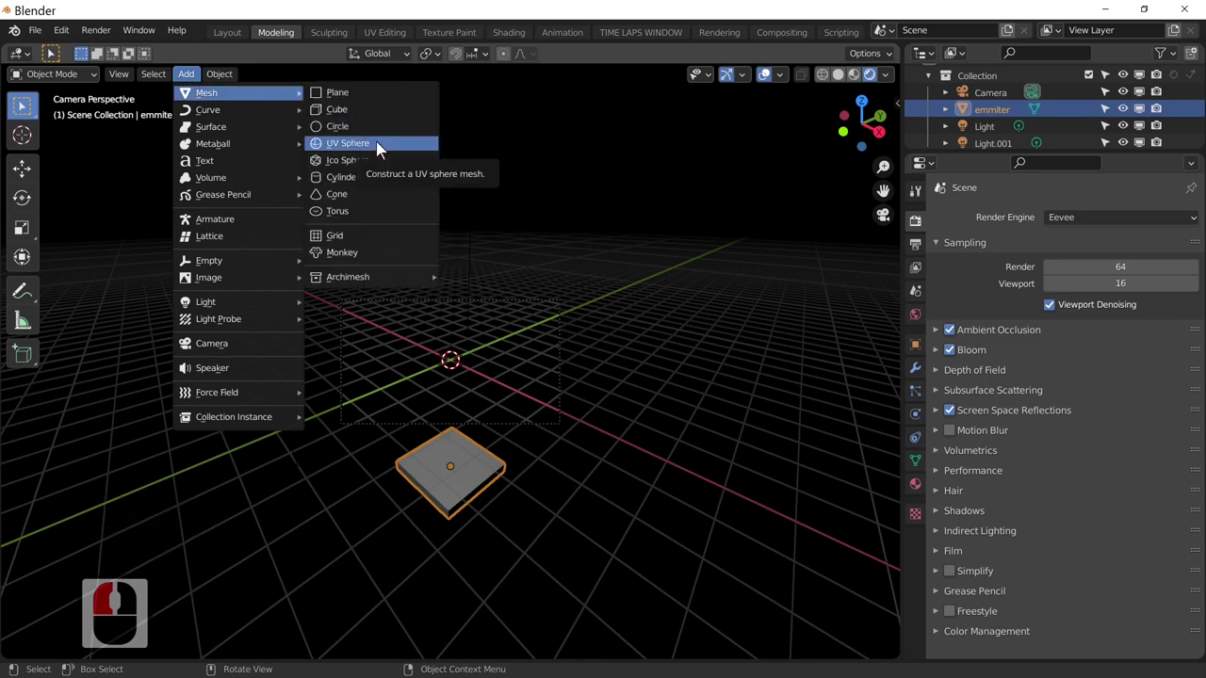
click(377, 182)
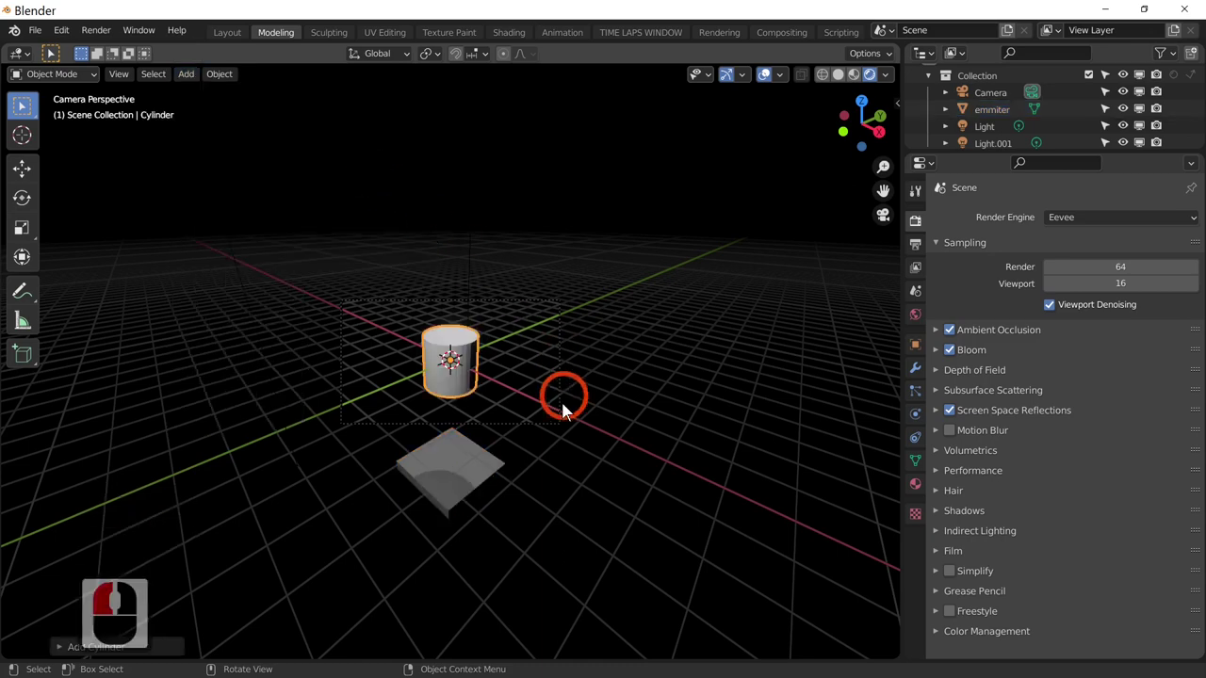
middle_click(565, 416)
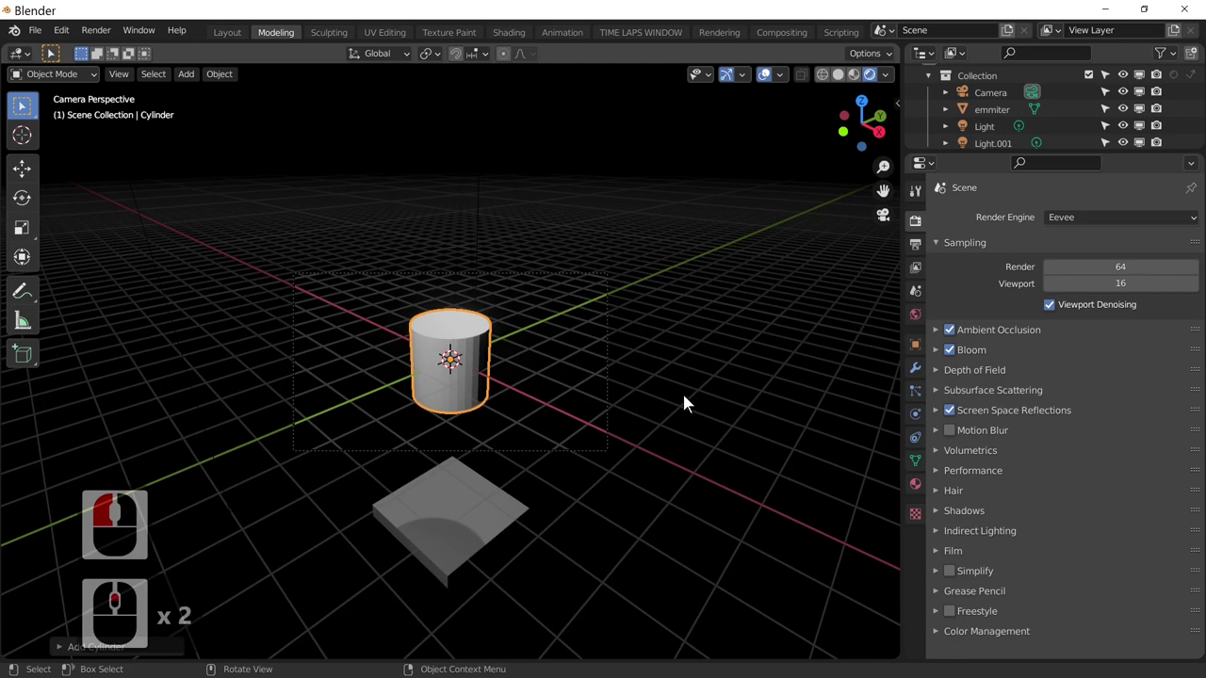
key(s)
key(z)
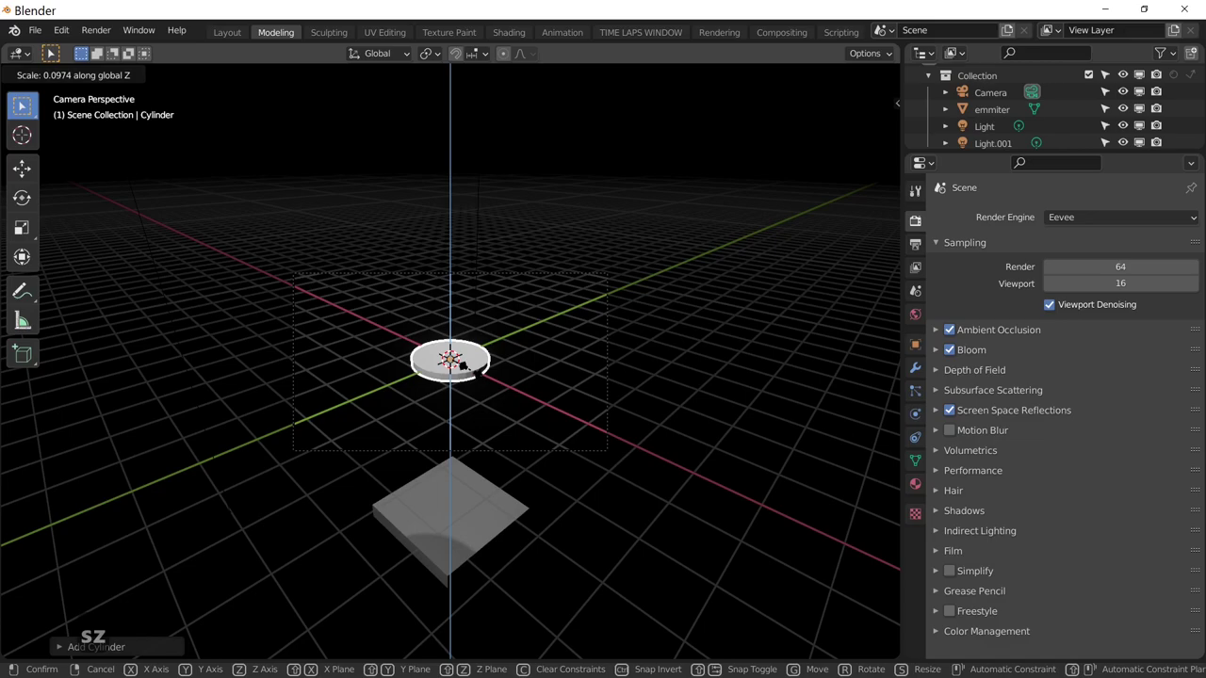
click(477, 379)
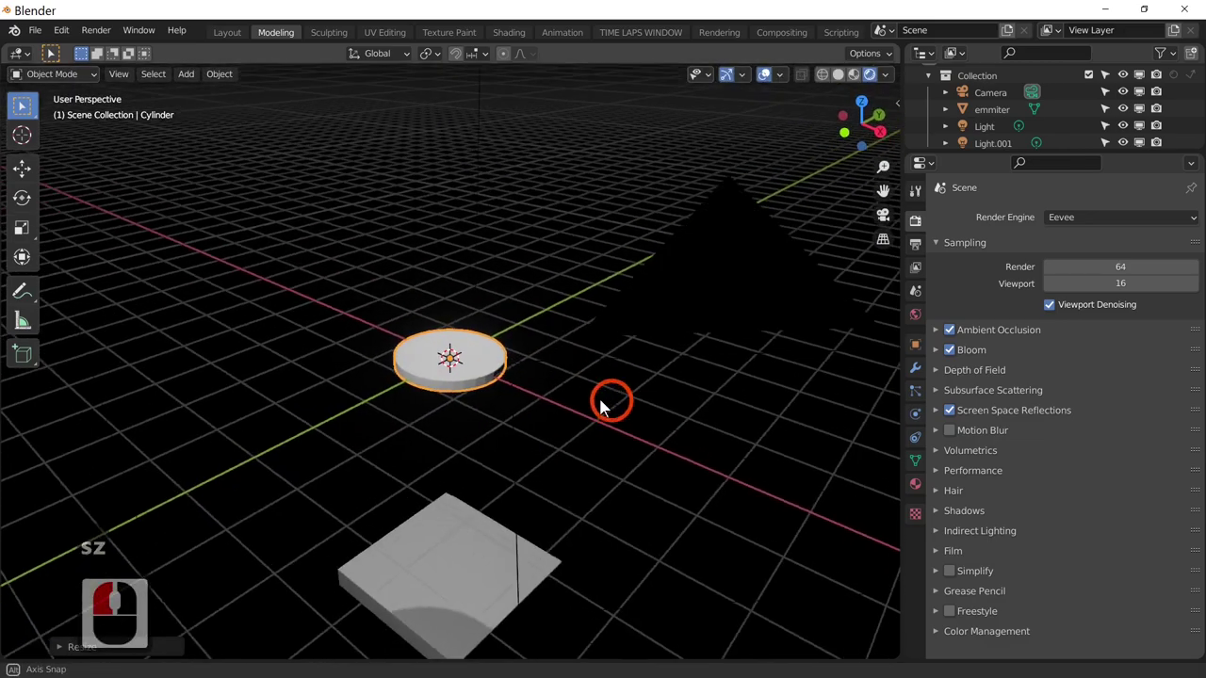
- Raise the disc along Z, then move it far along X out of the camera view
middle_click(600, 407)
key(0)
click(600, 404)
drag(600, 403, 702, 446)
key(g)
key(z)
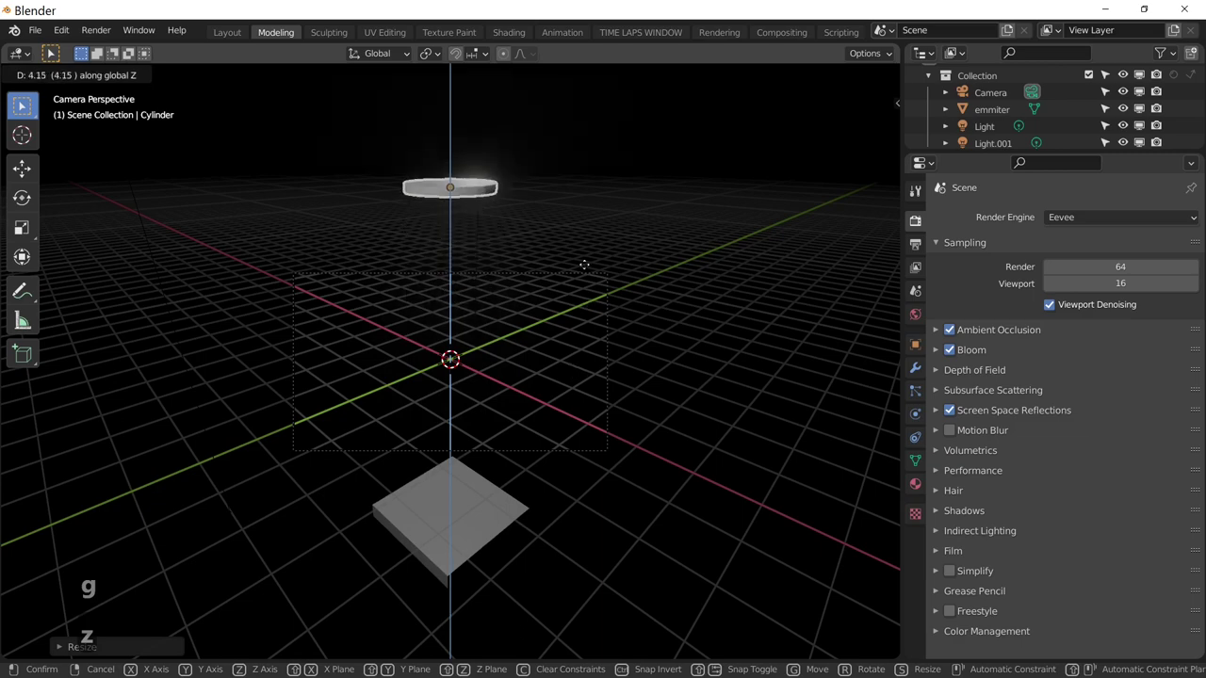
click(623, 432)
key(ctrl+z)
key(g)
key(z)
key(x)
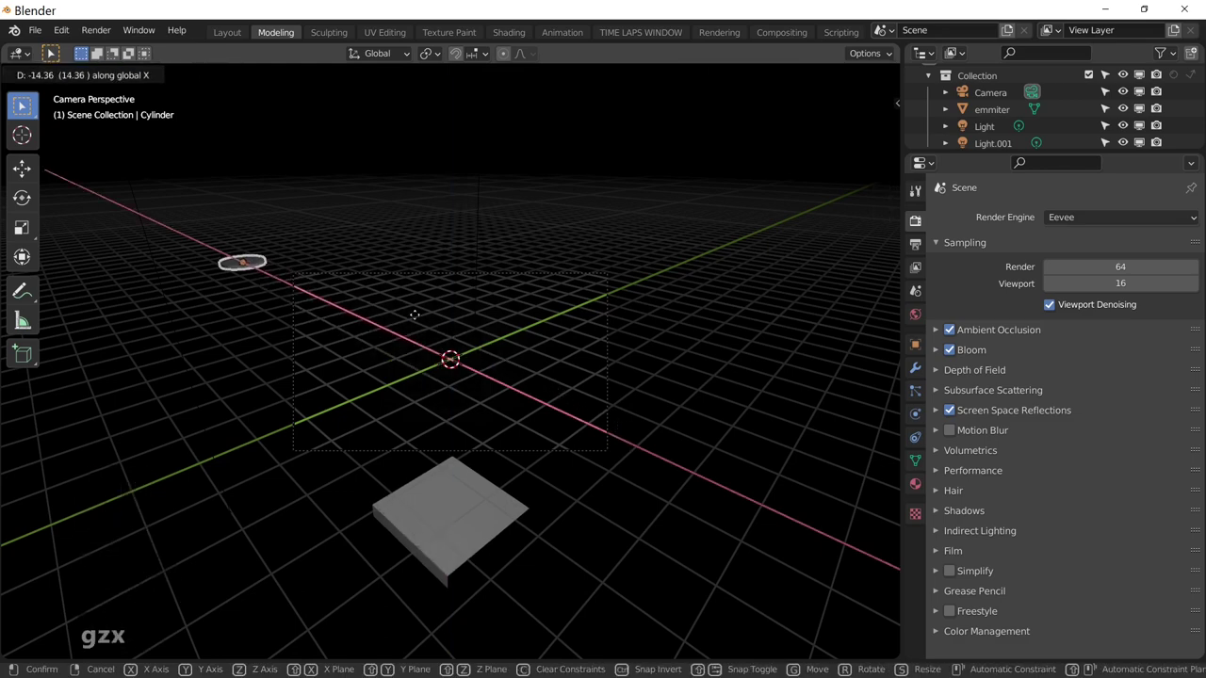
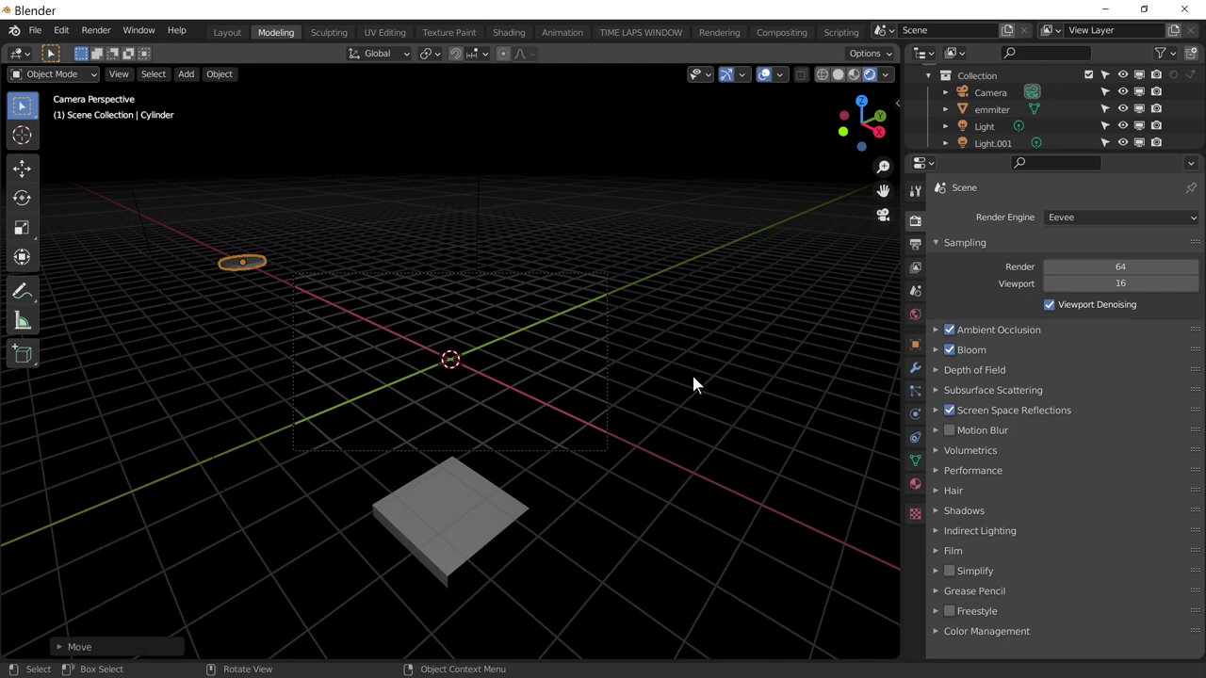
- Rename the Cylinder disc to 'part1' in the Outliner
click(240, 269)
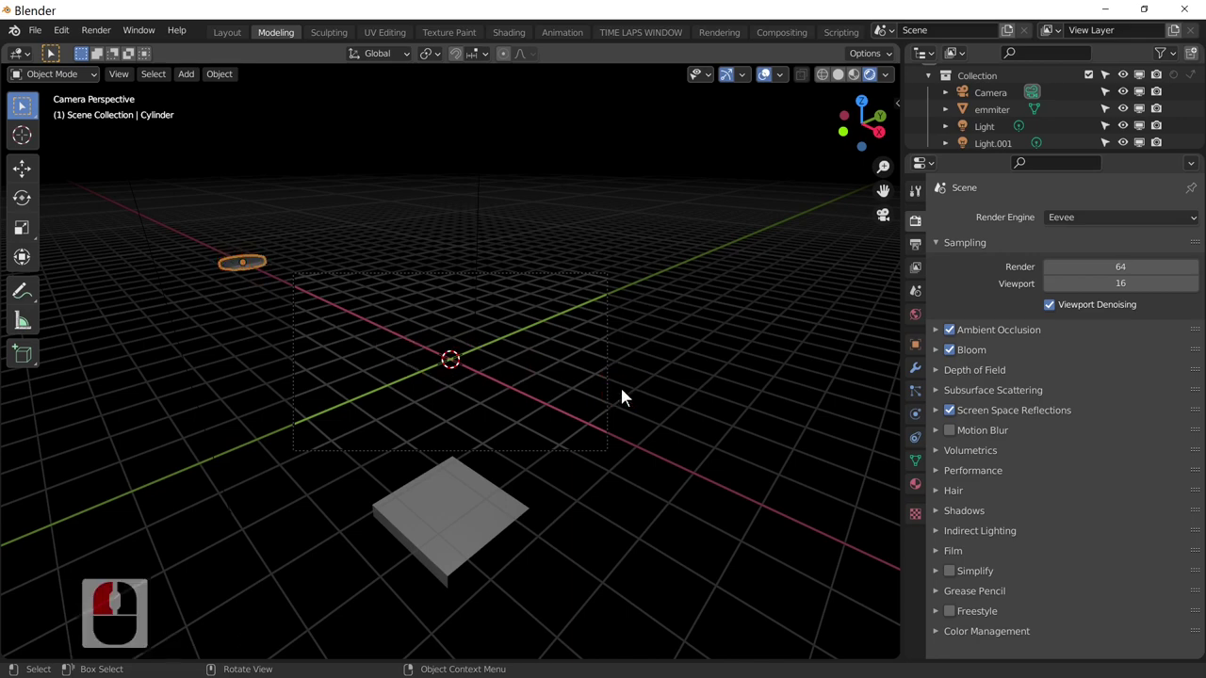
middle_click(1046, 140)
middle_click(1050, 150)
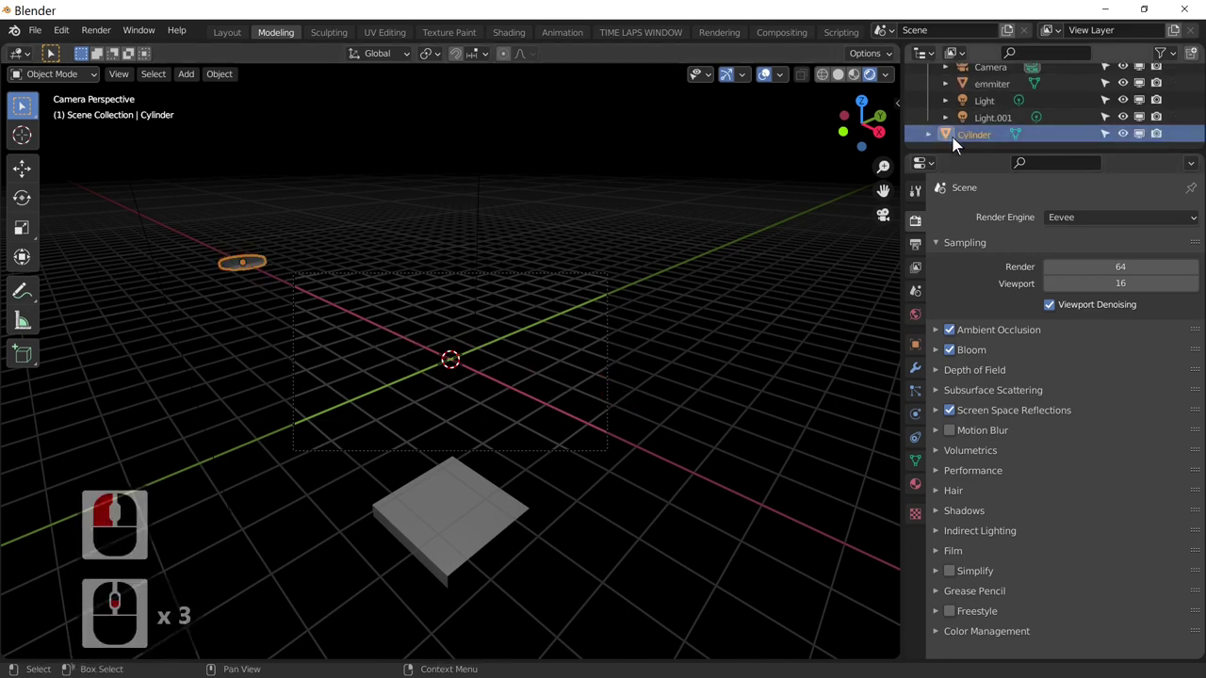
double_click(960, 140)
scroll(down, 3)
text(part1)
key(Return)
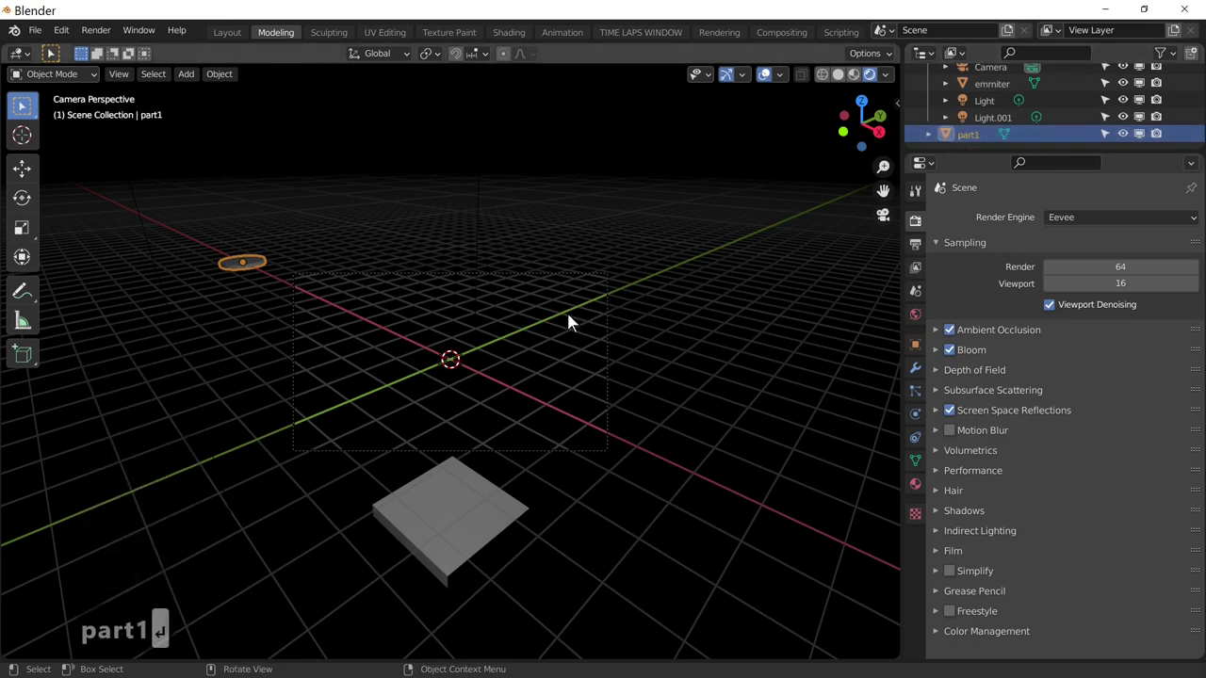
- Duplicate part1 with Shift+D, shift the copy along X and rename it 'part2'
key(shift+d)
key(Return)
key(Return)
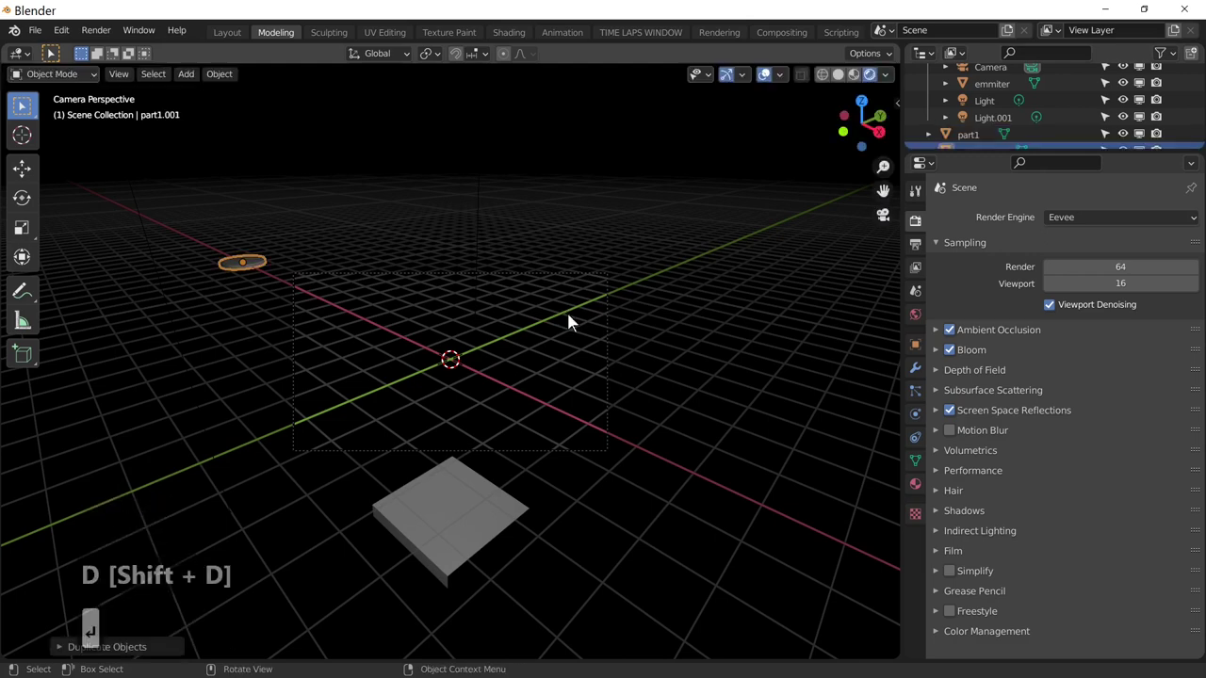
key(g)
key(x)
click(625, 342)
middle_click(988, 149)
double_click(998, 144)
text(part2)
key(Return)
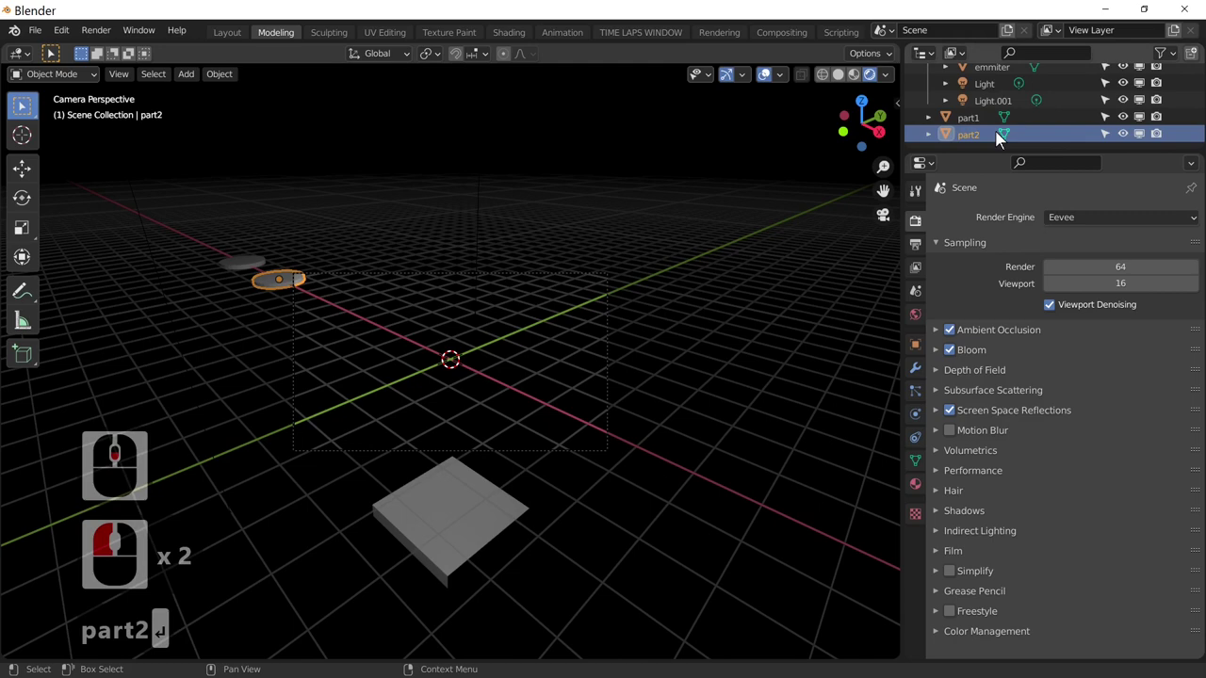
key(Return)
- Duplicate part1 and part2 together and place the two copies along X
click(257, 269)
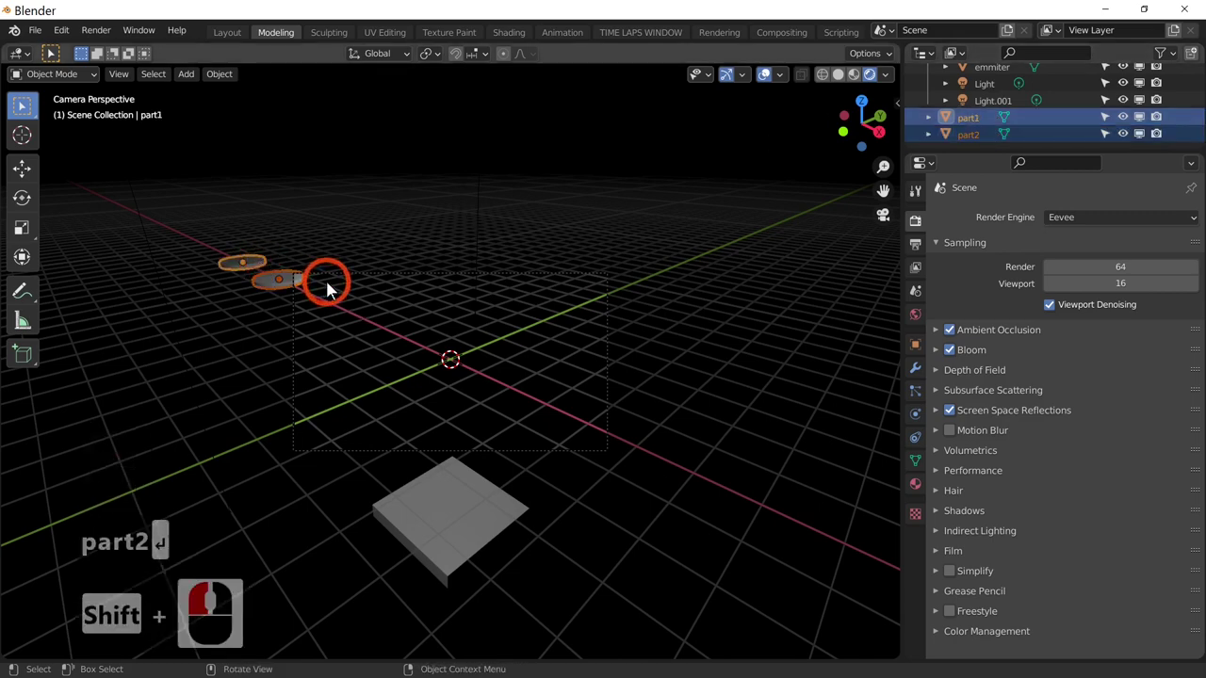
key(shift+d)
key(g)
text(gx)
click(270, 249)
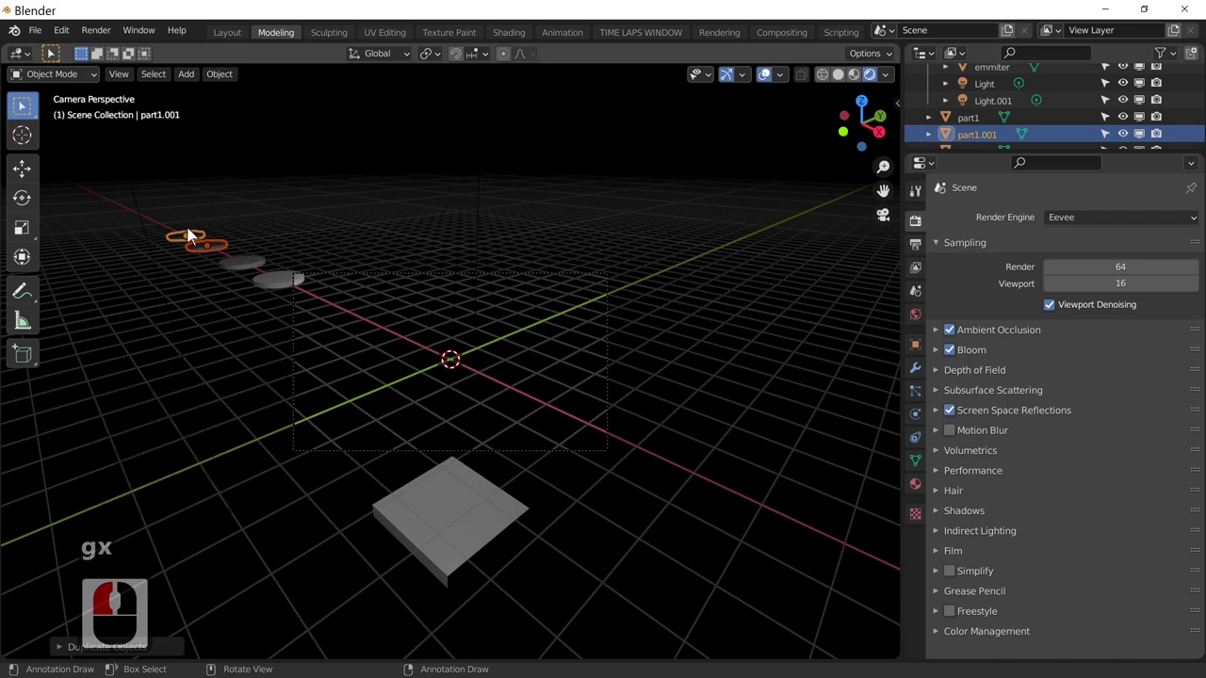
- Rename the part1.001 copy to 'part3'
click(196, 235)
click(196, 239)
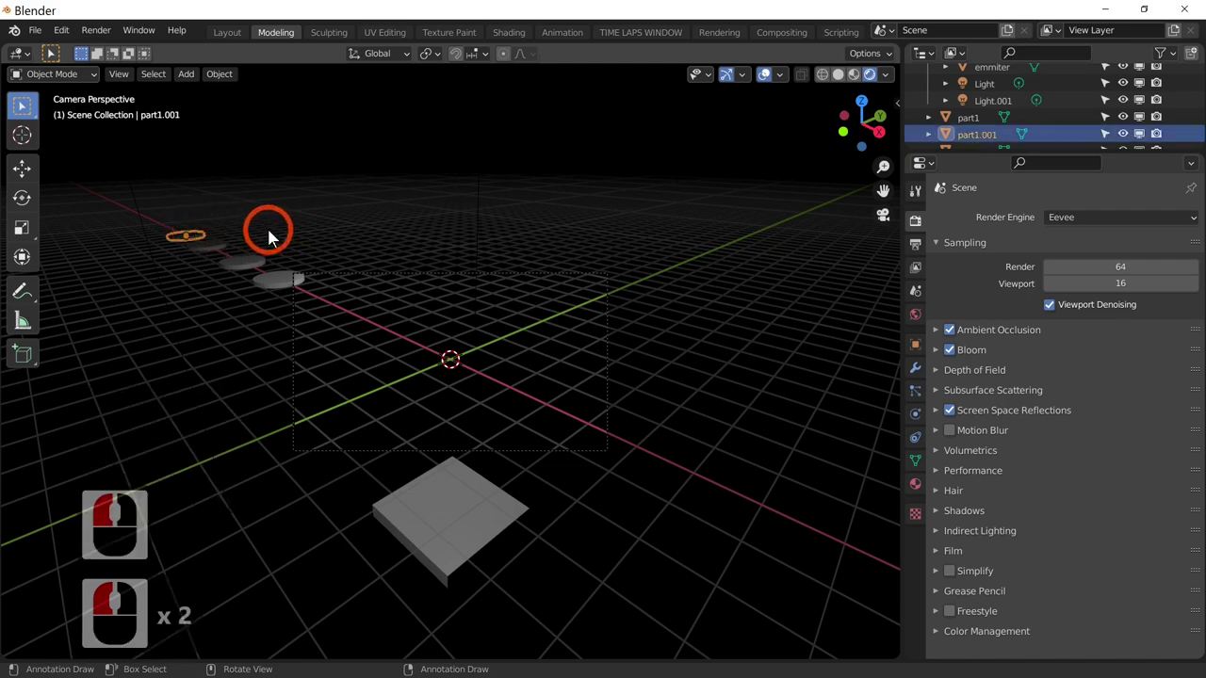
double_click(969, 139)
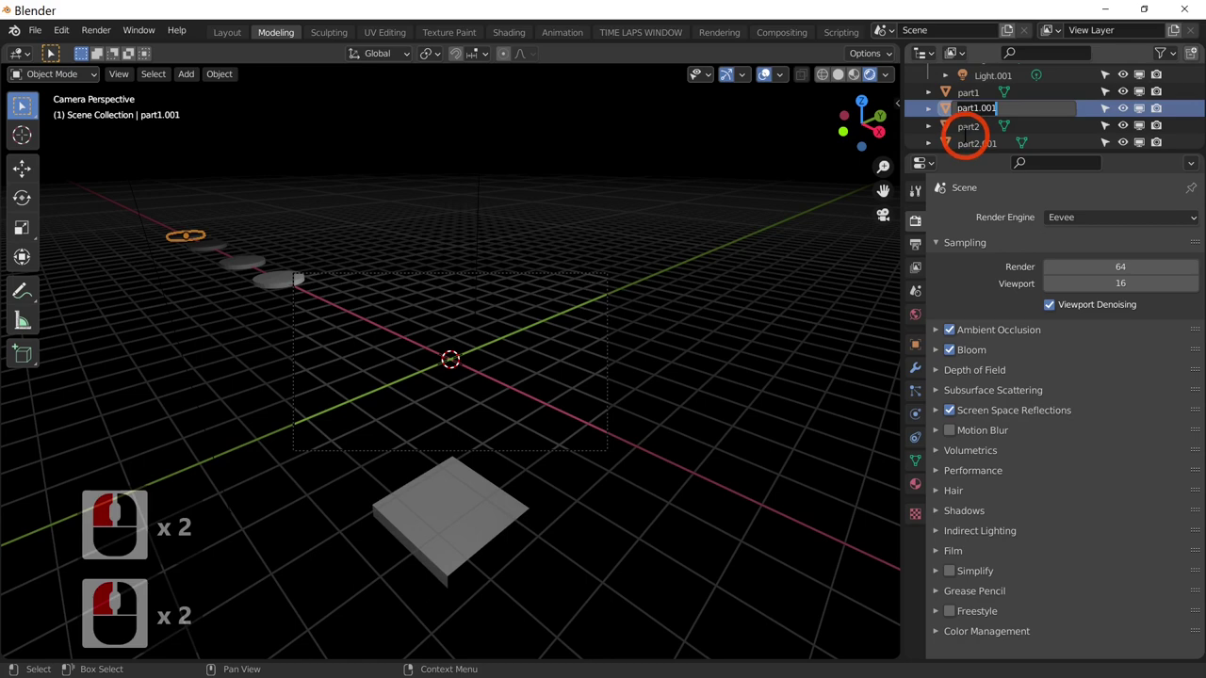
text(part3)
key(Return)
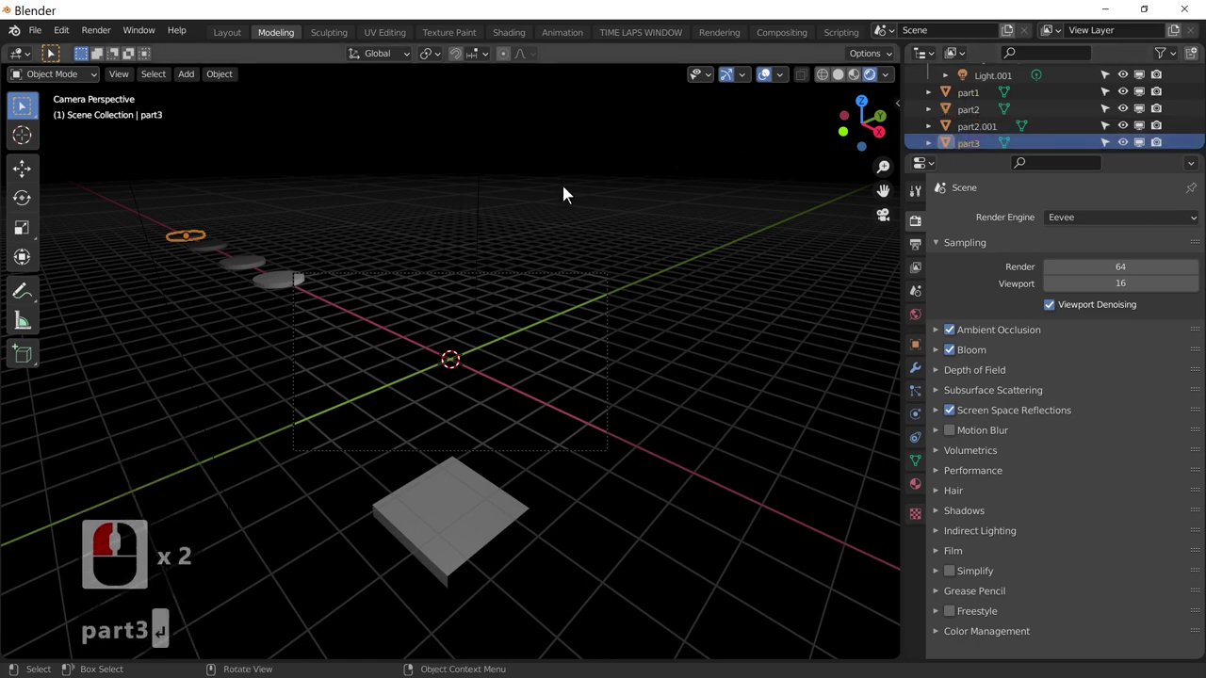
key(Return)
- Rename the part2.001 copy to 'part4'
click(210, 248)
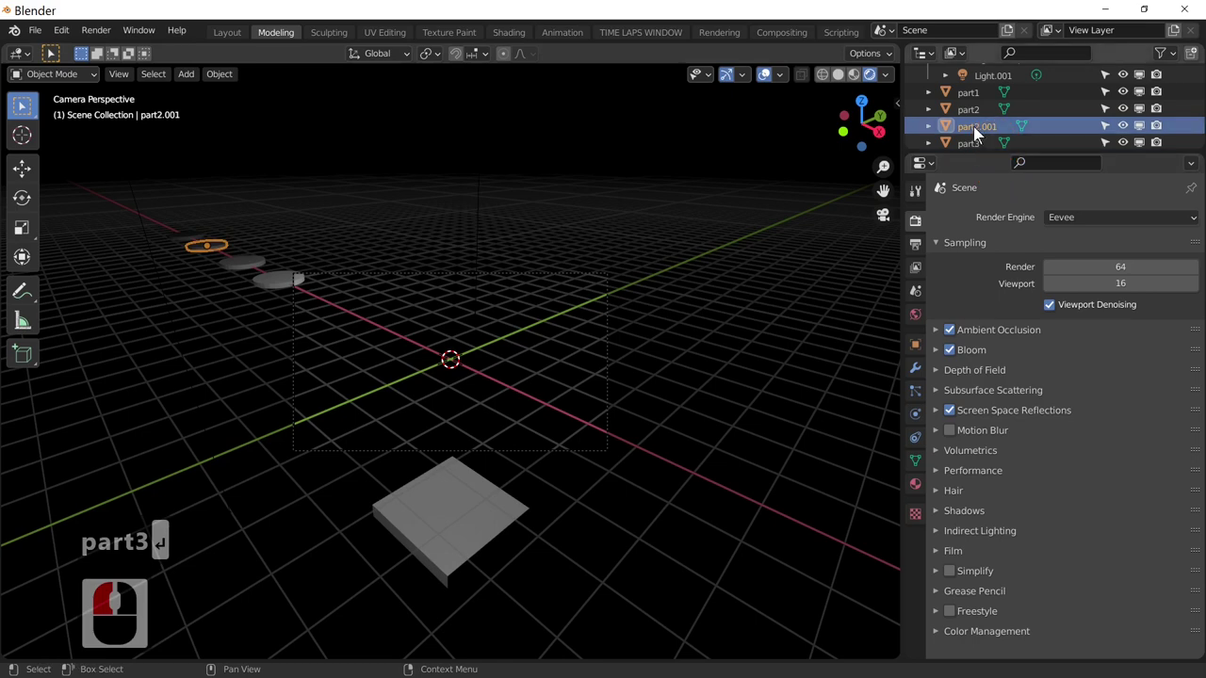
double_click(977, 129)
double_click(976, 129)
key(p)
text(part4)
key(Return)
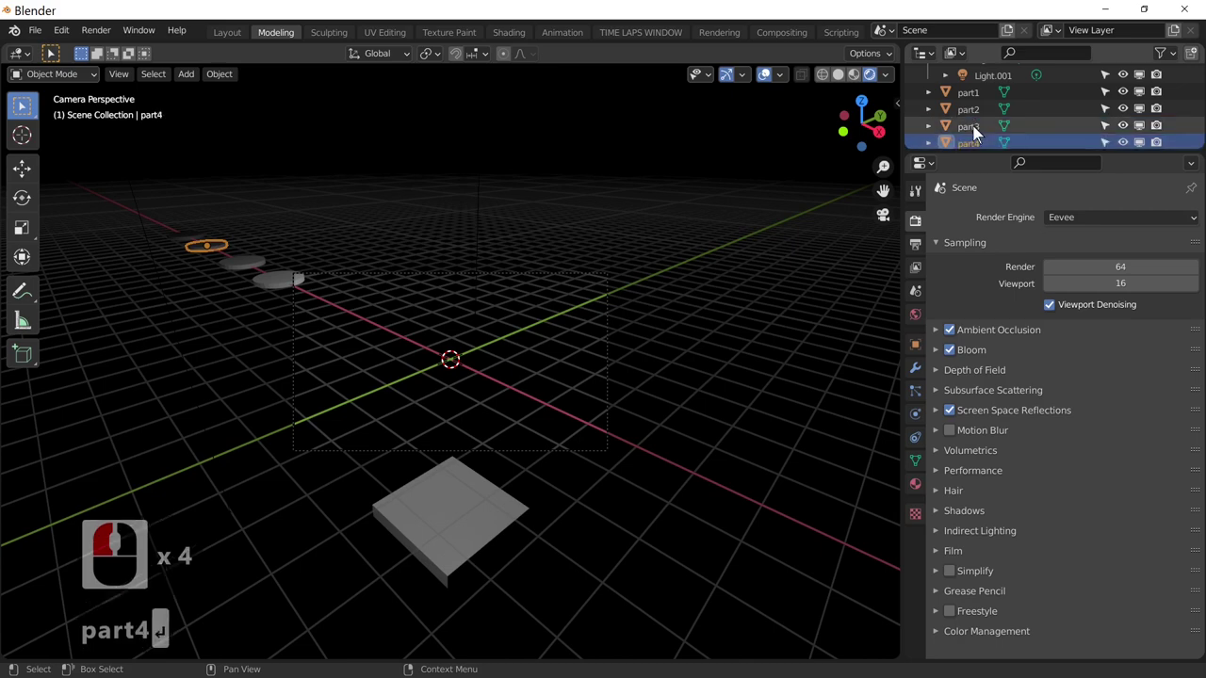
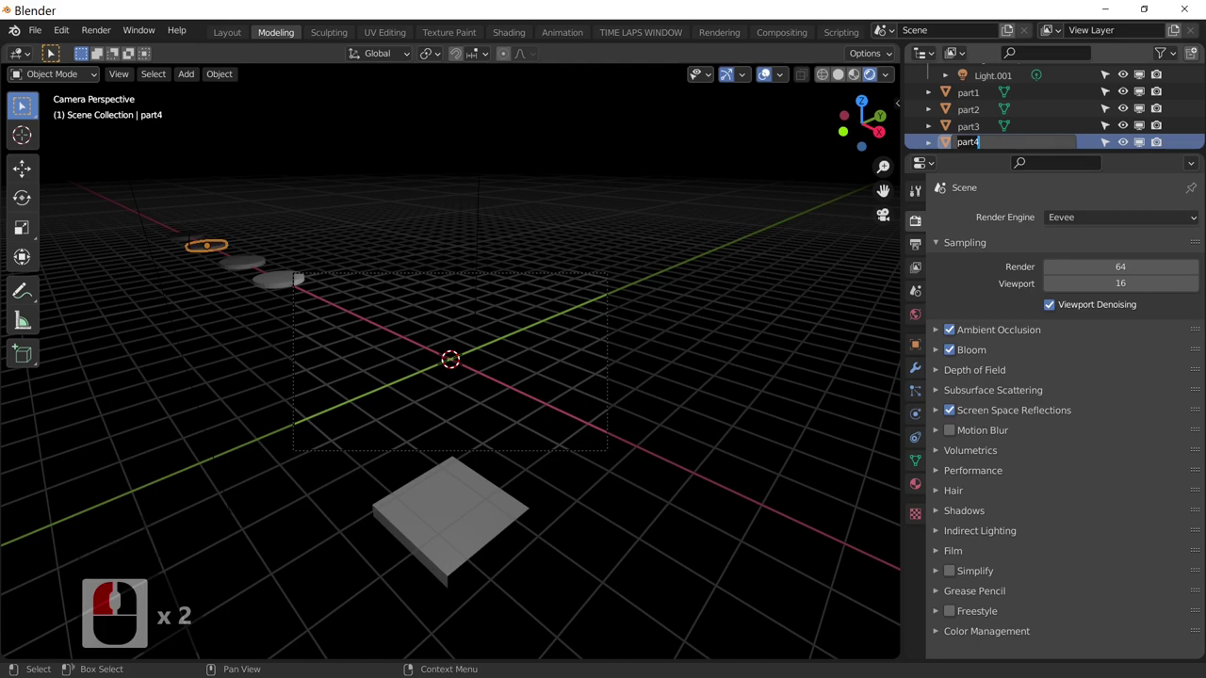
click(190, 249)
click(191, 245)
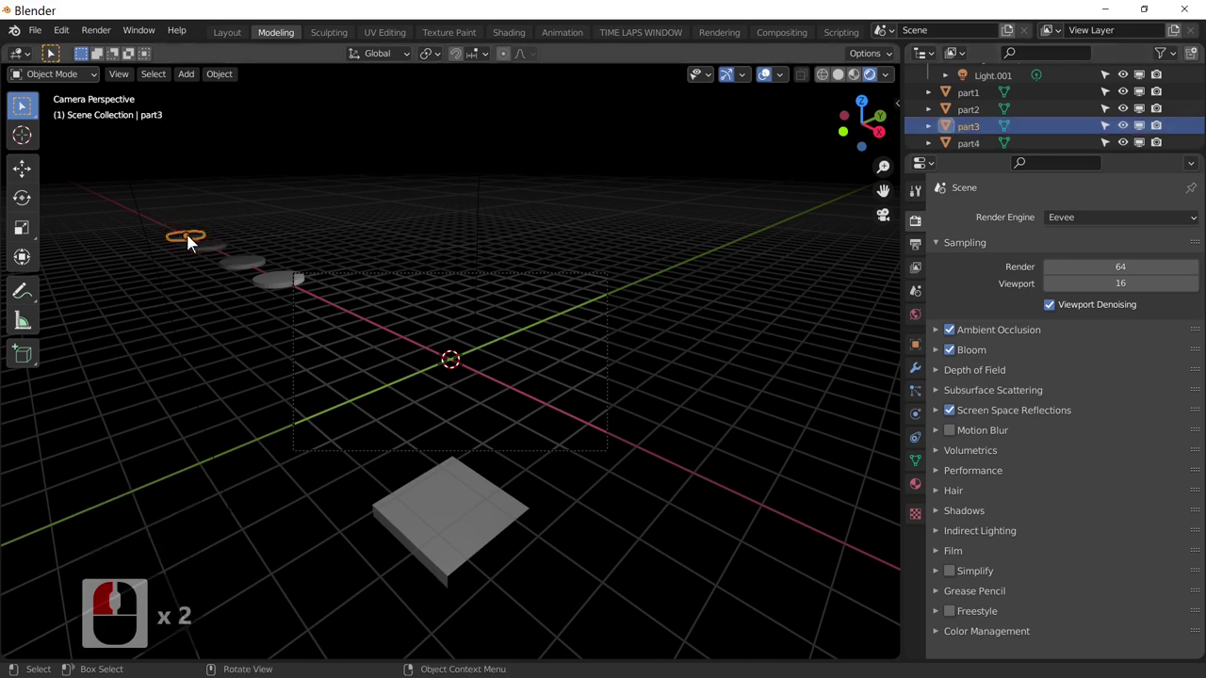
key(F2)
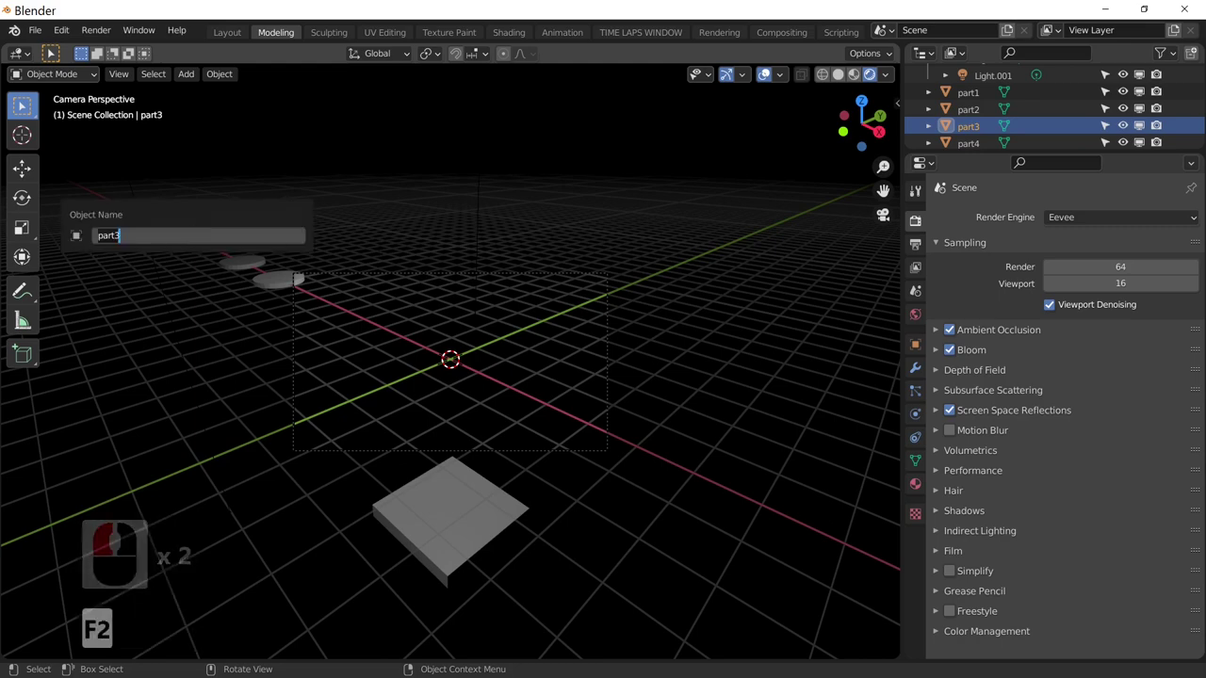
click(407, 237)
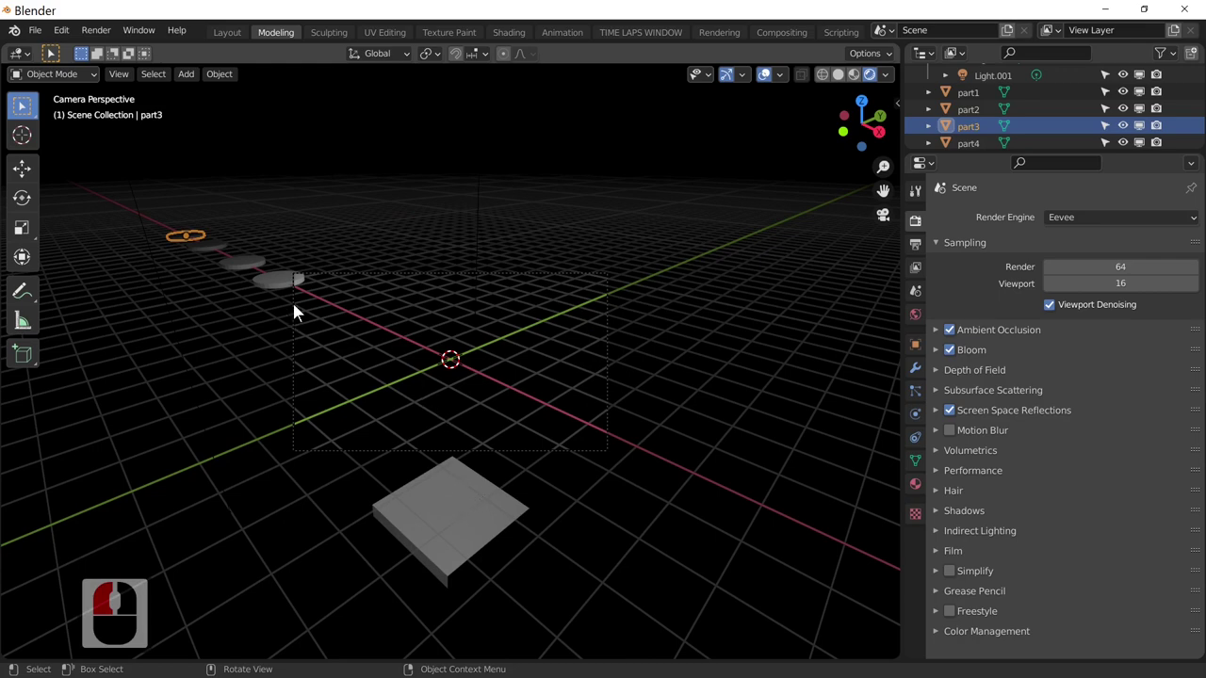
click(285, 293)
click(204, 247)
click(217, 256)
click(251, 271)
click(276, 288)
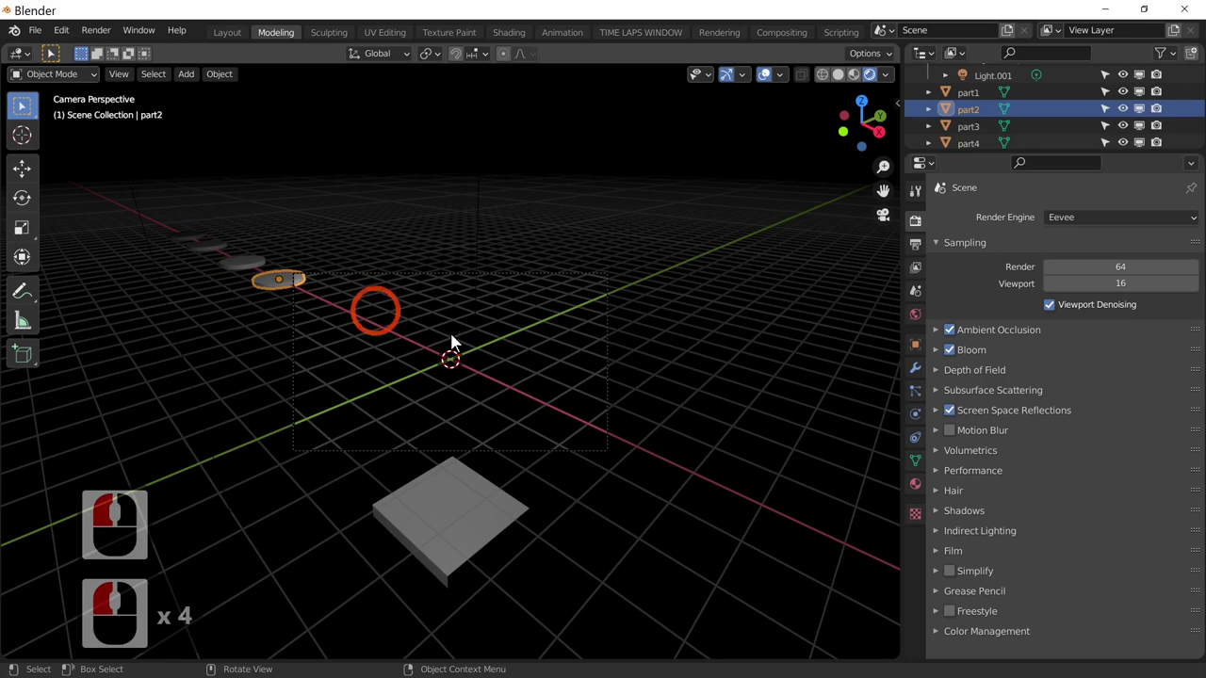
middle_click(1029, 411)
middle_click(1030, 413)
middle_click(1030, 415)
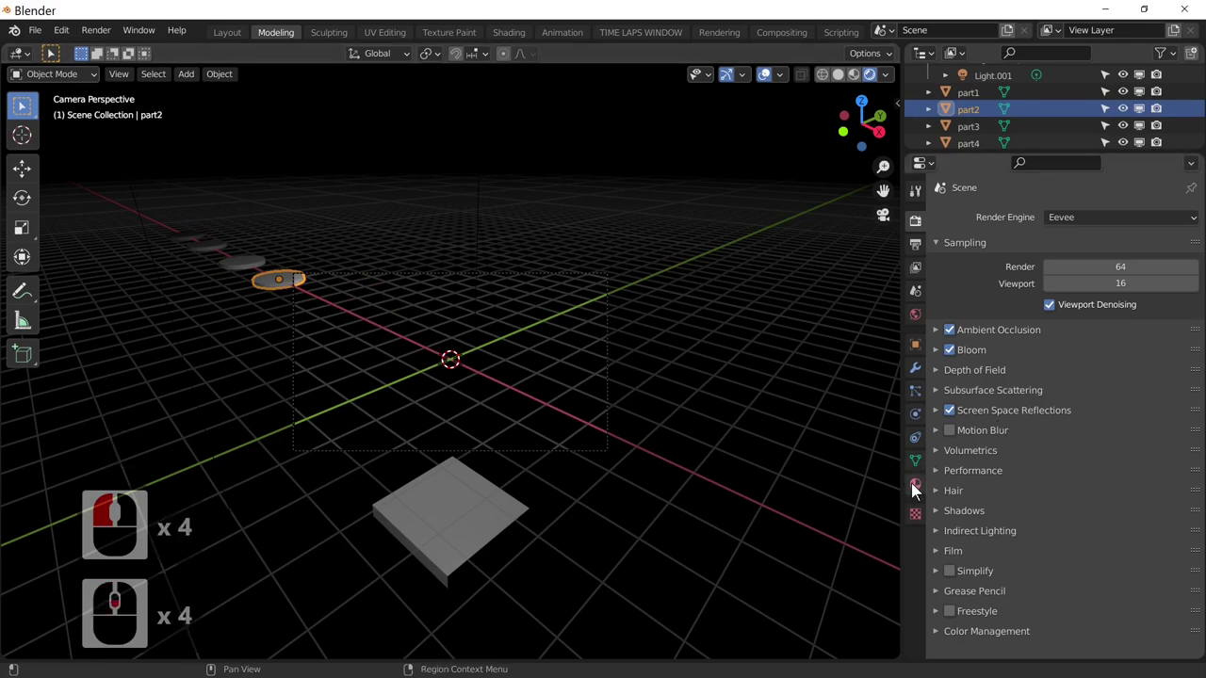
- Assign new materials to the part3 and part4 discs in Material Properties
click(189, 248)
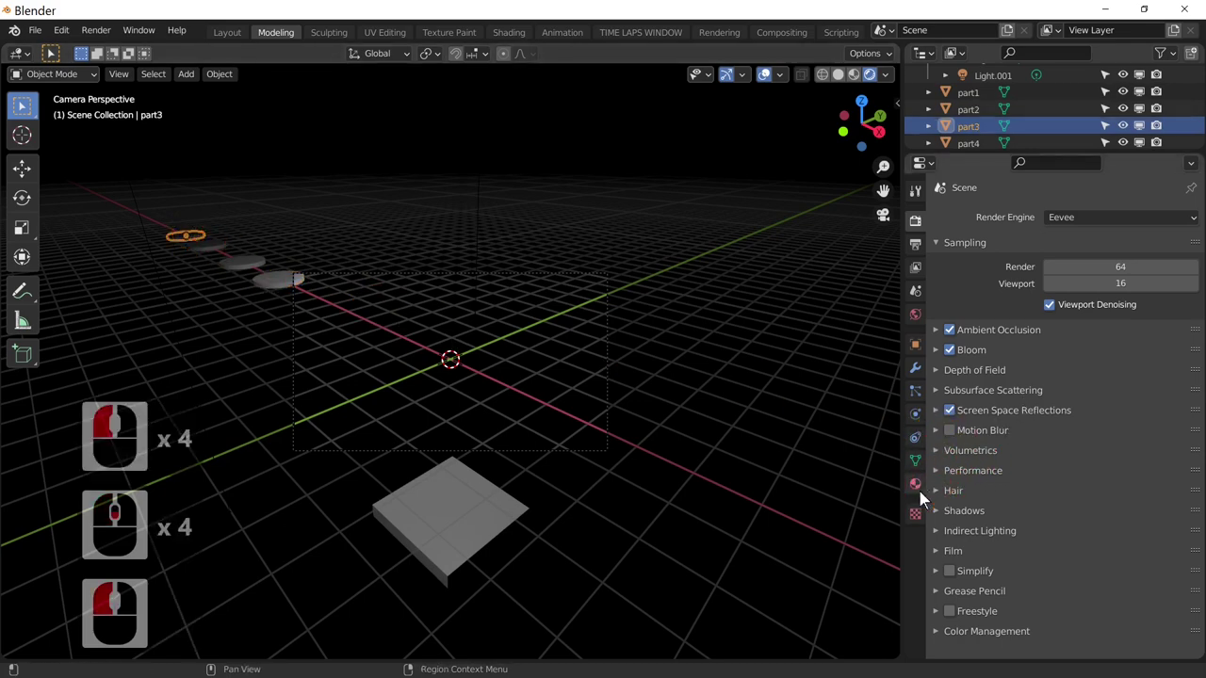
click(919, 493)
click(1103, 298)
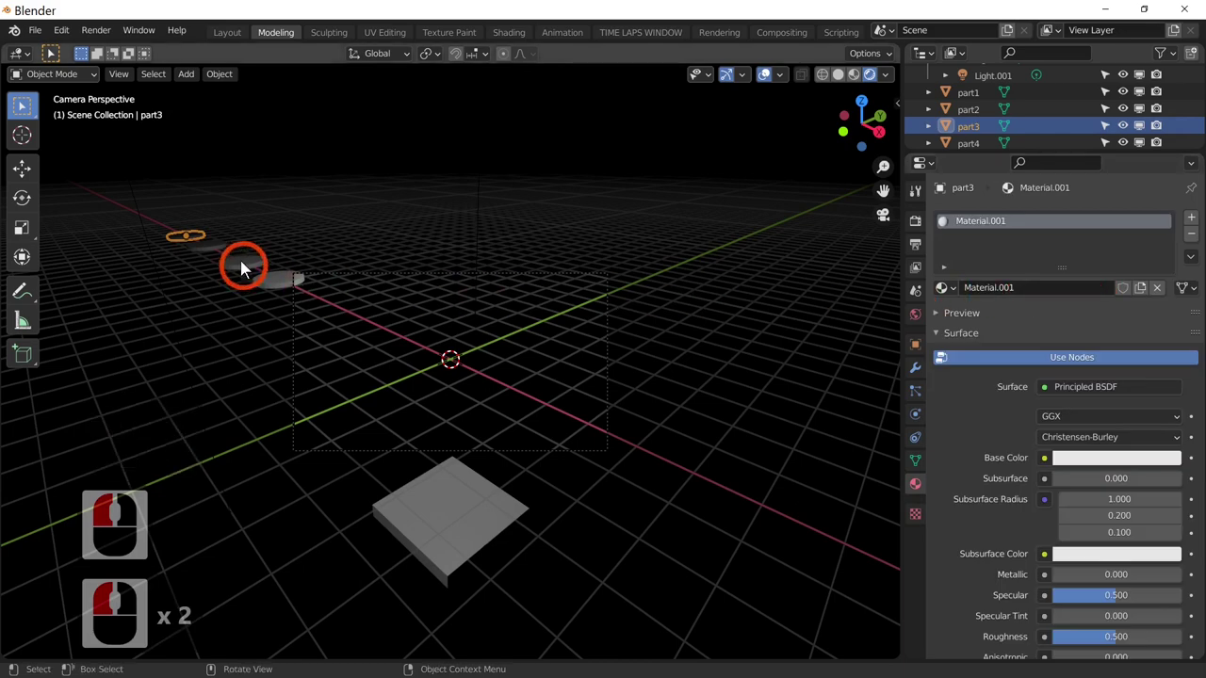
click(223, 258)
click(937, 300)
click(1053, 299)
- Give part2 its own new material, then set part3's Metallic to 0.855 and Roughness to 0
click(271, 284)
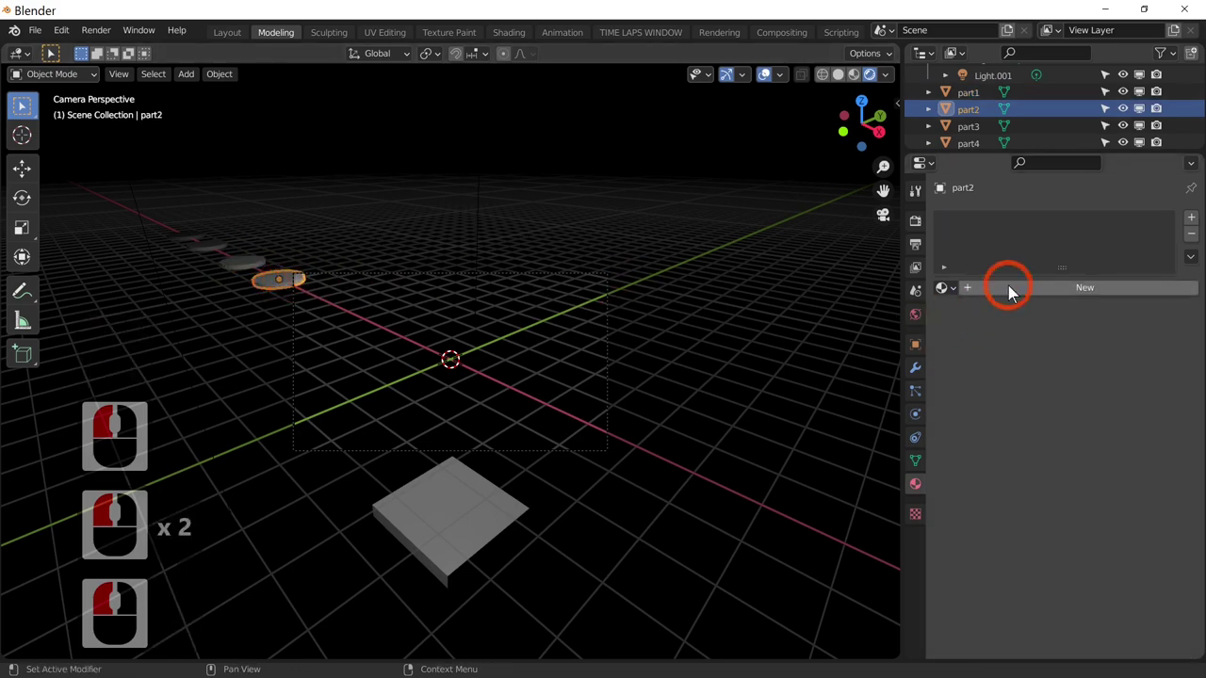
click(1015, 294)
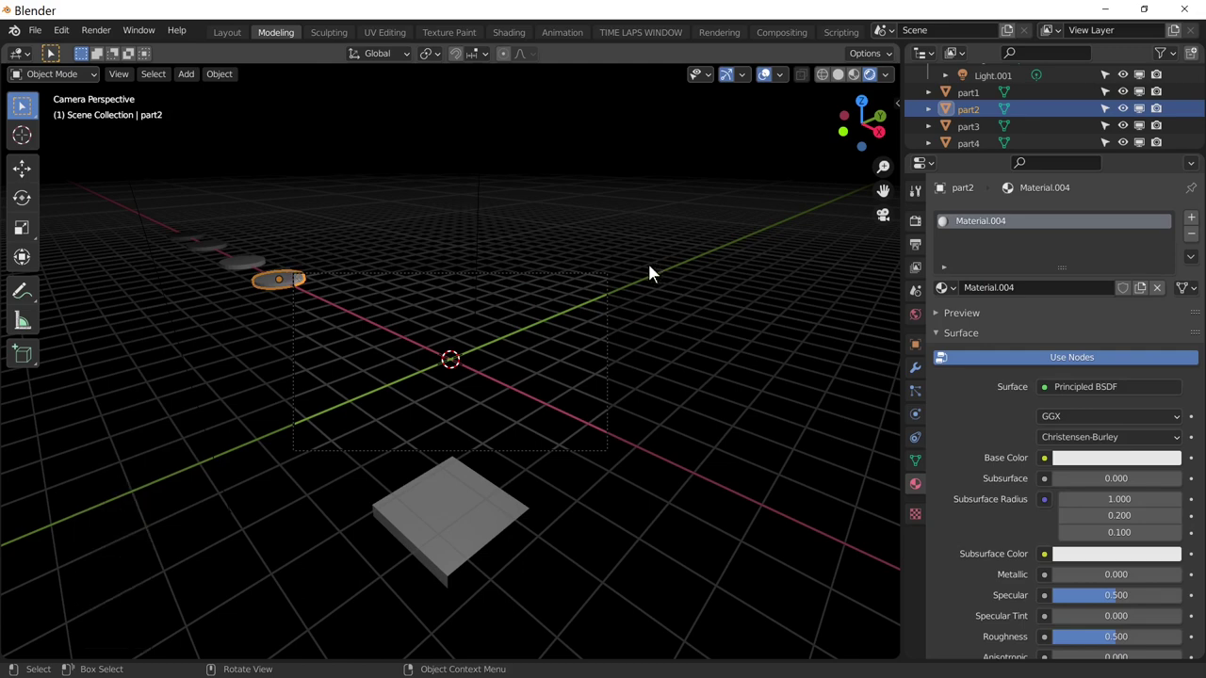
click(189, 238)
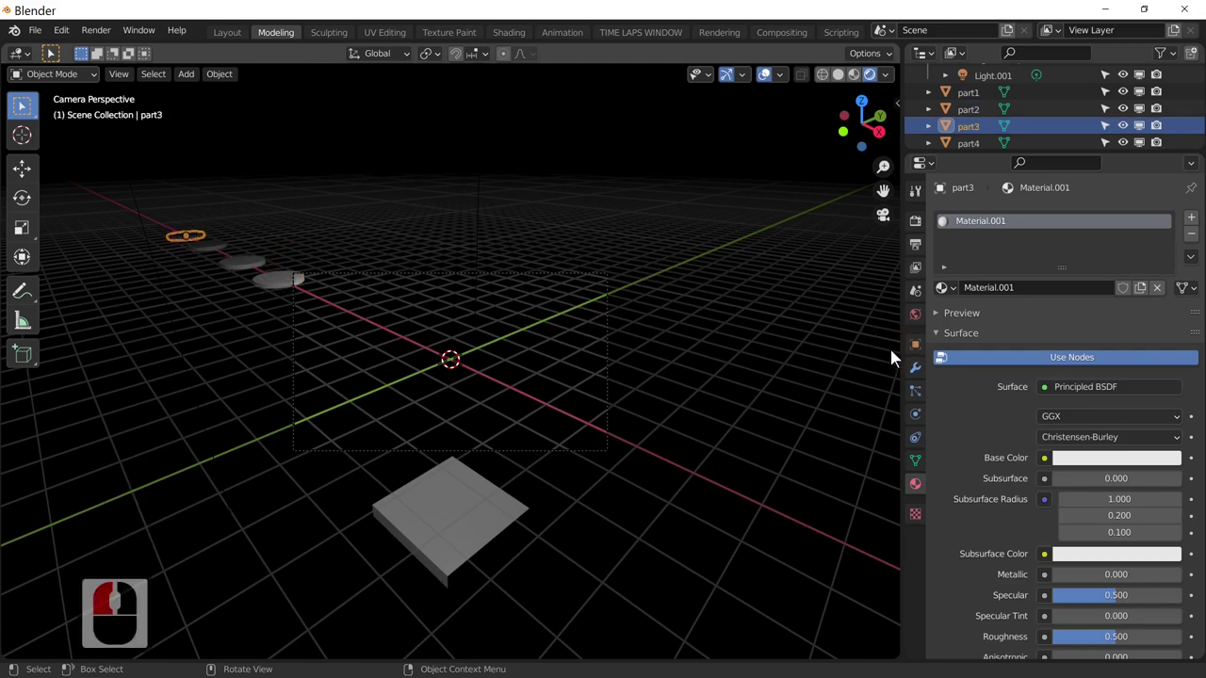
drag(937, 377, 880, 398)
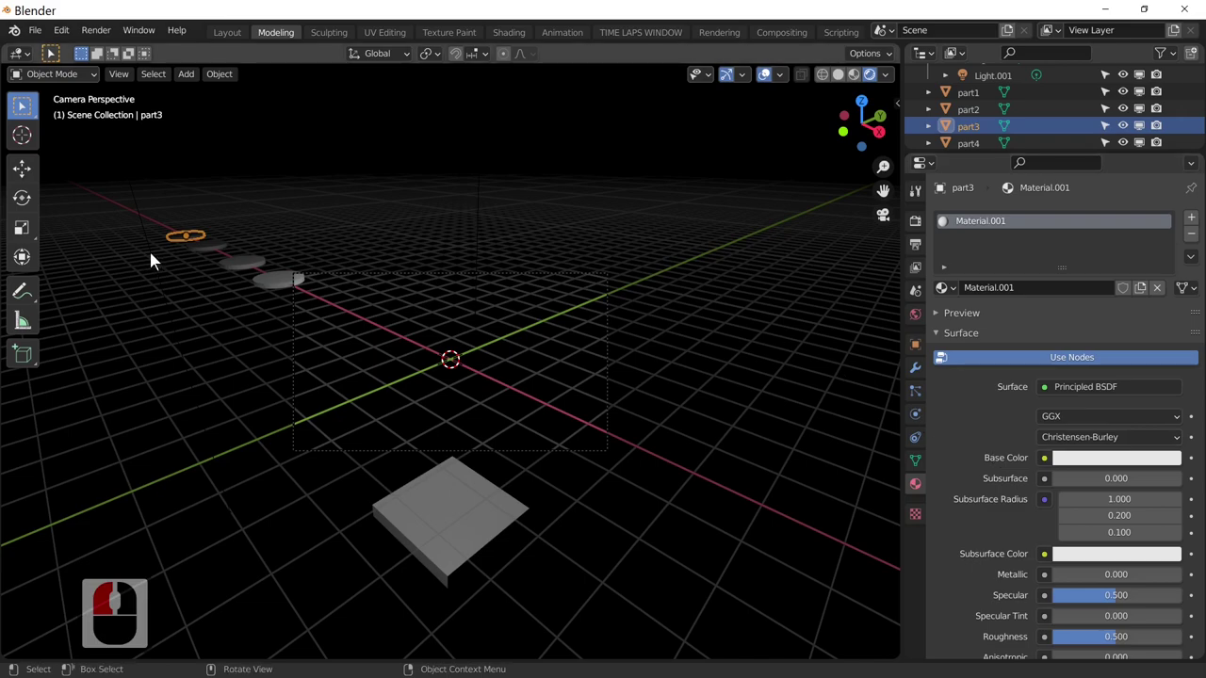
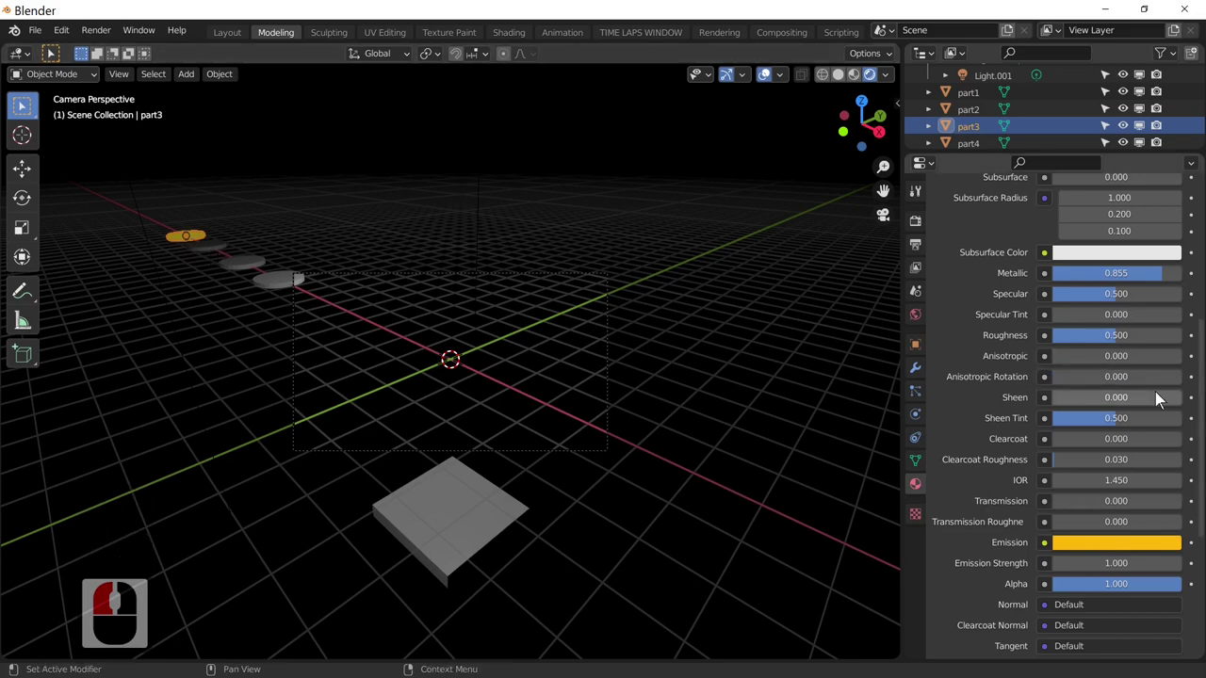
click(1066, 342)
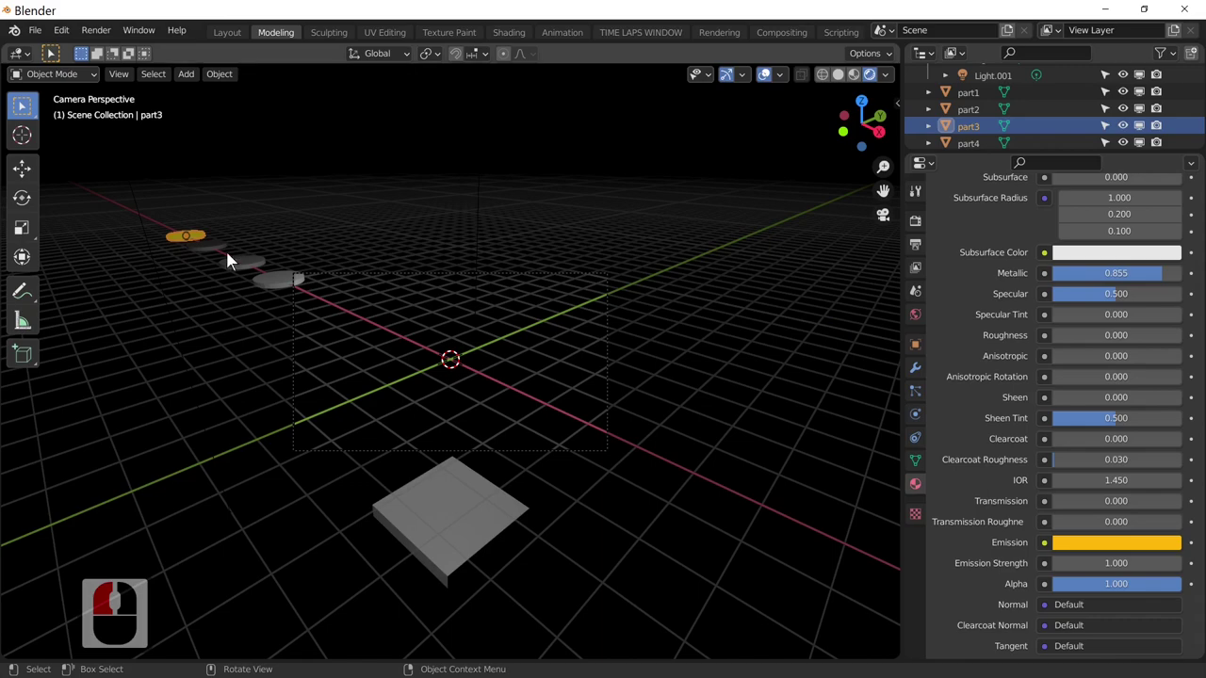
click(357, 251)
middle_click(344, 245)
scroll(down, 3)
scroll(down, 3)
scroll(down, 3)
middle_click(417, 331)
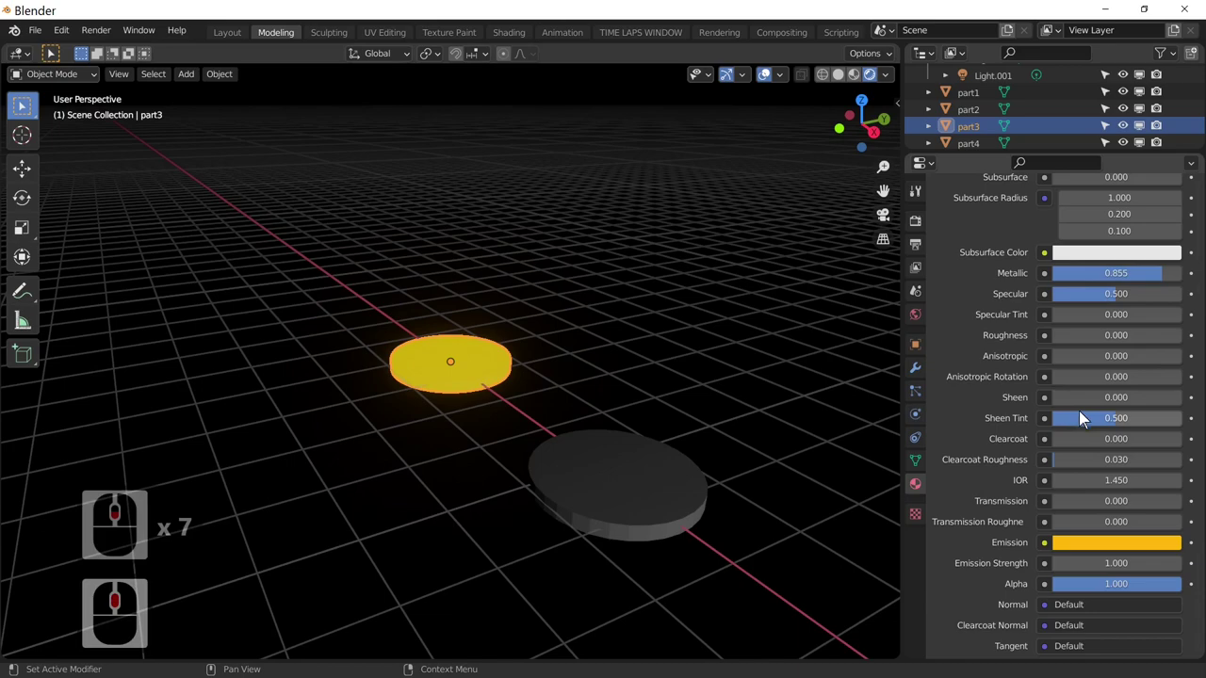
scroll(down, 3)
middle_click(748, 472)
middle_click(725, 460)
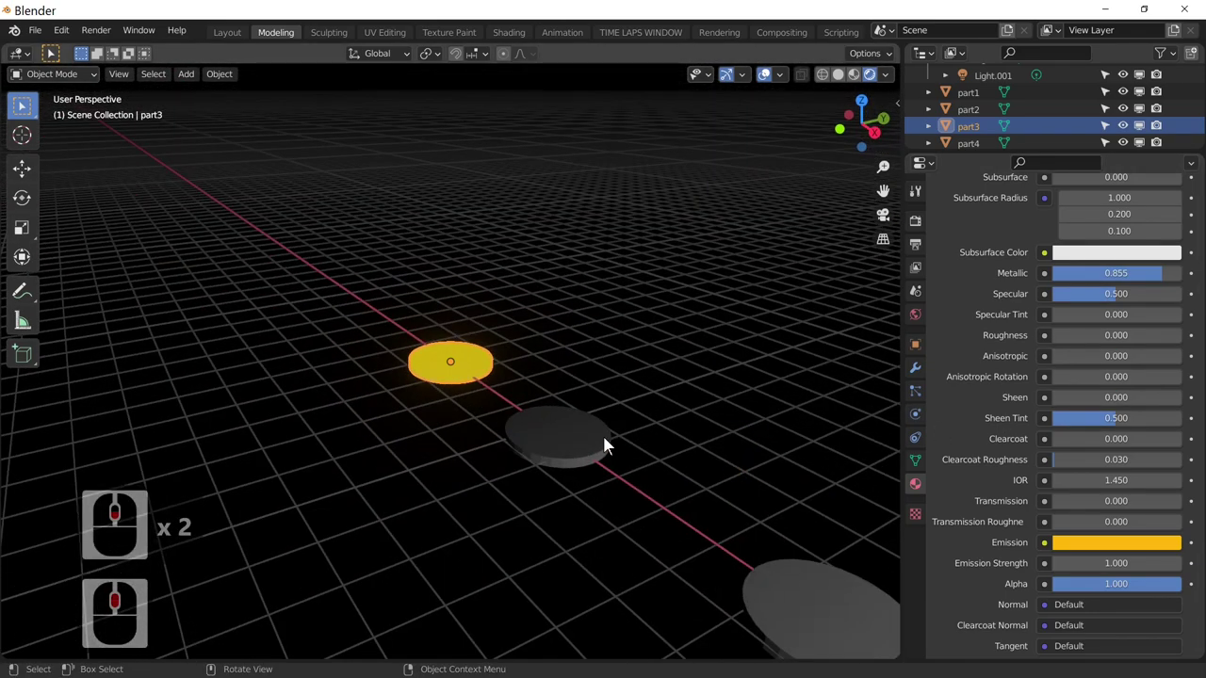
middle_click(607, 448)
scroll(down, 3)
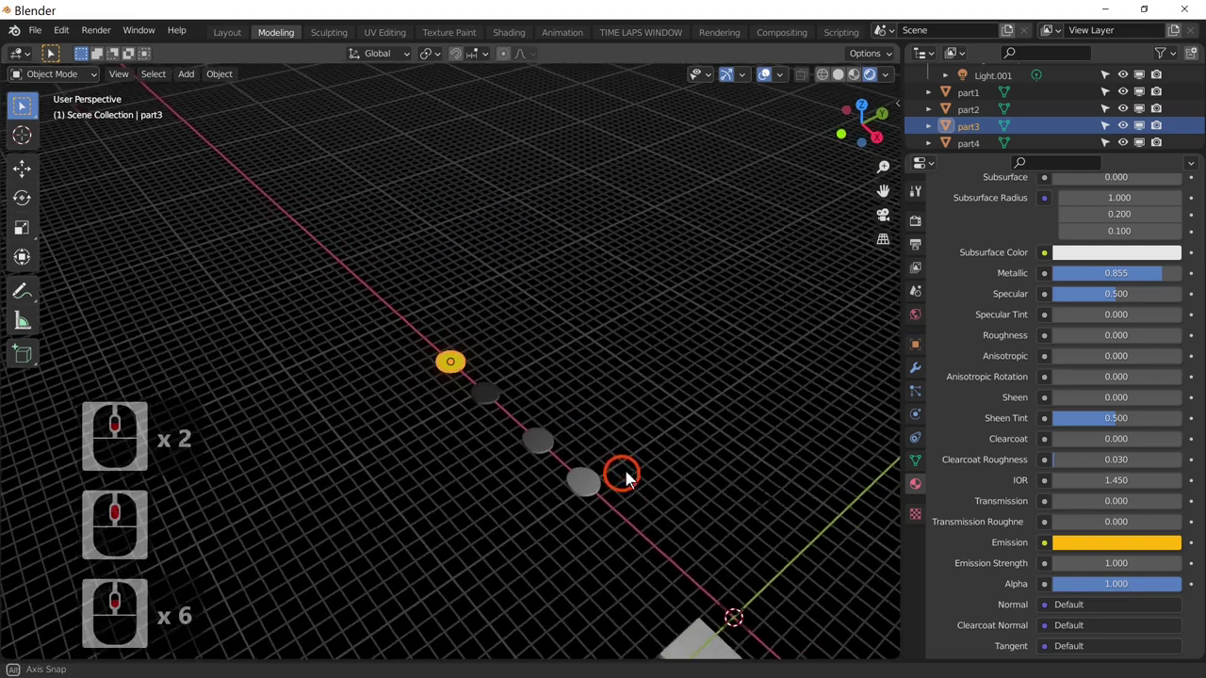
middle_click(640, 473)
- Set part4's emission colour to pure blue, then reselect the yellow part3 disc
click(500, 406)
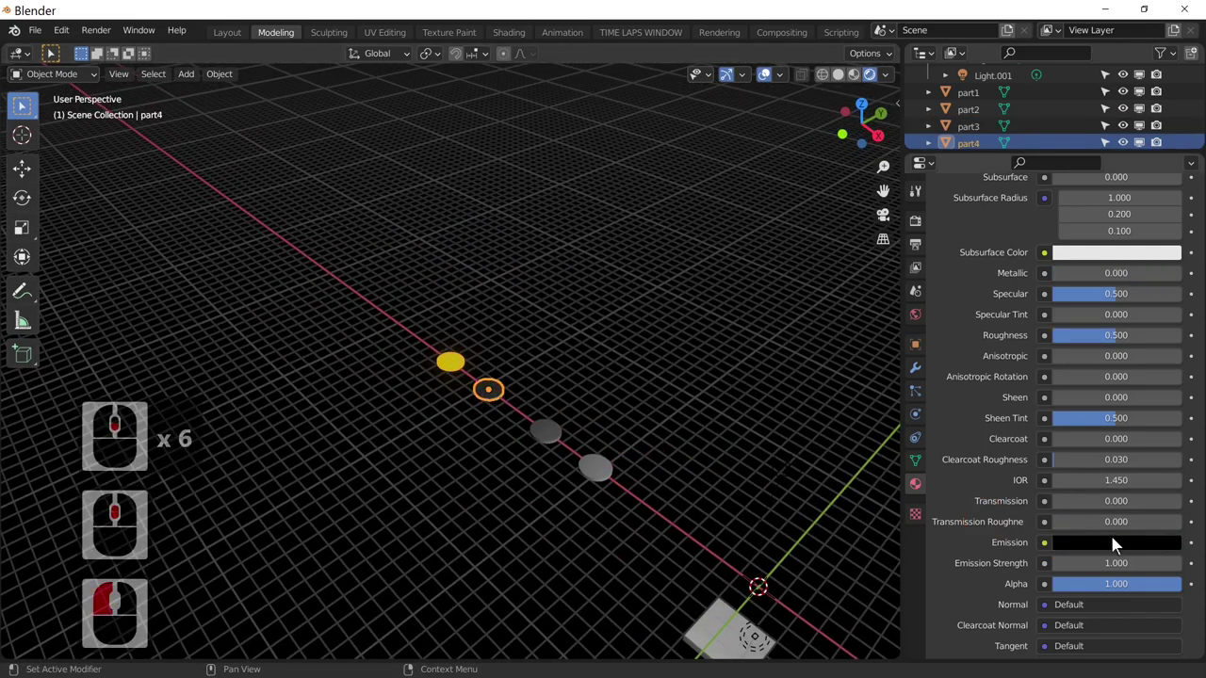
click(1113, 543)
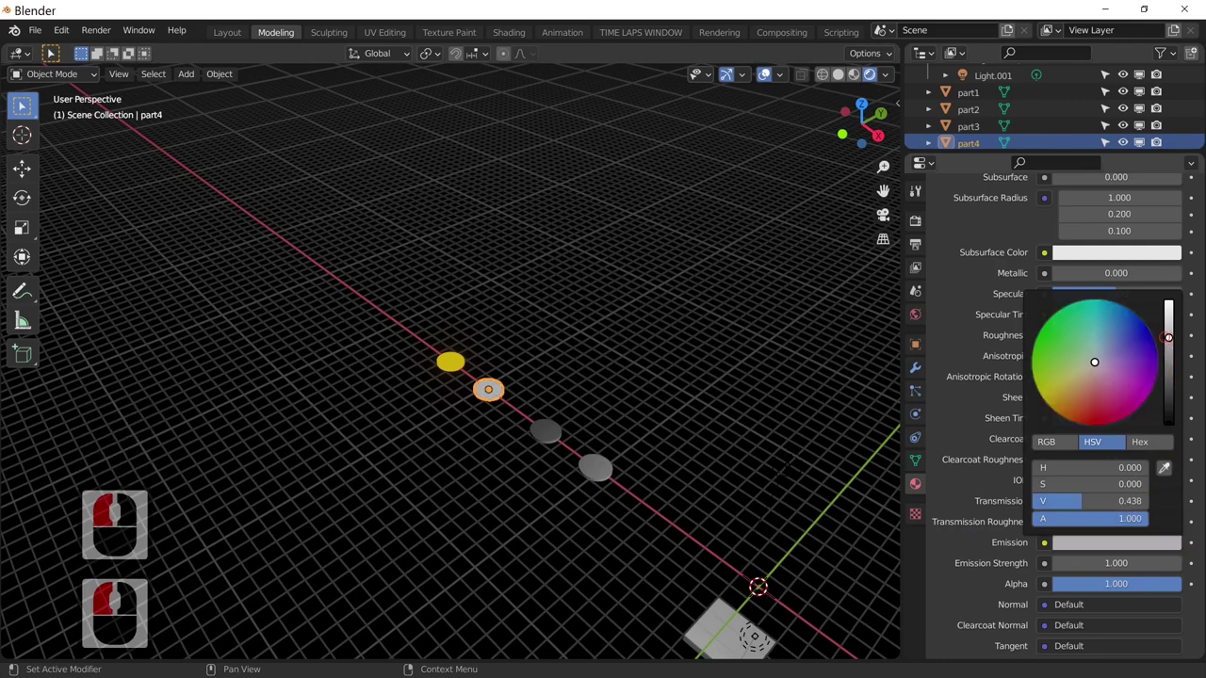
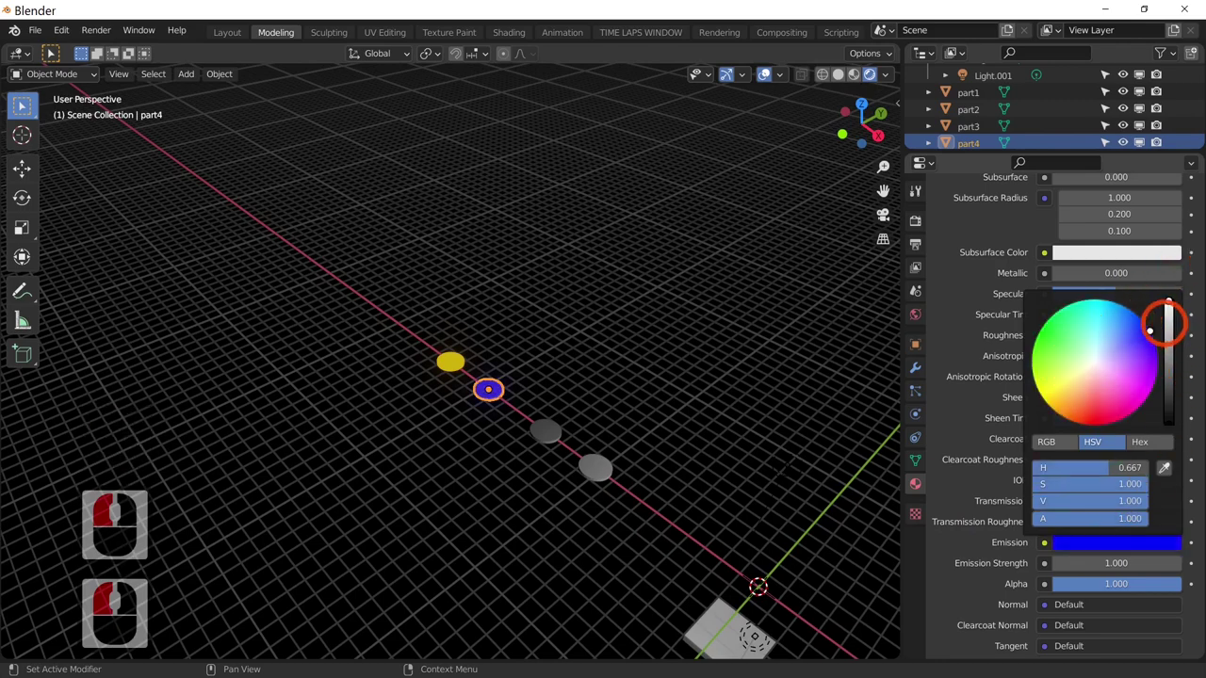
click(1156, 335)
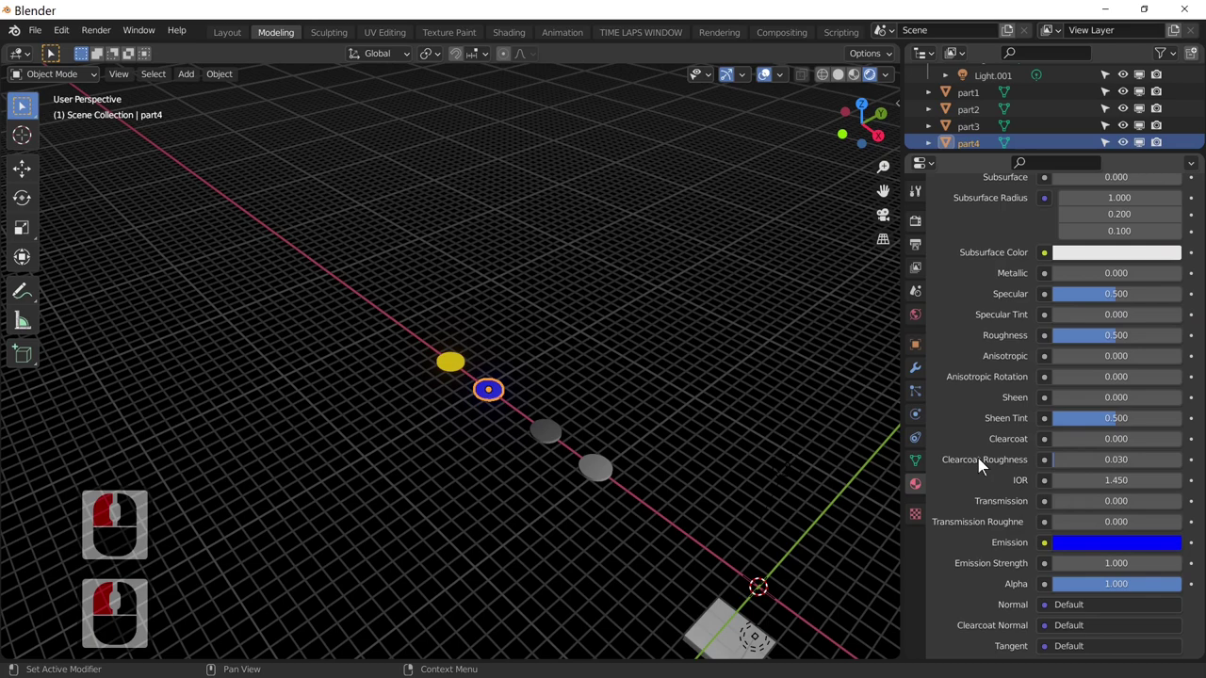
click(566, 435)
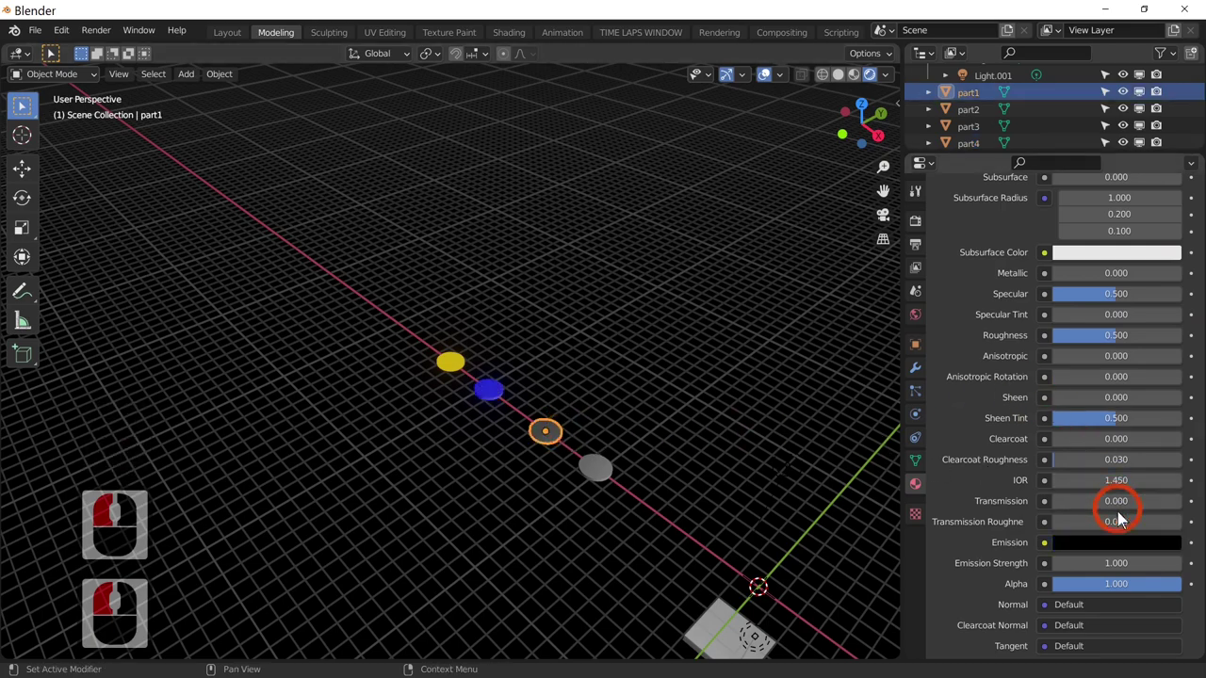
click(486, 396)
click(457, 366)
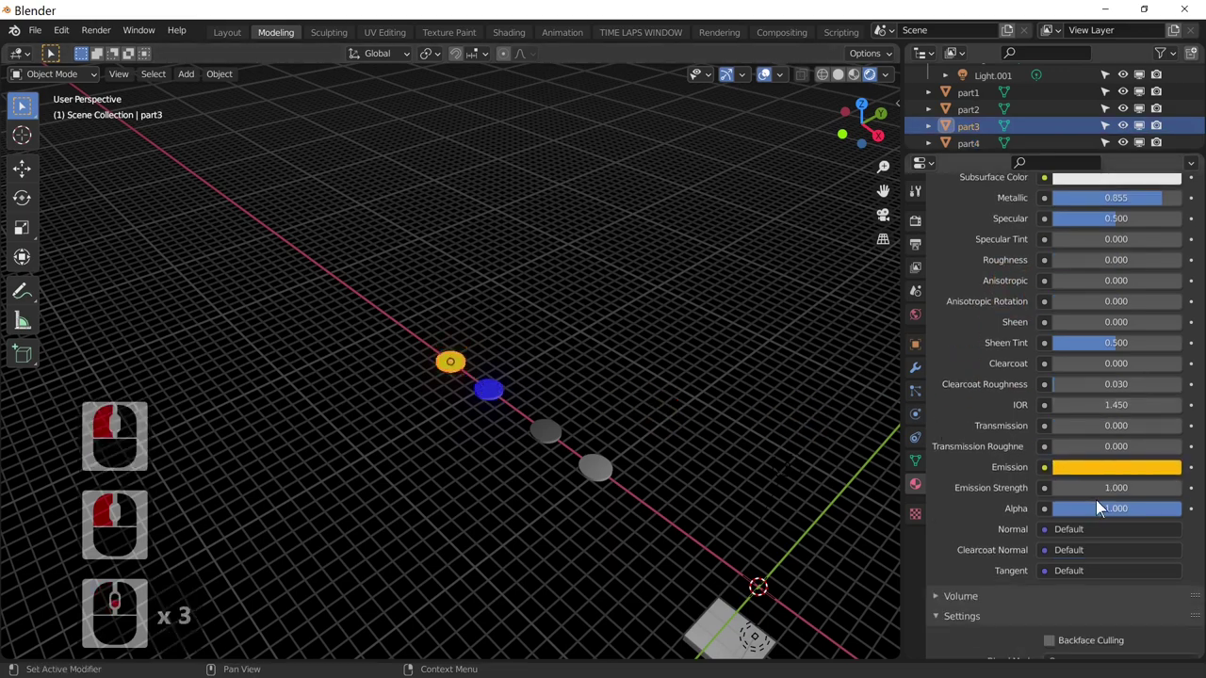
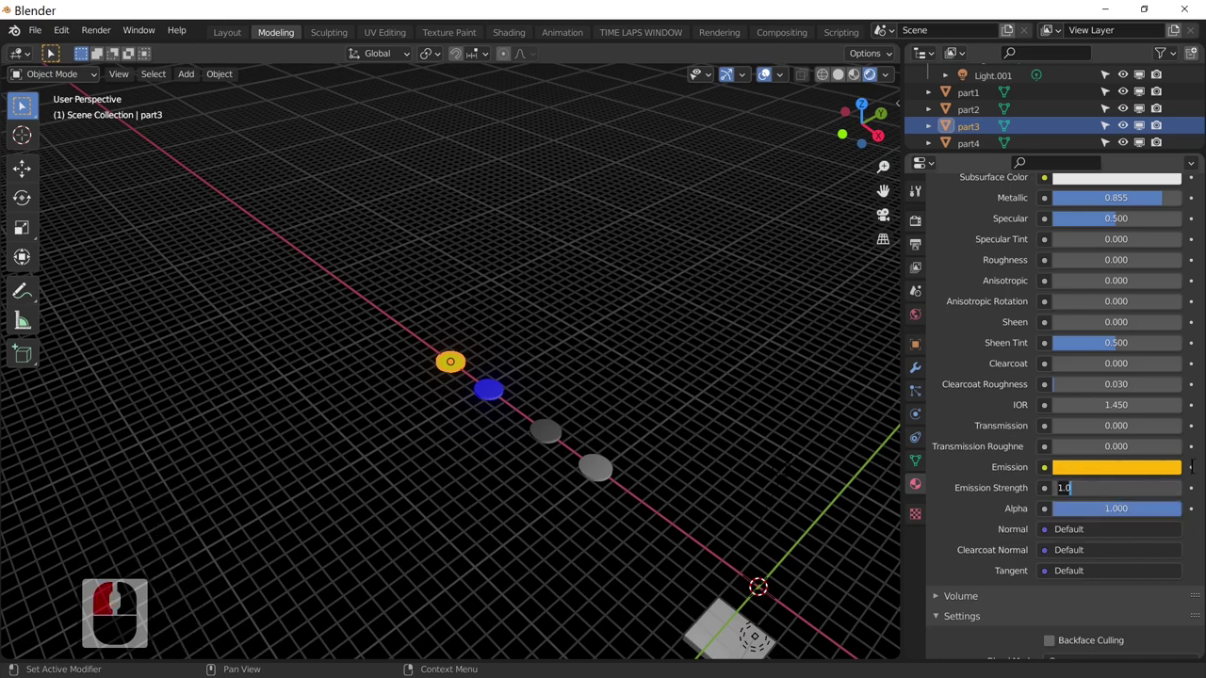
- Raise part3's Emission Strength to 5 and then to 50
key(5)
key(Return)
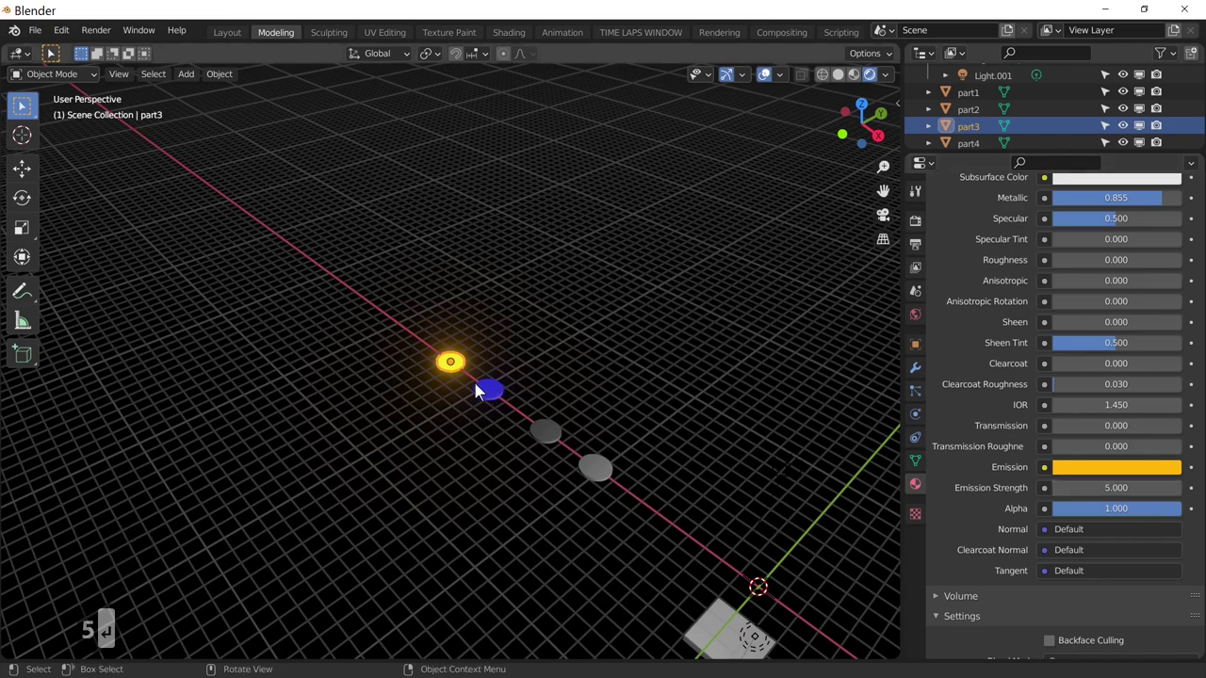
click(450, 375)
click(455, 419)
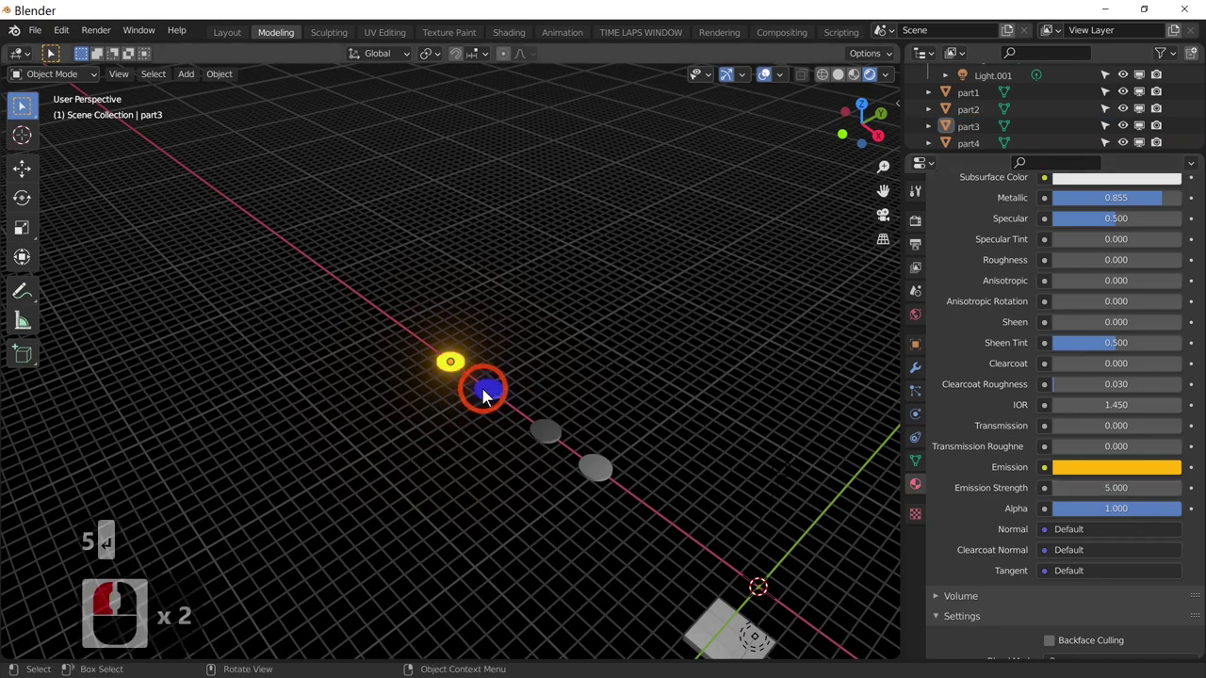
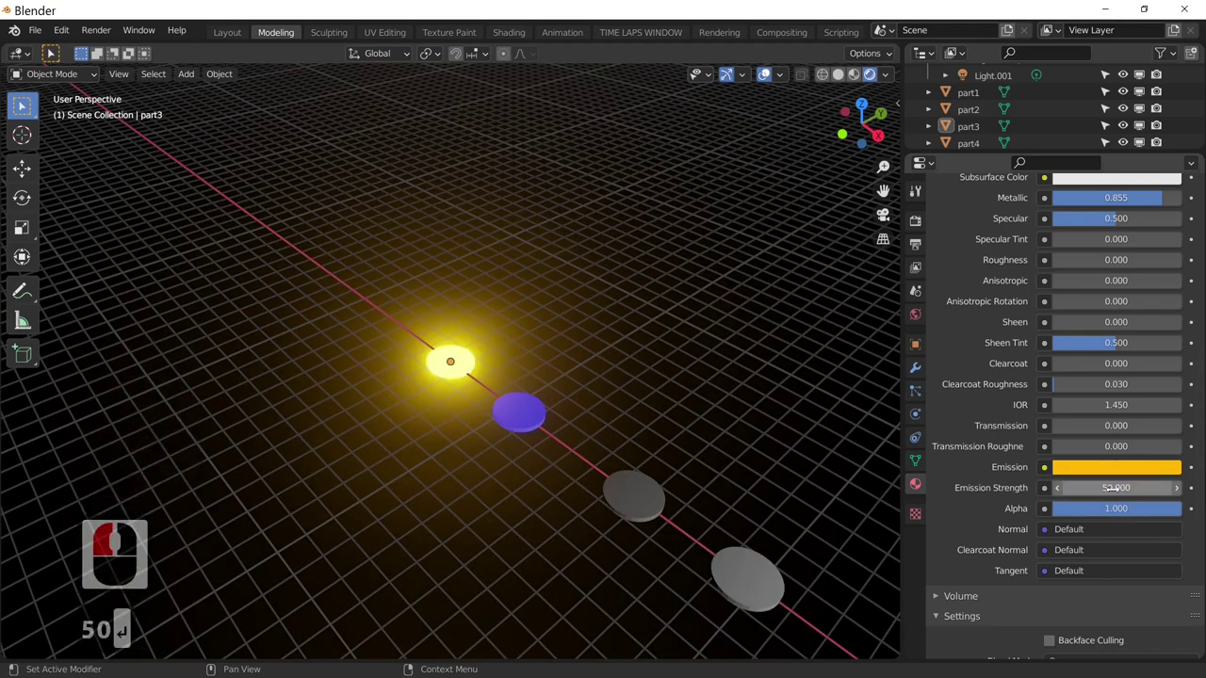
text(50 ↩)
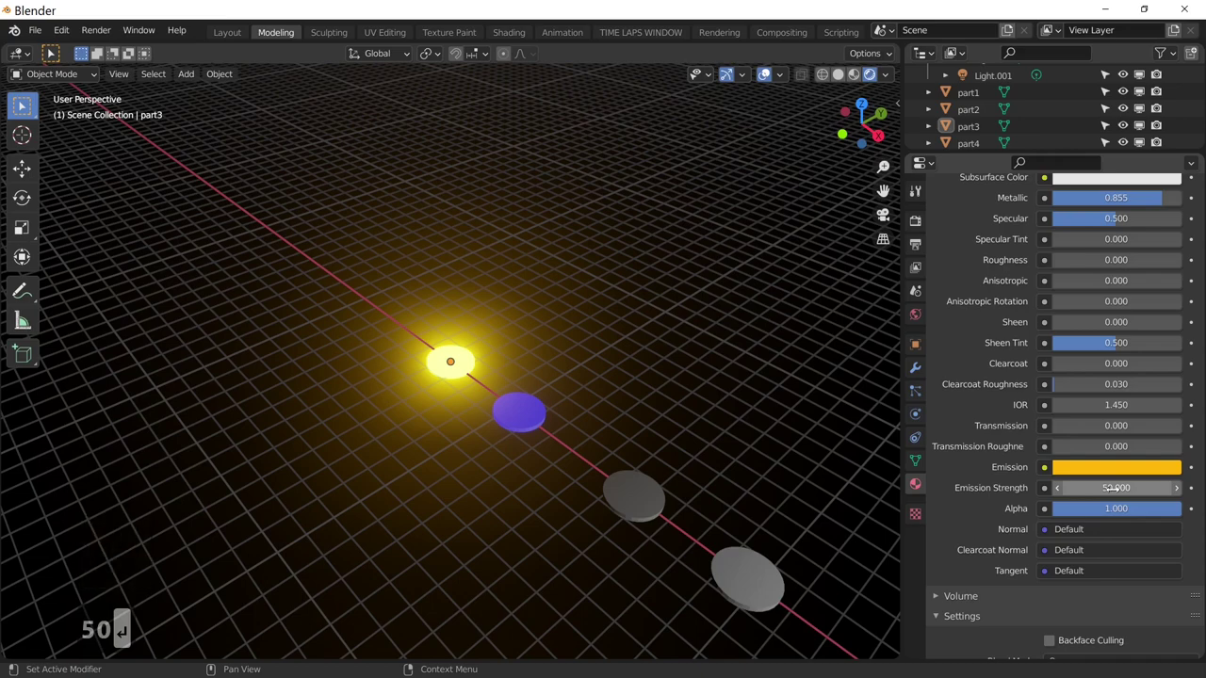
middle_click(462, 419)
middle_click(462, 420)
- Set the blue part4 disc's Emission Strength to 50, then select part1
click(494, 401)
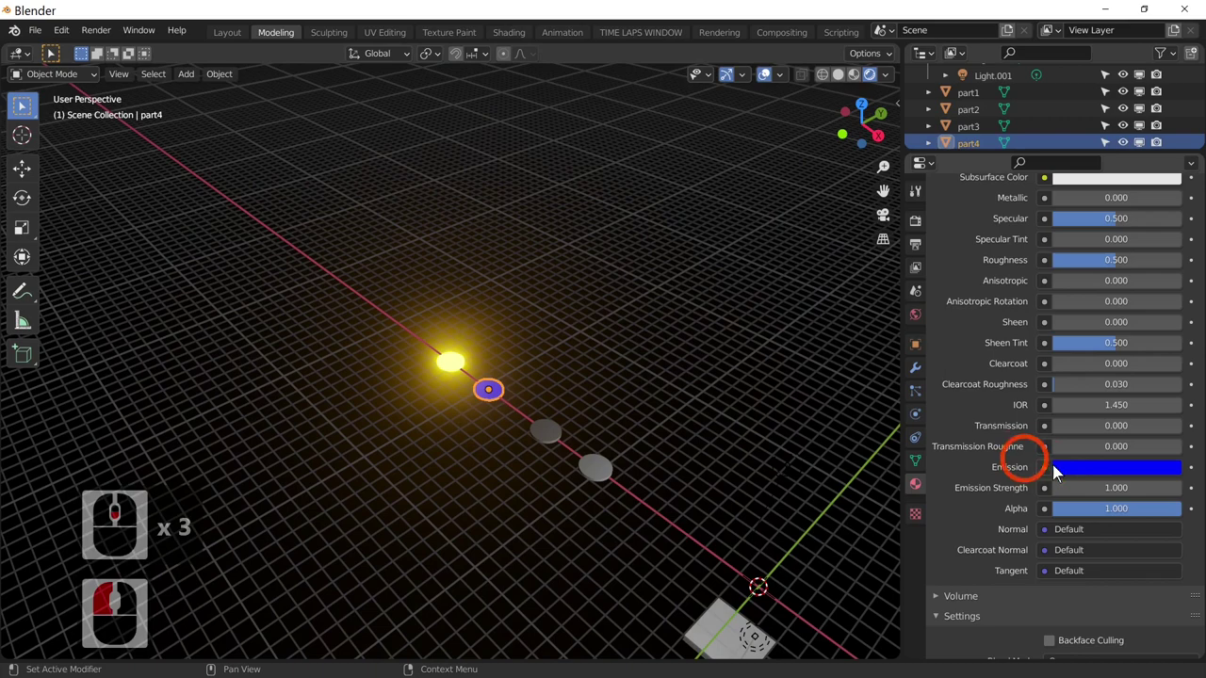
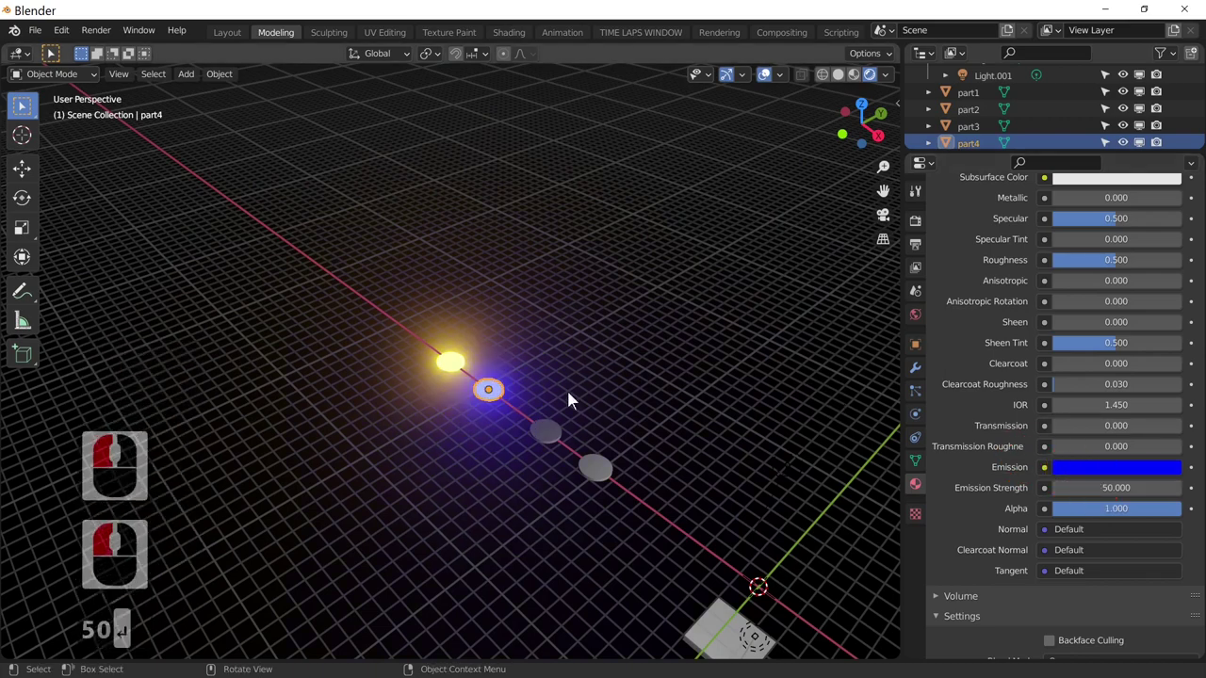
click(541, 437)
click(1109, 476)
click(1180, 207)
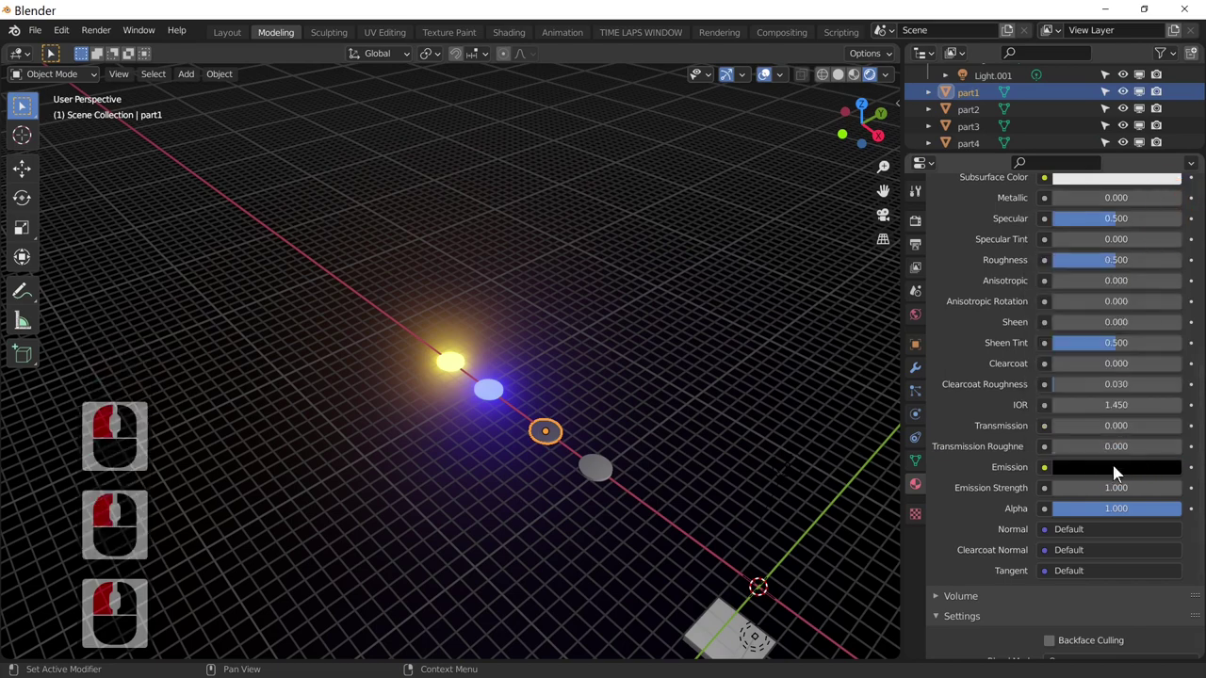
- Make part1's emission red with emission strength 50
click(1127, 461)
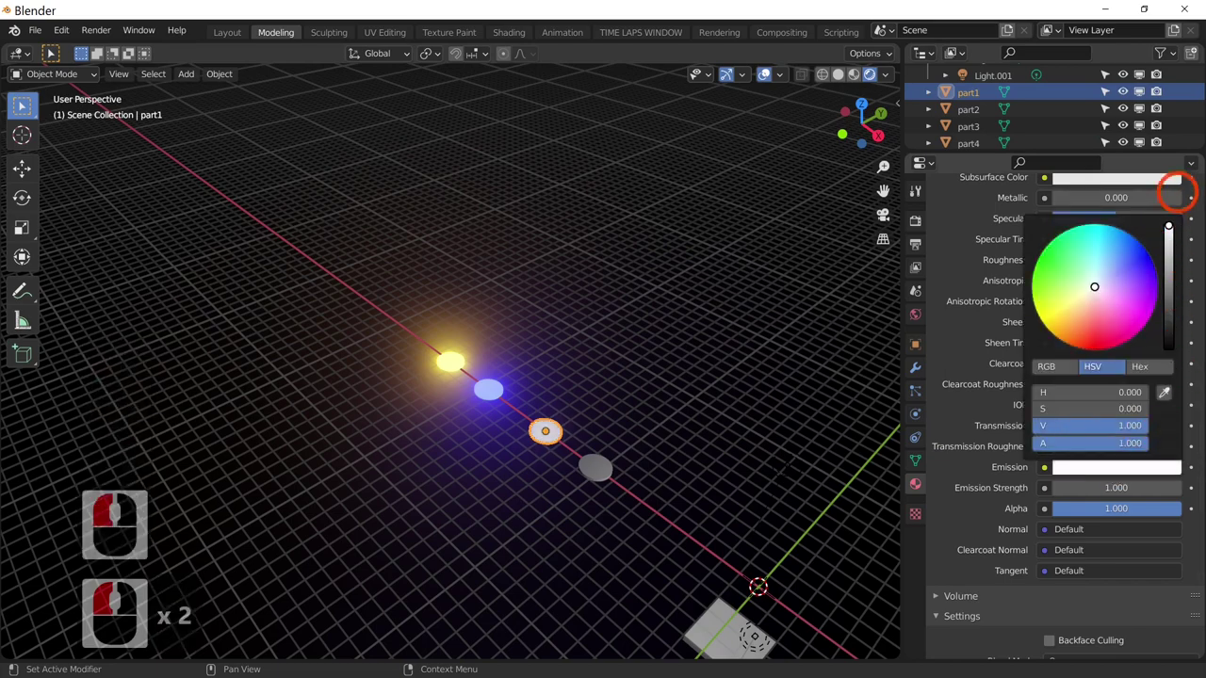
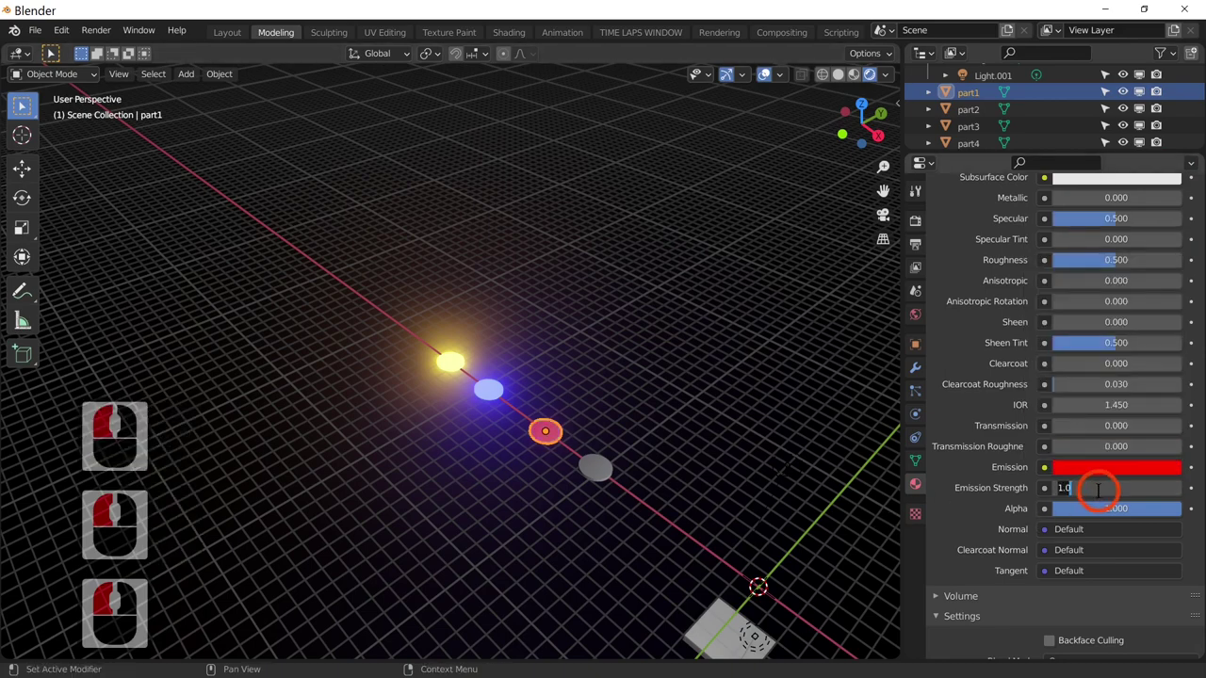
text(50)
key(Return)
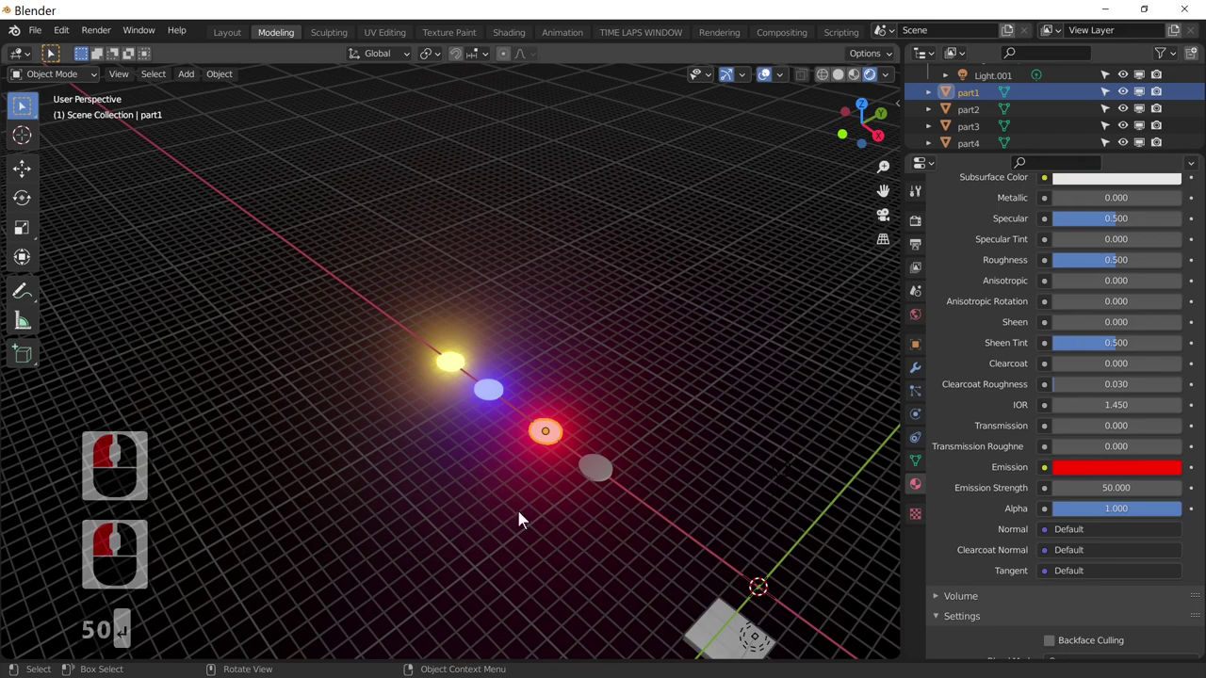
- Select part2 and set its emission colour to full-value green
click(591, 478)
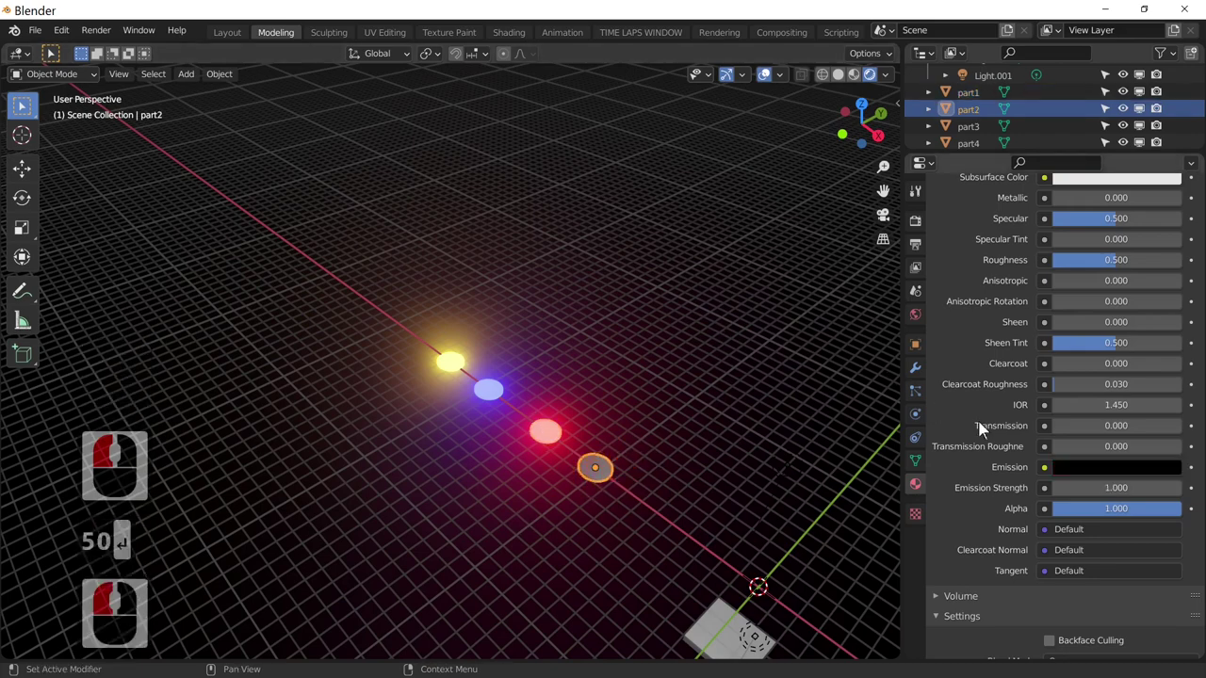
click(1103, 473)
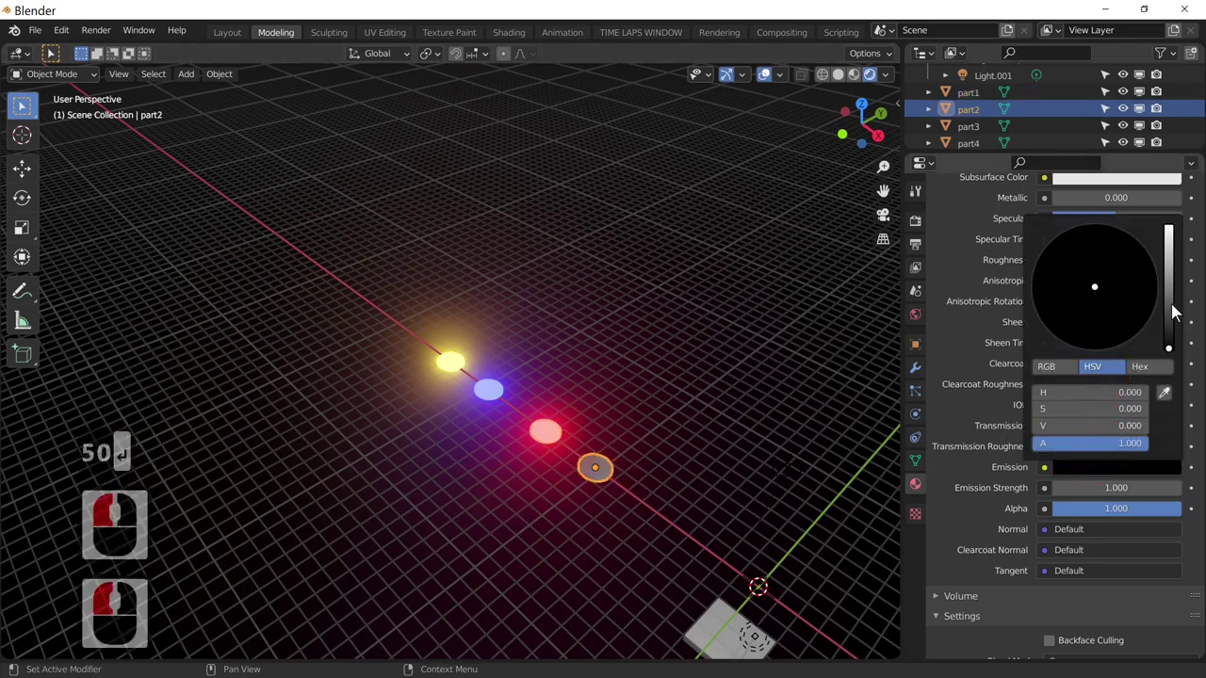
click(1165, 237)
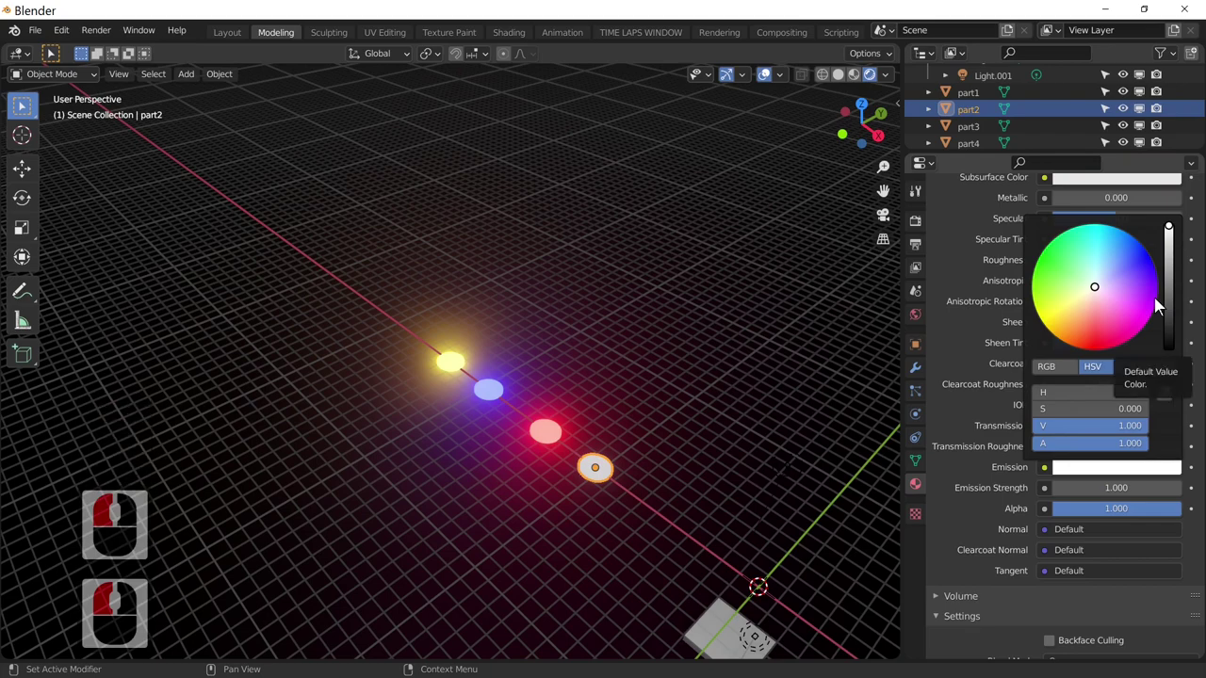
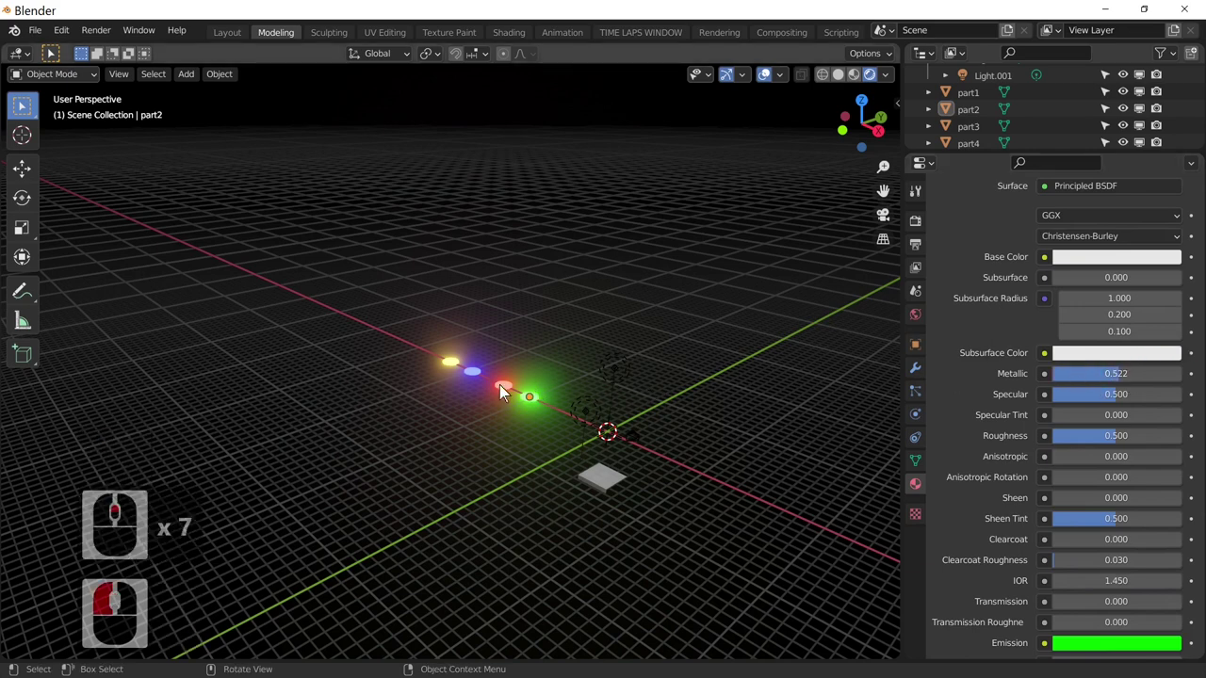
- Review each glowing sphere's Principled BSDF emission and metallic settings in turn
click(509, 394)
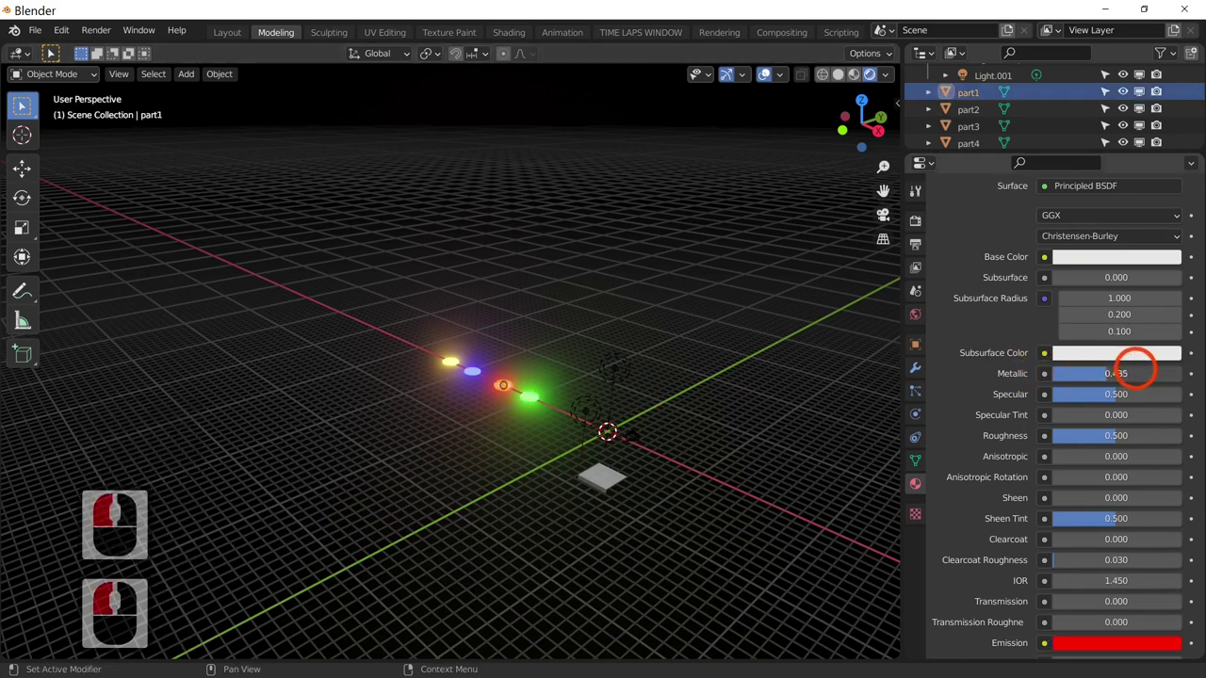
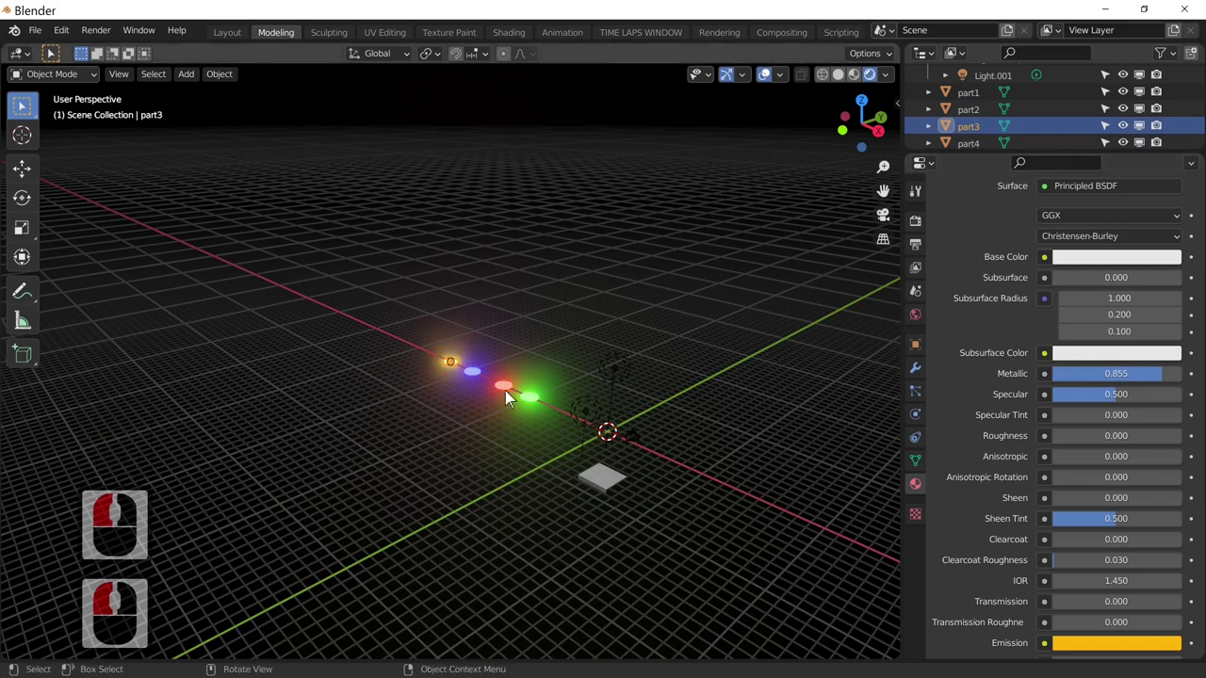
click(493, 384)
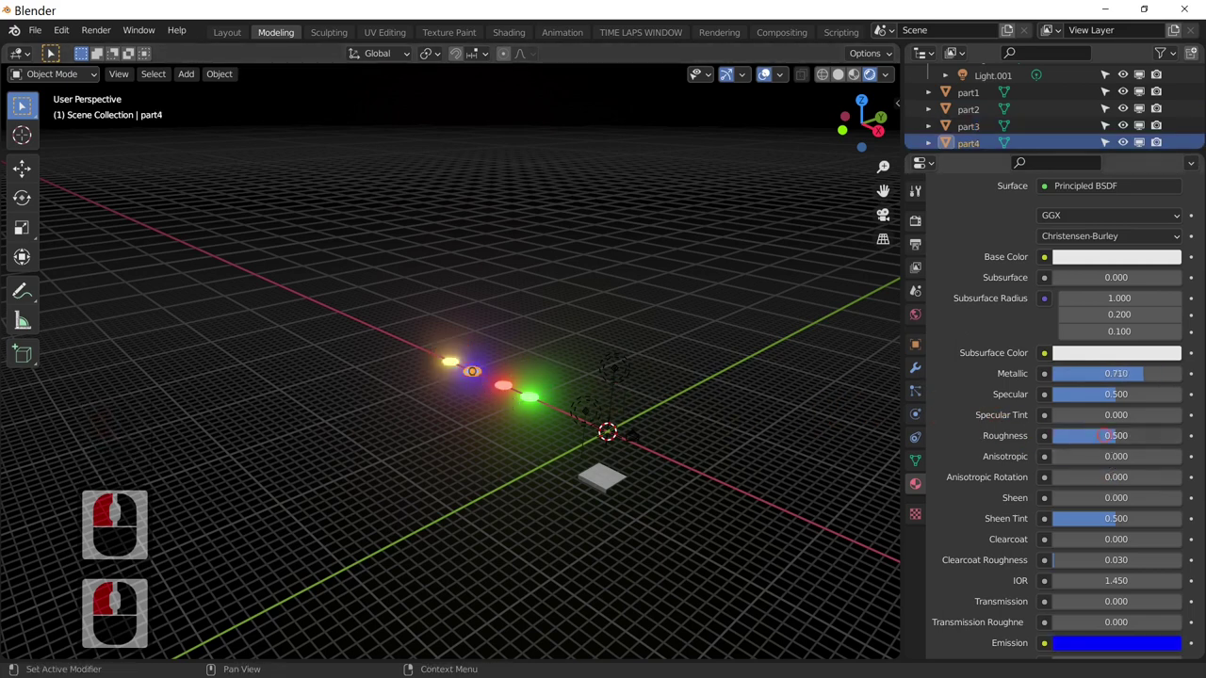
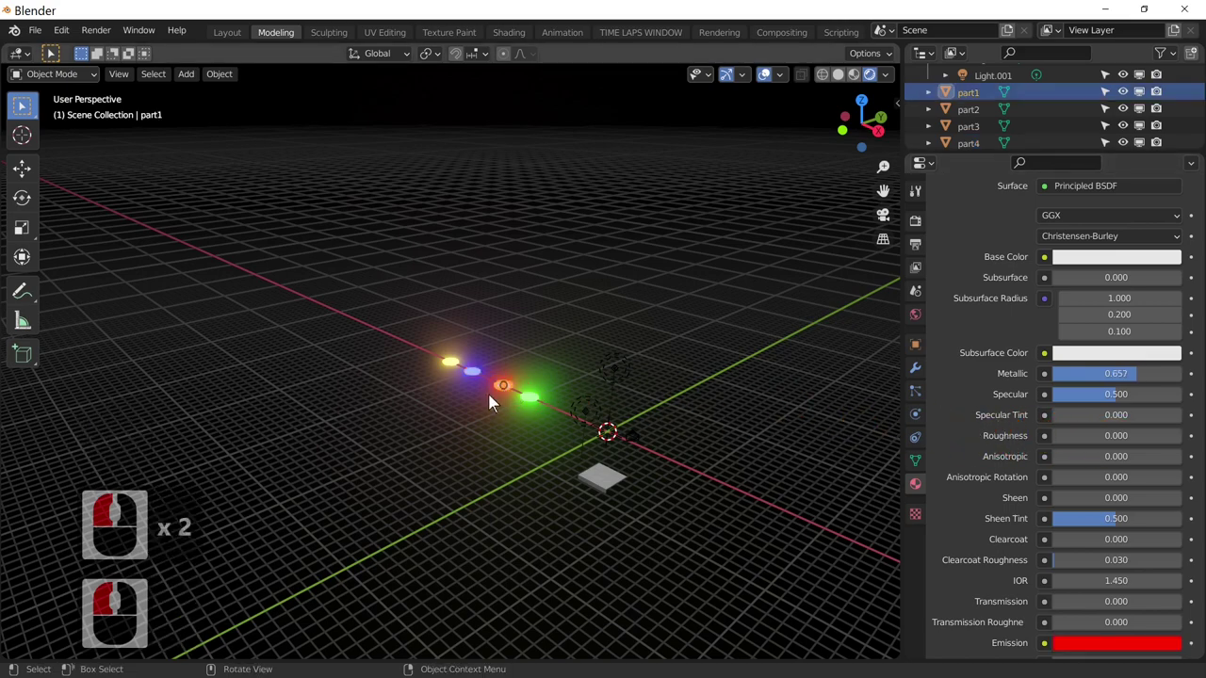
click(539, 403)
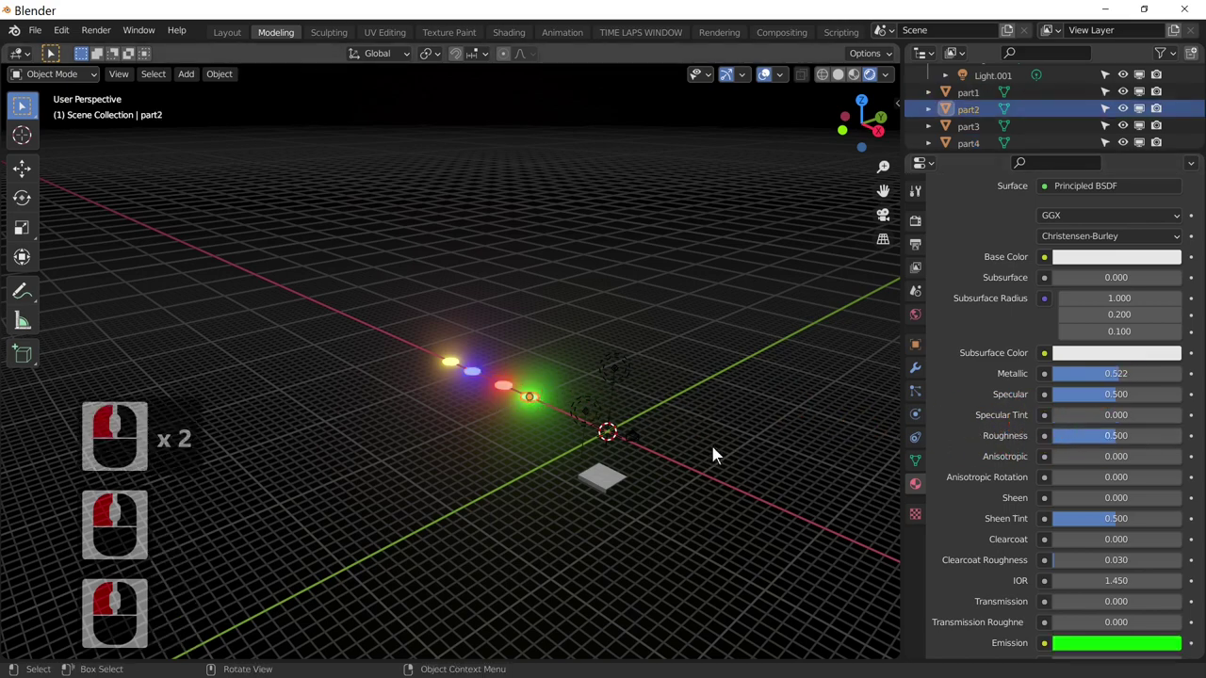
middle_click(692, 461)
click(554, 427)
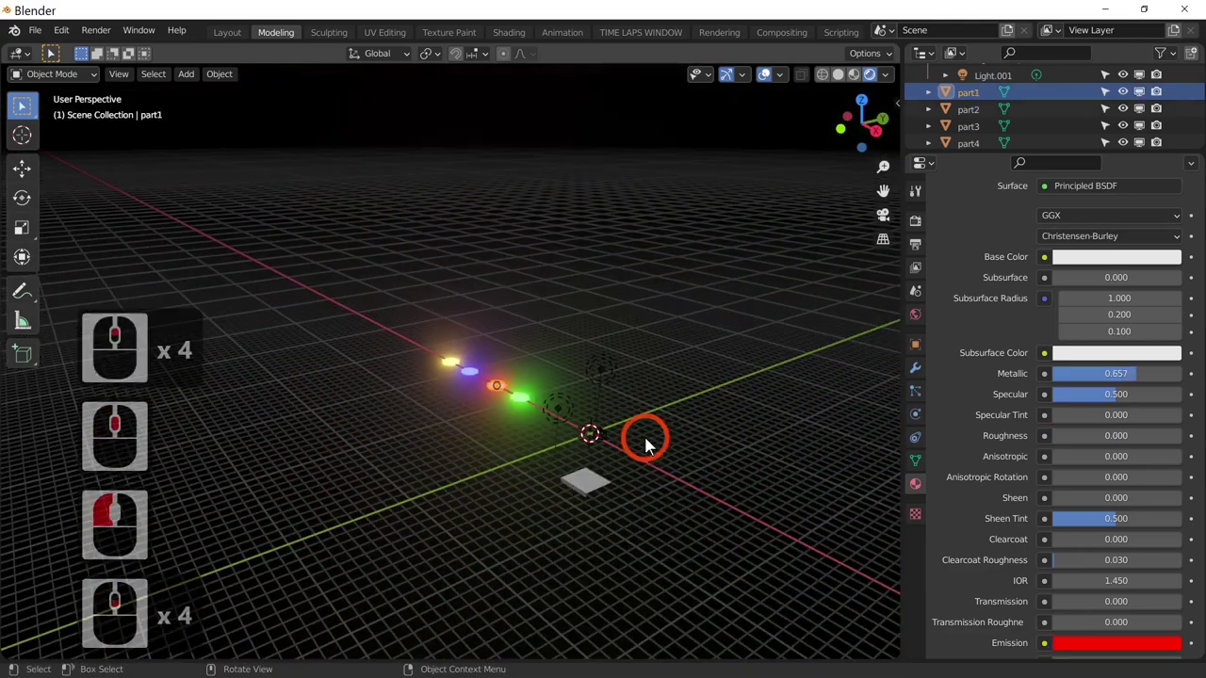
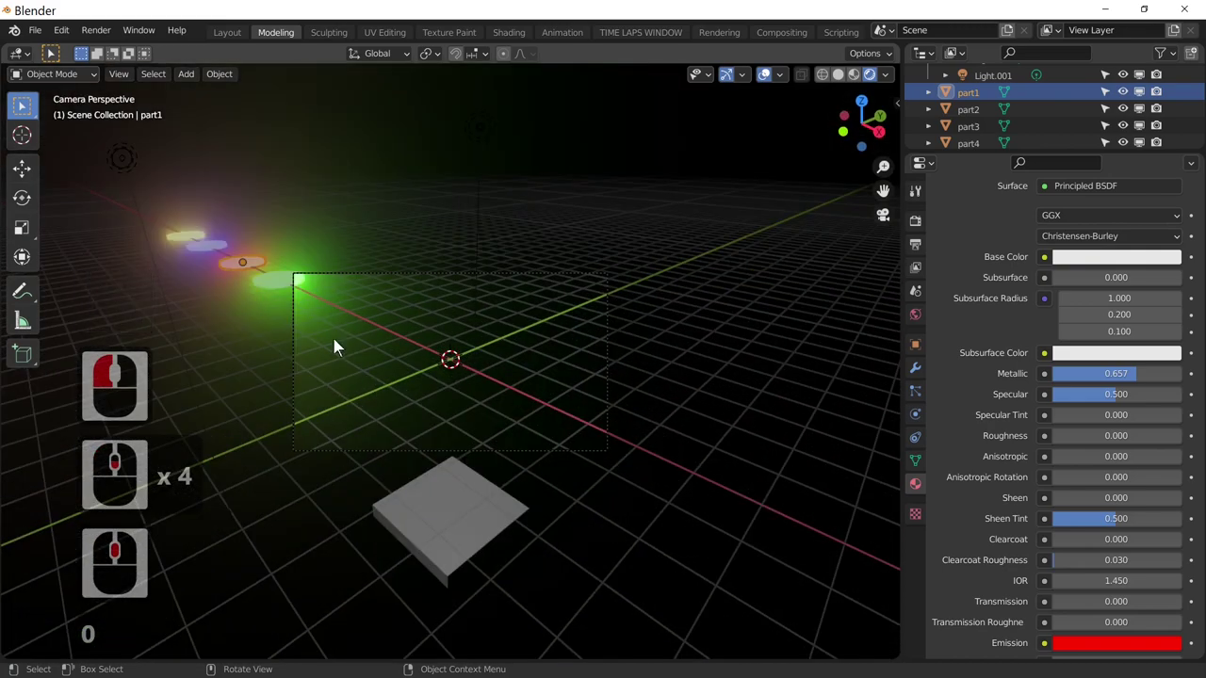
click(283, 293)
key(g)
click(273, 357)
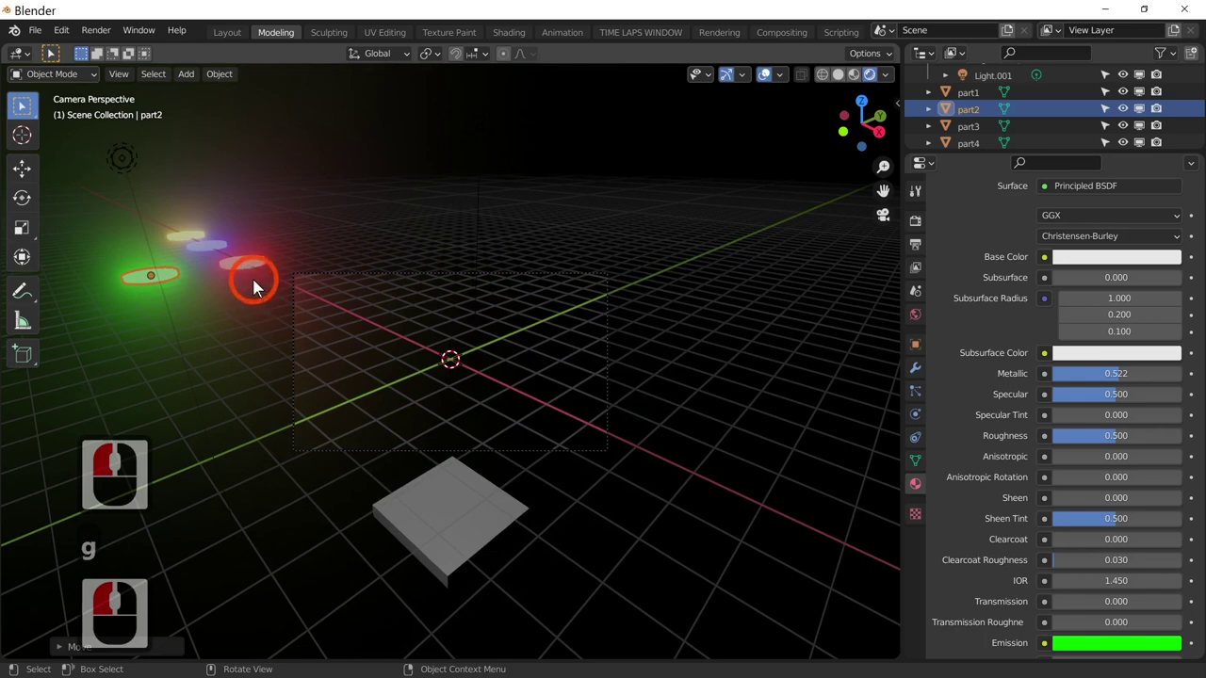
click(253, 263)
key(g)
click(268, 201)
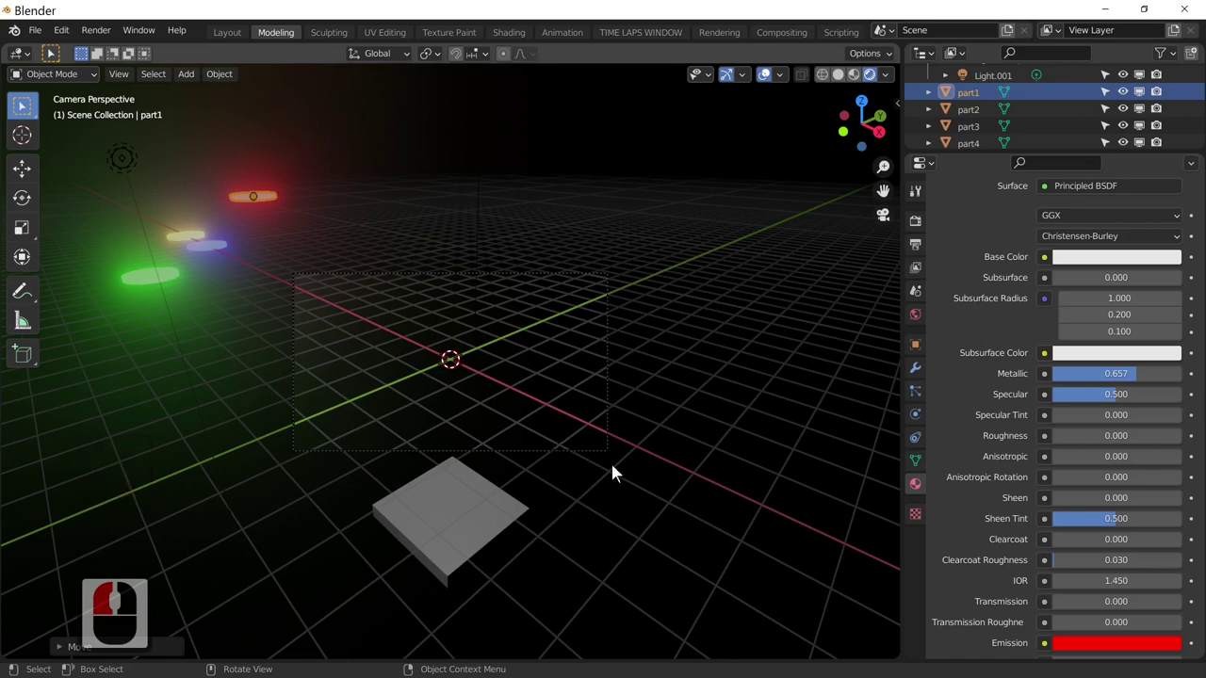
middle_click(675, 522)
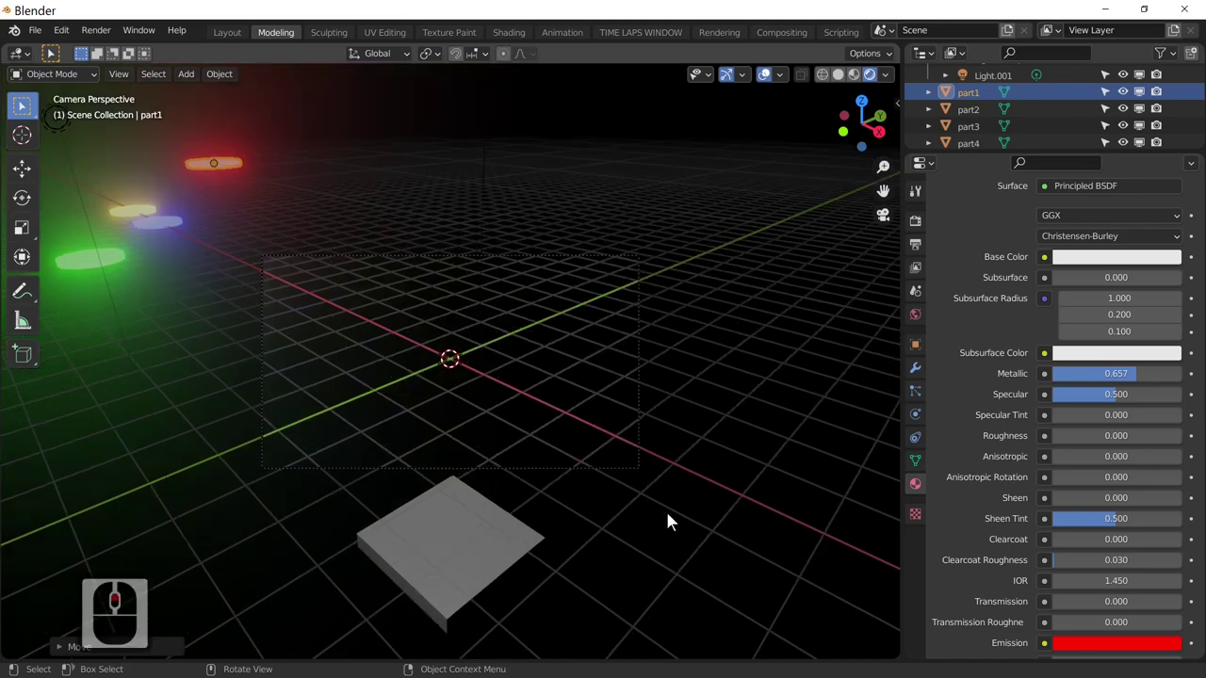
middle_click(675, 522)
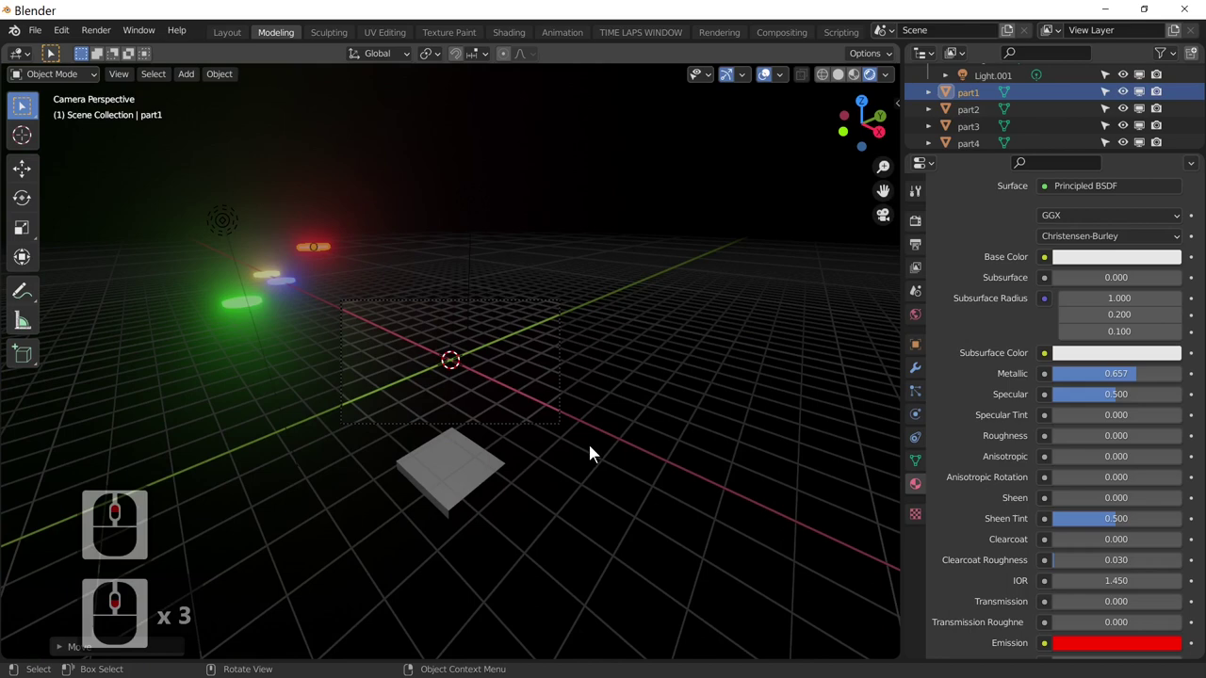
click(442, 450)
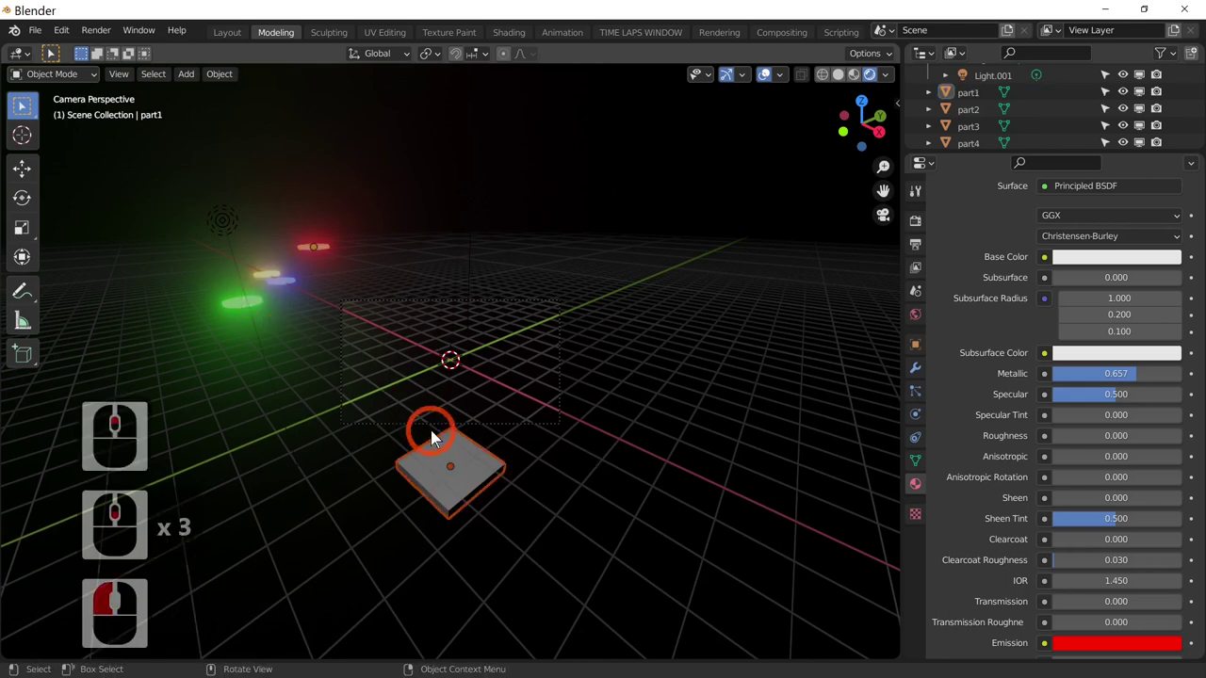
click(258, 299)
click(277, 285)
click(290, 285)
click(329, 248)
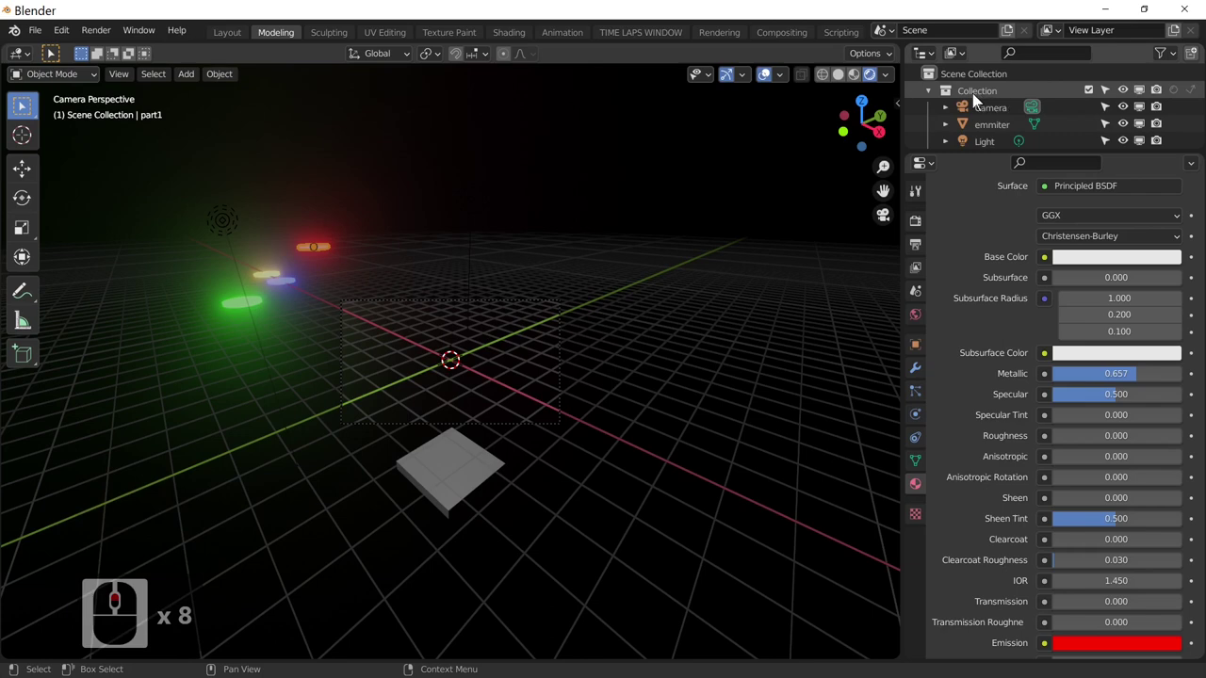
- Create a new Outliner collection and rename it 'my particles'
right_click(975, 96)
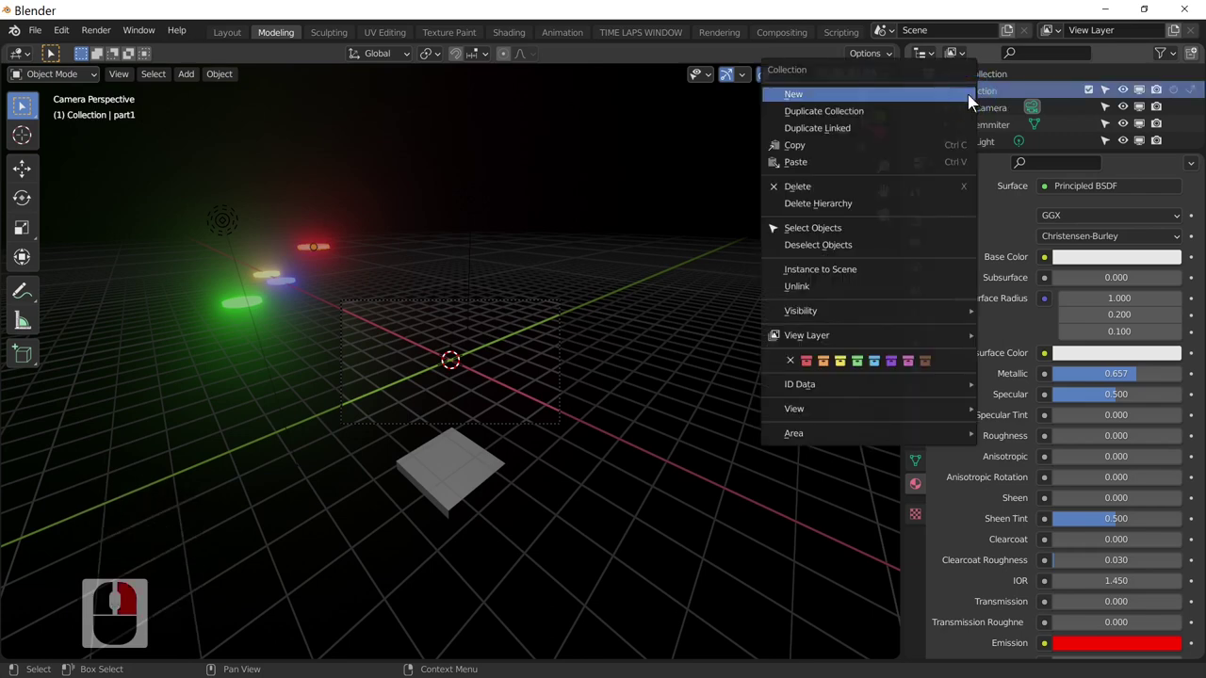
click(1029, 72)
click(984, 76)
right_click(984, 76)
click(941, 79)
scroll(down, 3)
double_click(984, 124)
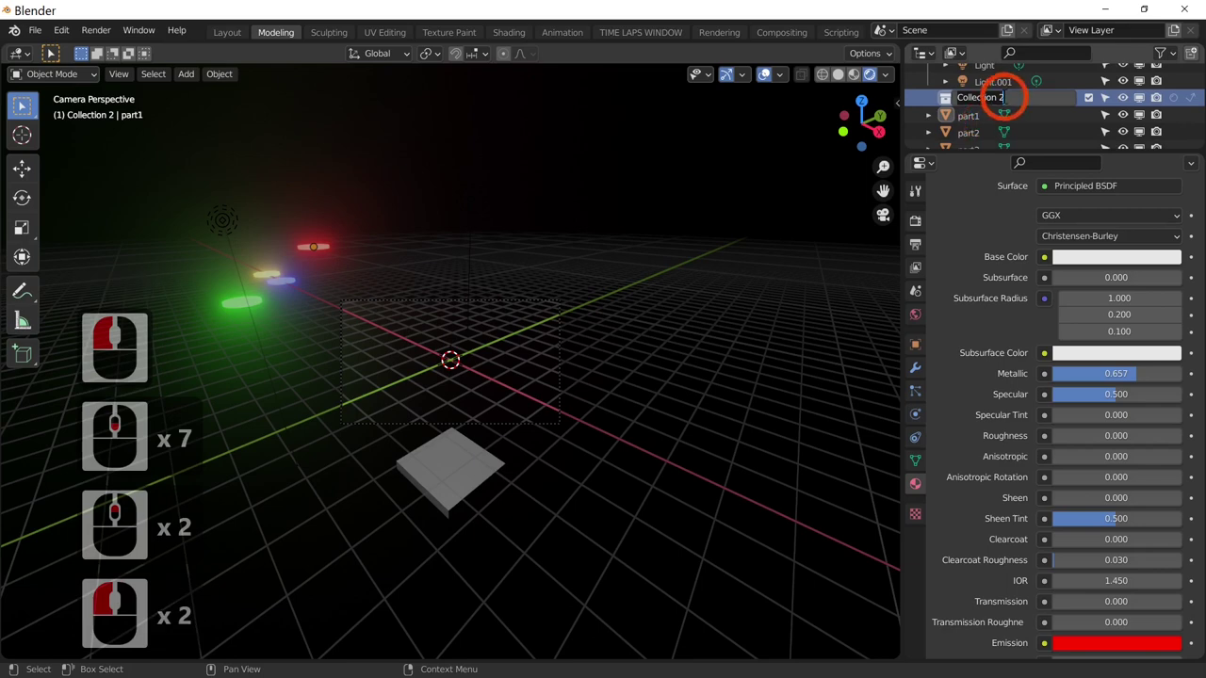
text(my parti)
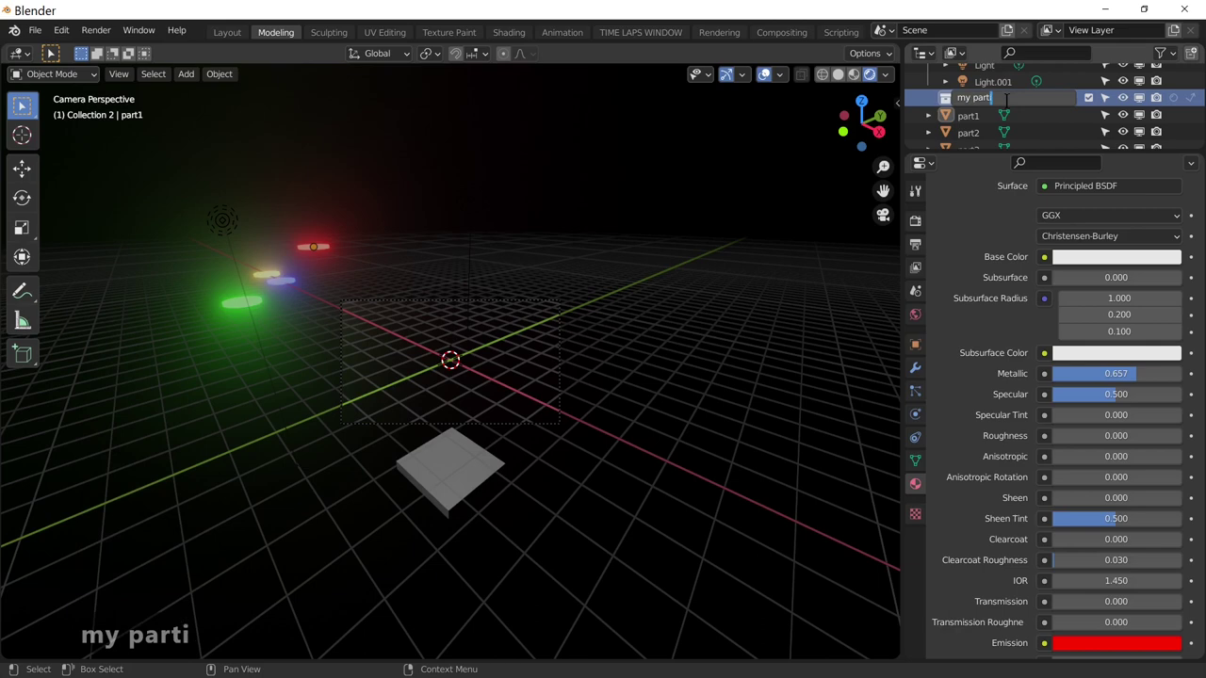
text(les)
key(Return)
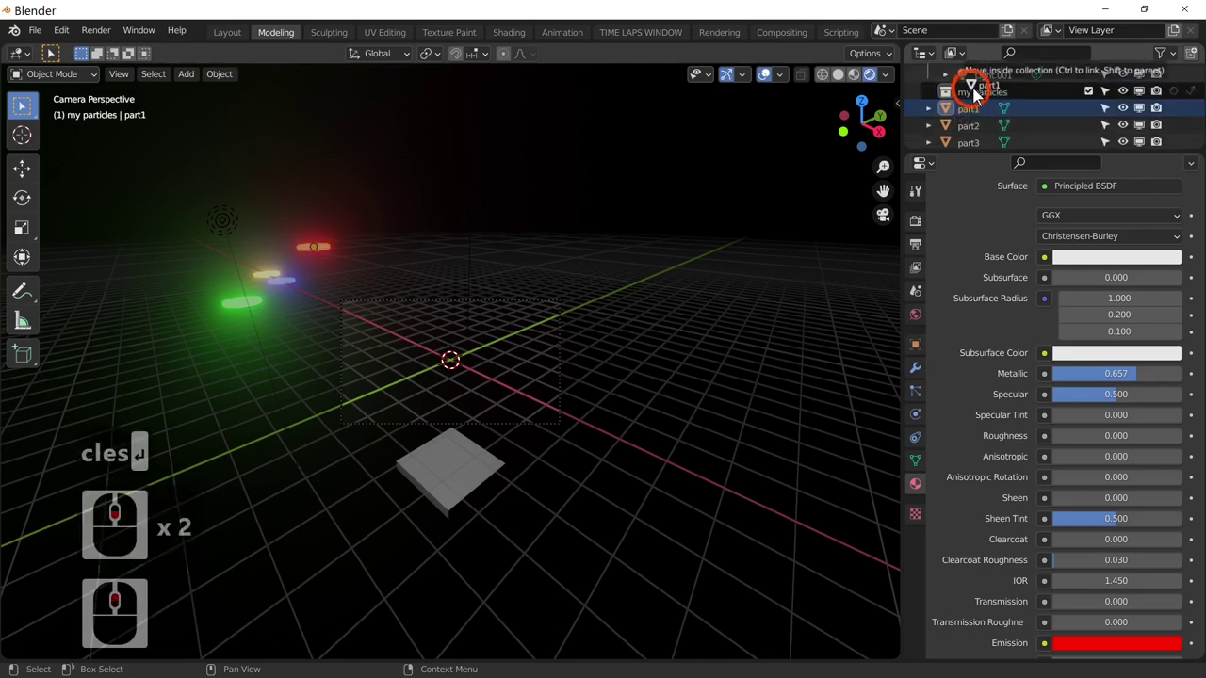
- Move part1, part2, part3 and part4 into the my particles collection
click(977, 98)
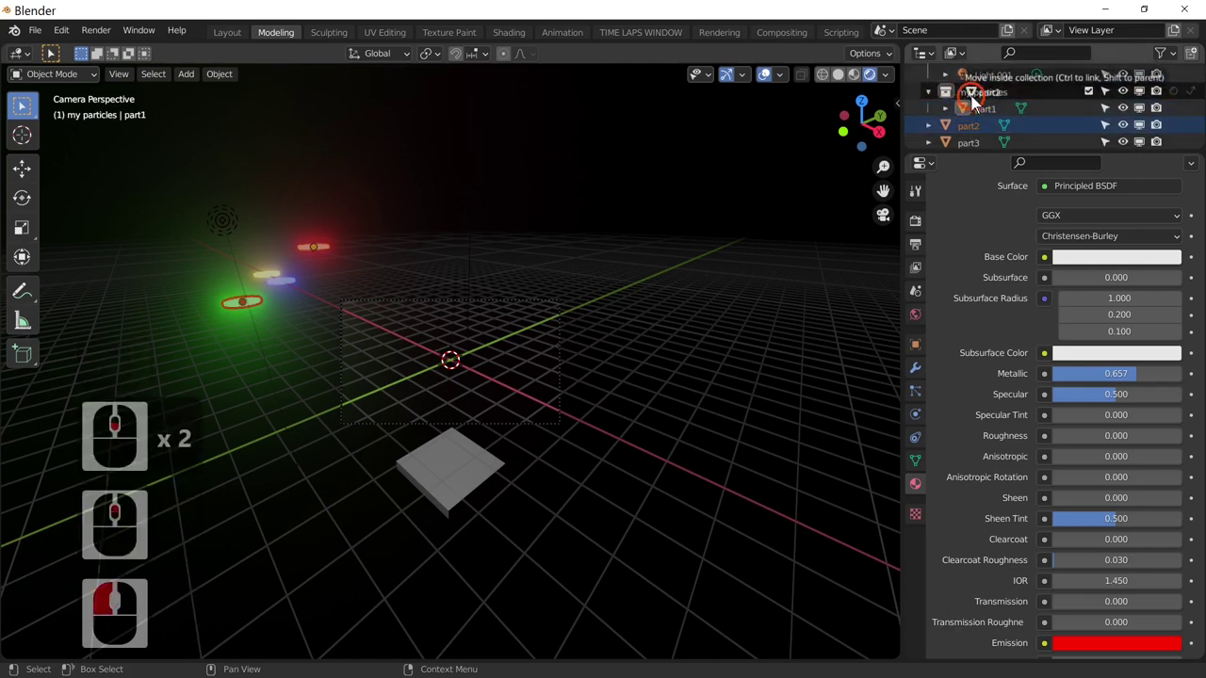
click(986, 97)
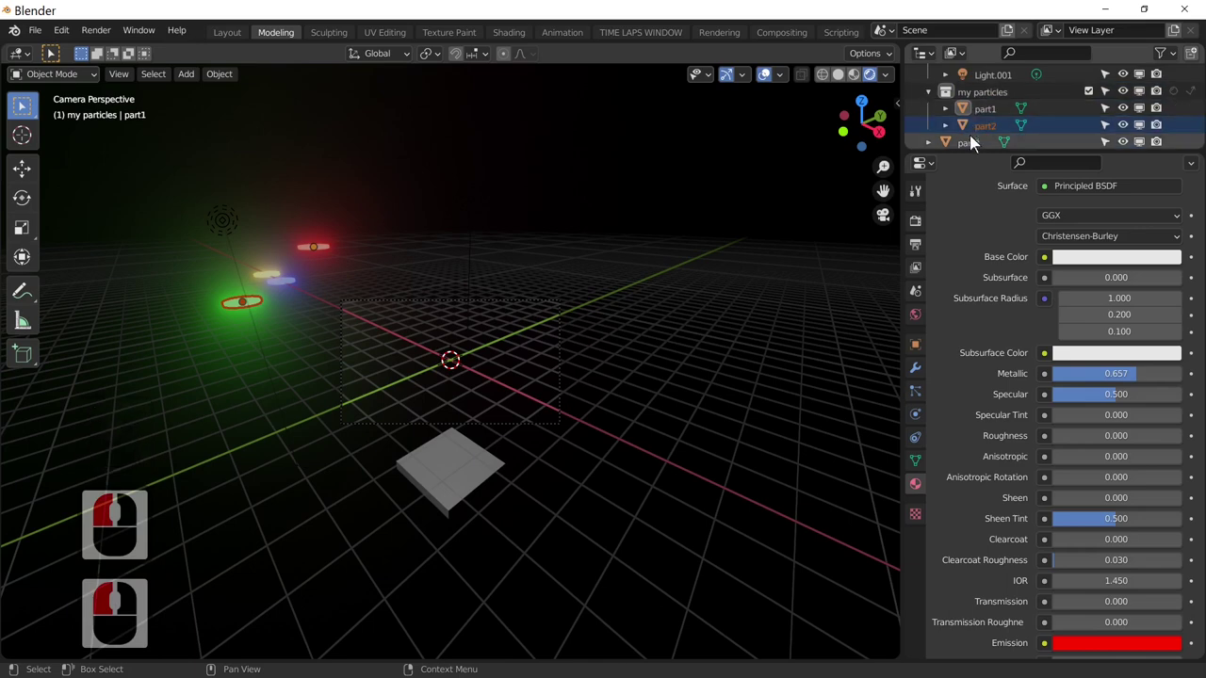
click(989, 93)
middle_click(1001, 108)
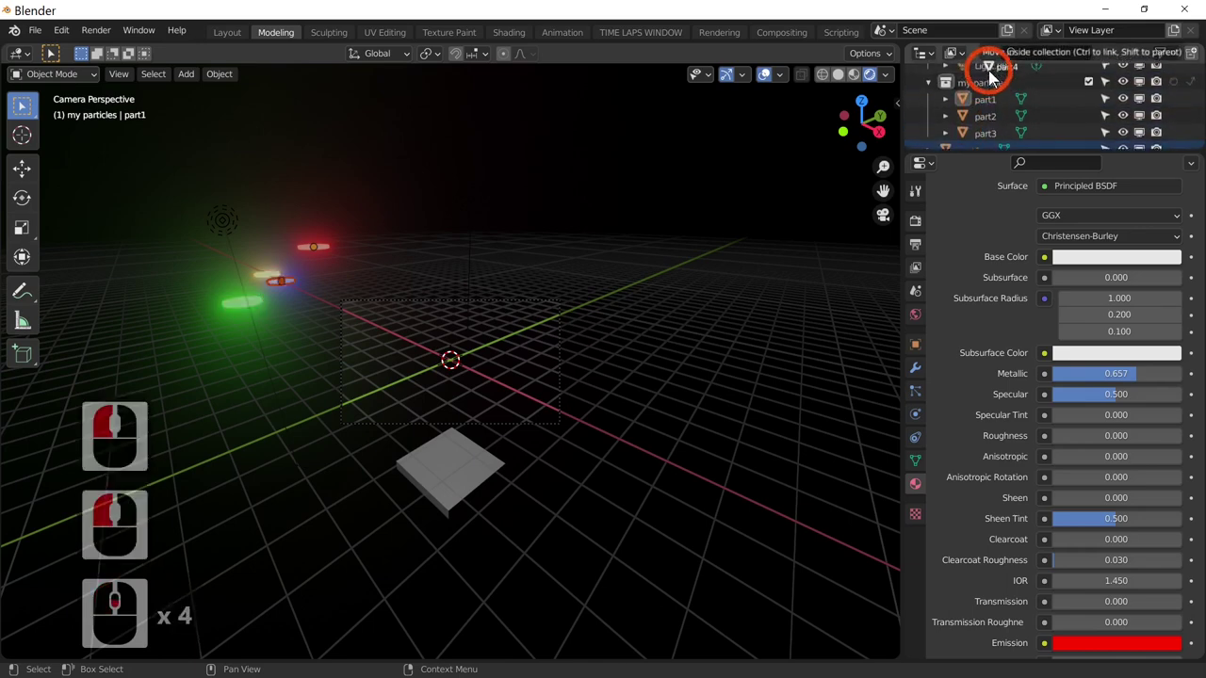
click(988, 120)
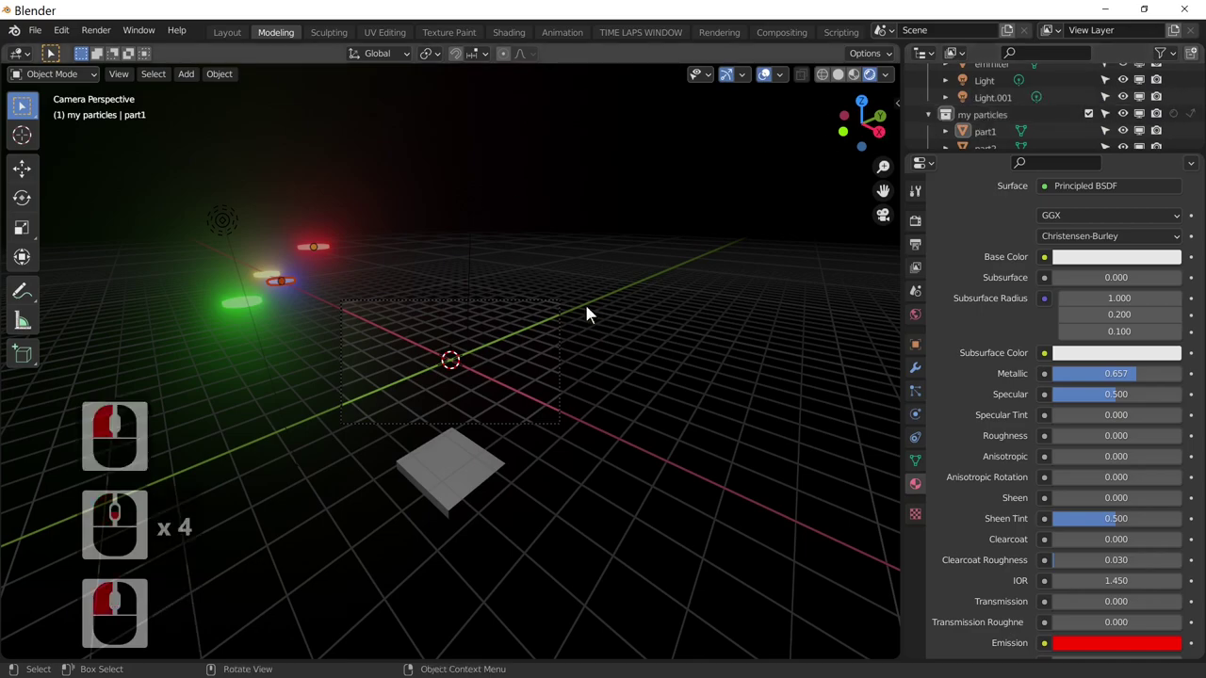
- Return to camera view and select the emmiter plane
middle_click(627, 443)
scroll(up, 3)
middle_click(577, 409)
key(0)
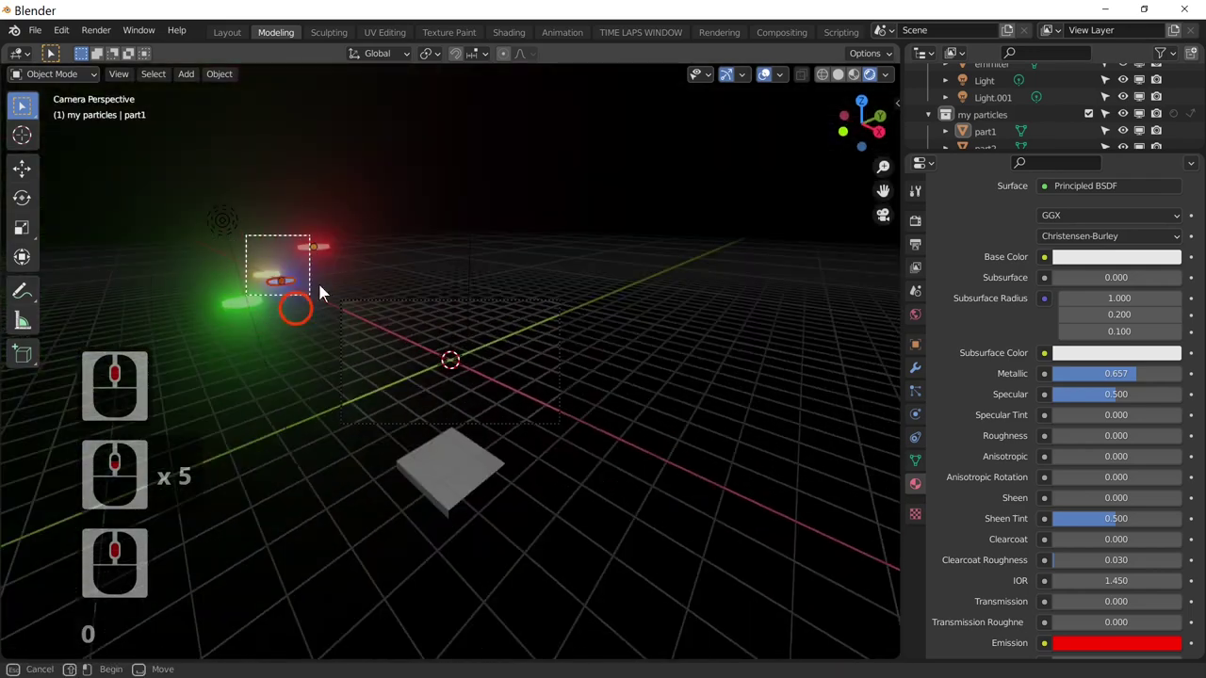
click(316, 224)
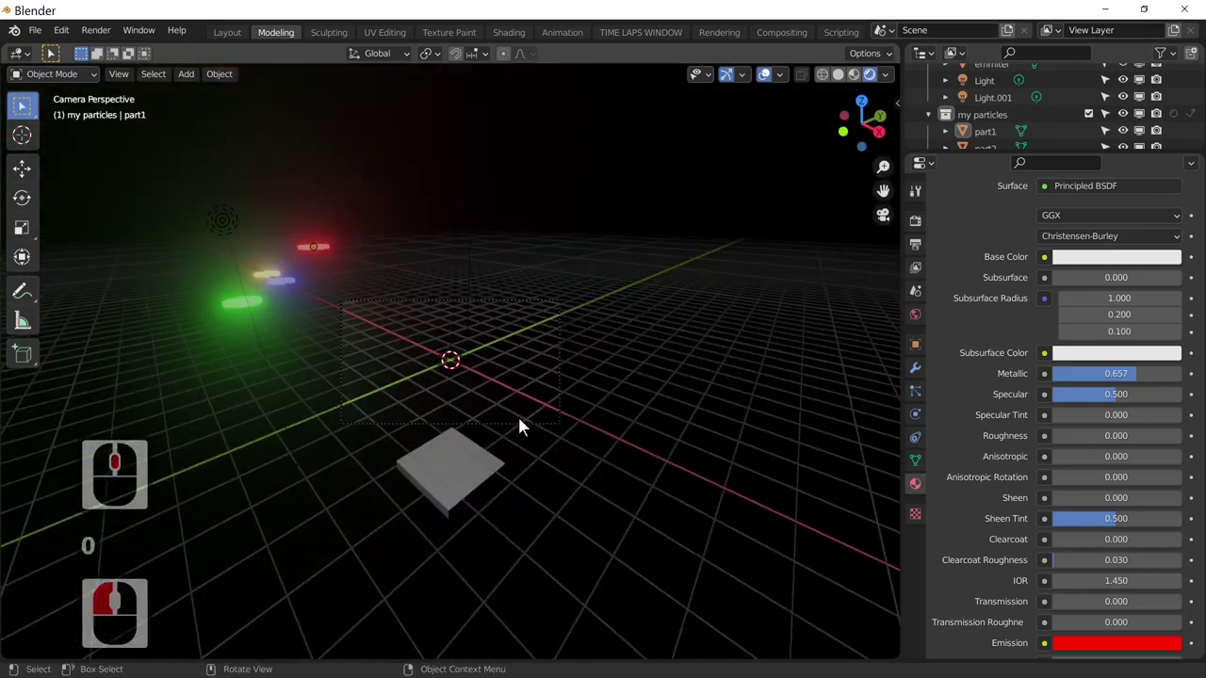
click(469, 512)
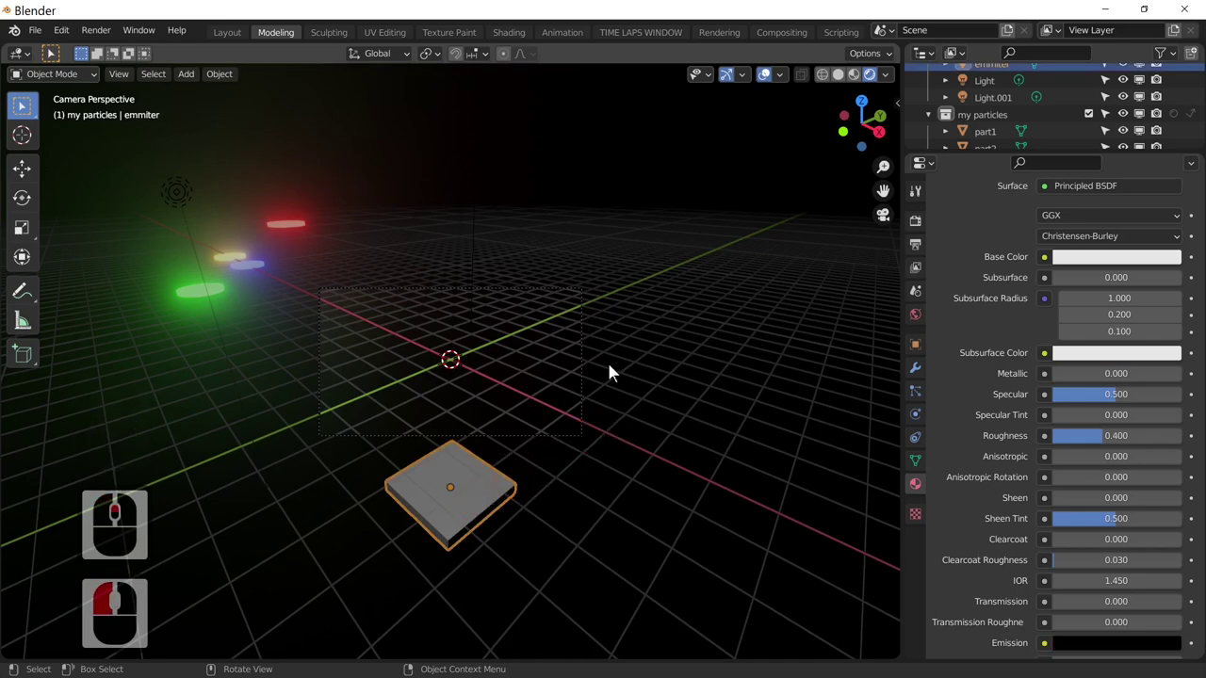
click(475, 492)
click(199, 289)
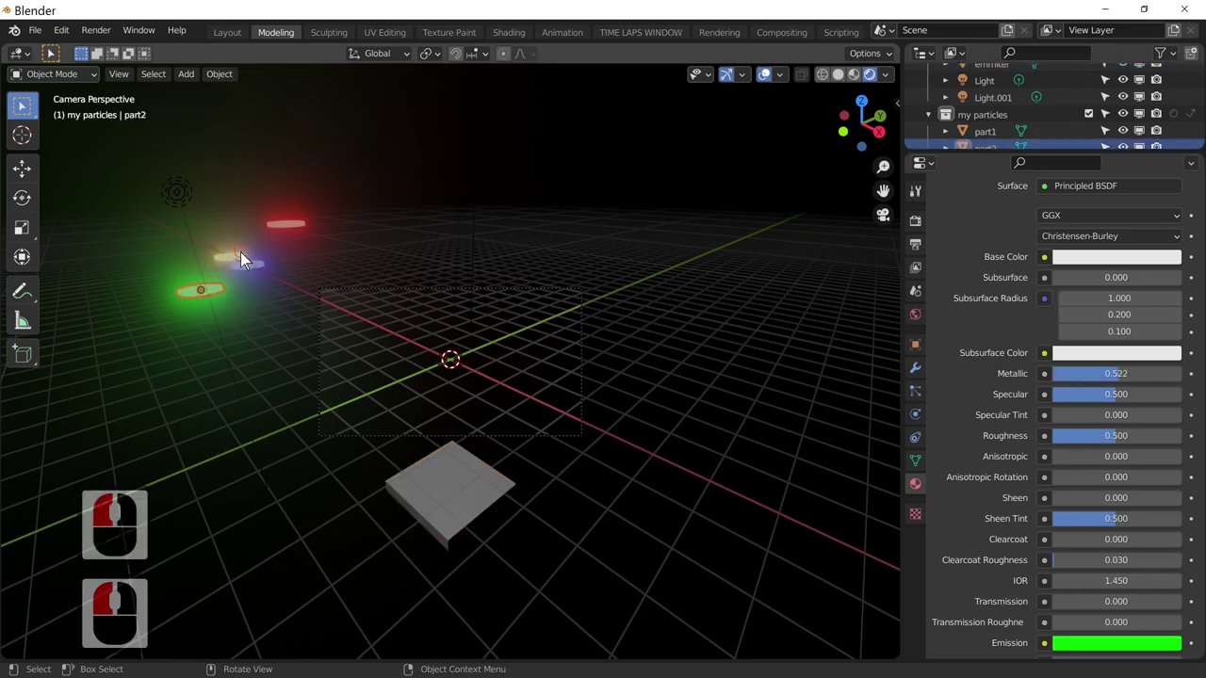
click(253, 267)
click(264, 250)
click(279, 219)
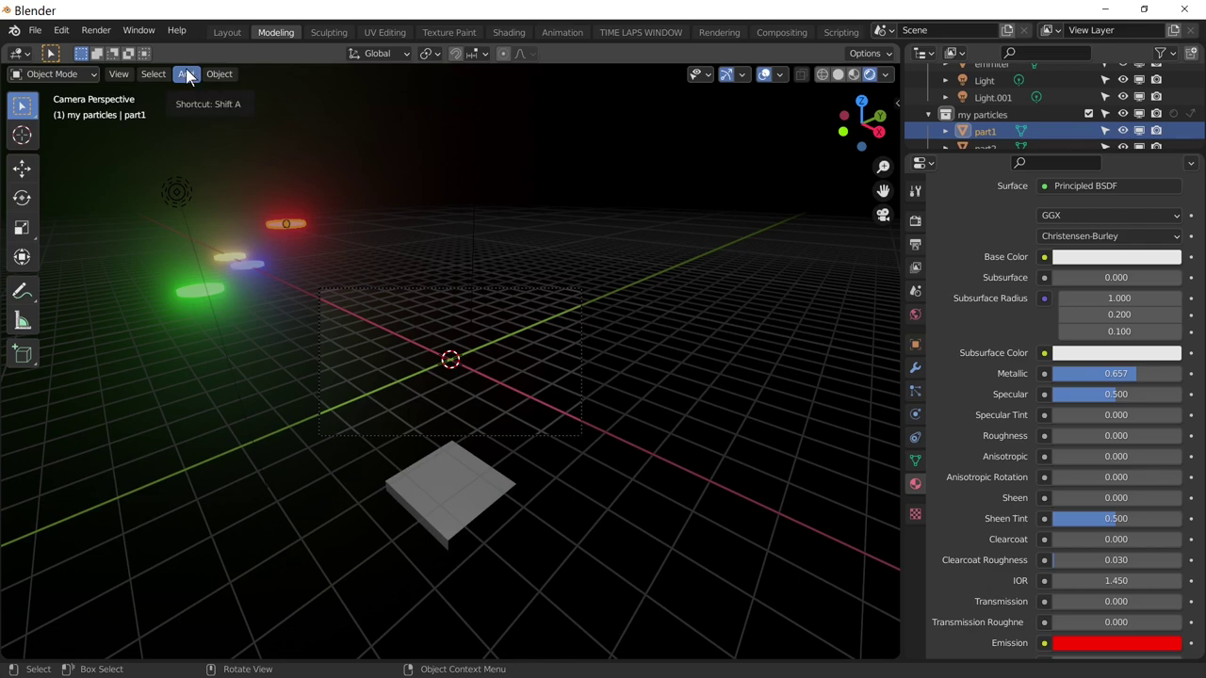
- Add a Text object and set its horizontal alignment to Center
click(188, 78)
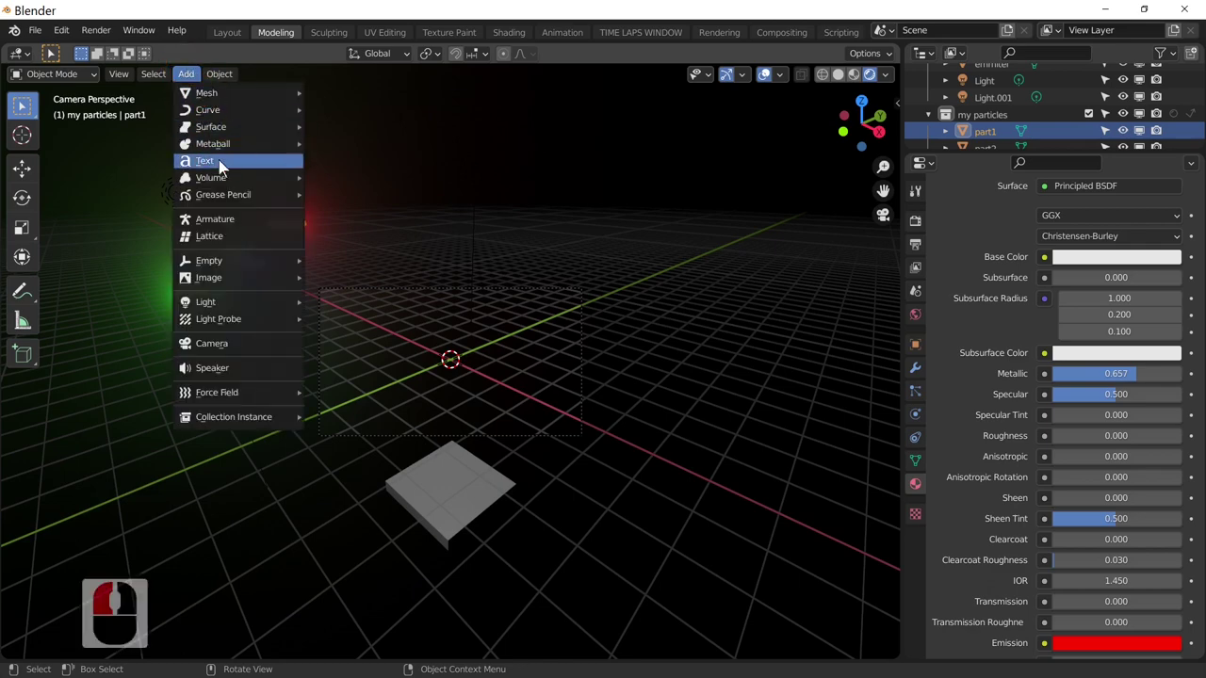
click(223, 172)
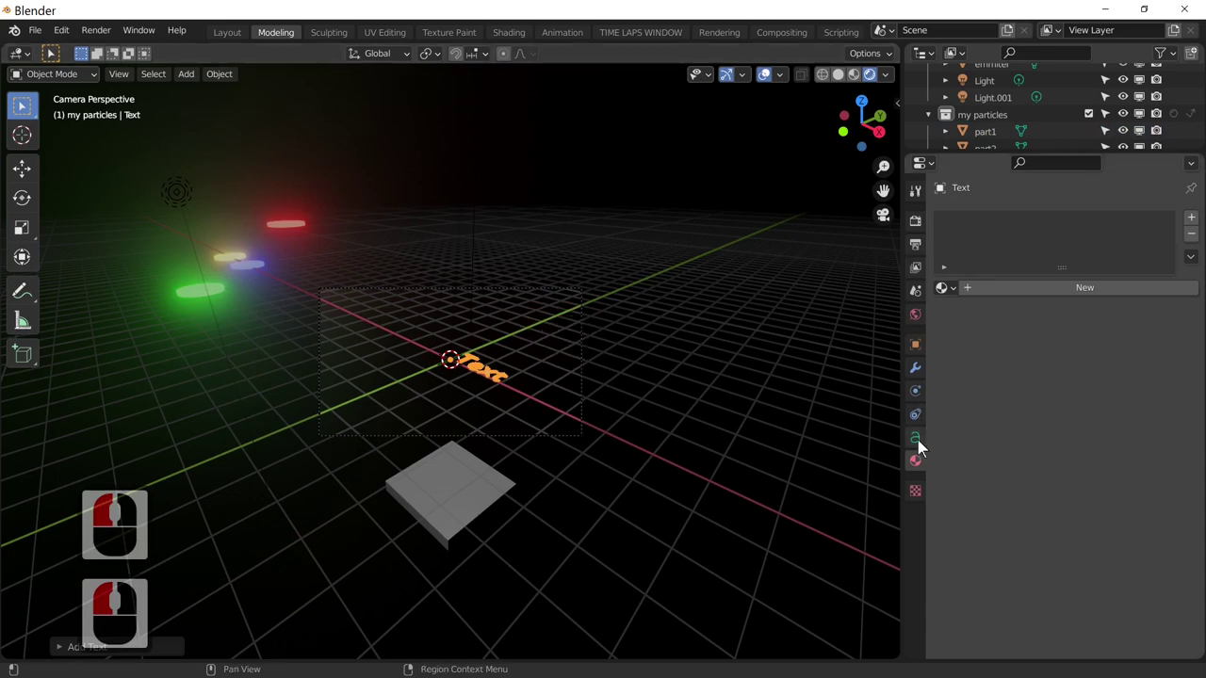
click(925, 449)
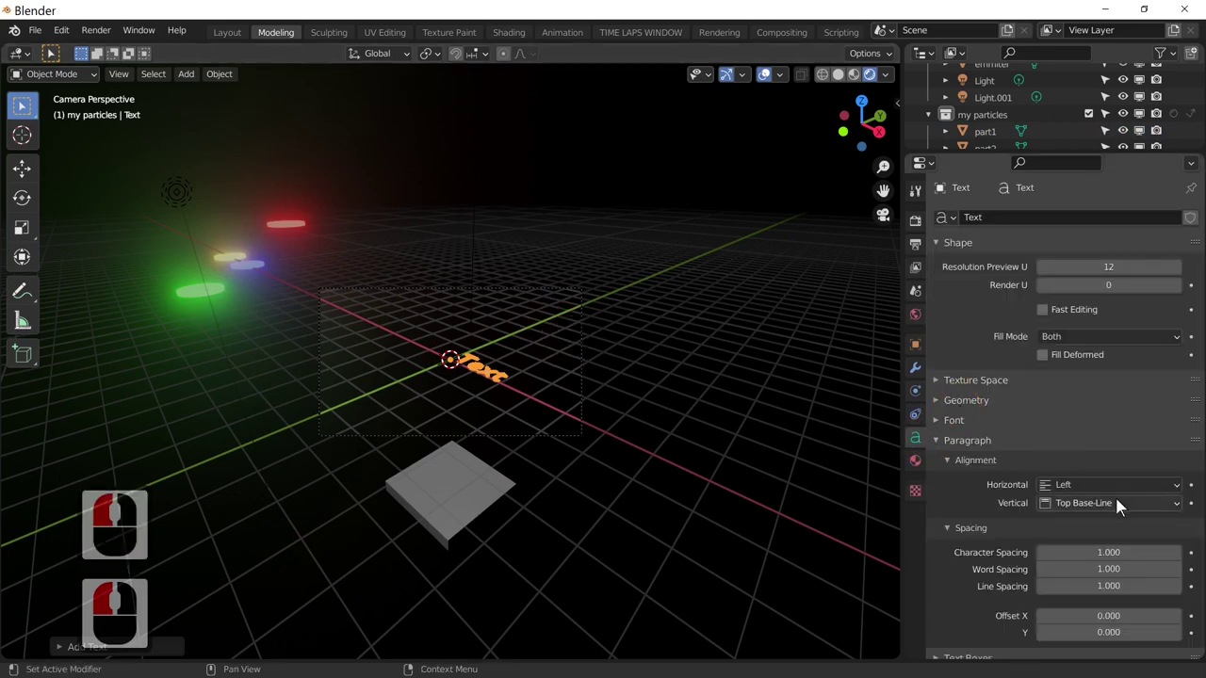
click(1086, 496)
click(1089, 536)
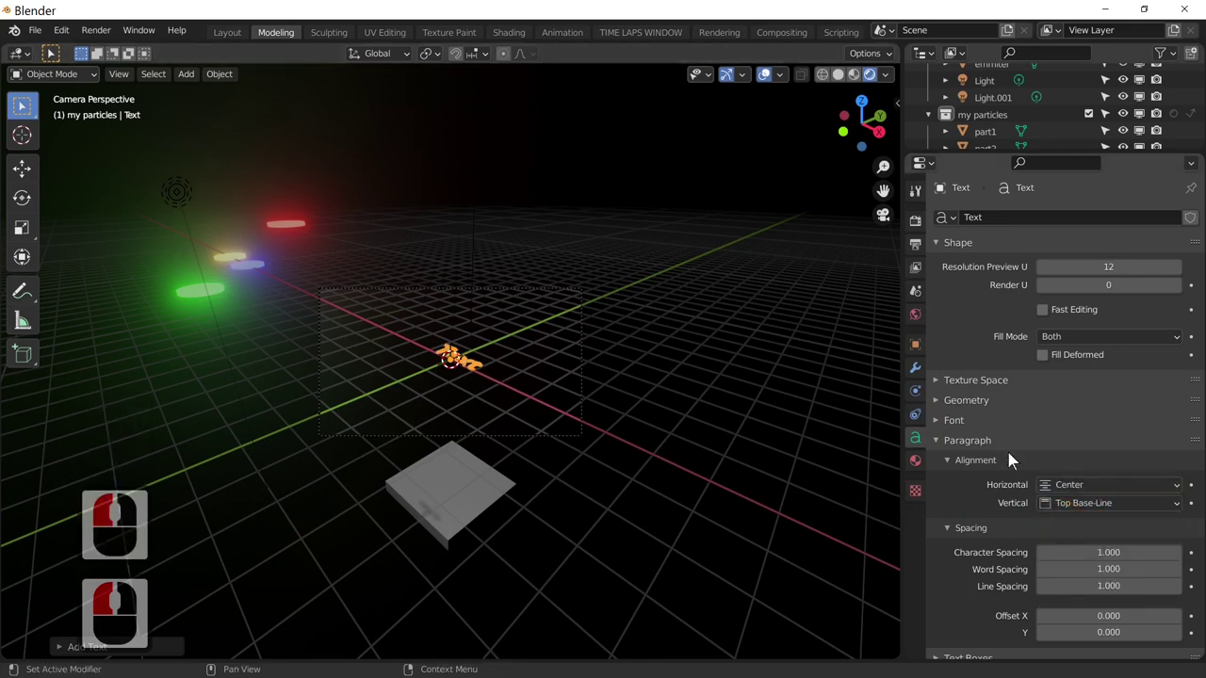
- Rotate the text upright about X, turn it 5 about Z, and zoom in on it
middle_click(1044, 468)
middle_click(1064, 467)
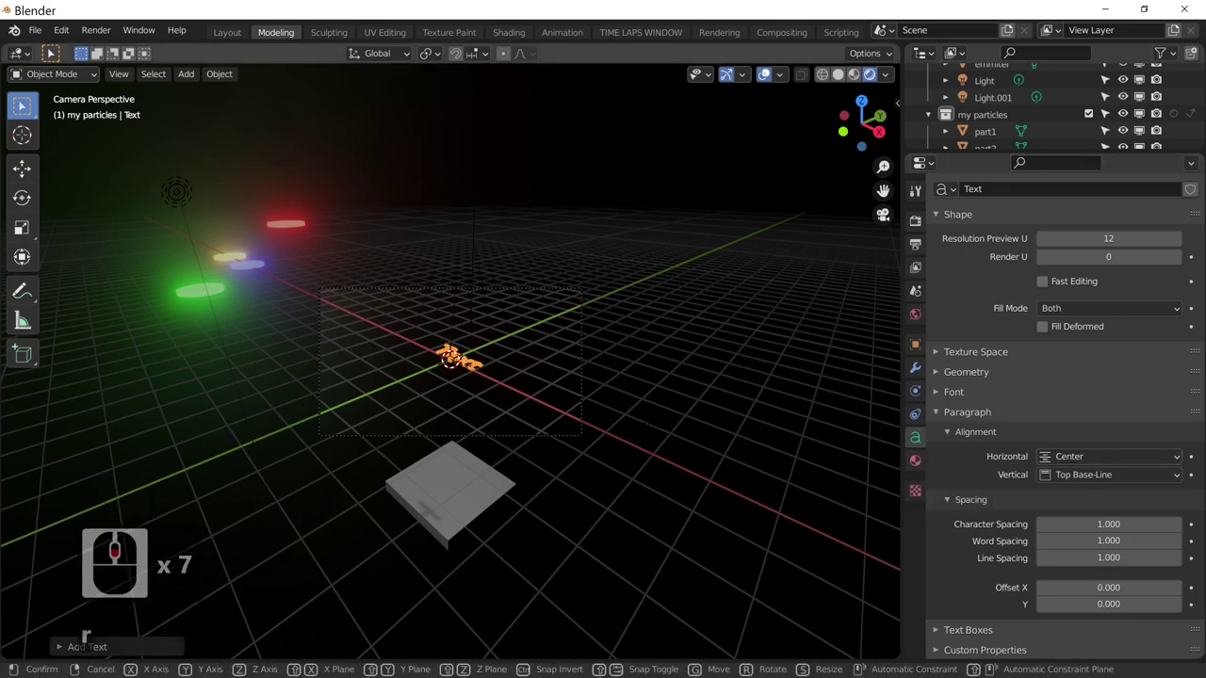
key(x)
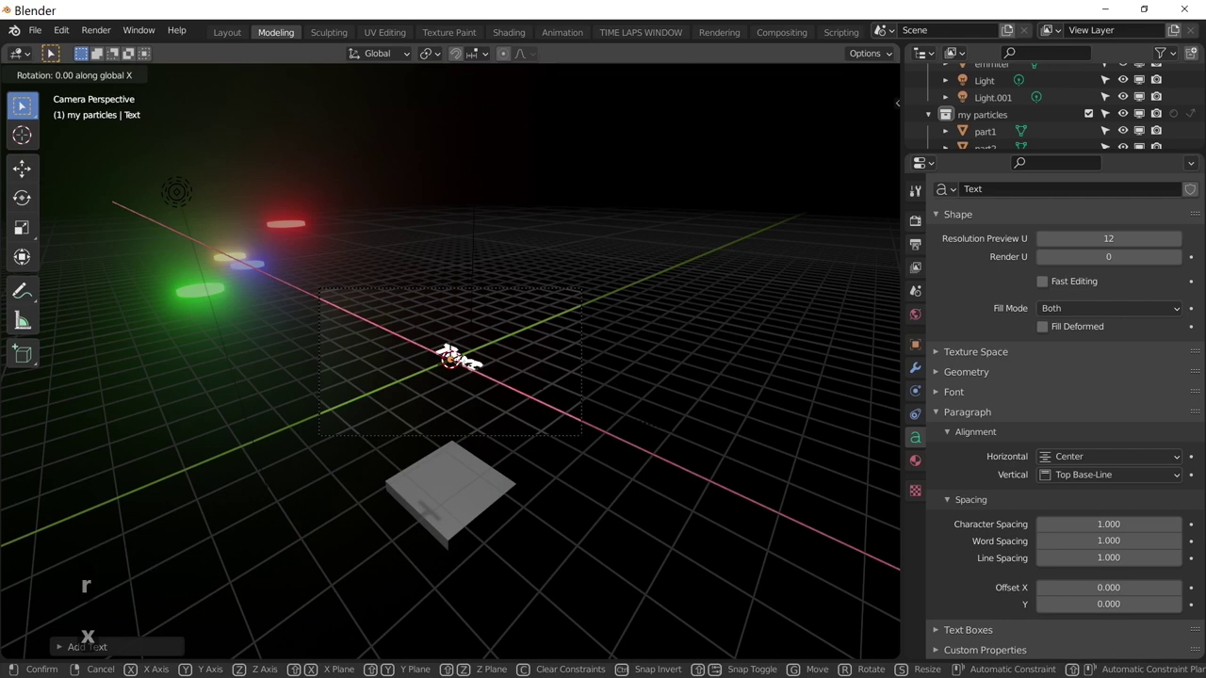
key(Return)
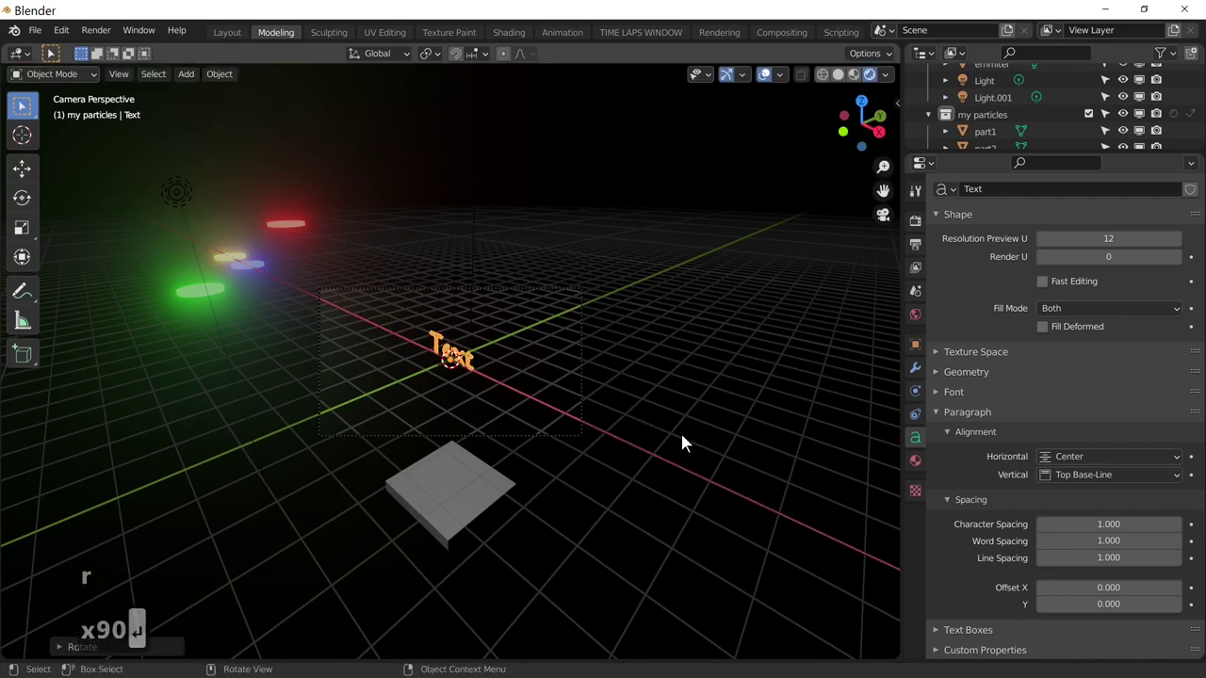
key(r)
key(Return)
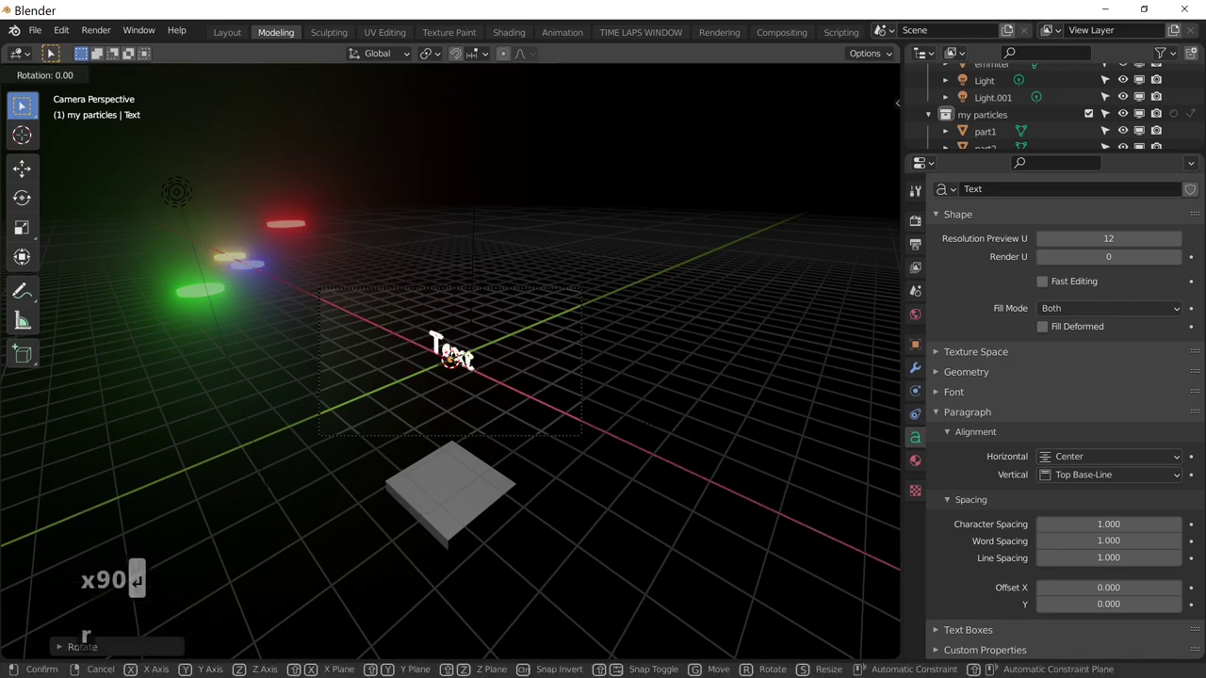
key(z)
text(5)
key(Return)
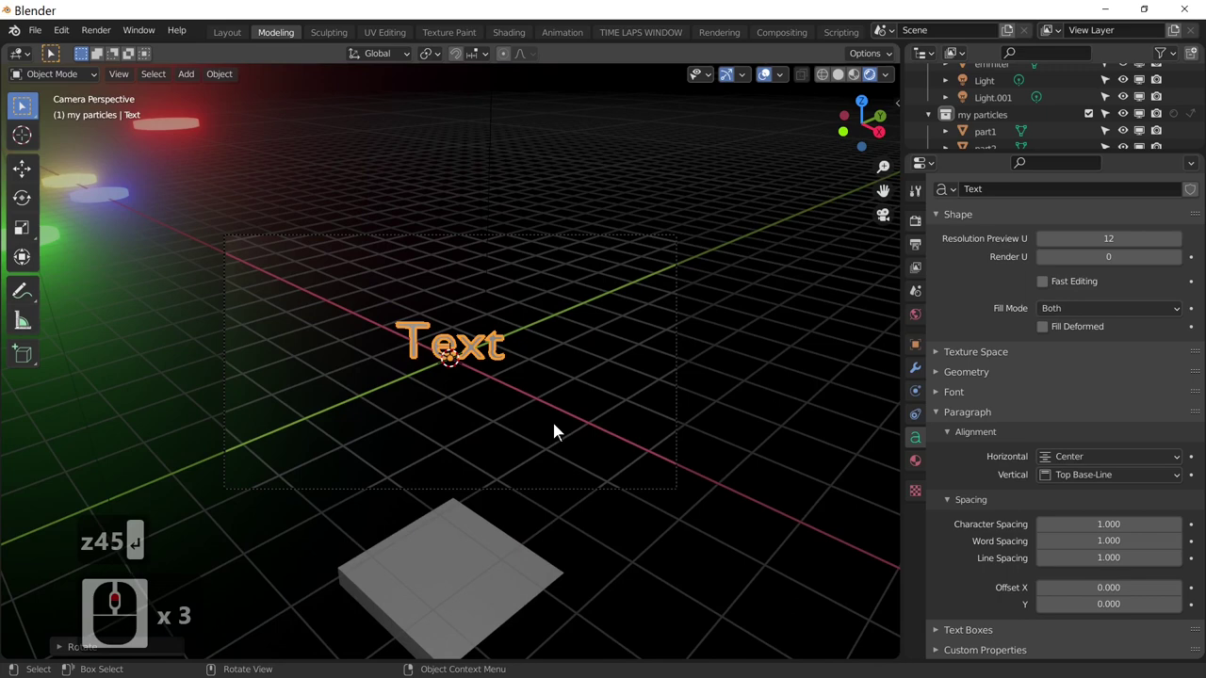
scroll(down, 3)
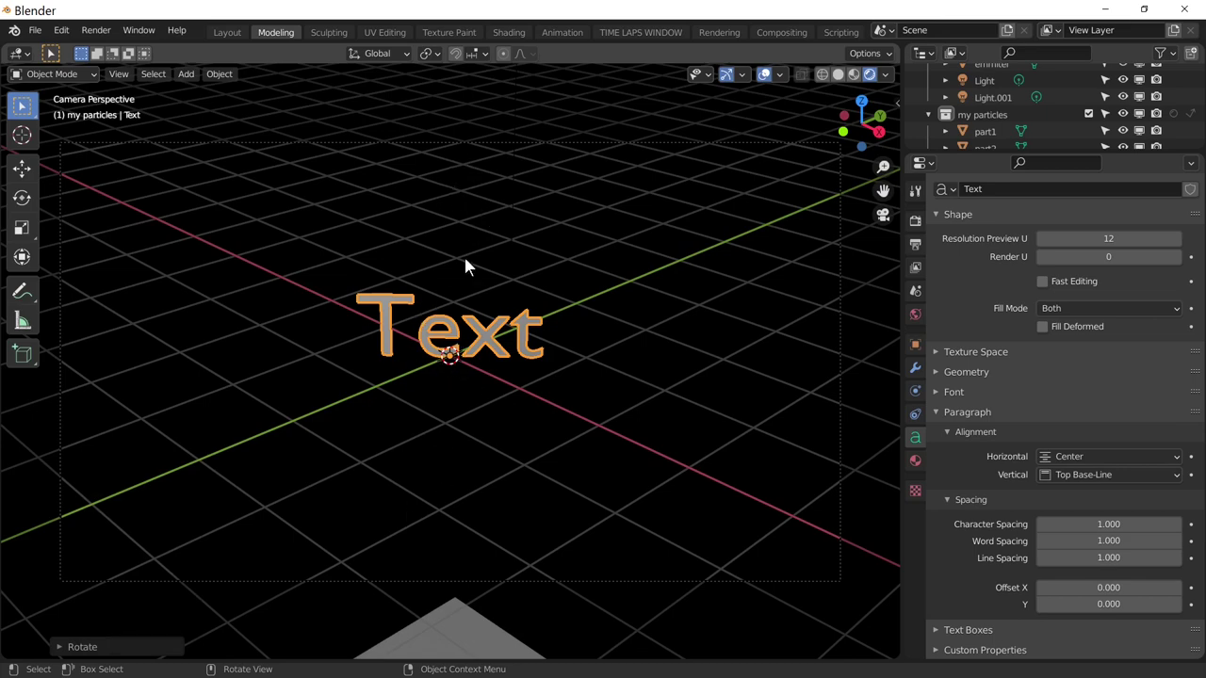
scroll(down, 3)
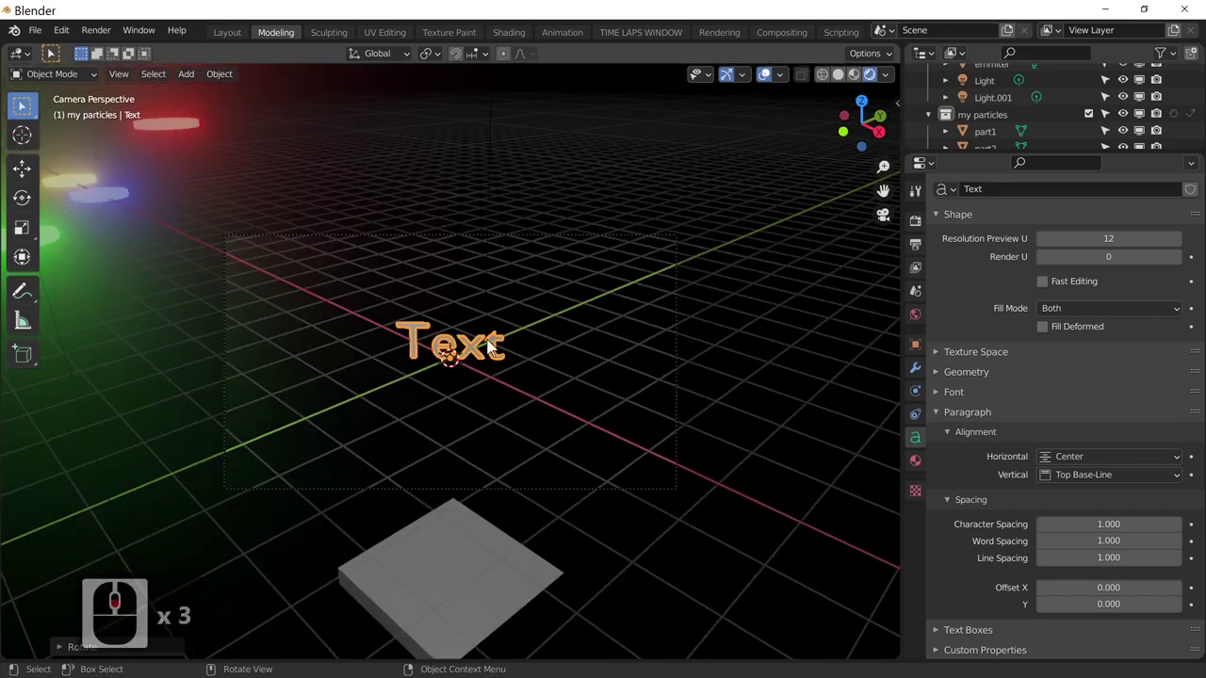
- In Edit Mode replace the placeholder with 'My name is' and return to Object Mode
click(490, 343)
key(Tab)
key(BackSpace)
key(BackSpace)
key(BackSpace)
key(BackSpace)
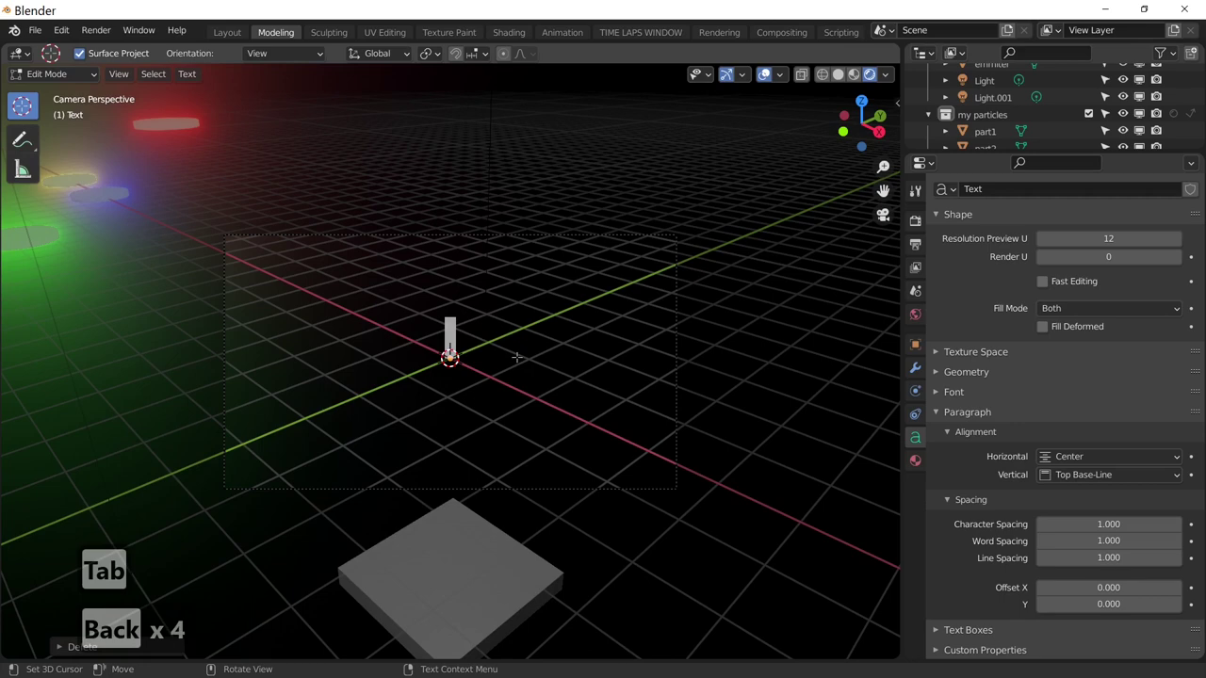
text(my)
key(BackSpace)
key(BackSpace)
key(BackSpace)
key(BackSpace)
key(shift+m)
text(My [Shift + M])
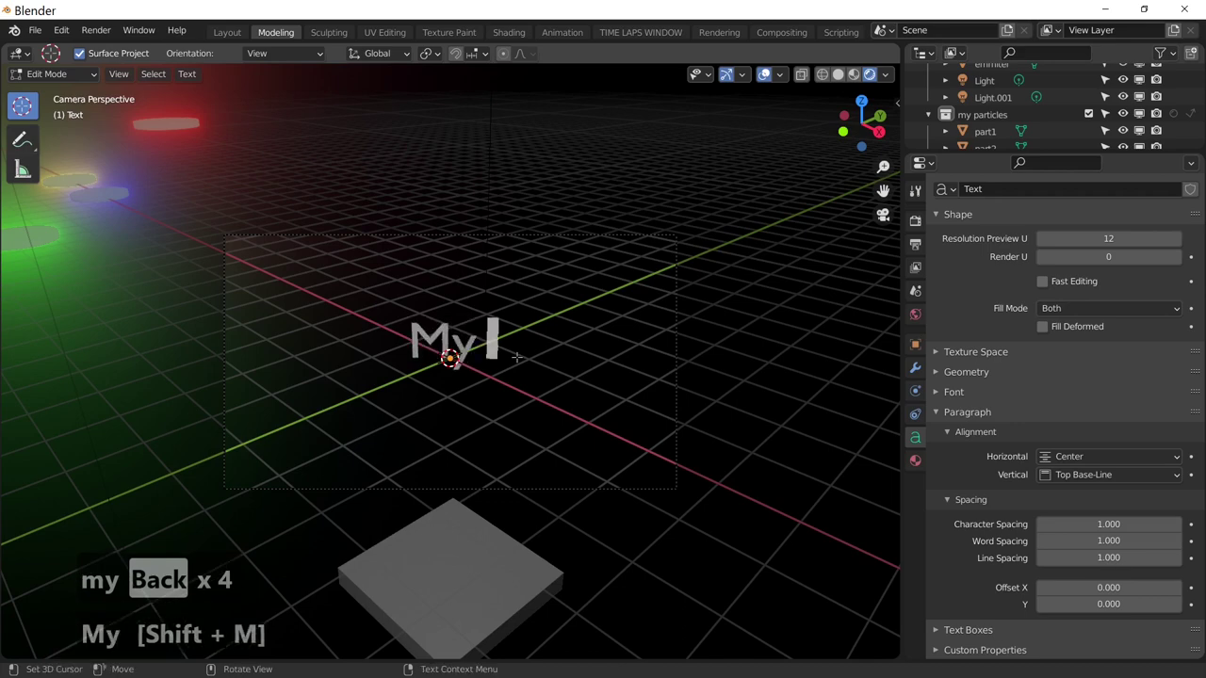
text(ame is)
key(Return)
key(Tab)
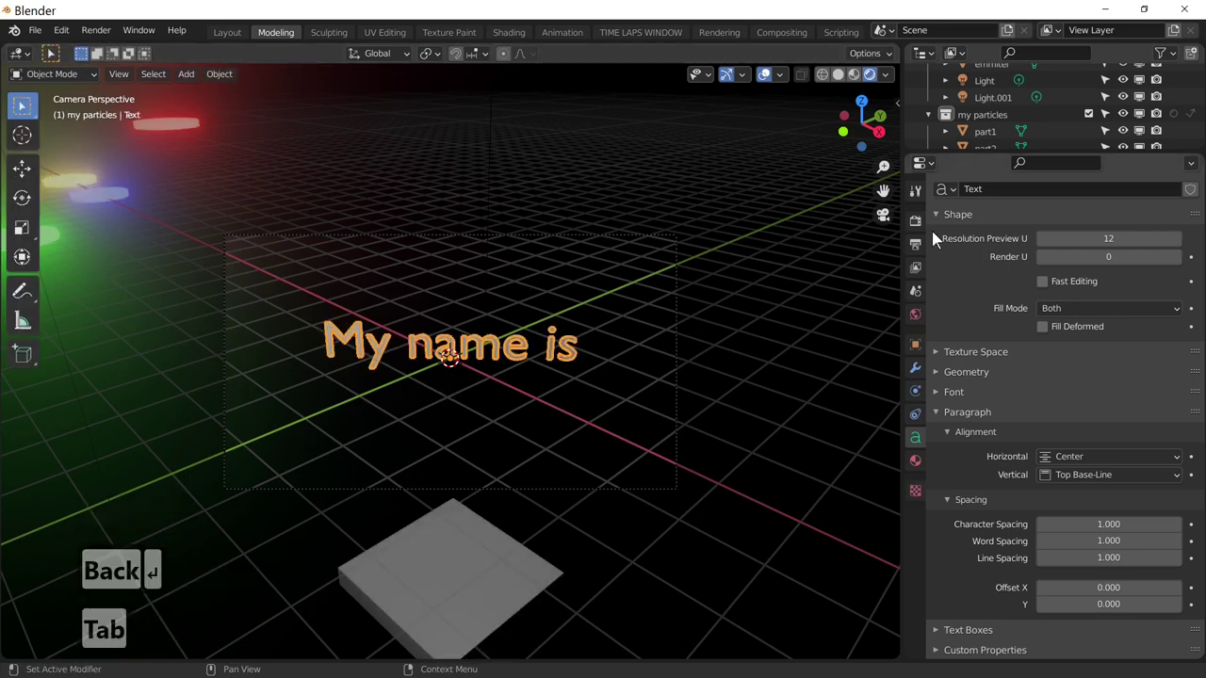
- Extrude the text to 0.094 and move it up along Z above the origin
scroll(up, 3)
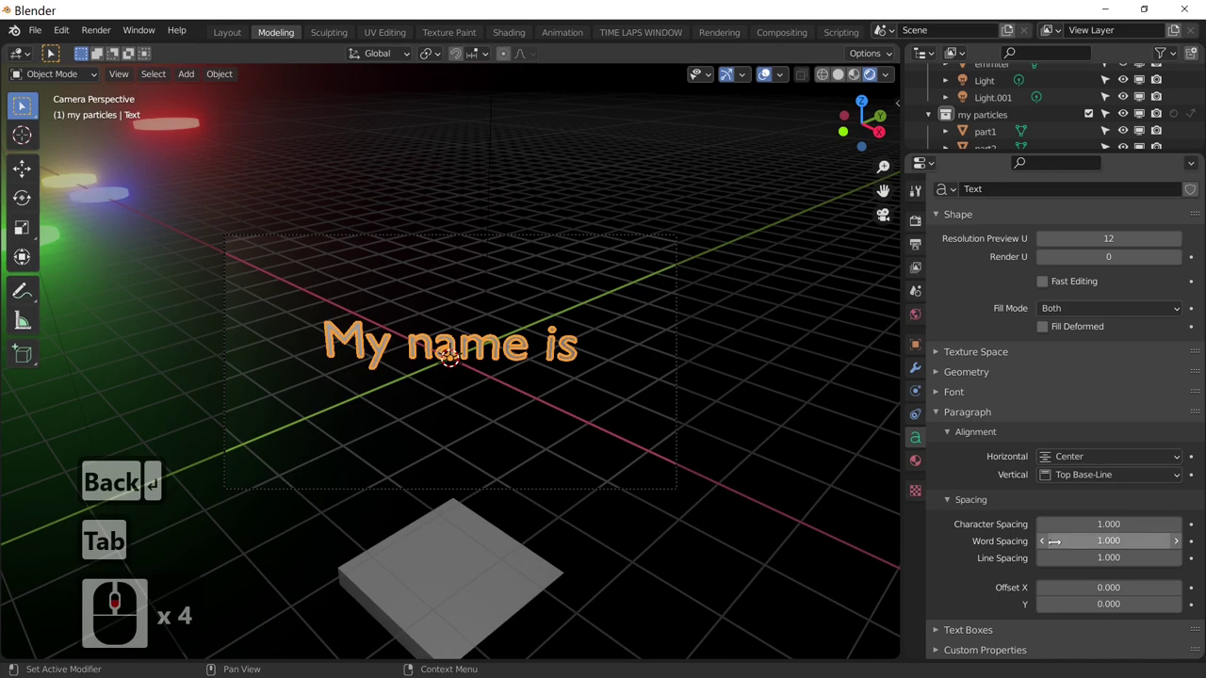
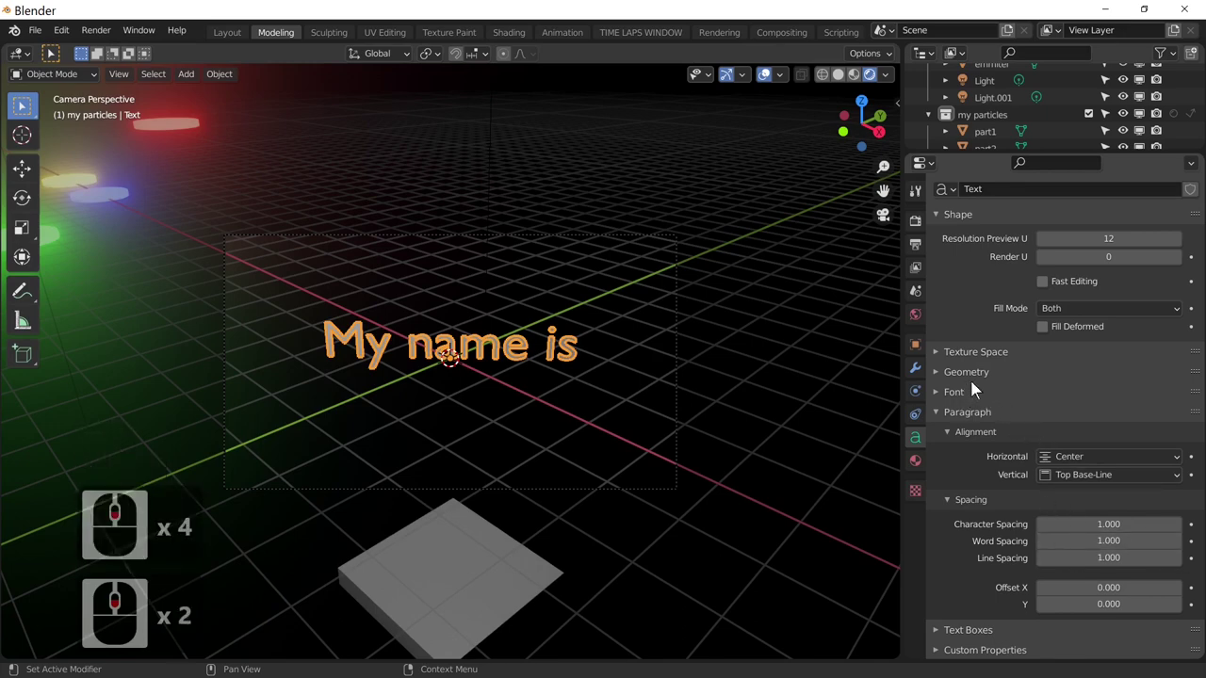
click(978, 383)
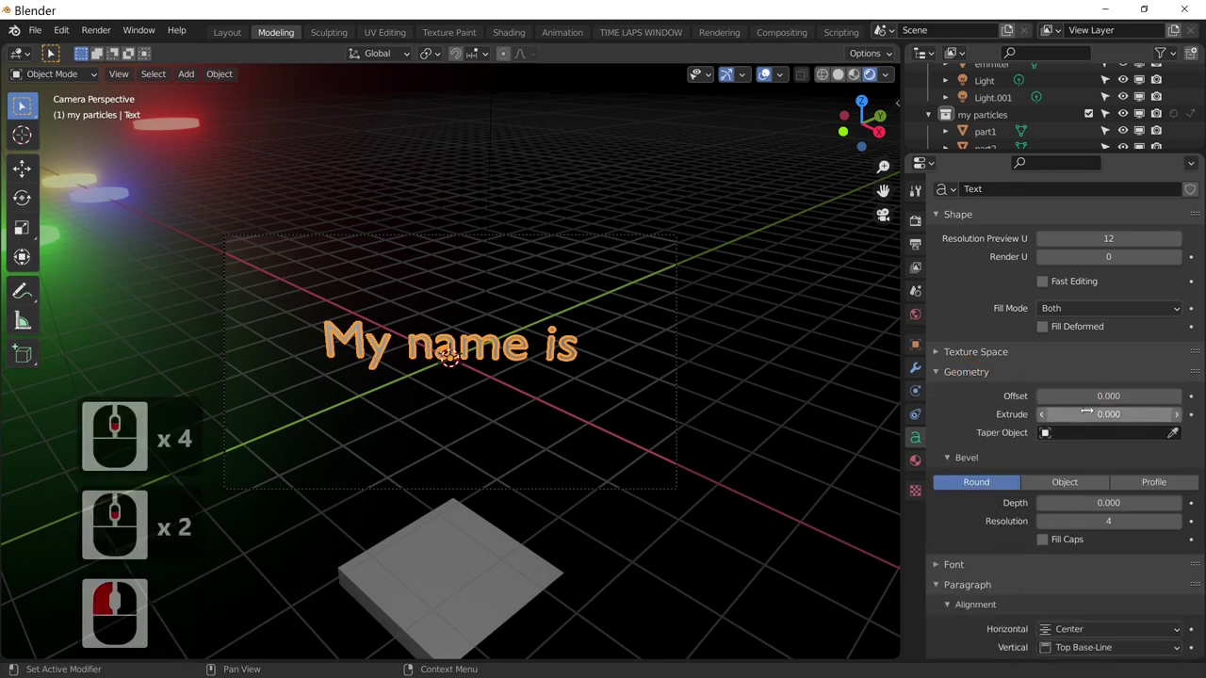
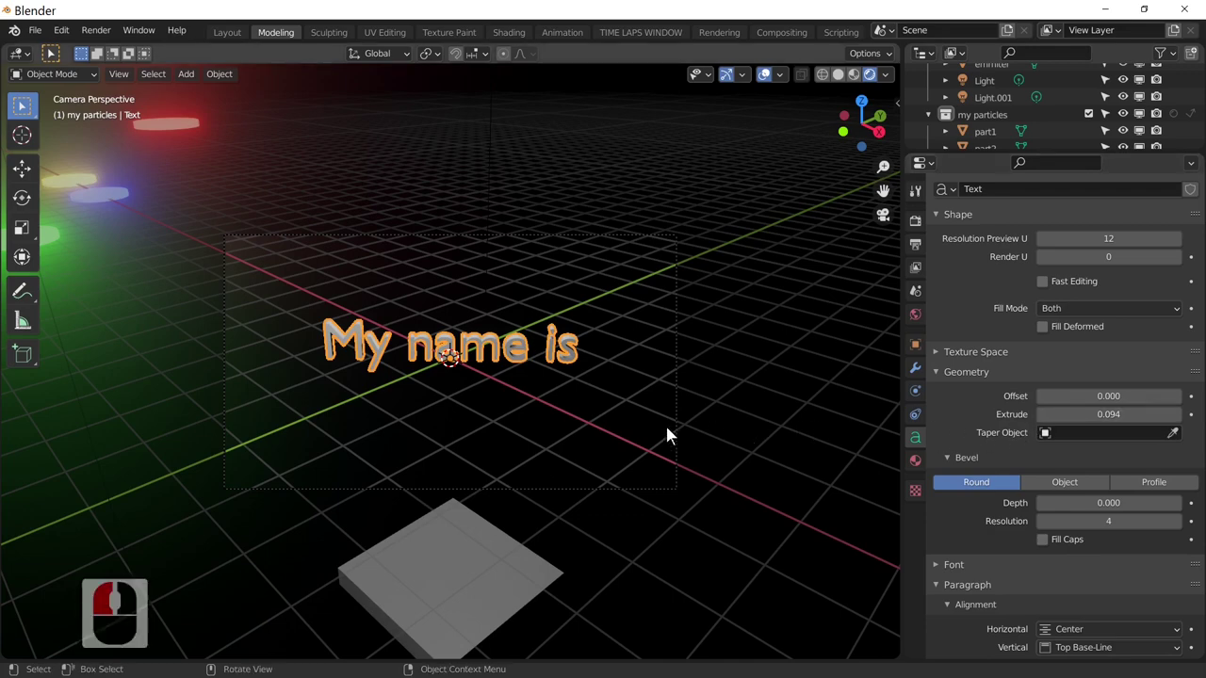
click(493, 362)
key(g)
key(z)
click(533, 317)
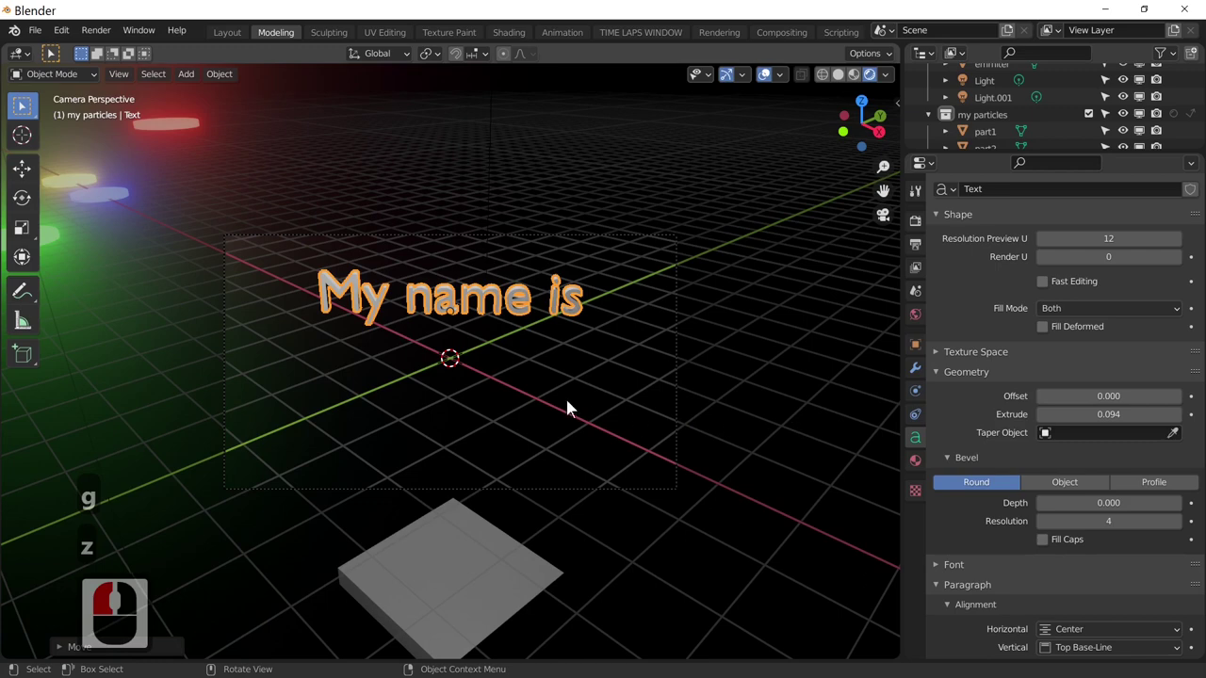
click(193, 89)
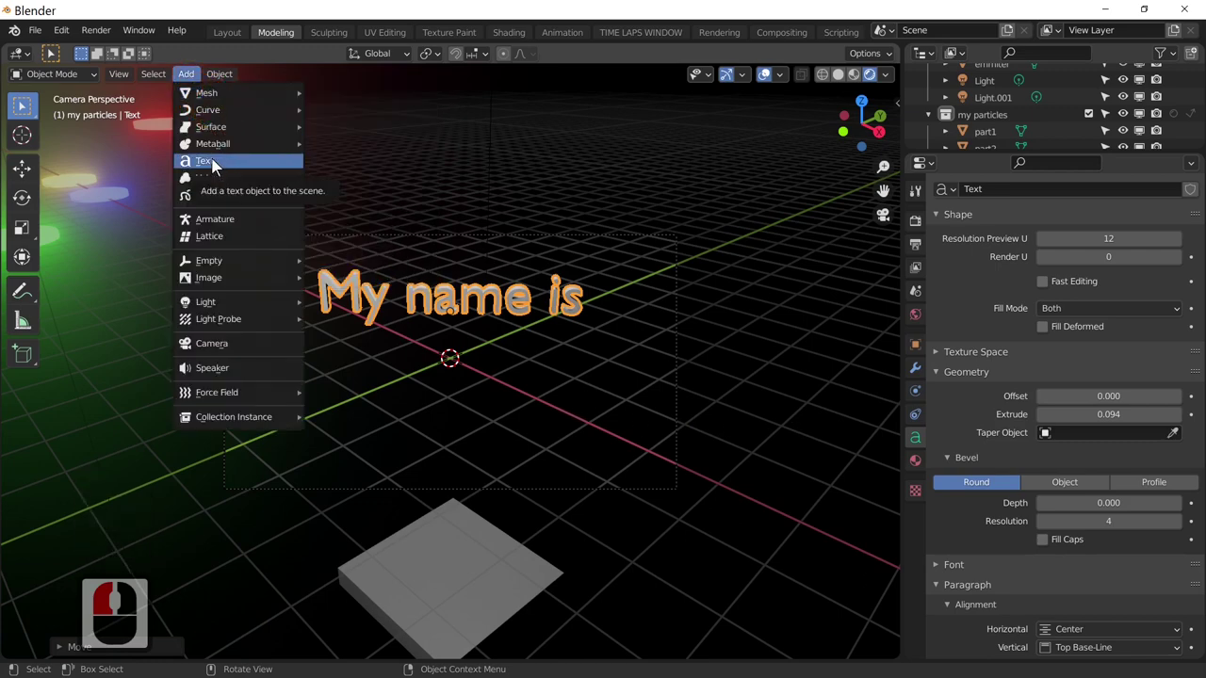
- Add a second Text object with Extrude 0.026 and Center horizontal alignment
click(214, 171)
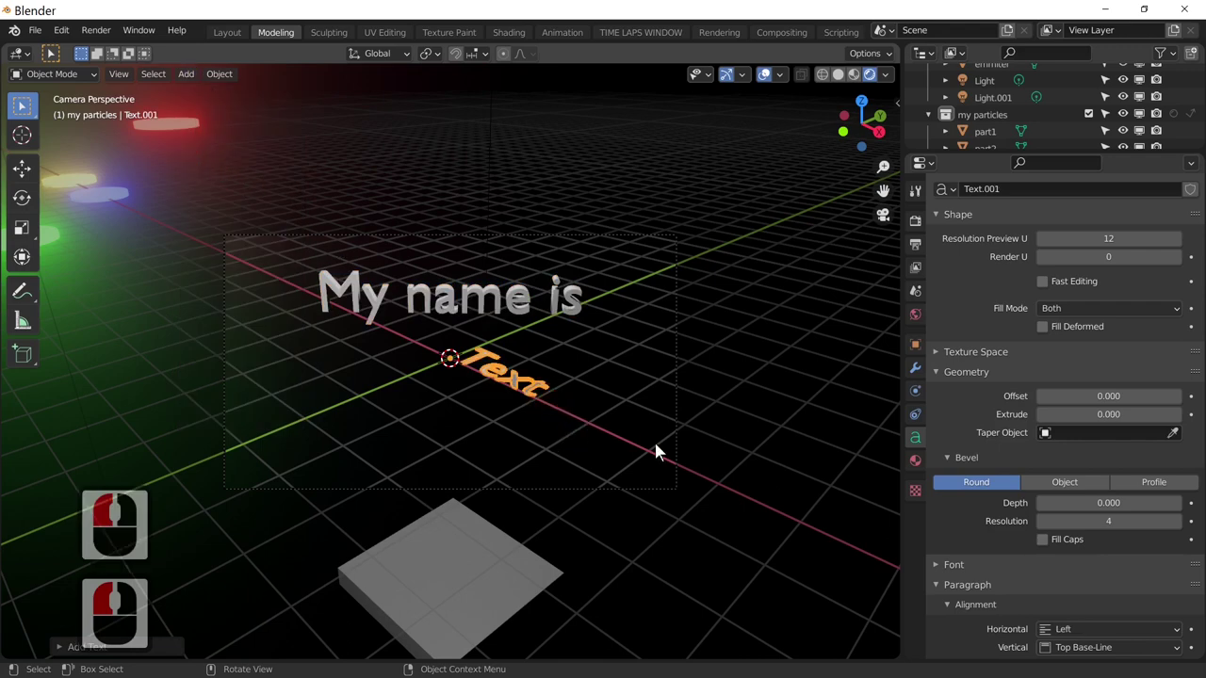
middle_click(1012, 415)
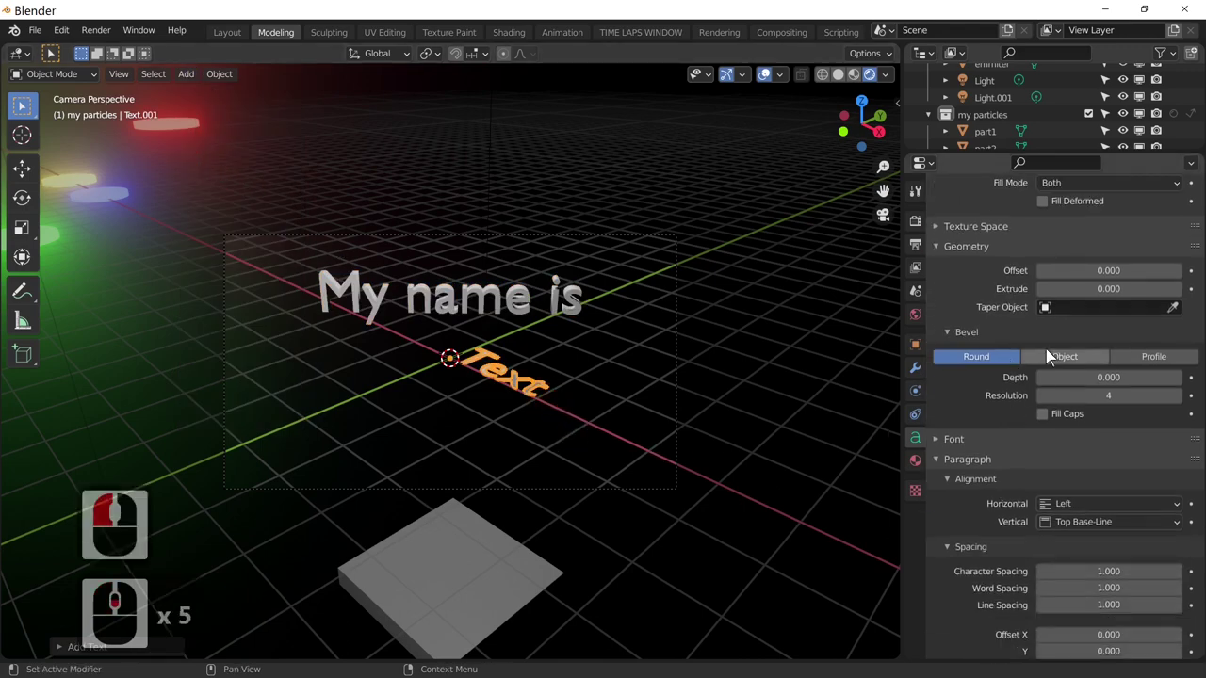
click(1084, 293)
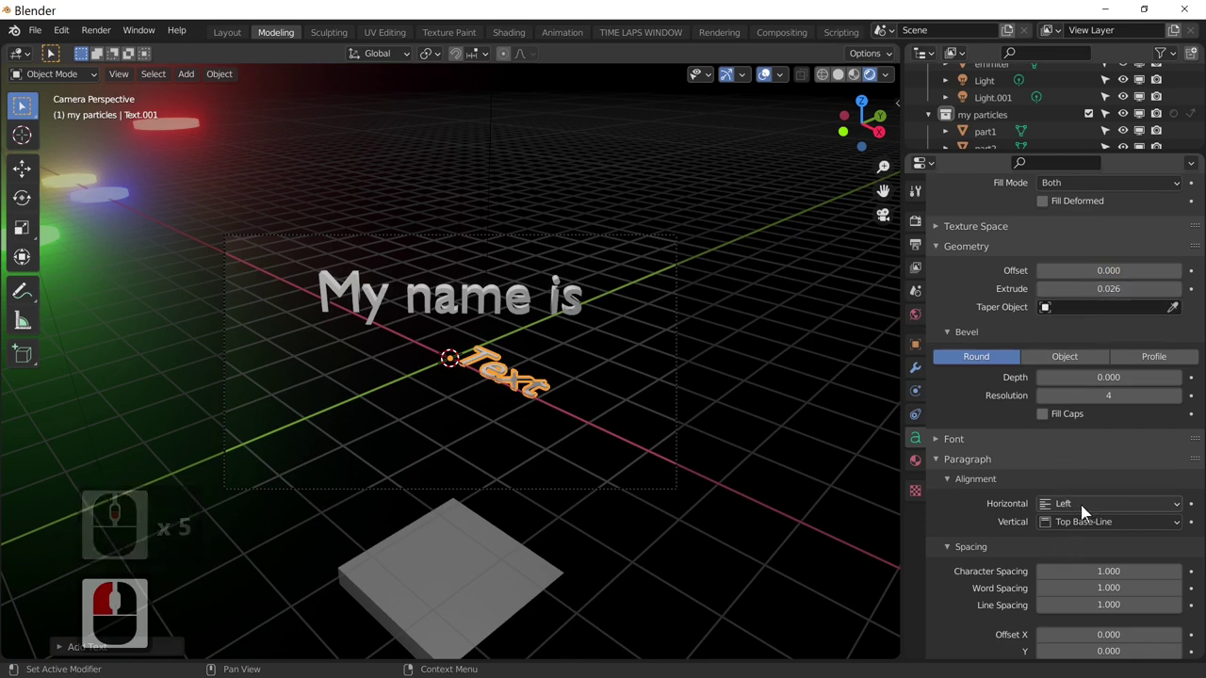
click(1082, 507)
click(1089, 542)
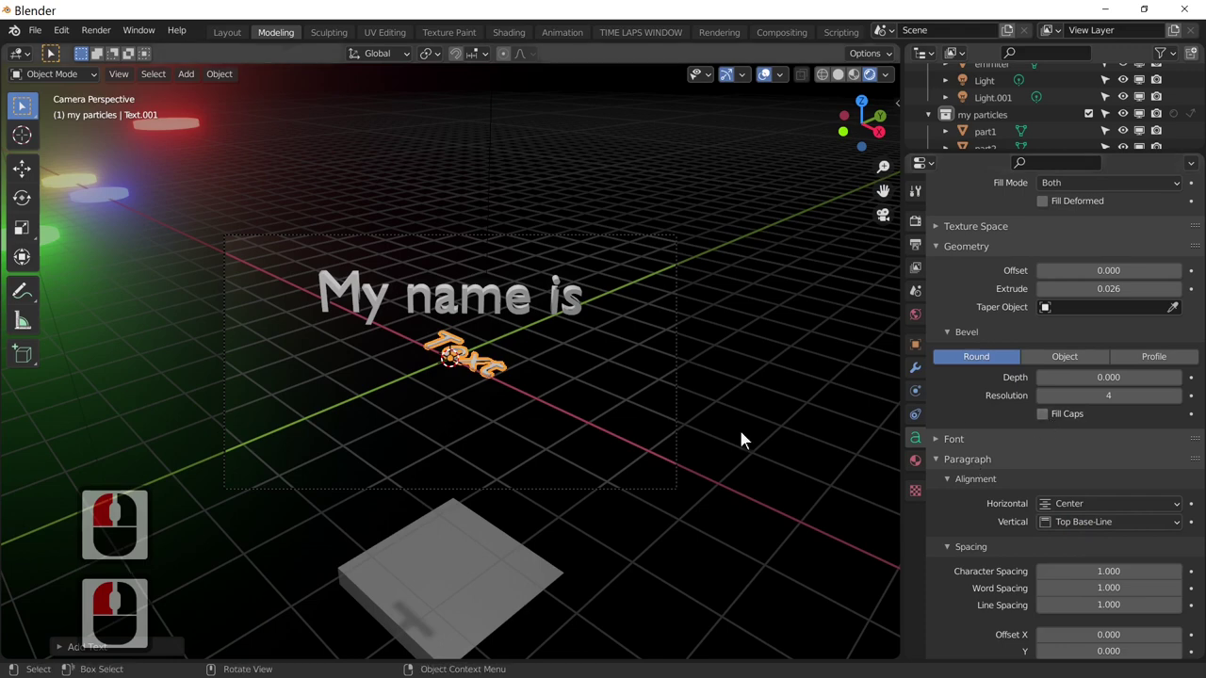
- Rotate the new text 90 about X to stand upright, then 5 about Z
text(rx90)
key(Return)
key(Return)
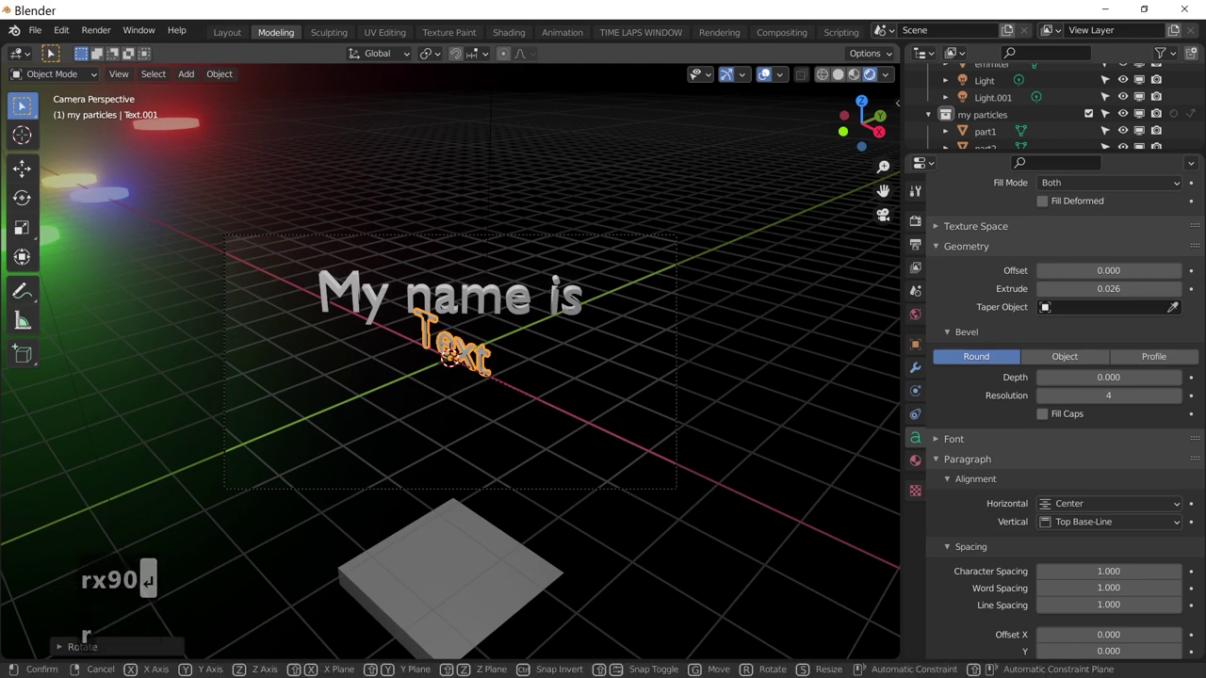
text(z)
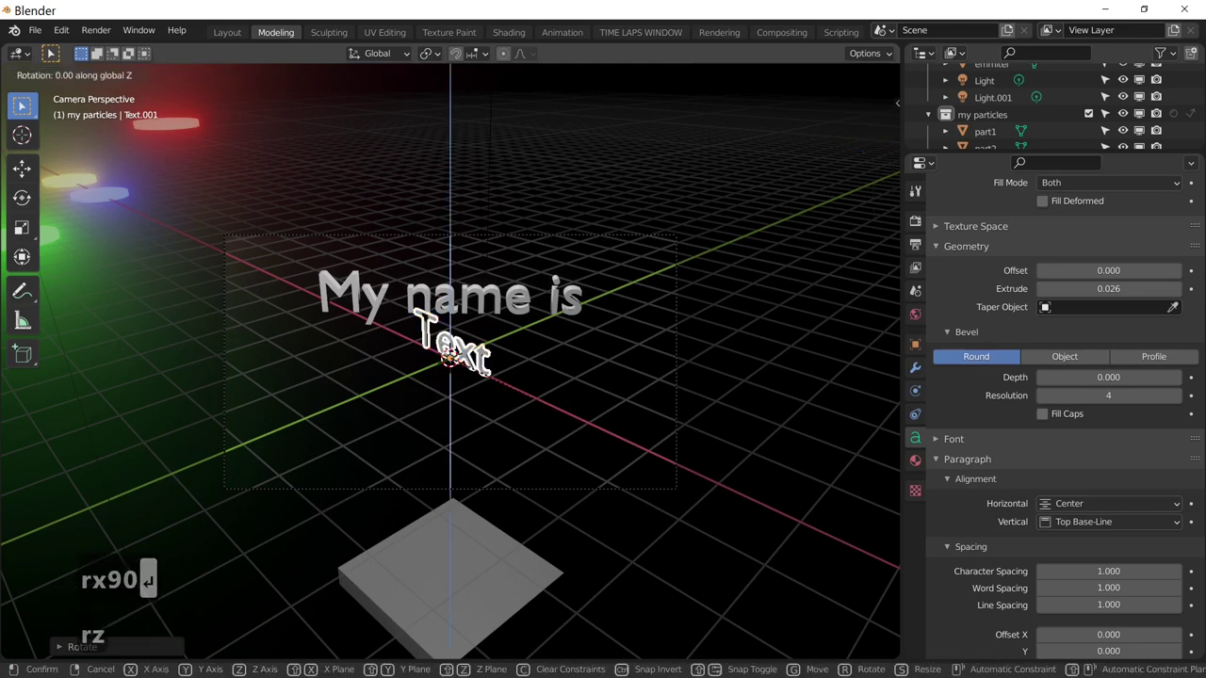
text(5)
key(Return)
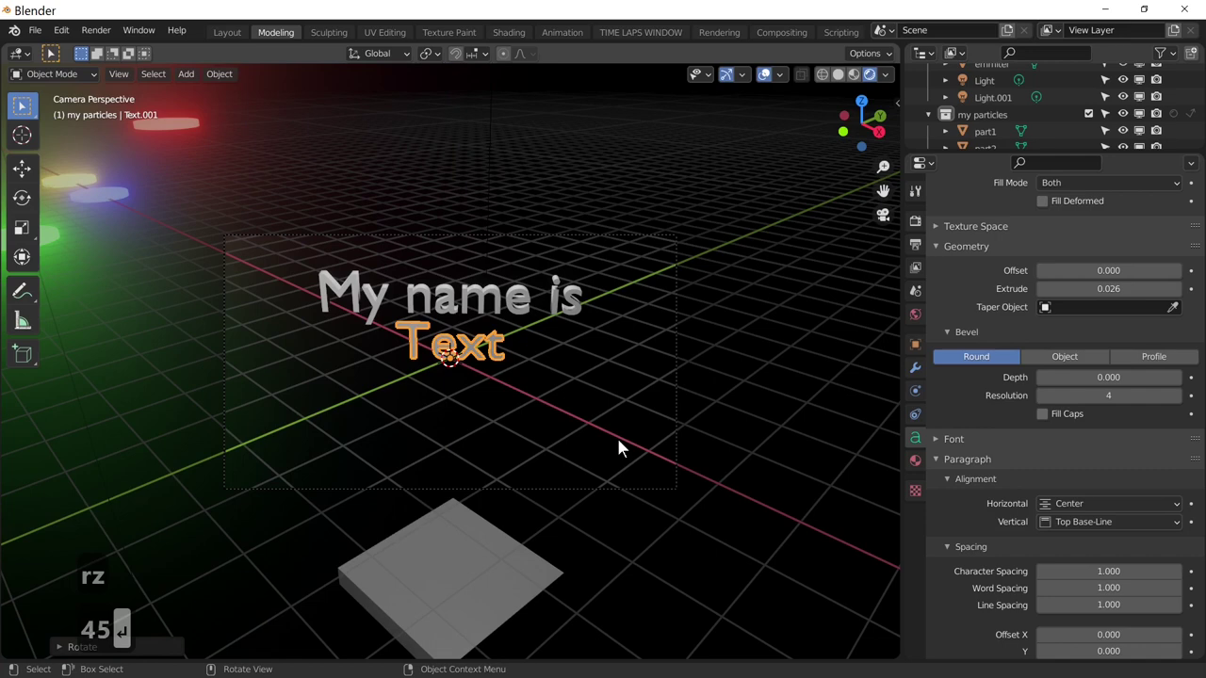
- Enter Edit Mode, delete the placeholder text and begin typing 'B'
key(Tab)
key(BackSpace)
key(BackSpace)
key(BackSpace)
key(BackSpace)
key(shift+b)
- Continue typing the second text as 'Blender TC' and start a new line
text(Bl [Shift + B])
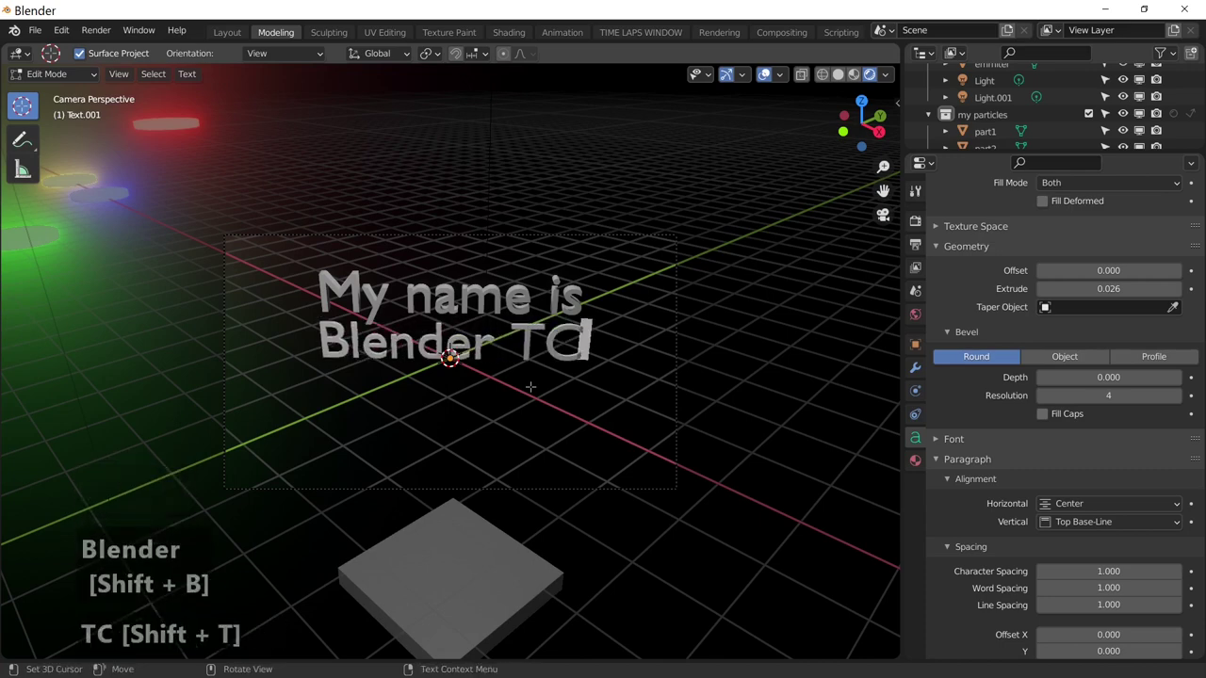
key(Return)
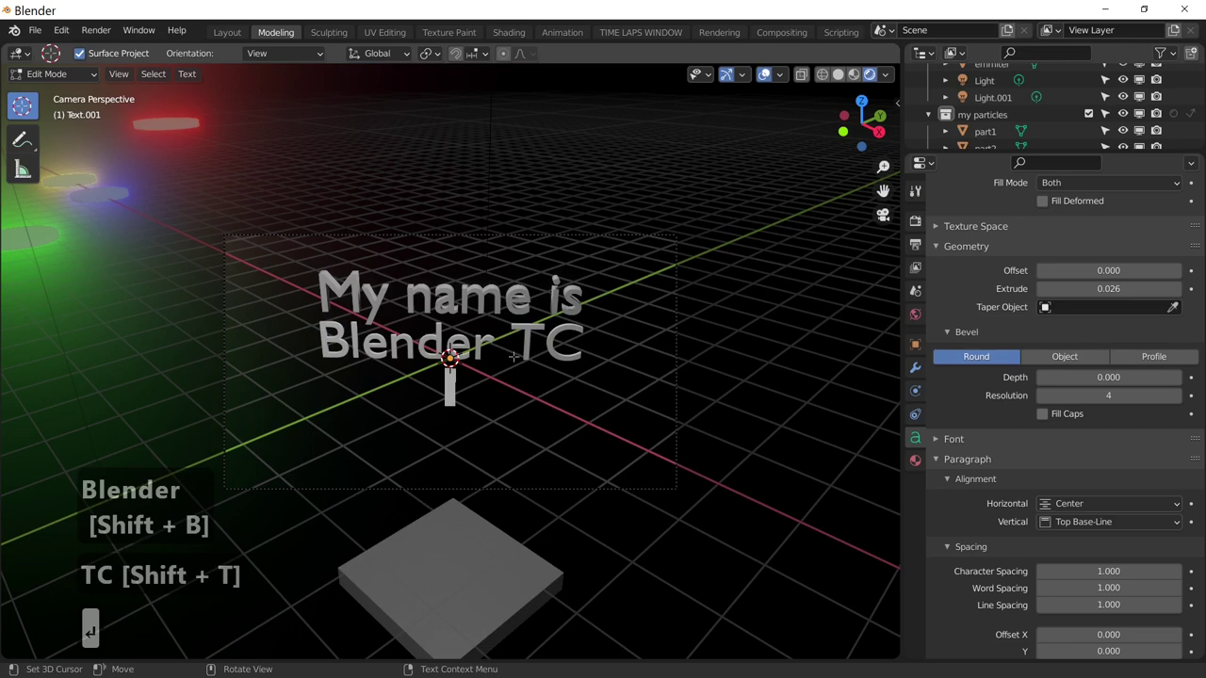
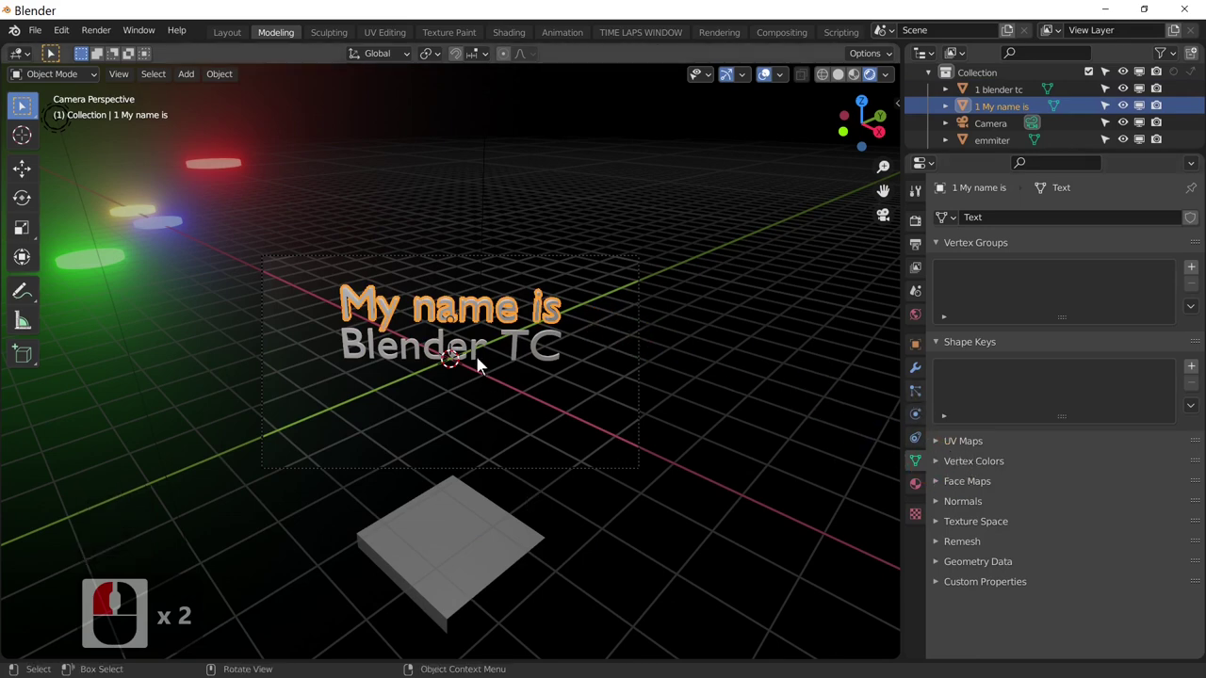
- Select the emmiter plane beneath the two text meshes
middle_click(451, 421)
middle_click(468, 442)
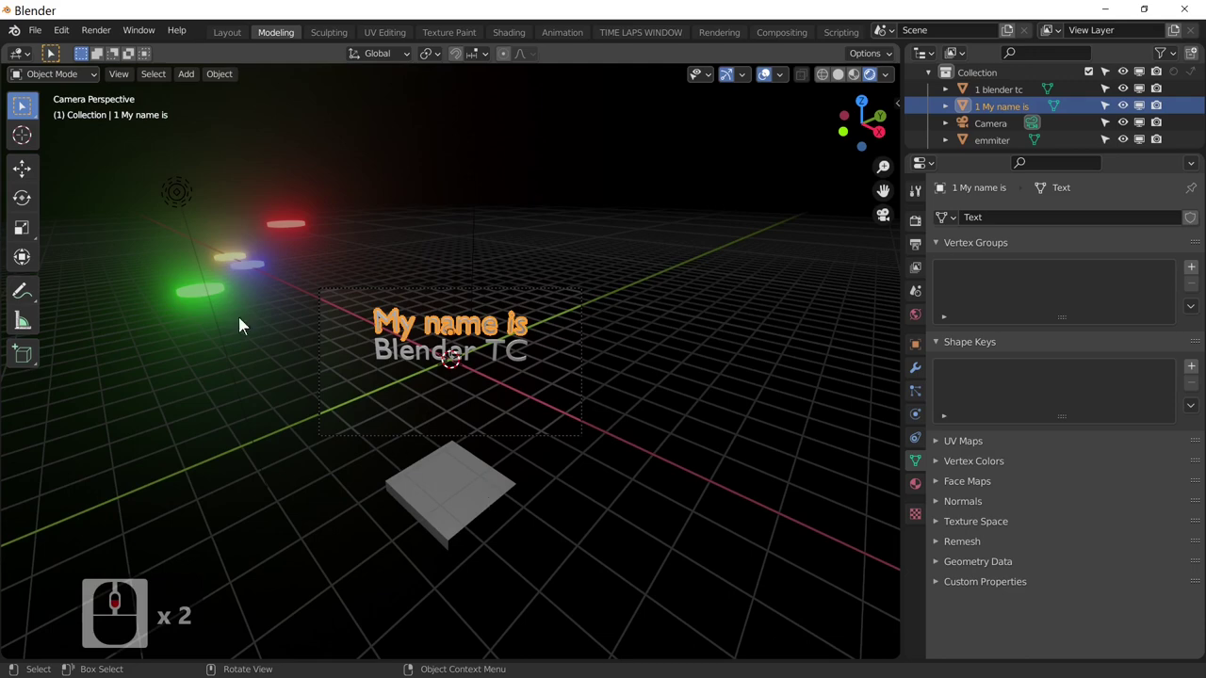
click(487, 507)
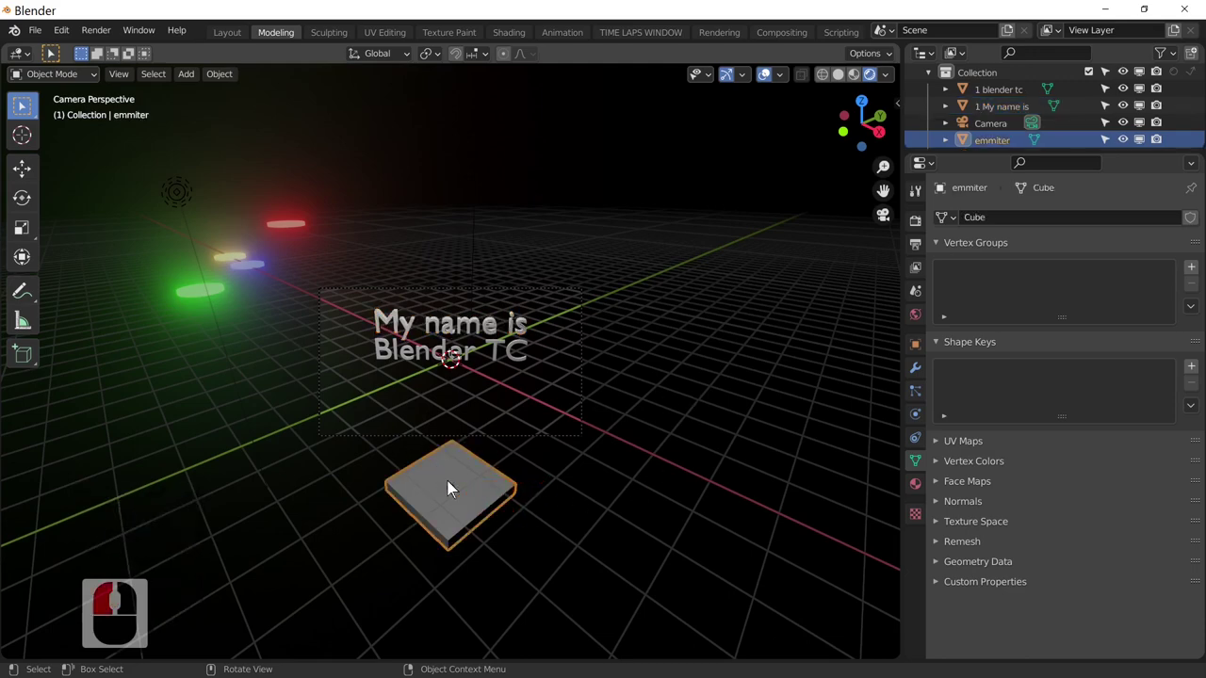
click(459, 504)
click(490, 502)
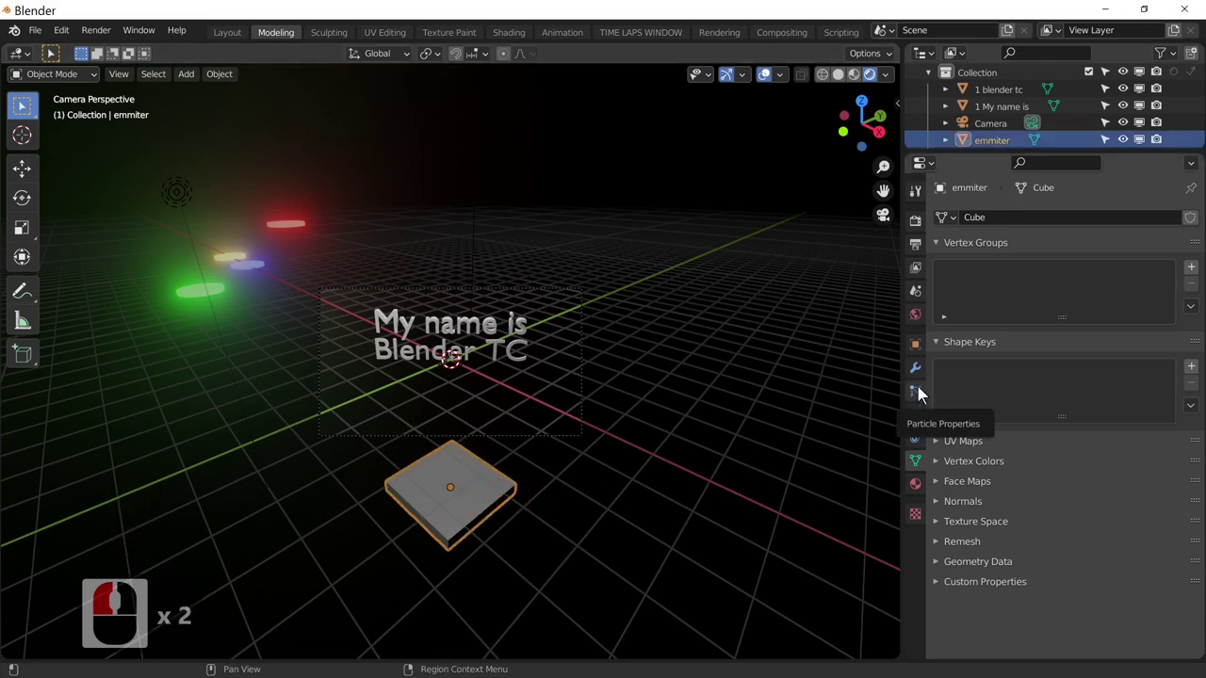
- Give the emmiter a default particle system, then bring up the File options to save
click(925, 392)
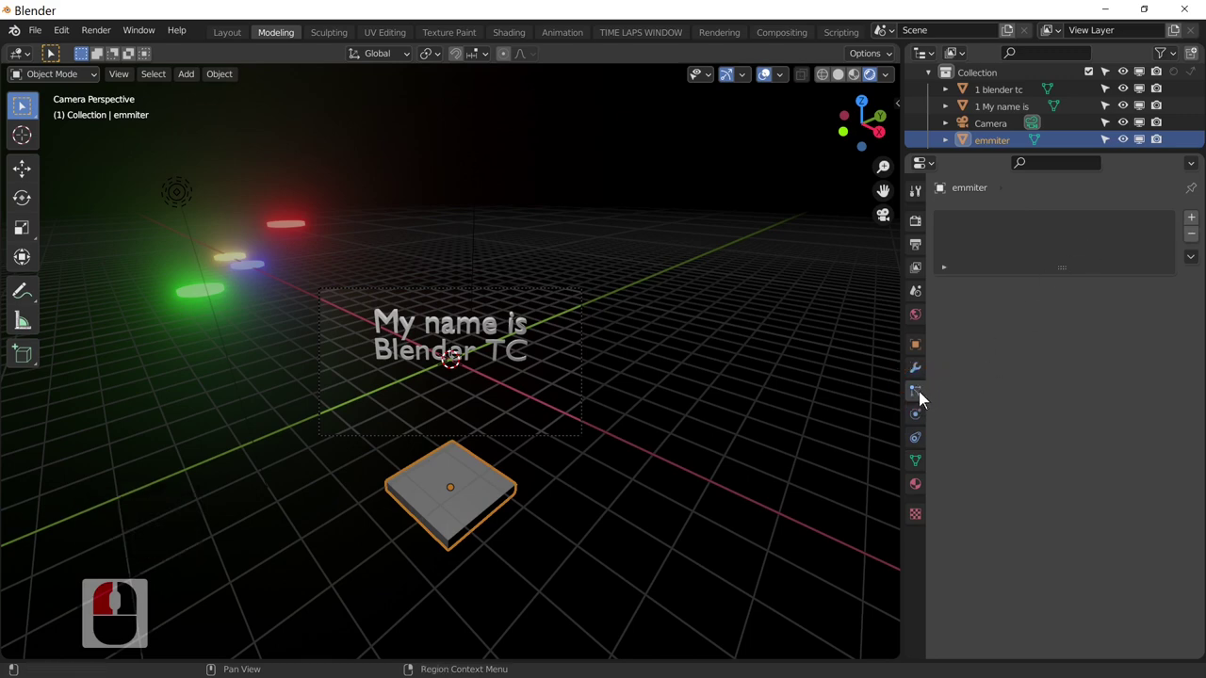
drag(978, 385, 1201, 227)
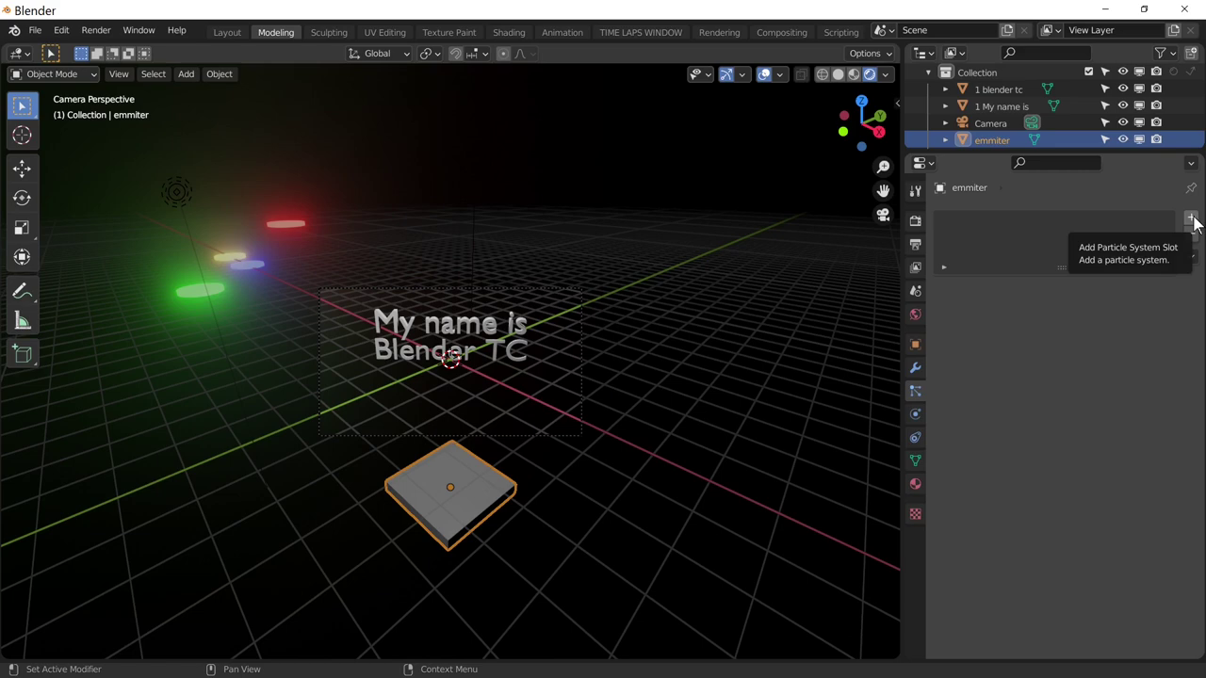
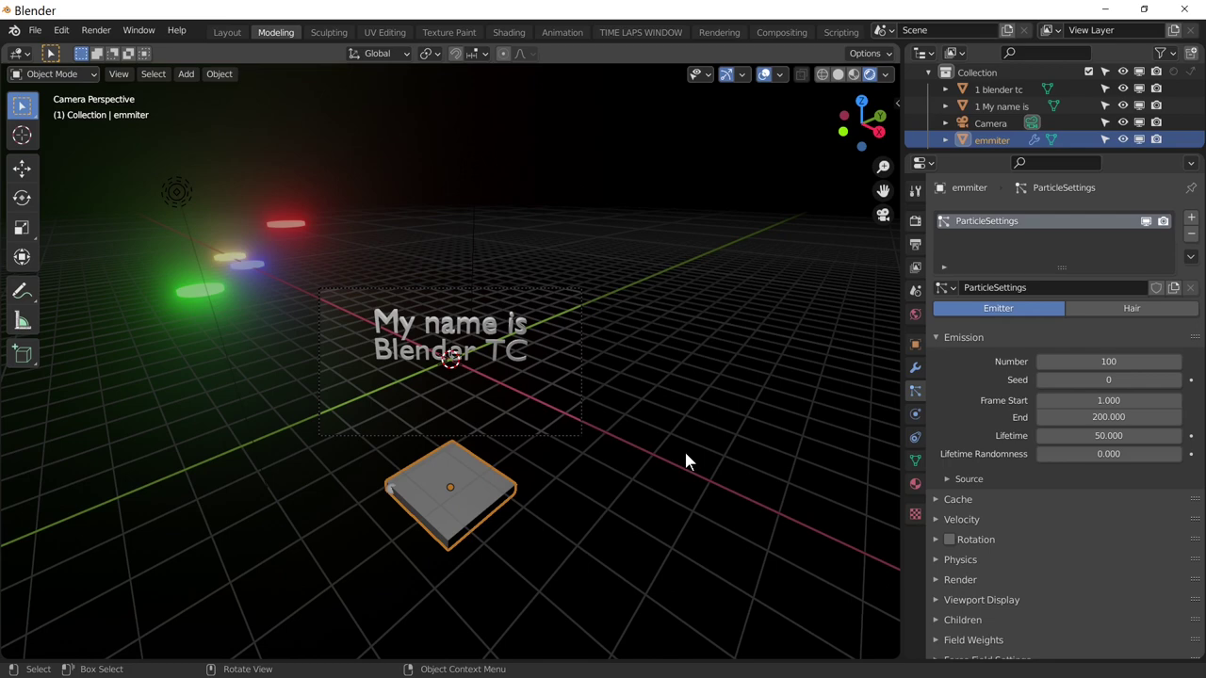
click(38, 29)
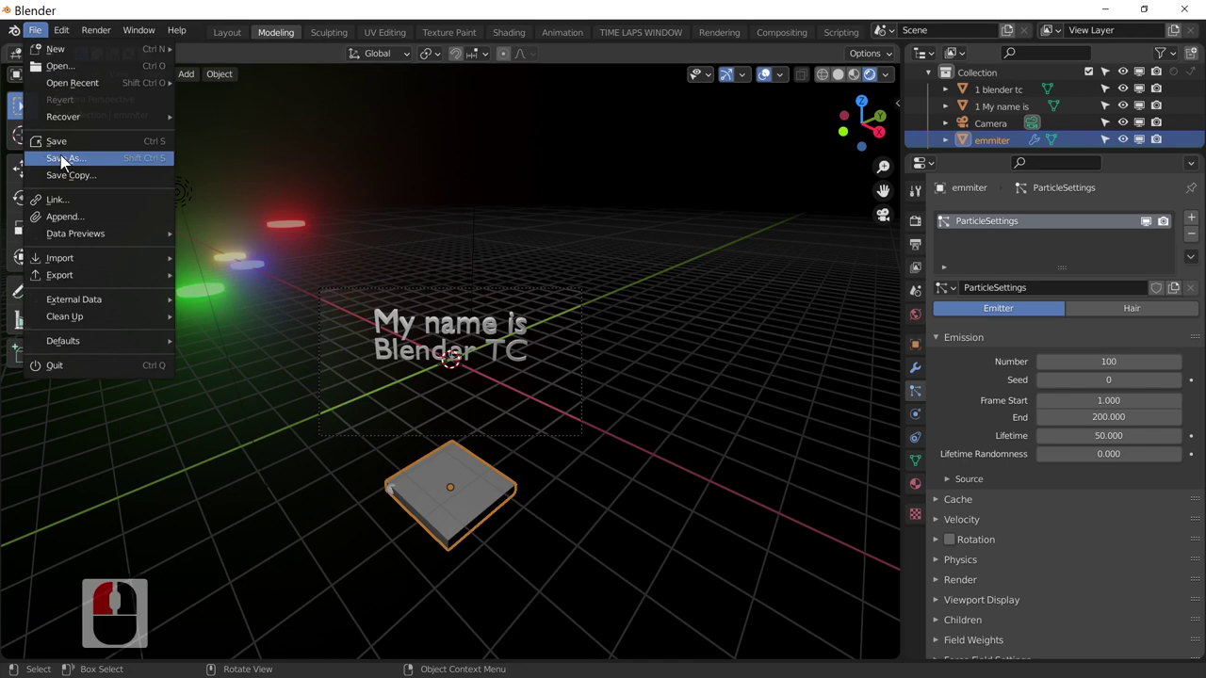
- Save the project as my name4.blend in D:\1 blender work\0 600
click(79, 145)
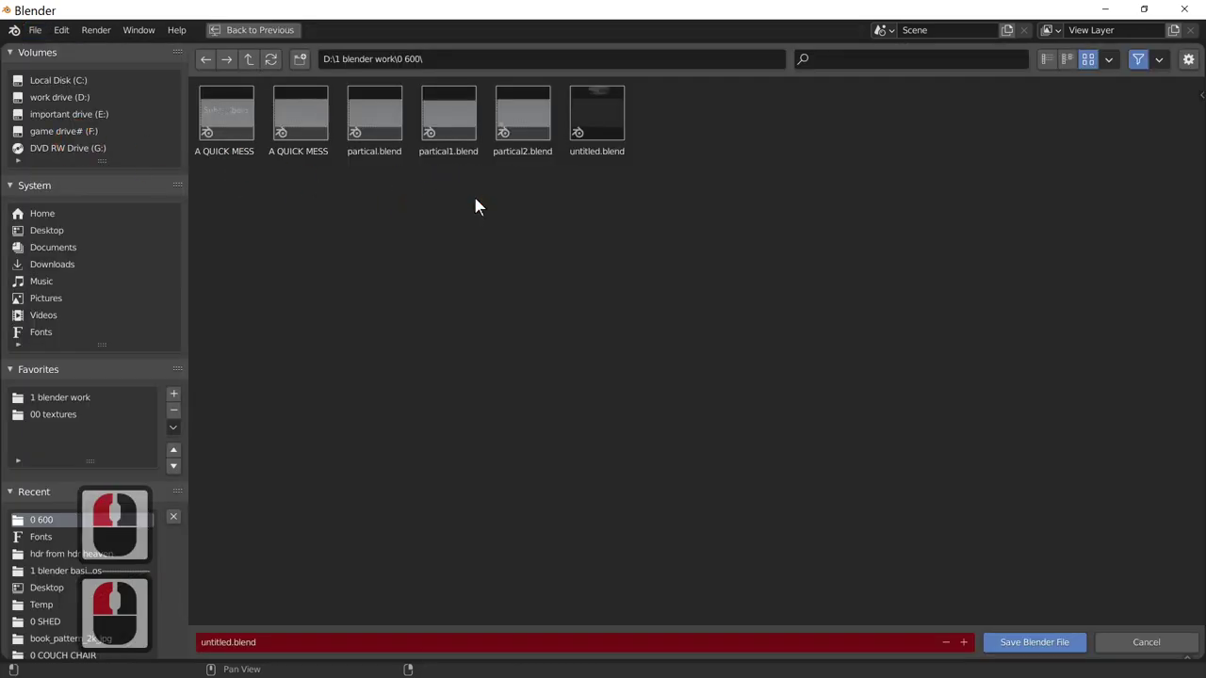
click(348, 217)
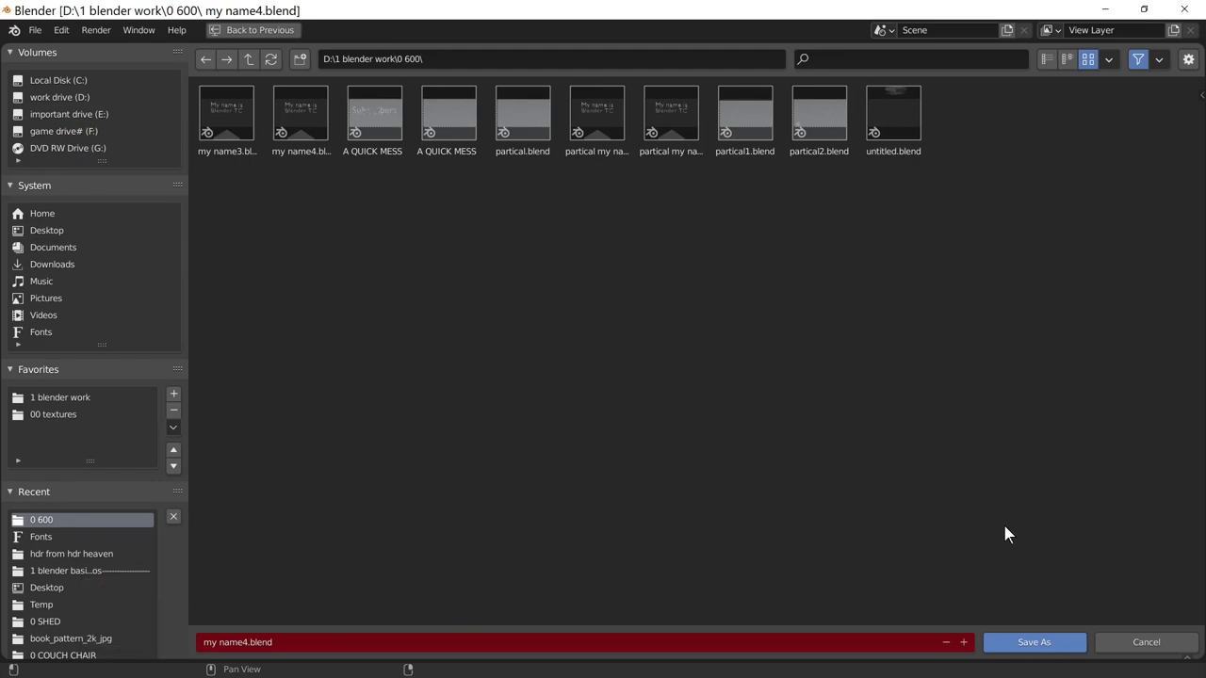
click(1141, 649)
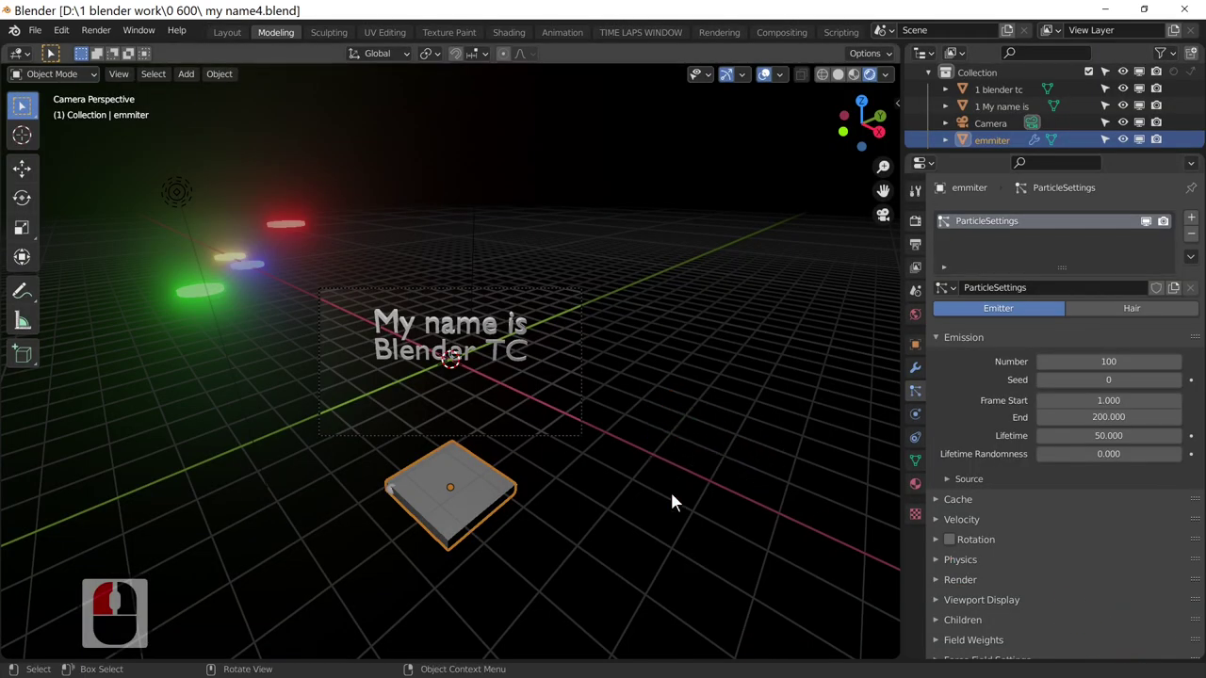
- Play the animation so white spheres spray from the emitter plate, then reselect the emitter
click(553, 363)
key(space)
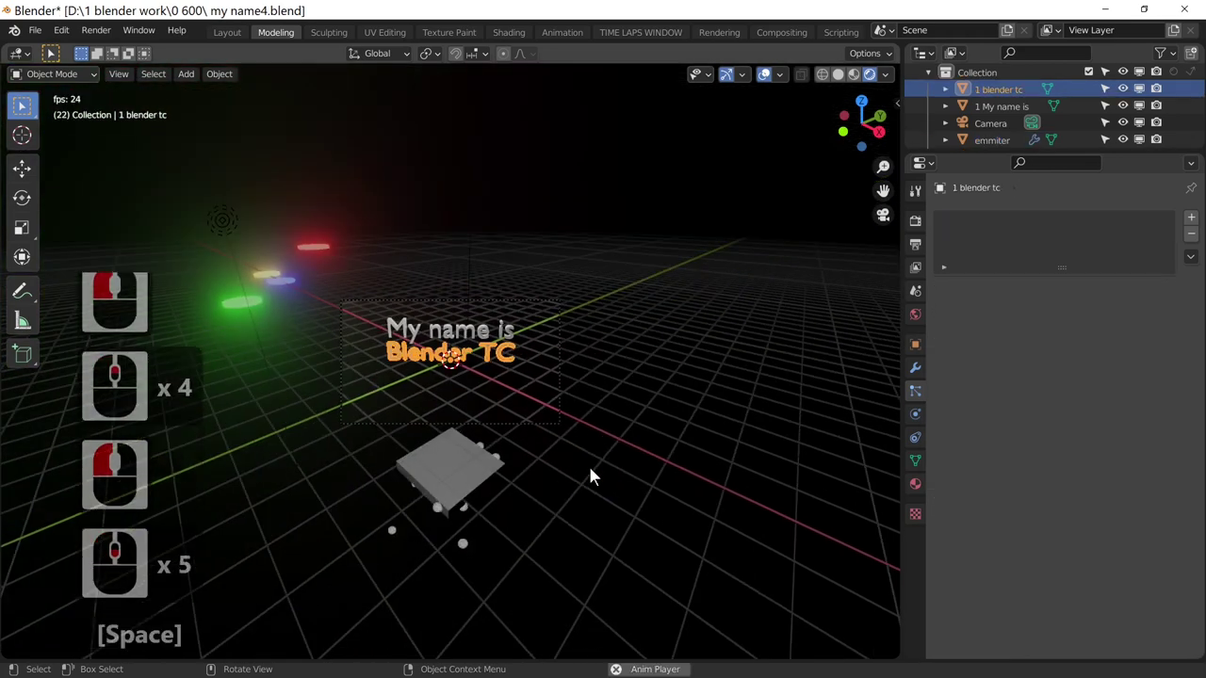
click(459, 489)
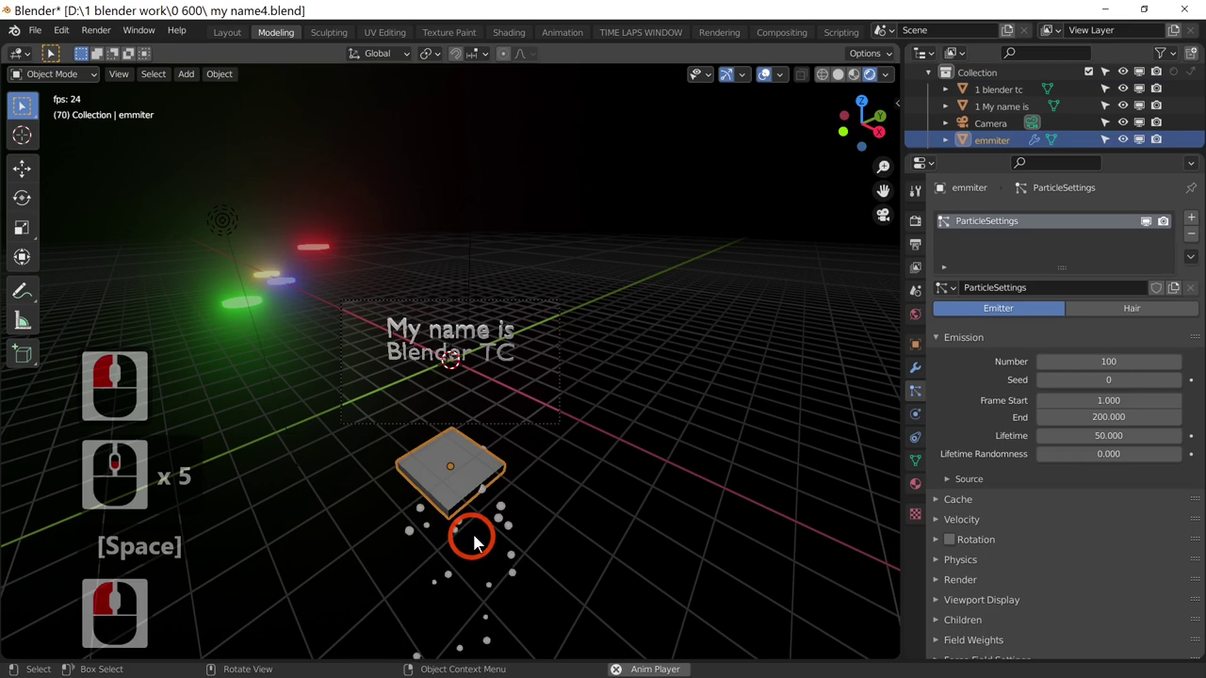
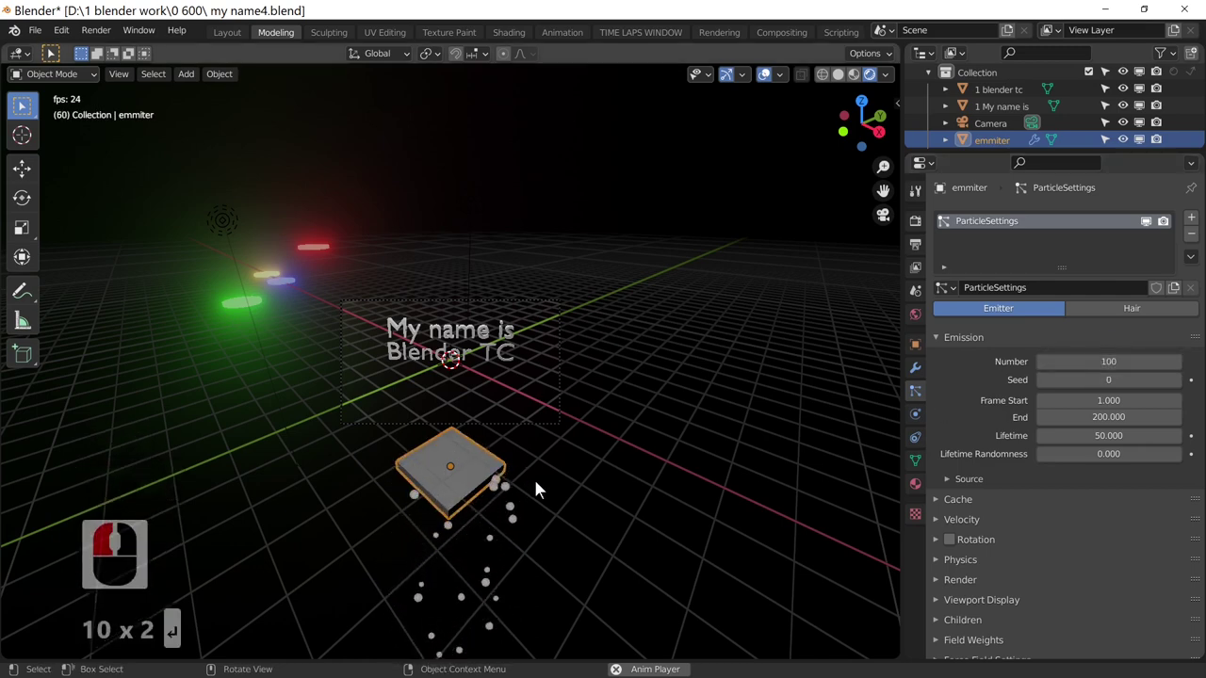
- Rename the emitter's ParticleSettings to 'my particles' and keep it as the active settings
middle_click(523, 488)
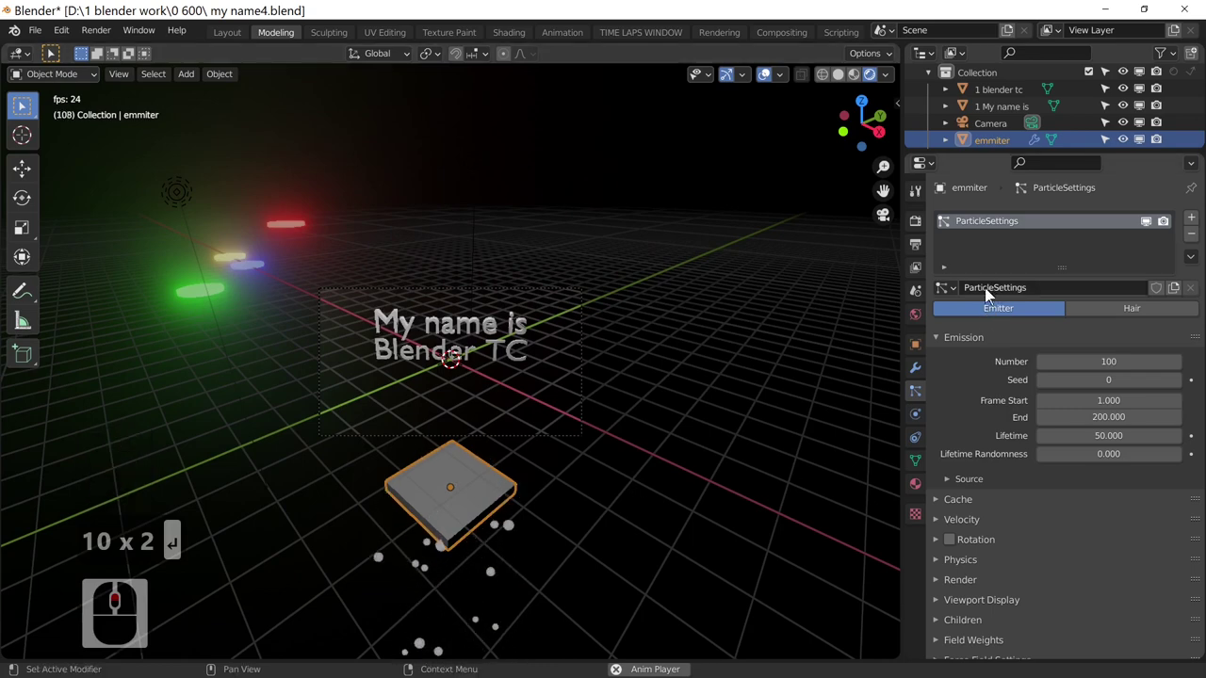
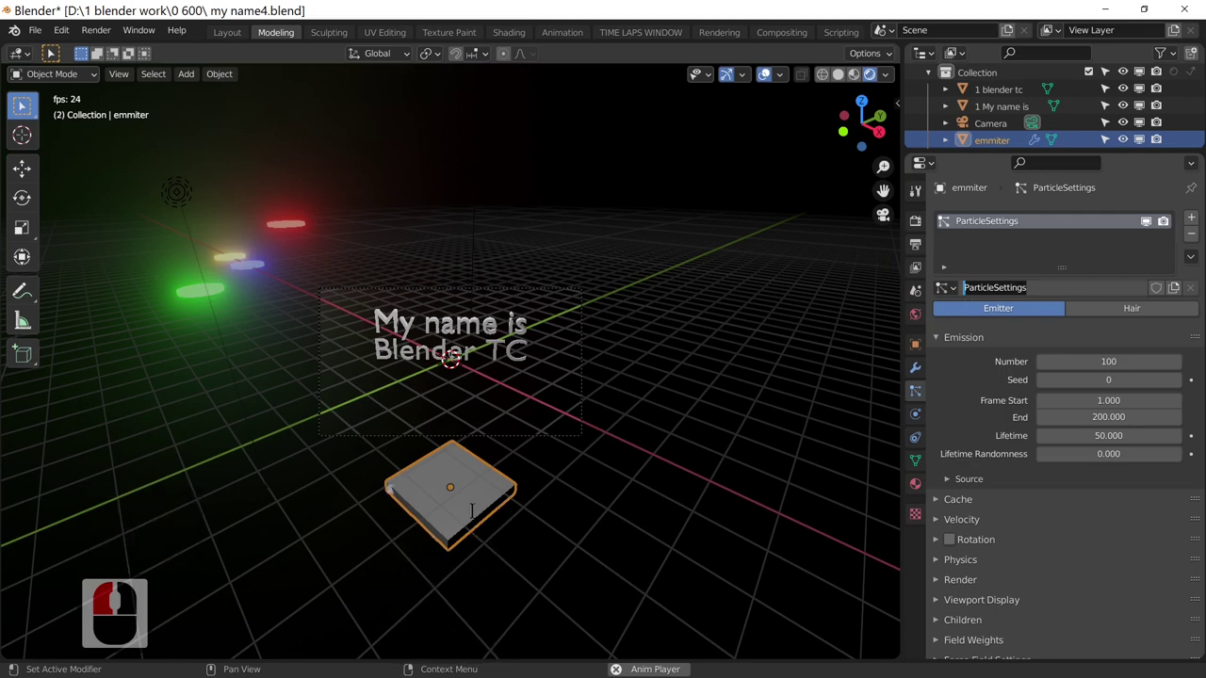
text(my particles)
key(Return)
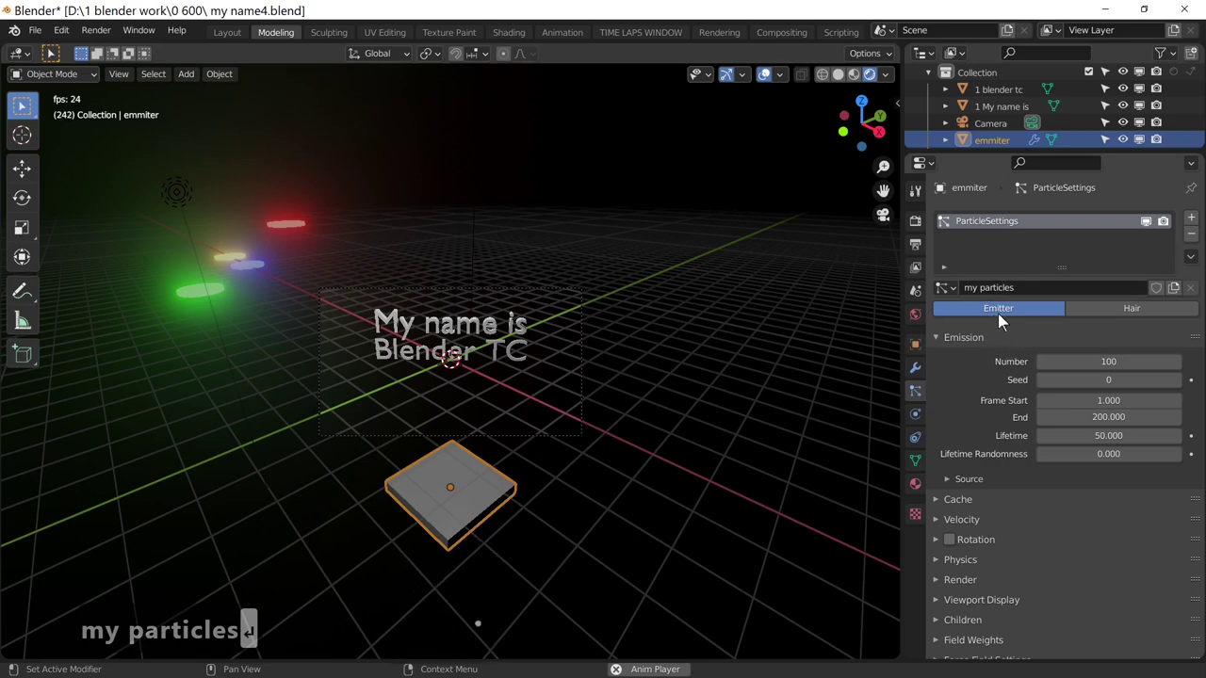
click(949, 292)
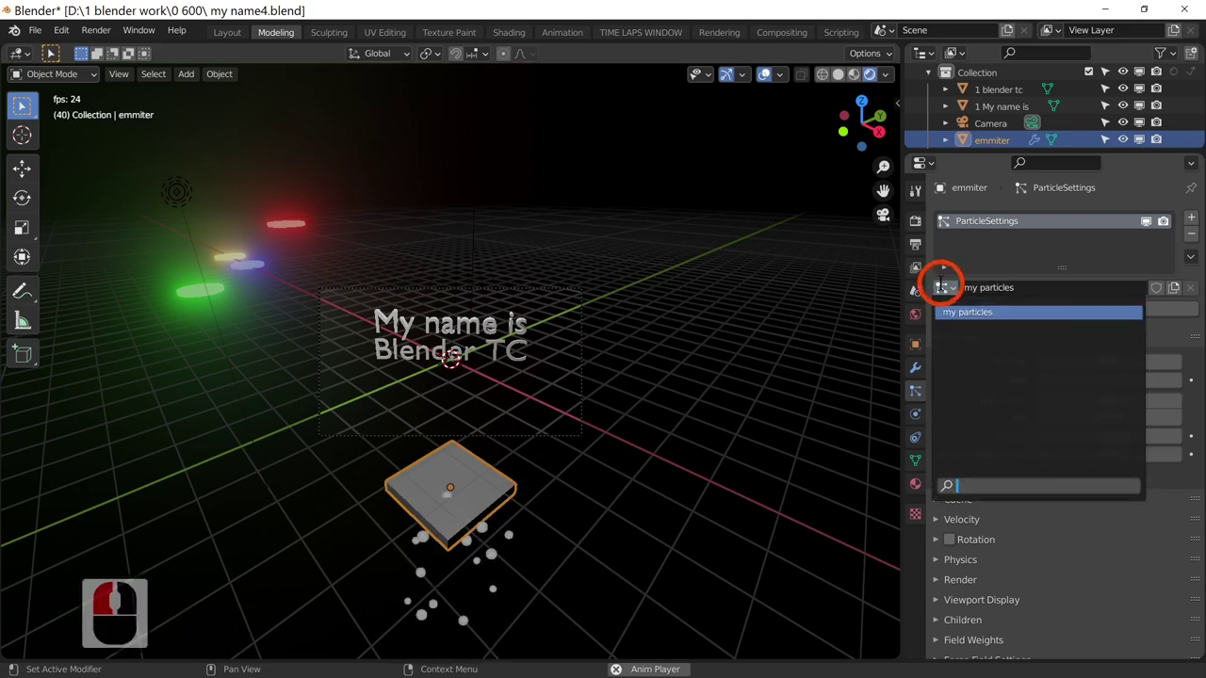
click(974, 322)
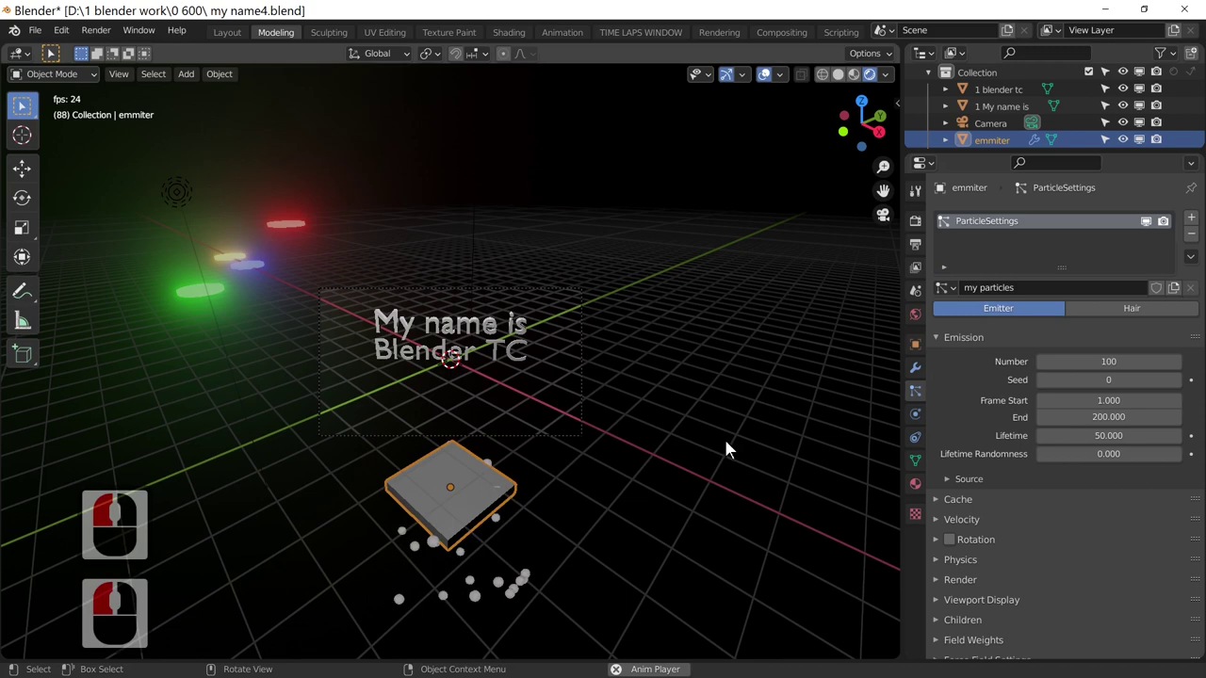
- Give the 'blender tc' text a particle system reusing the my particles settings
click(514, 362)
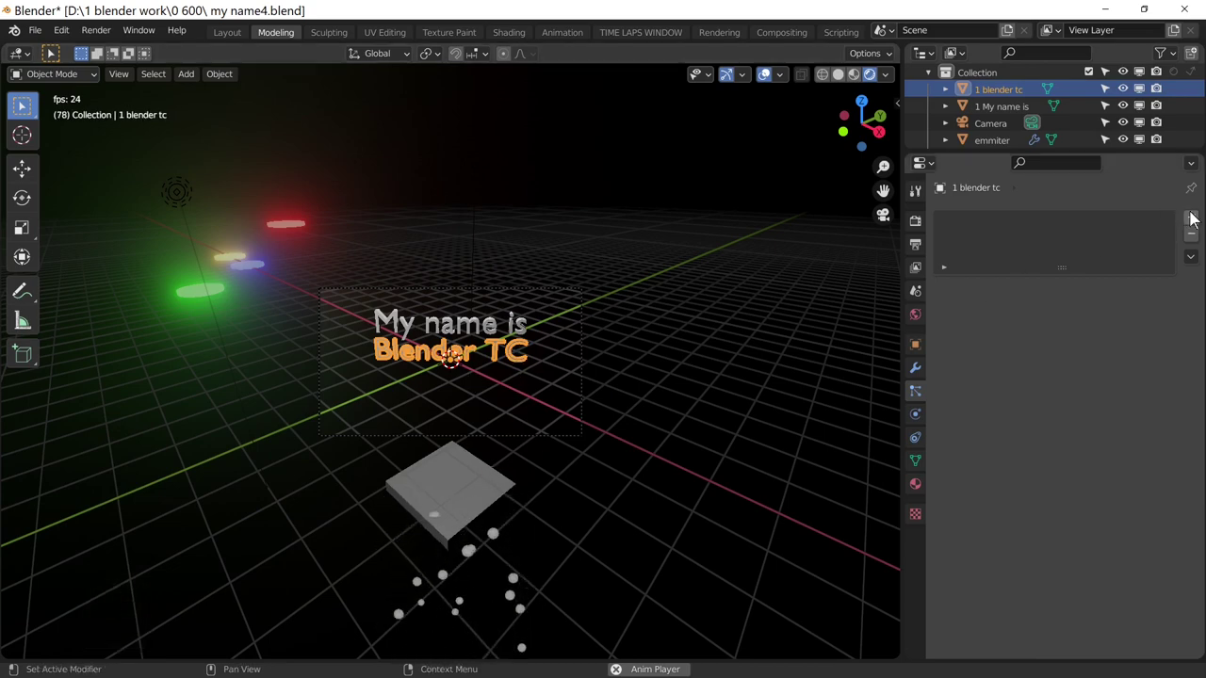
click(1198, 218)
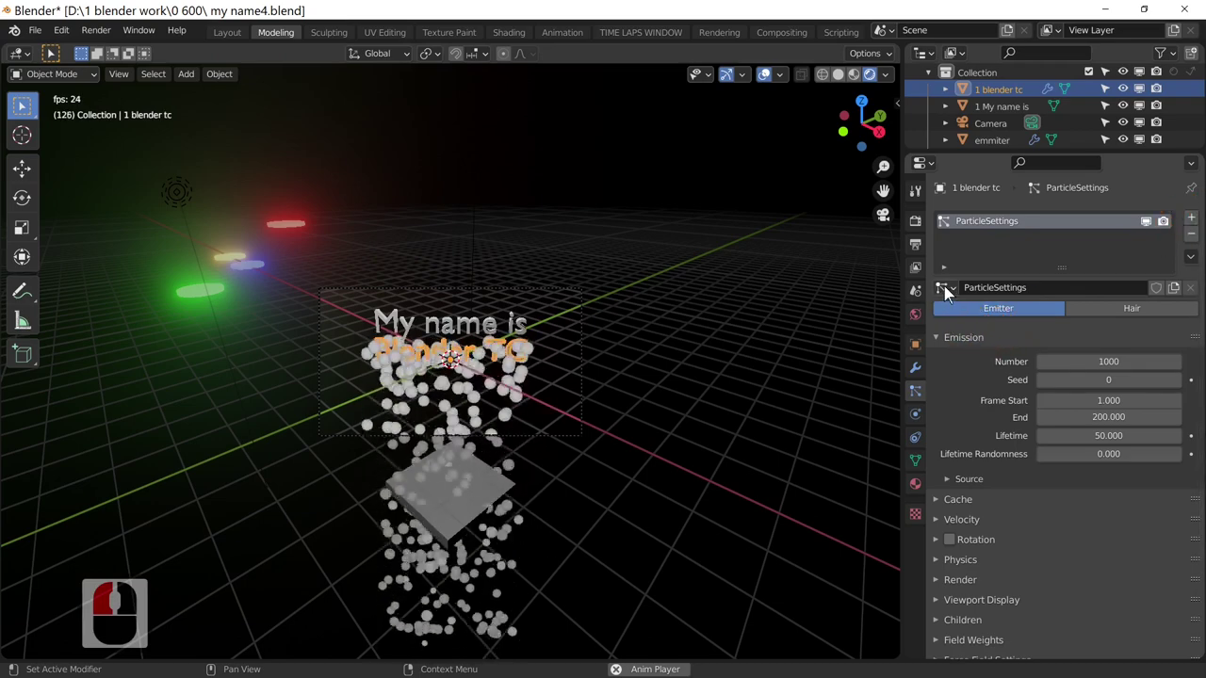
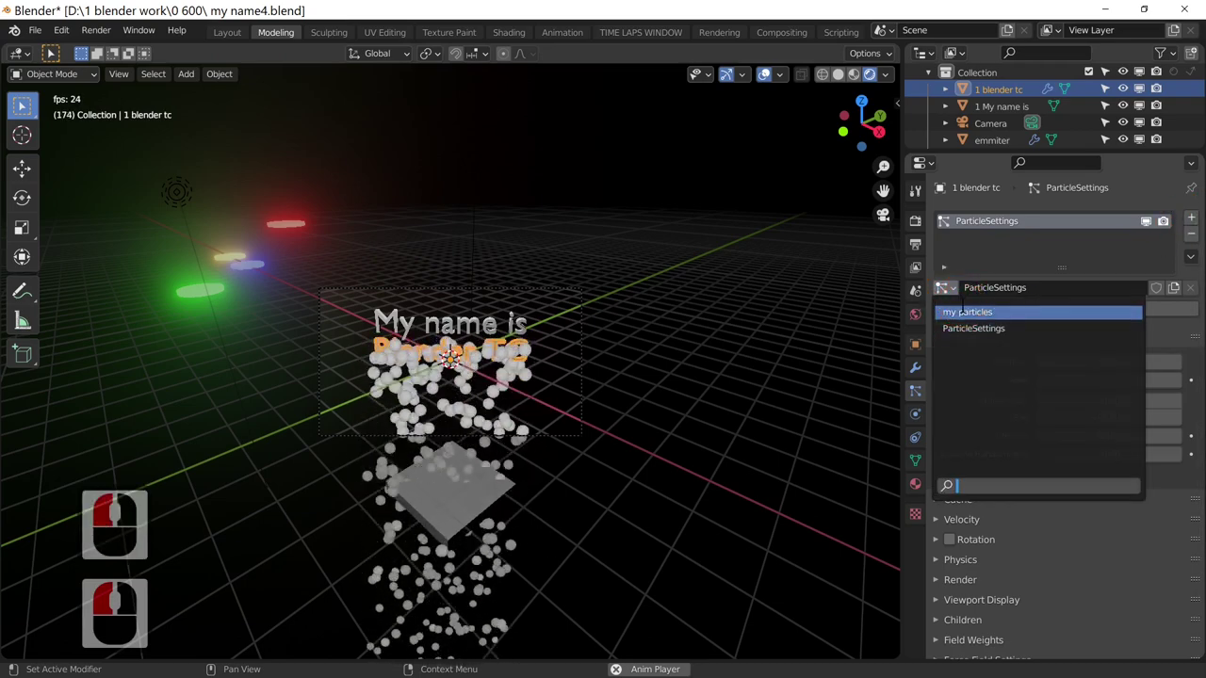
click(966, 318)
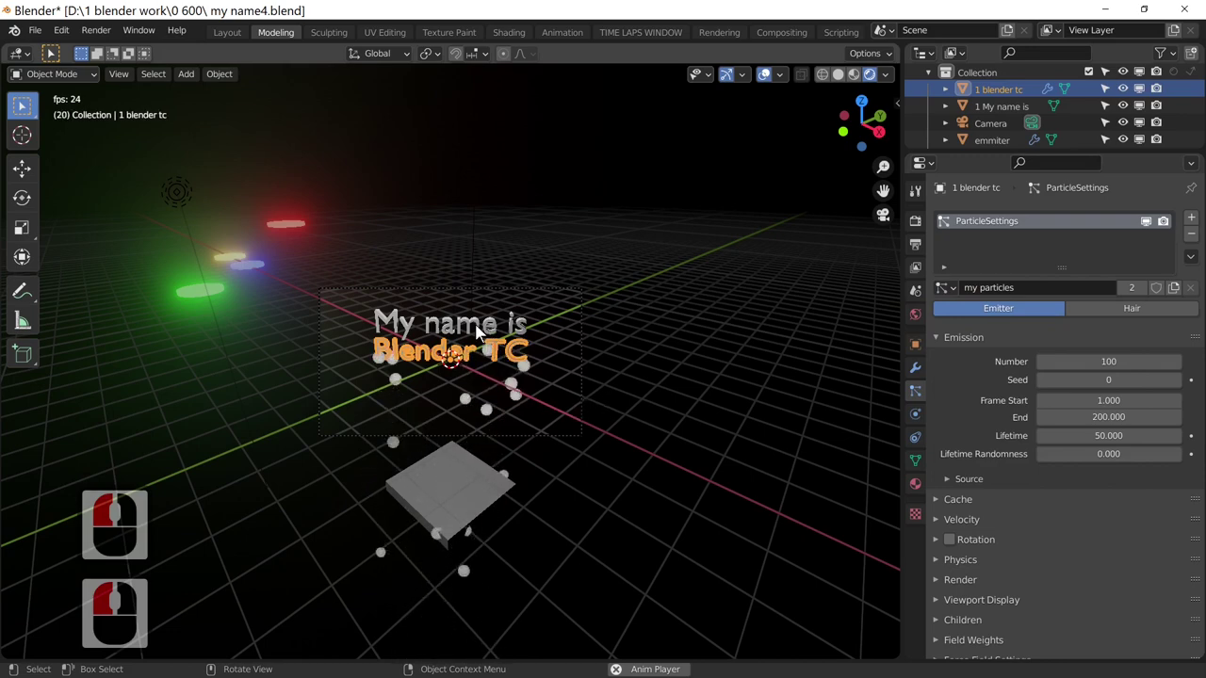
- Give the 'My name is' text a new particle system as well
click(483, 336)
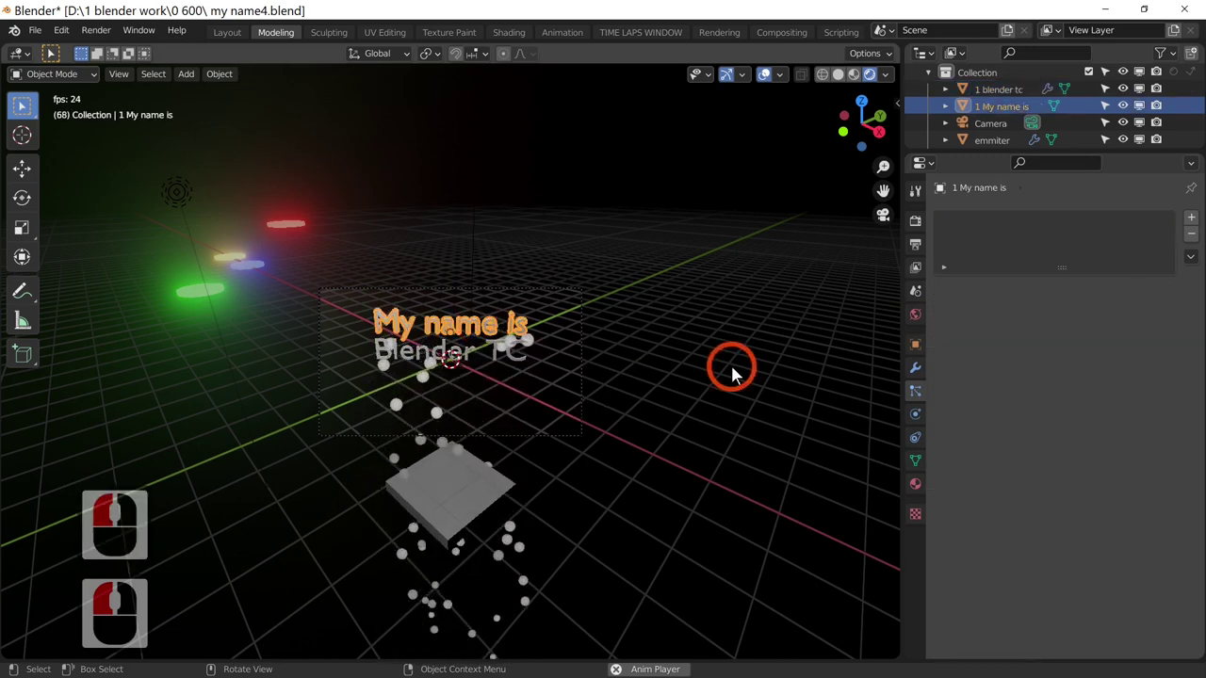
click(1199, 219)
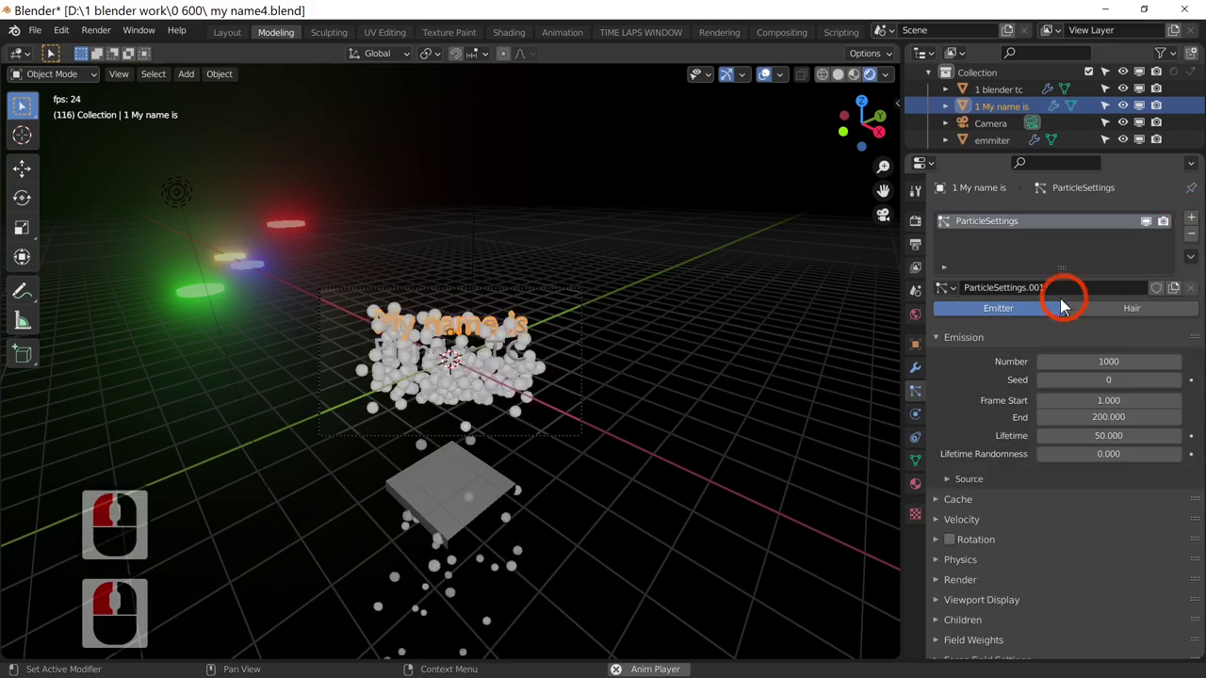
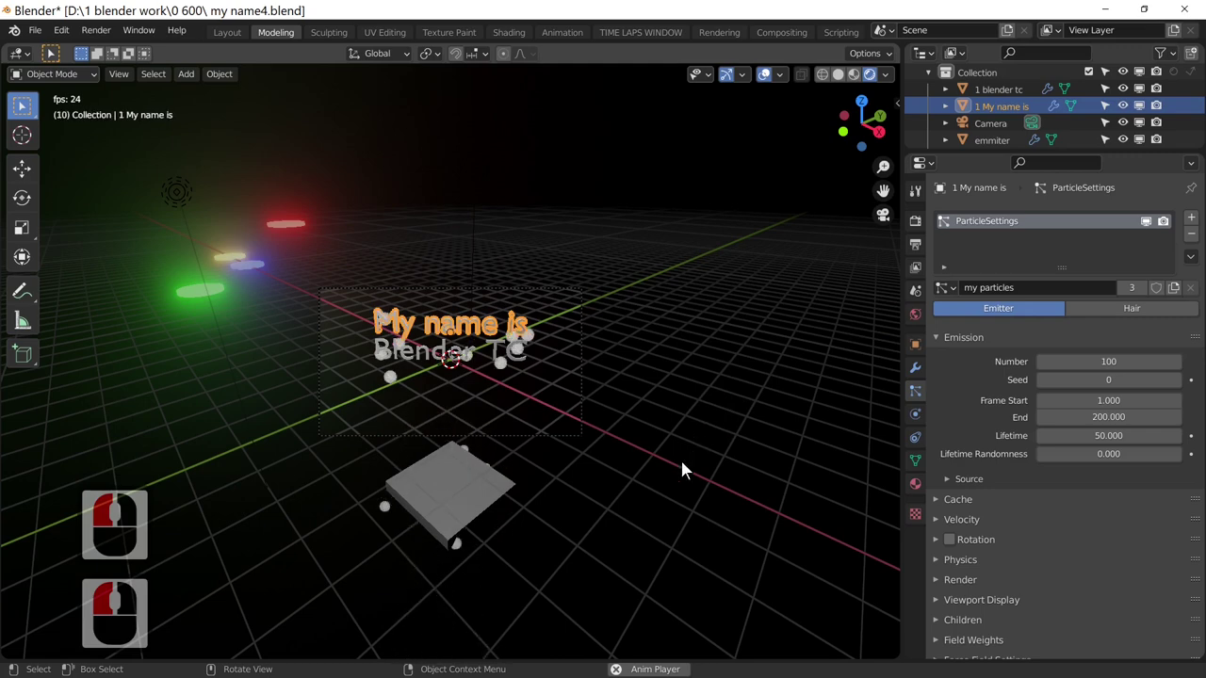
- Orbit and zoom the viewport to look down on the two texts
middle_click(638, 580)
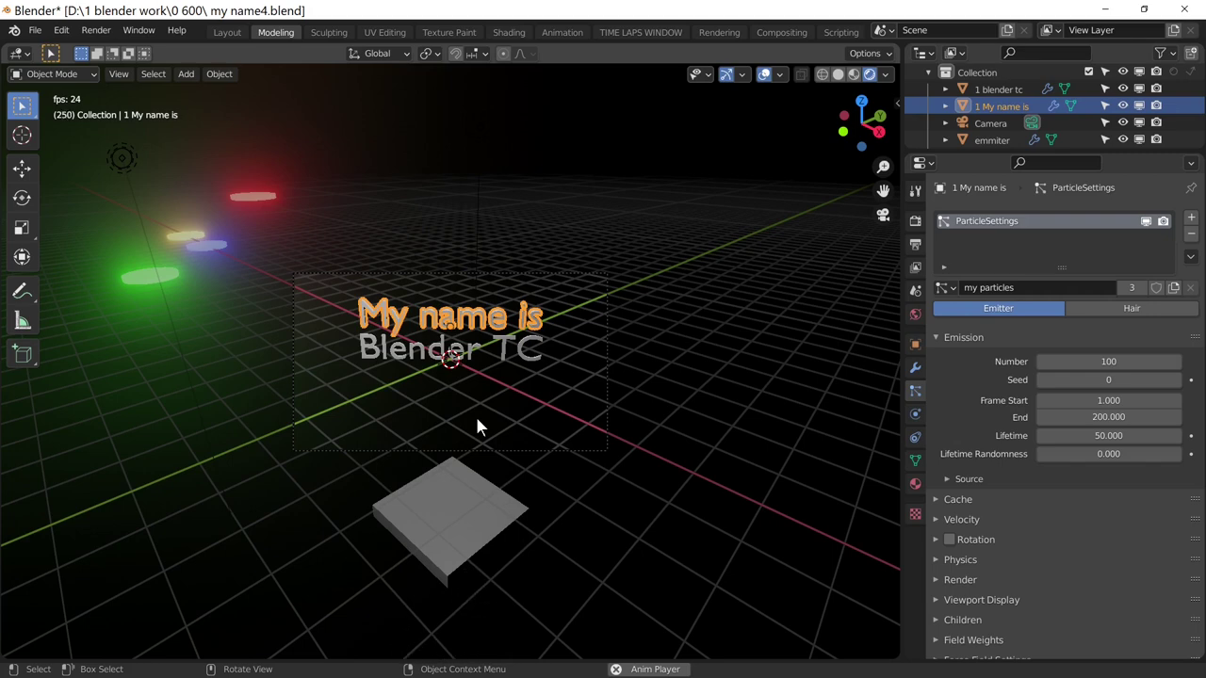
middle_click(577, 419)
middle_click(581, 420)
scroll(down, 3)
scroll(up, 3)
scroll(up, 3)
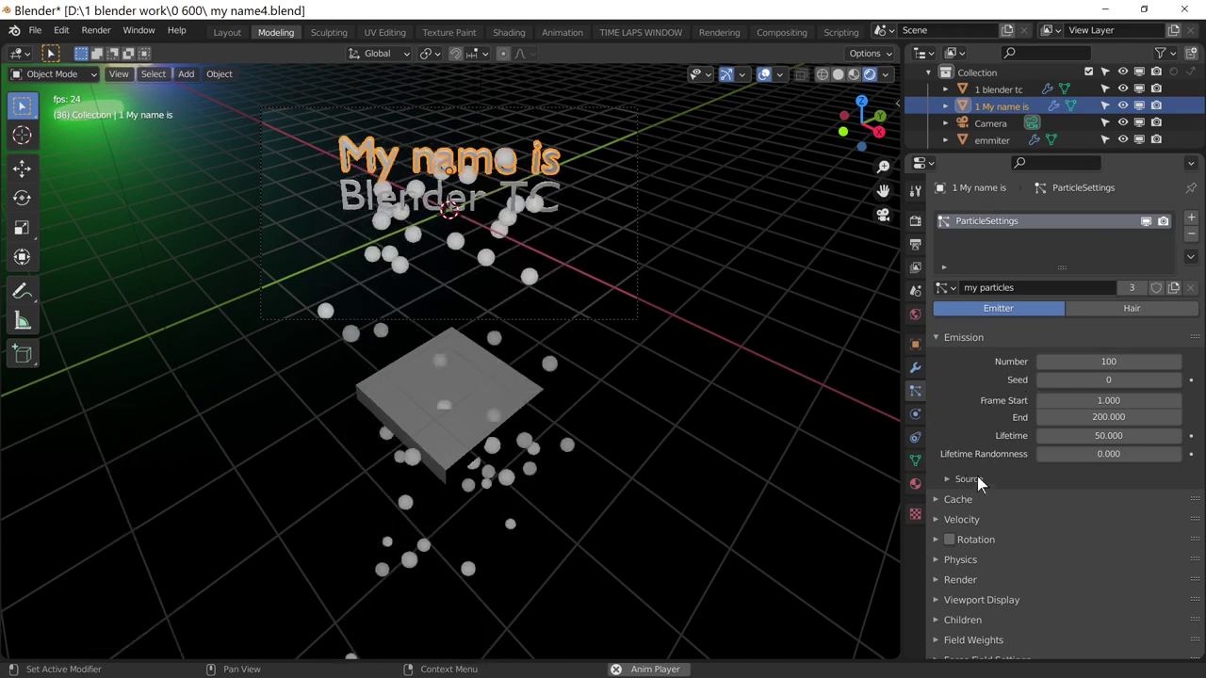
- Set the shared my particles emission Source to Emit From Volume instead of Faces
click(985, 485)
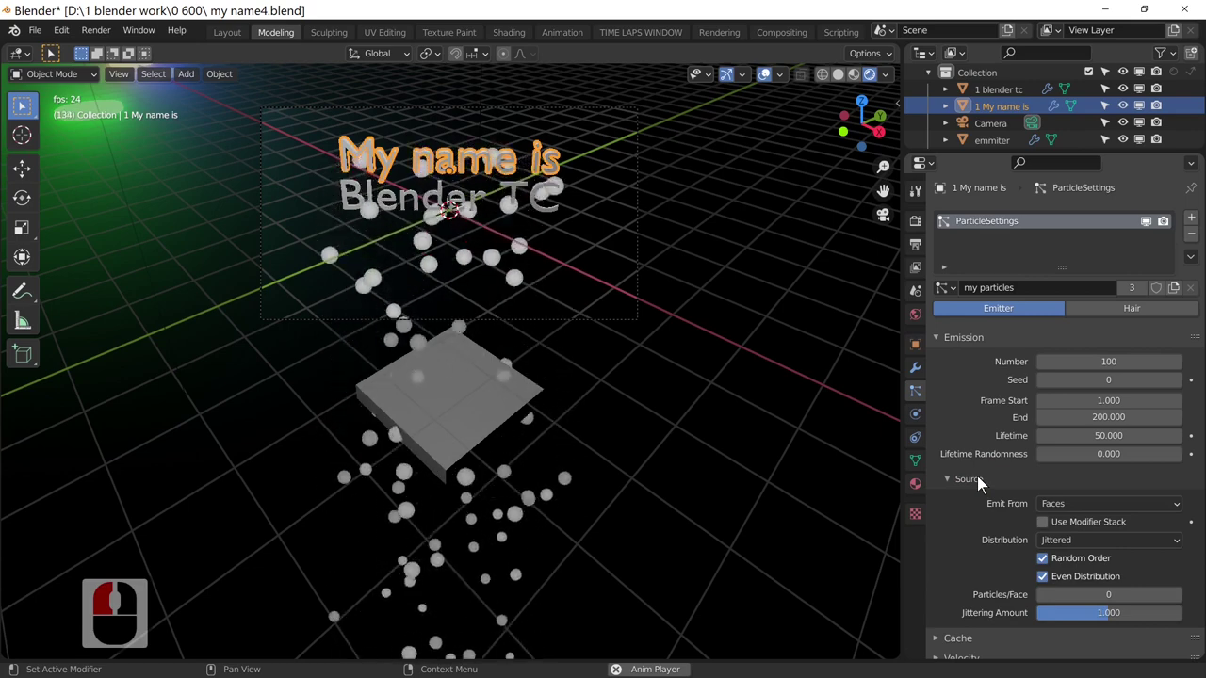
drag(1054, 496, 1080, 513)
drag(1080, 513, 1078, 571)
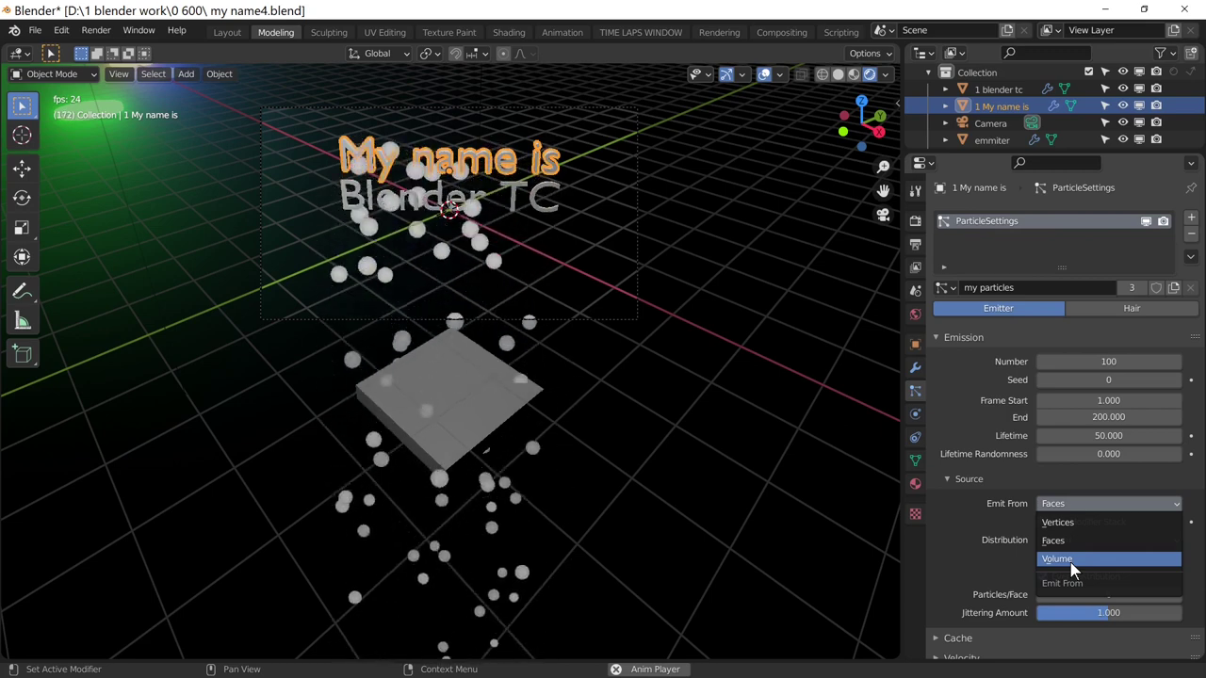
drag(1078, 571, 1201, 547)
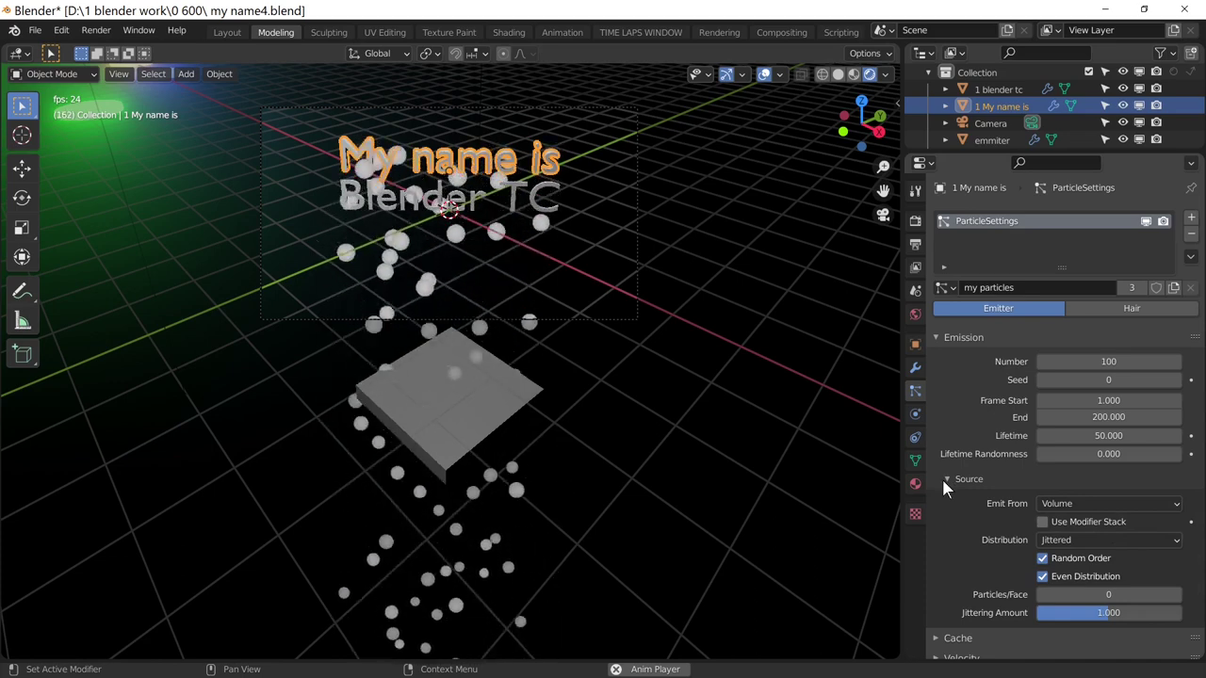
- Reach the Field Weights panel of the particle settings and check the playback
click(946, 491)
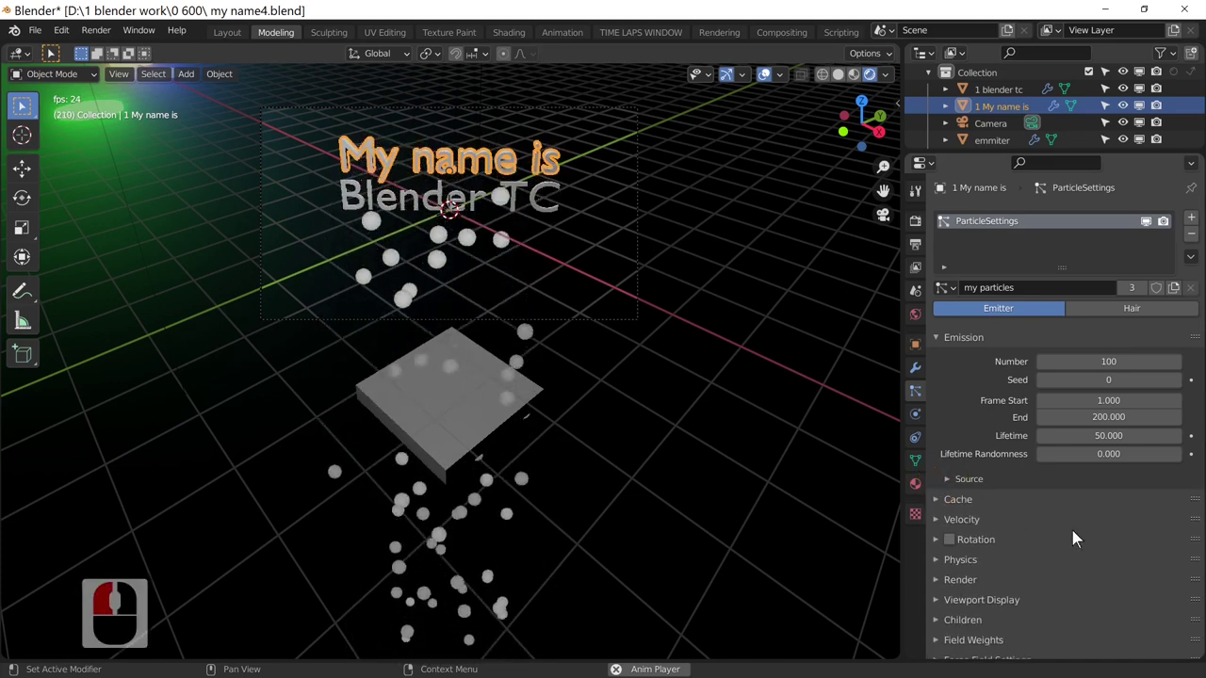
middle_click(1078, 539)
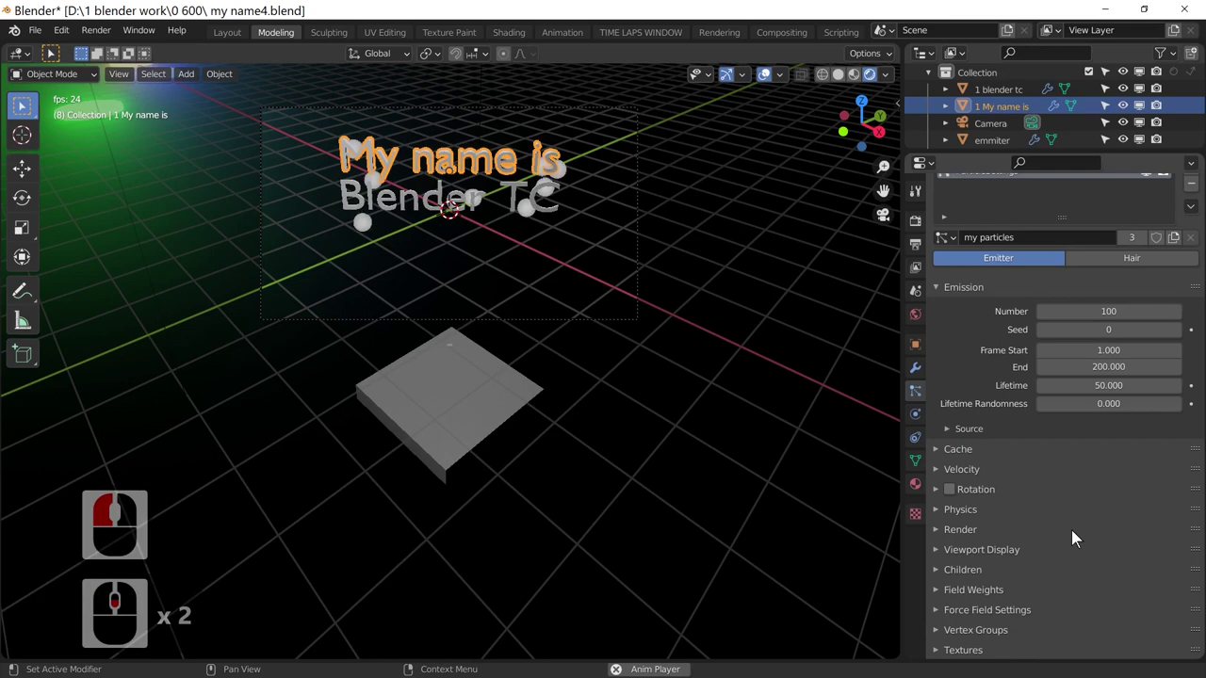
middle_click(1033, 576)
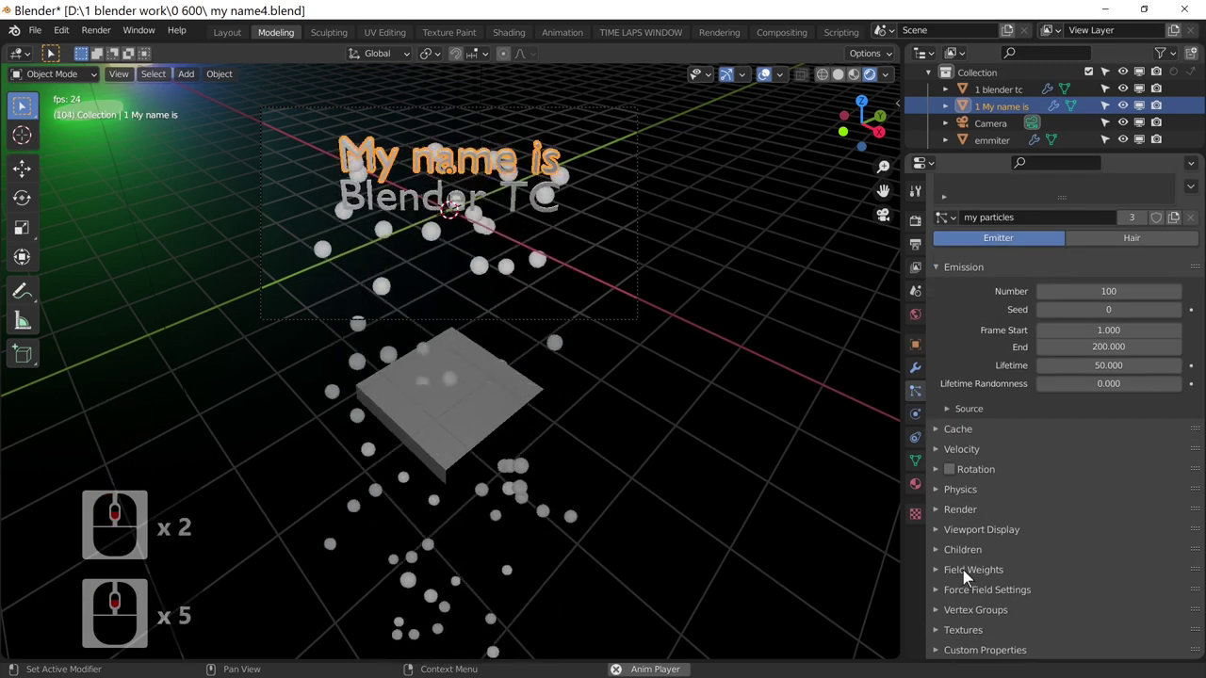
click(966, 579)
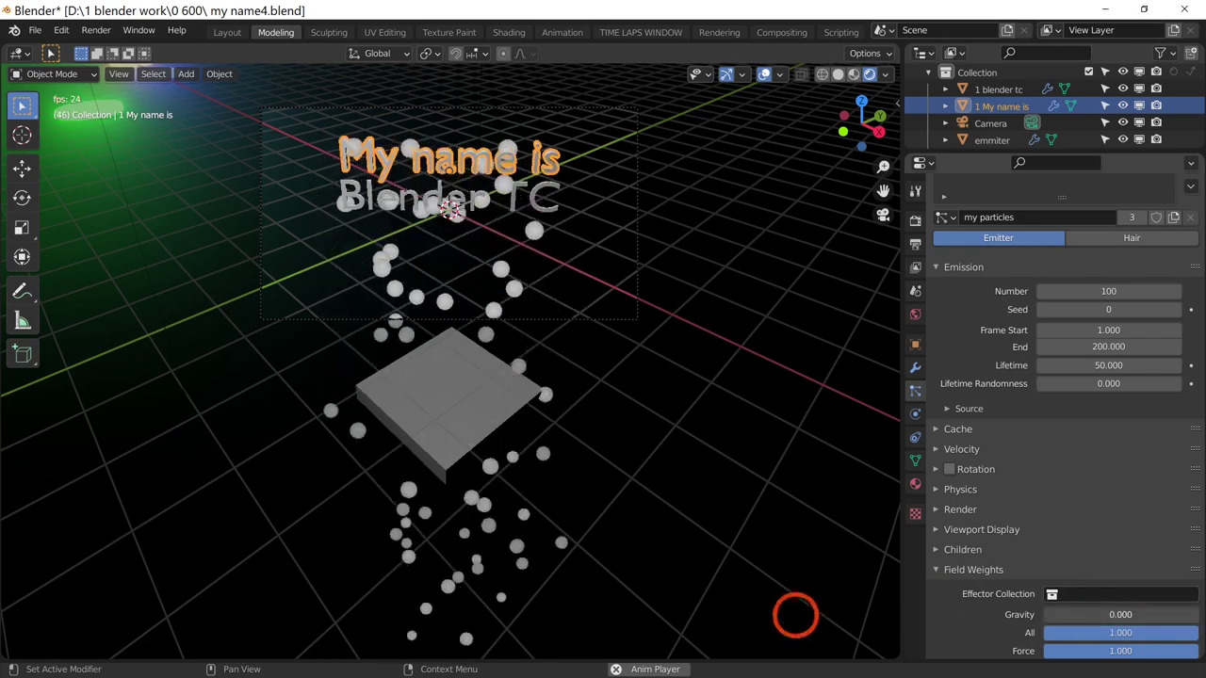
click(610, 622)
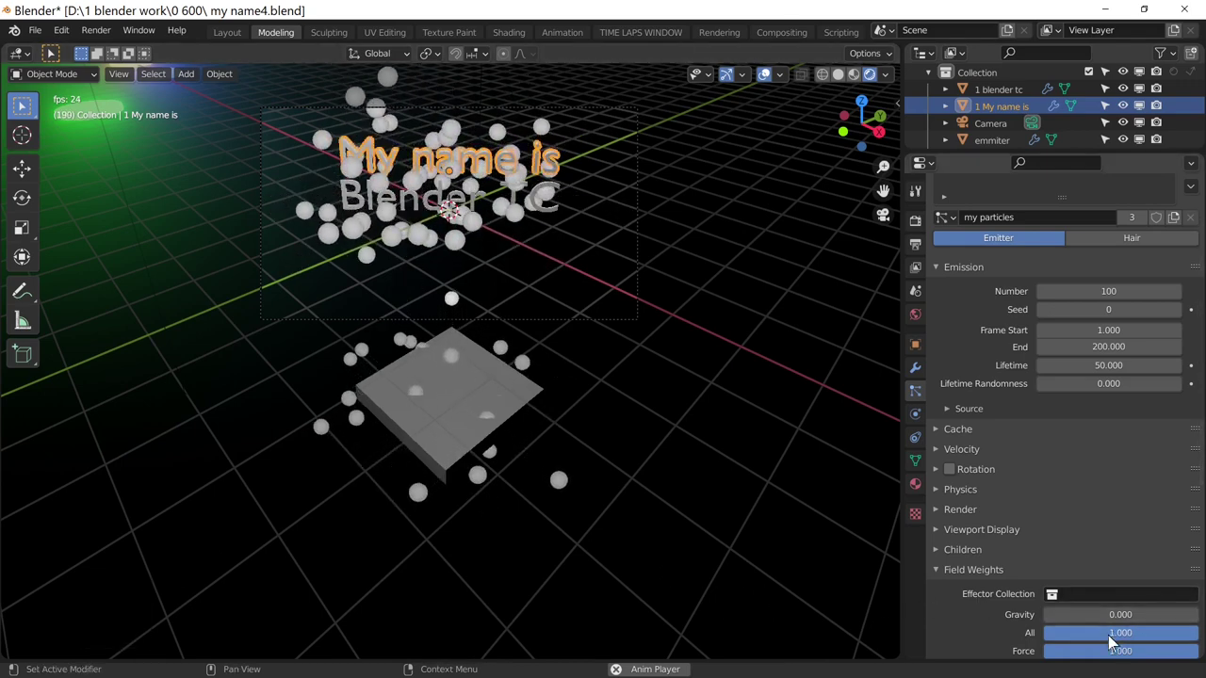
- Zero the Gravity field weight so the spheres hang around the lettering during playback
middle_click(999, 616)
middle_click(999, 616)
middle_click(1068, 640)
scroll(down, 3)
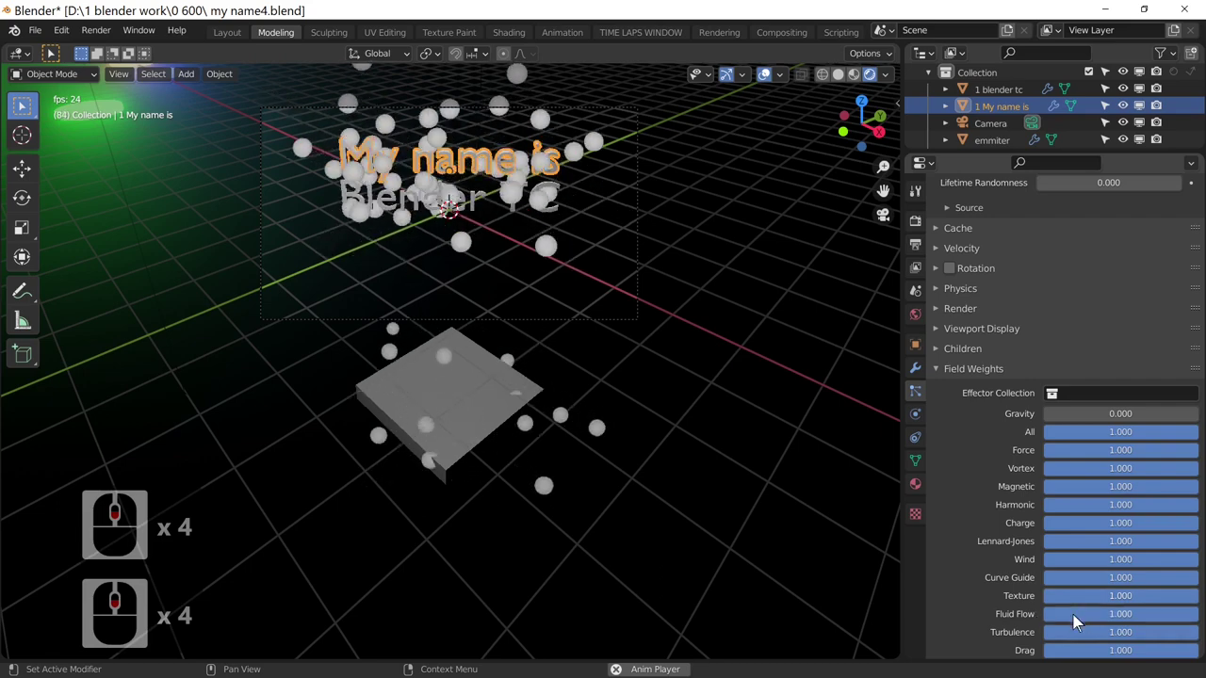
scroll(down, 3)
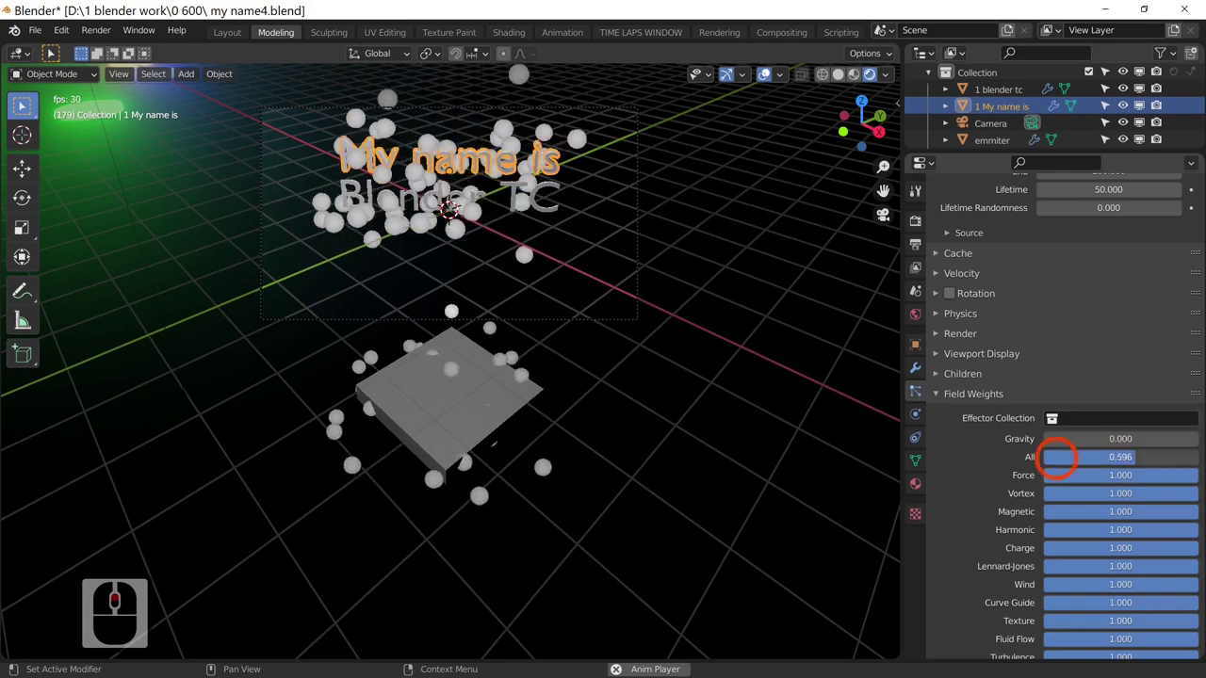
click(1200, 460)
middle_click(689, 567)
middle_click(688, 568)
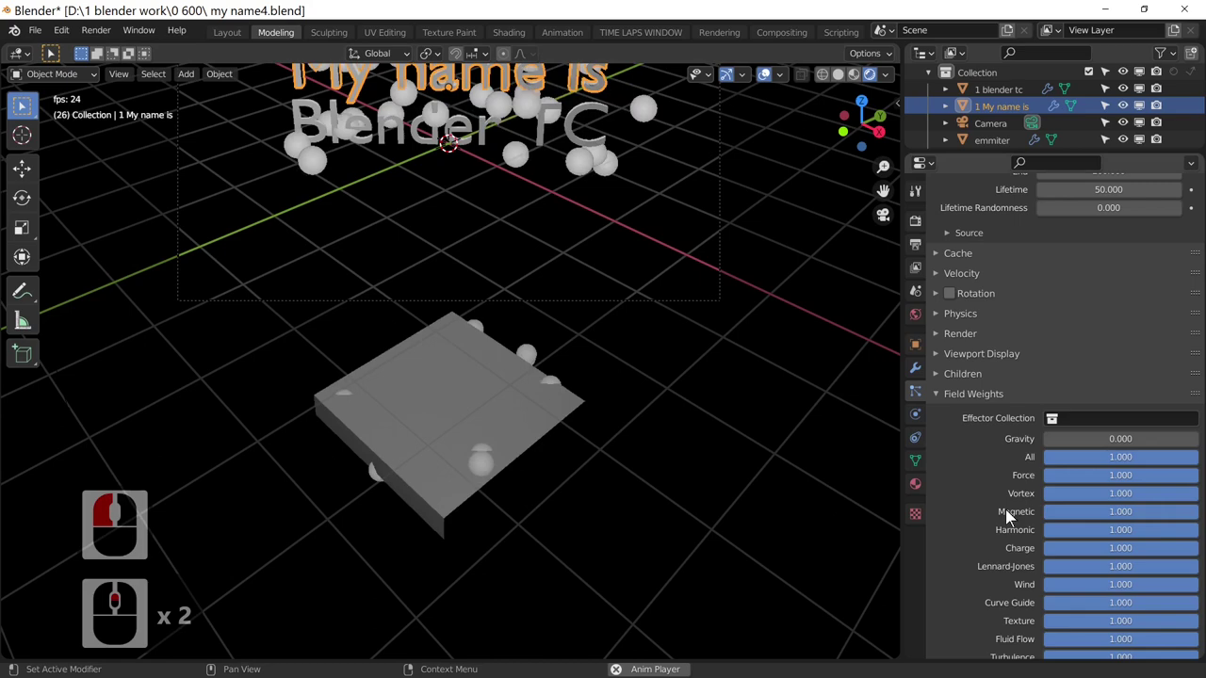
middle_click(753, 465)
middle_click(753, 465)
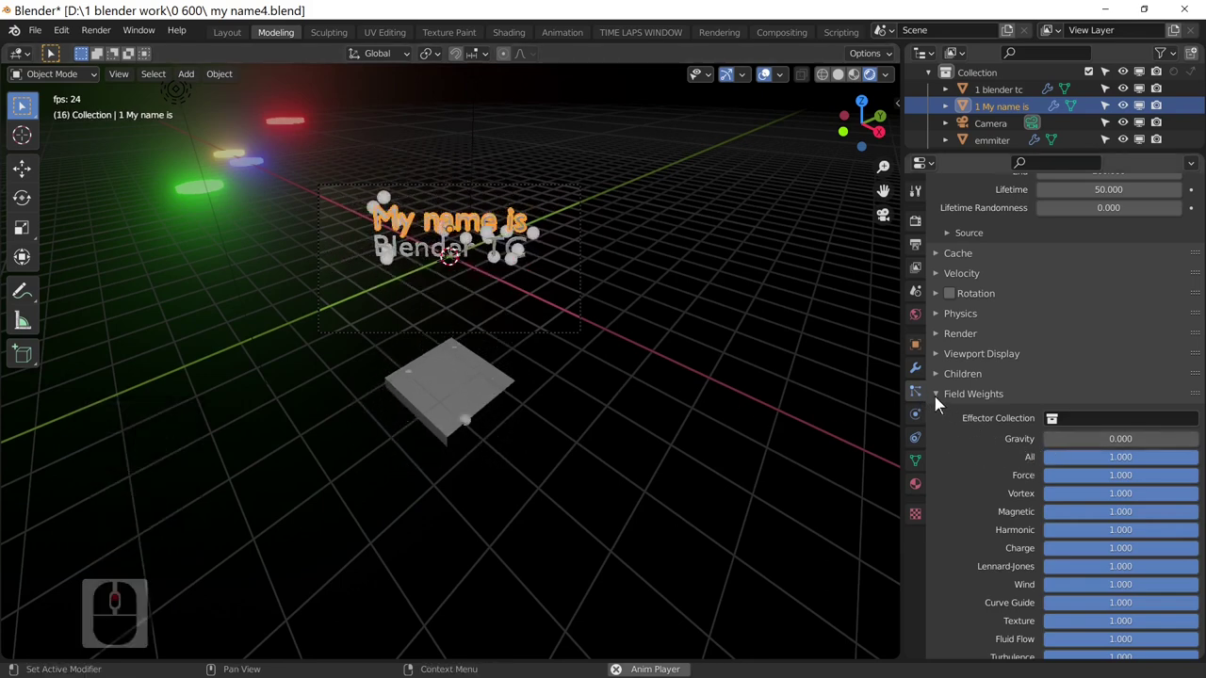
- Set the particle Velocity Normal to 0 and orbit to inspect the clinging spheres
click(942, 398)
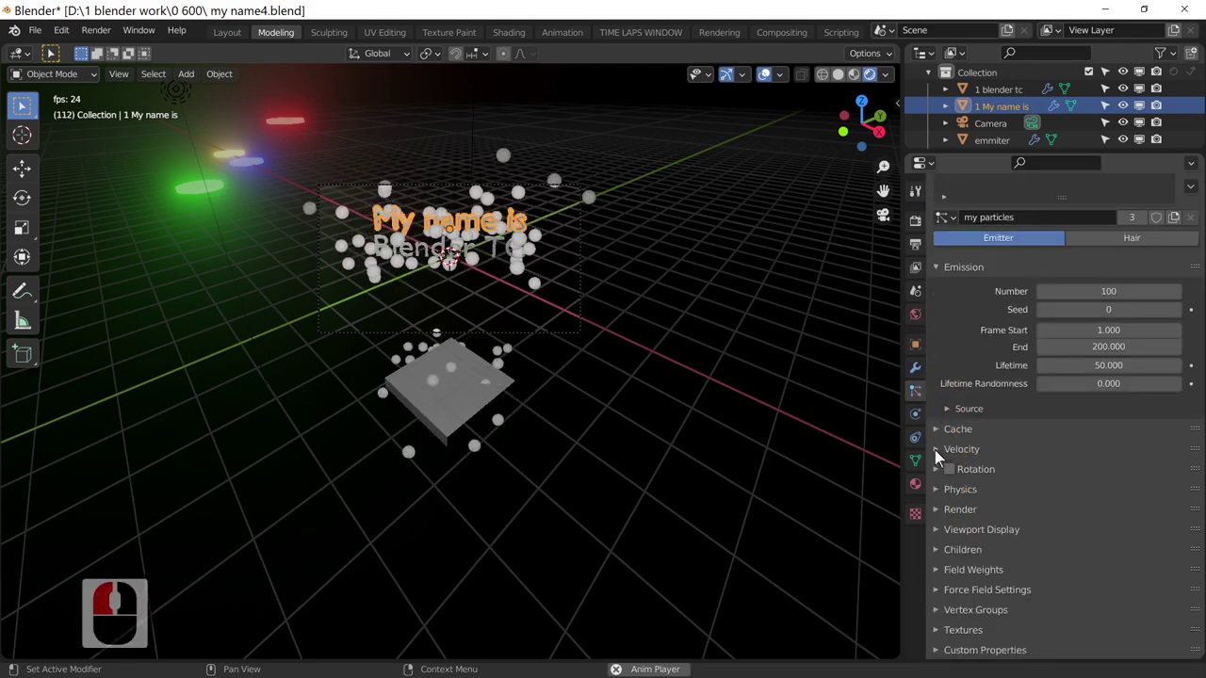
click(941, 459)
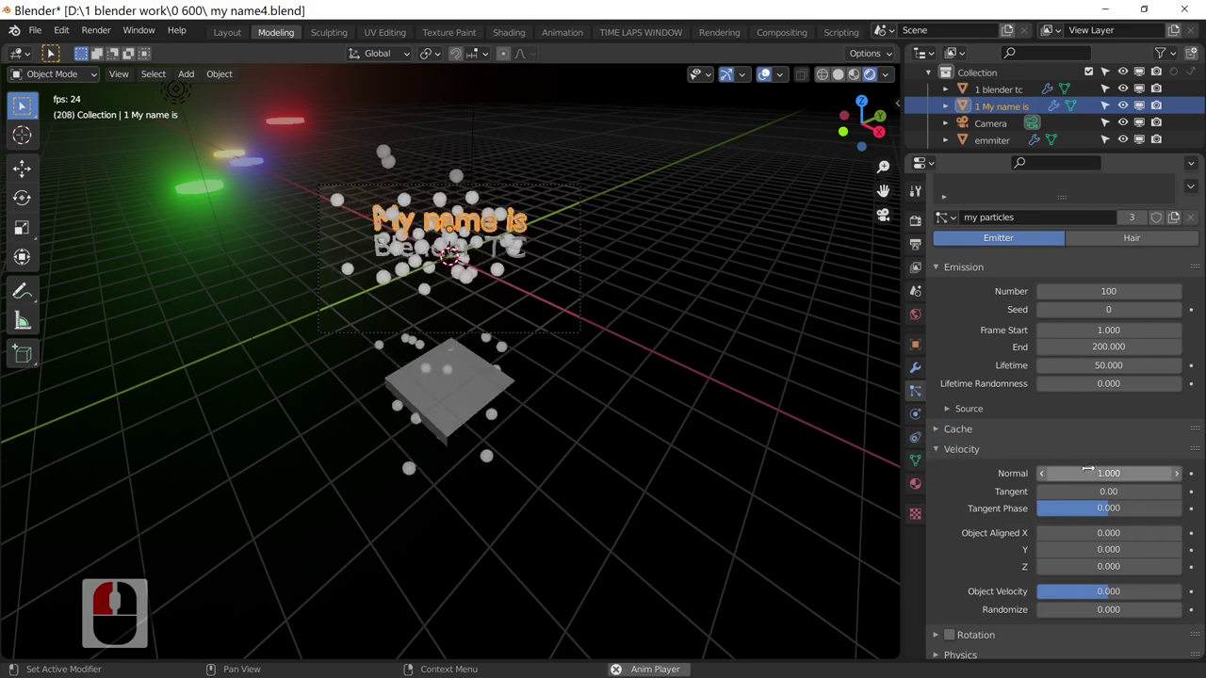
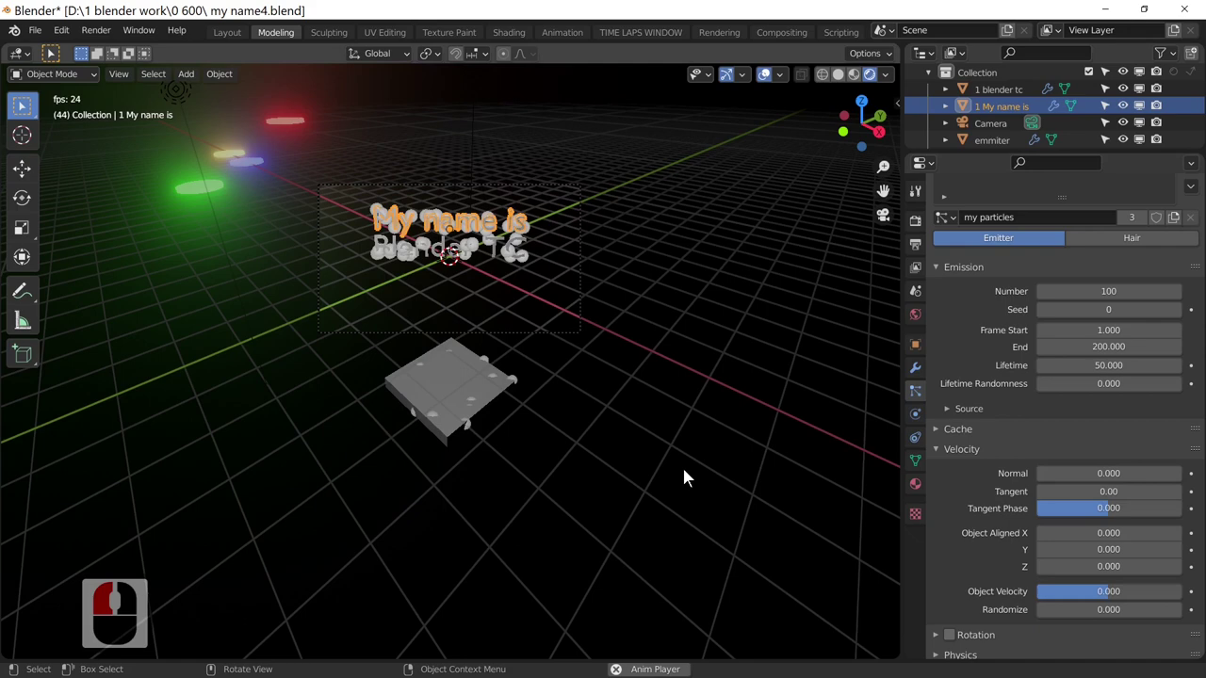
middle_click(674, 497)
middle_click(674, 497)
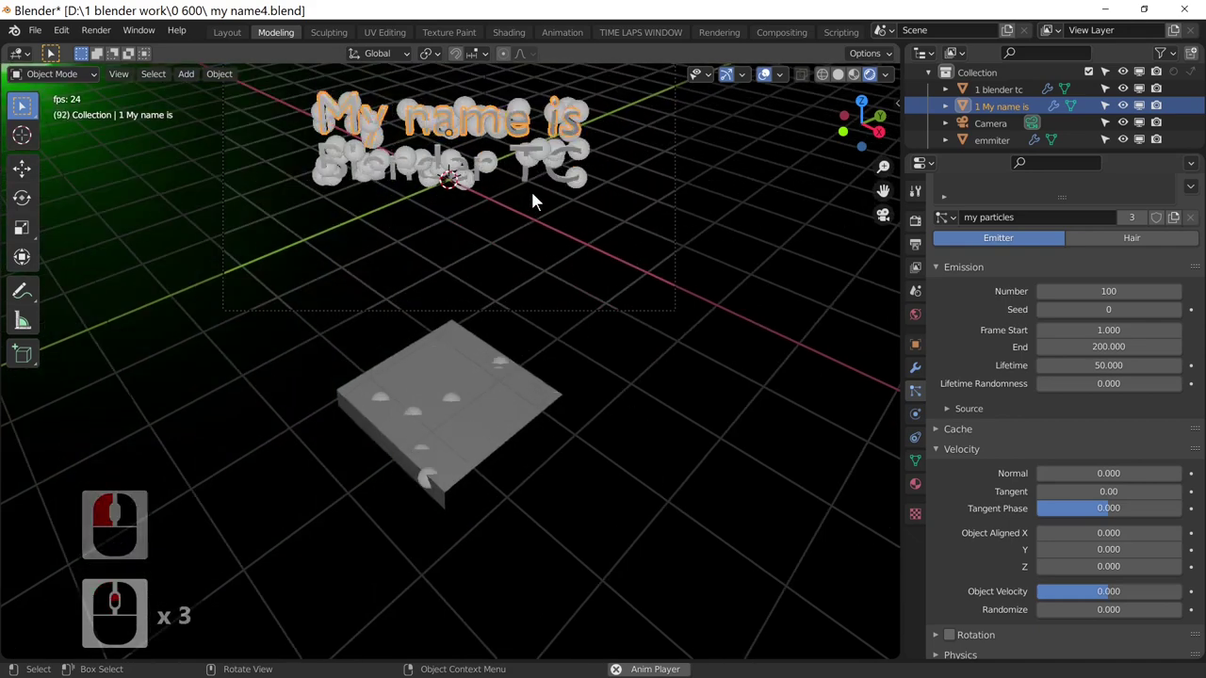
middle_click(698, 356)
middle_click(666, 394)
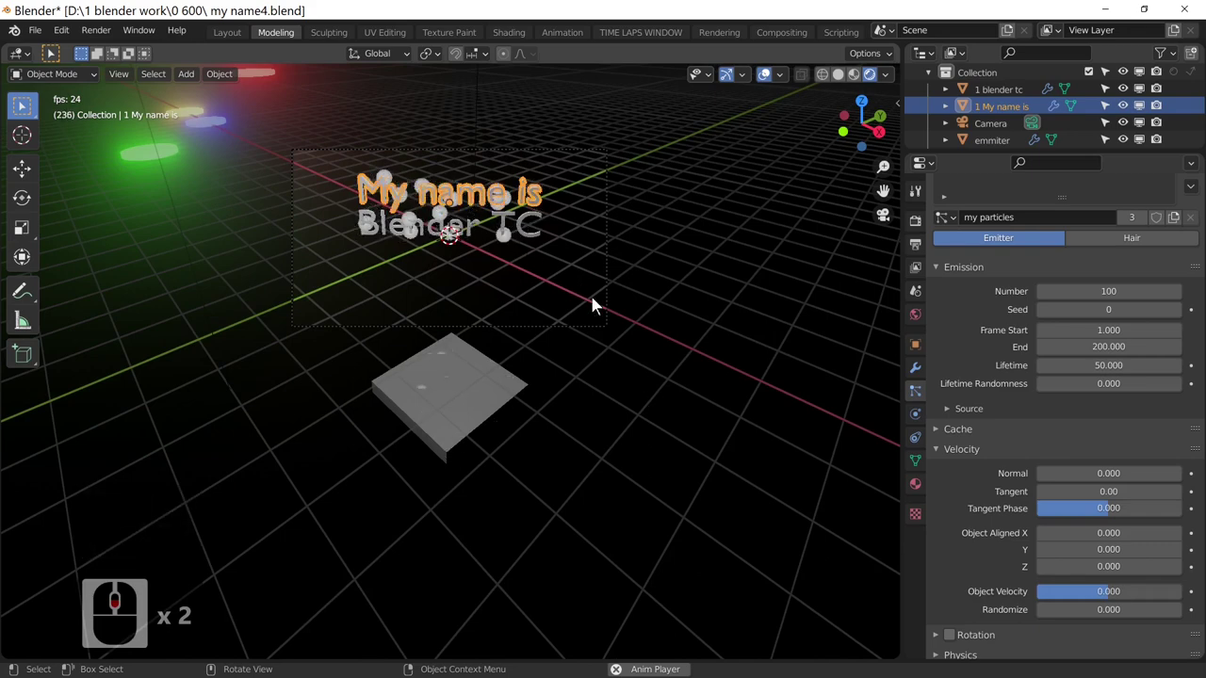
middle_click(599, 309)
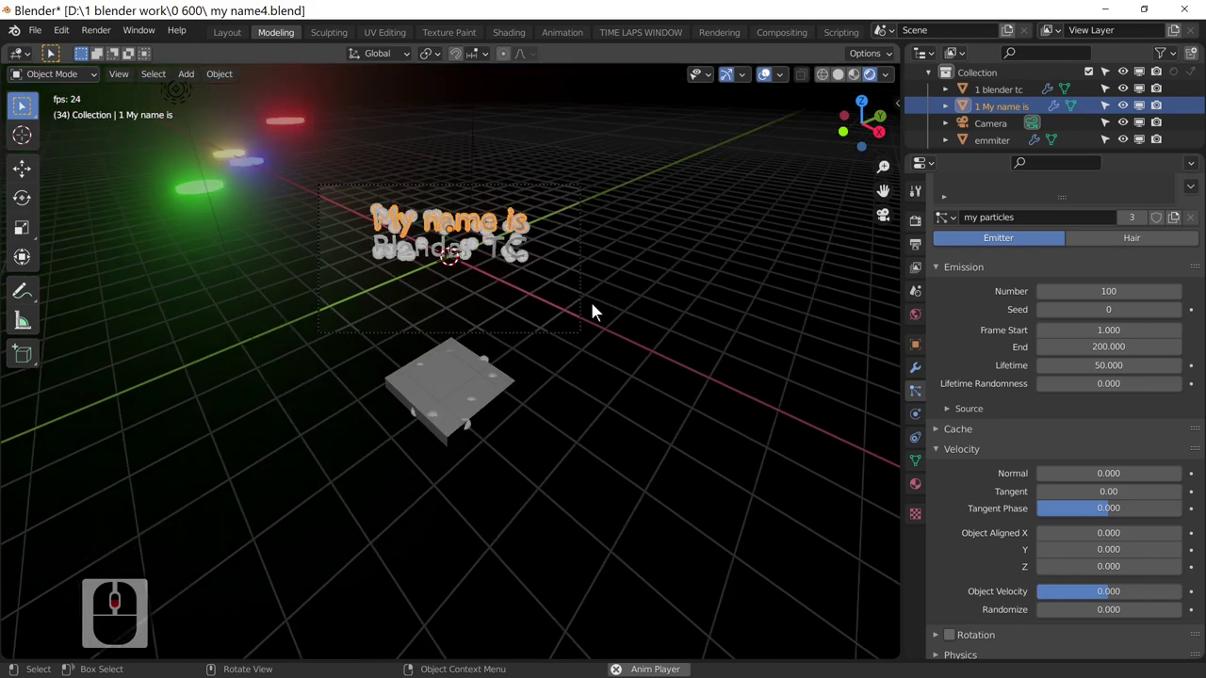
middle_click(1092, 407)
middle_click(1038, 483)
middle_click(1039, 482)
- On the emitter, set Emission End to frame 1 and Lifetime to 250
click(445, 402)
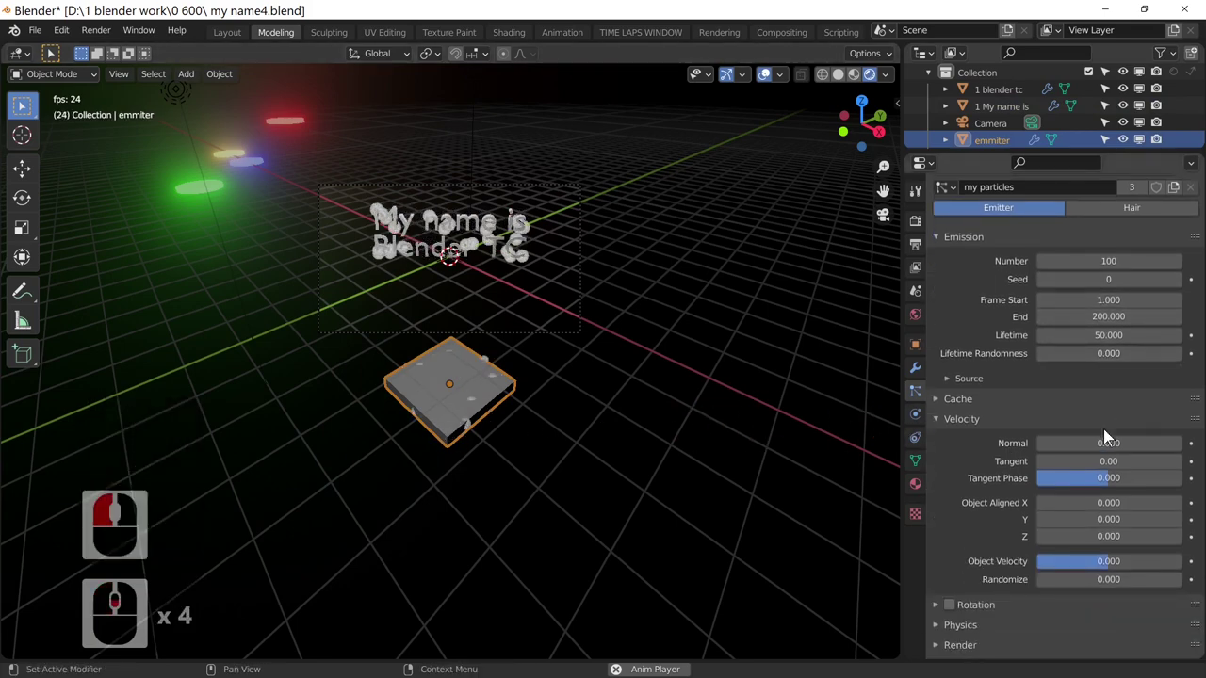
scroll(down, 3)
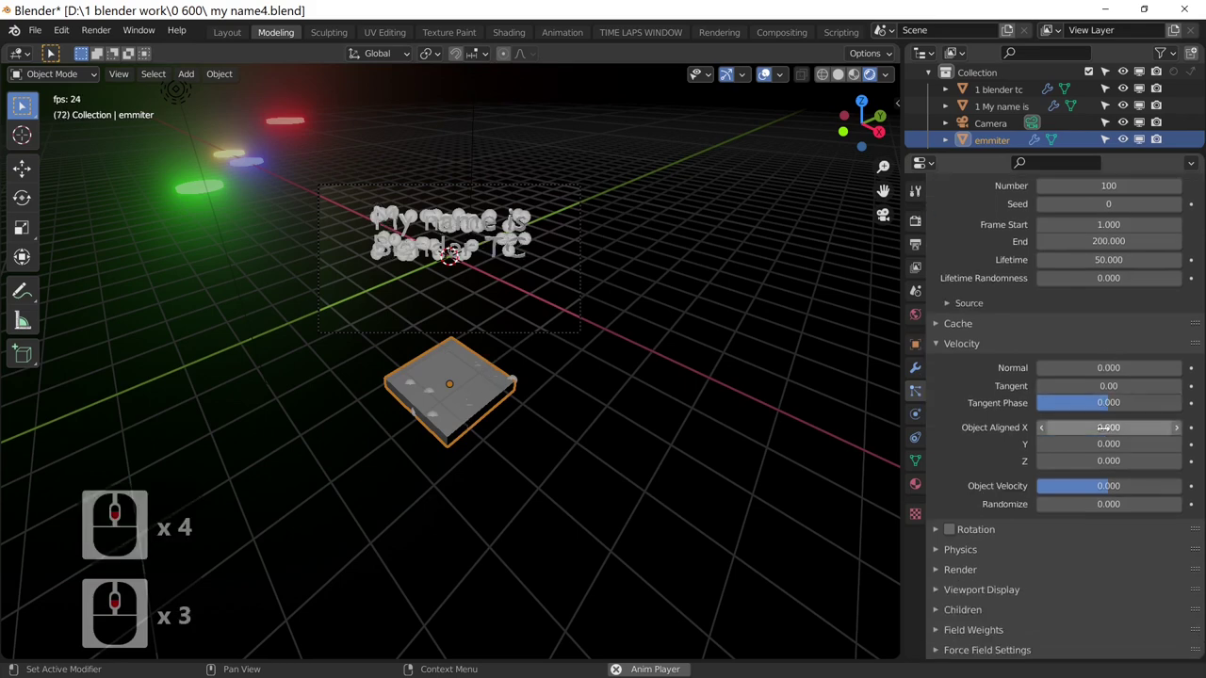
scroll(up, 3)
scroll(up, 3)
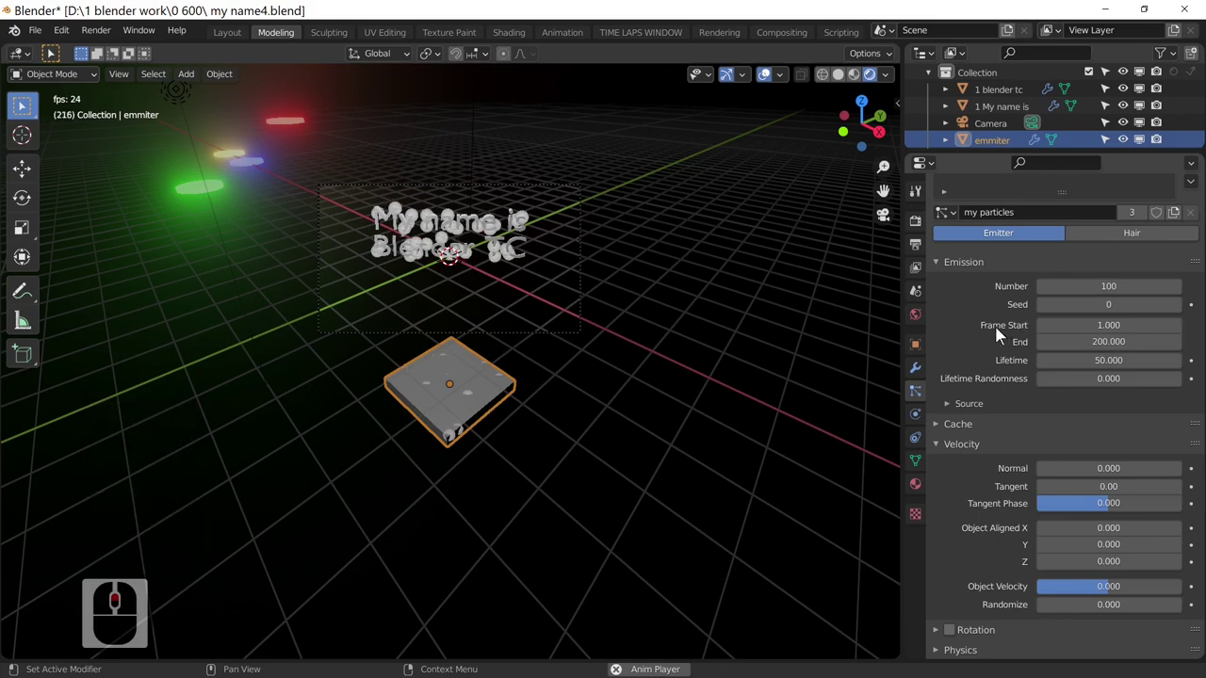
drag(1048, 346, 1029, 340)
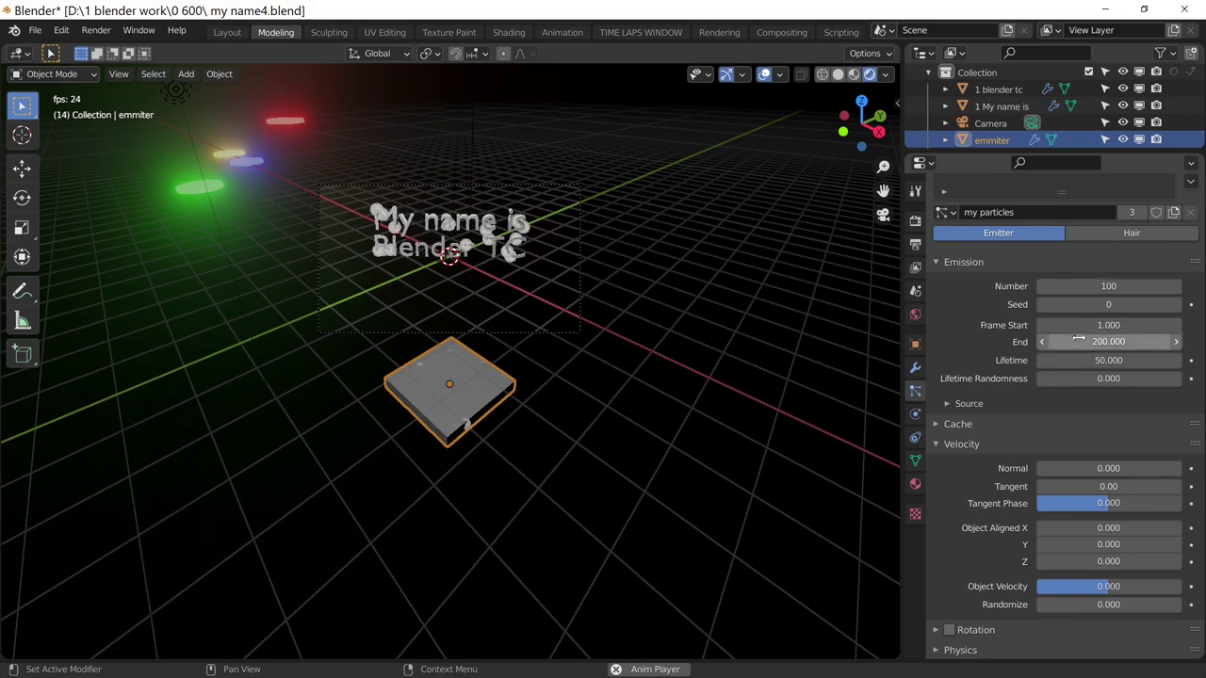
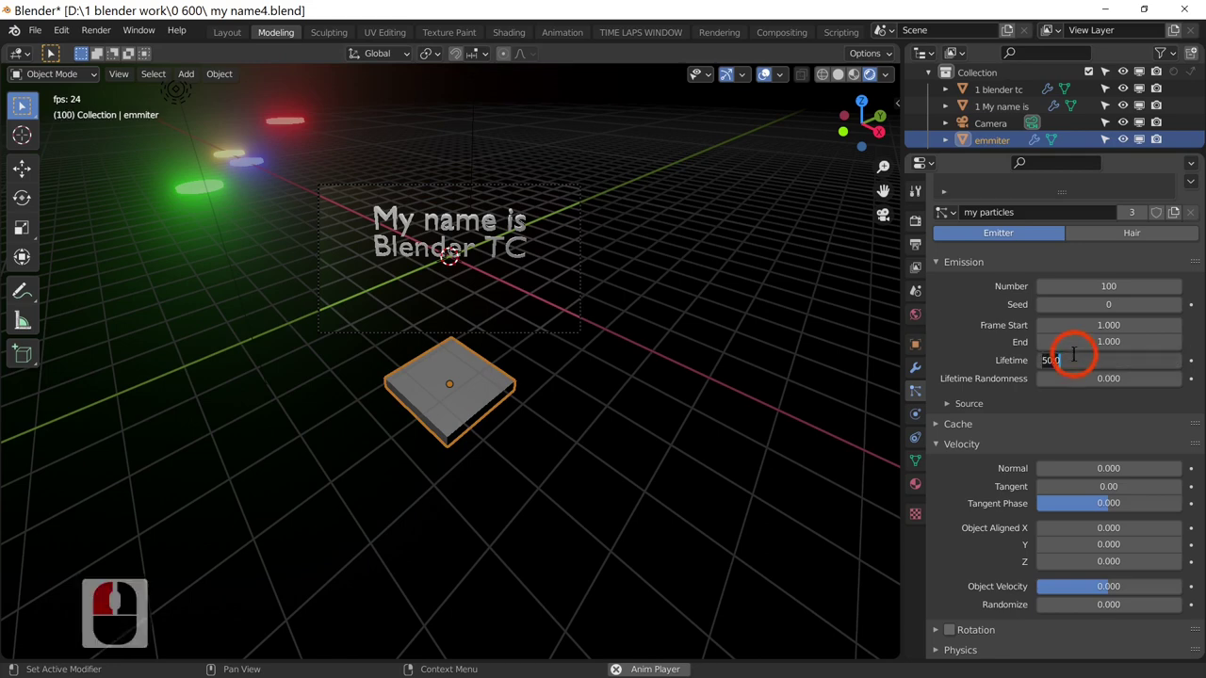
text(250)
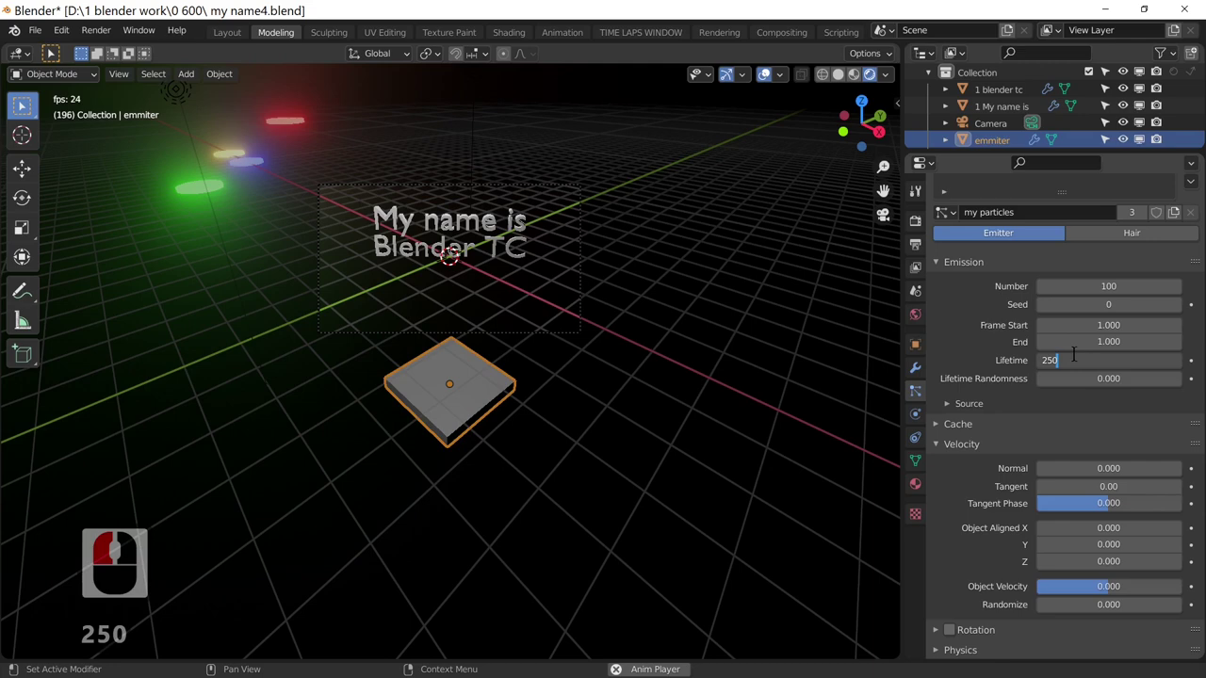
key(Return)
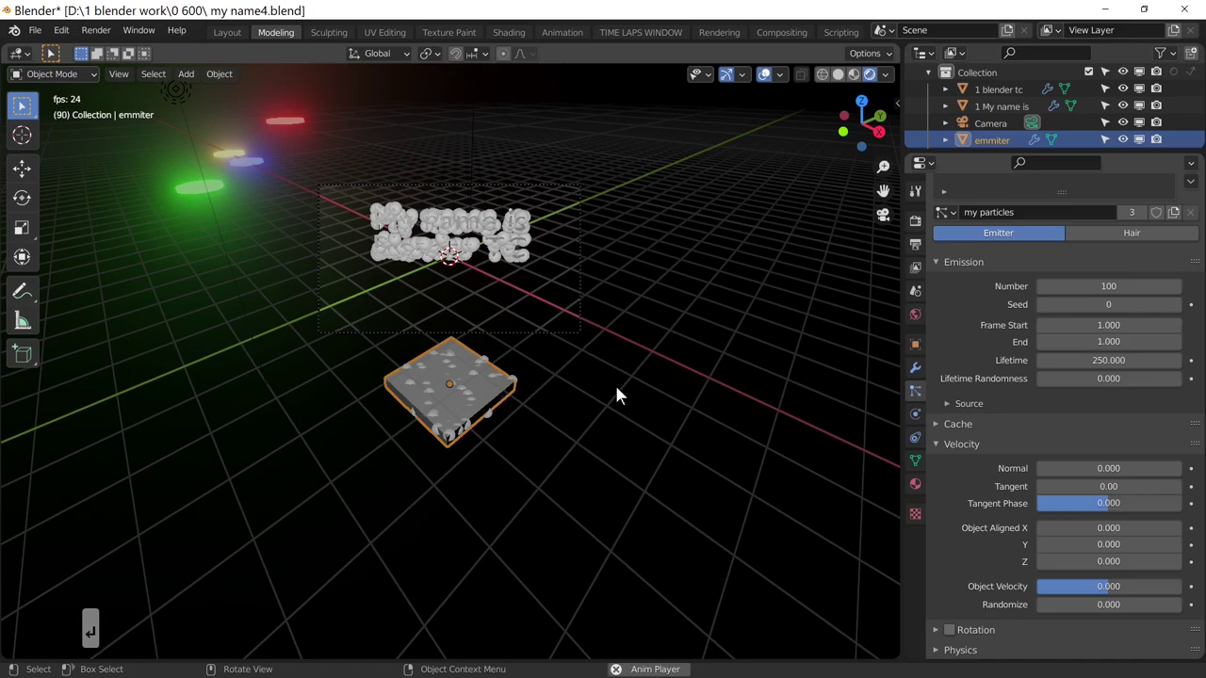
middle_click(620, 392)
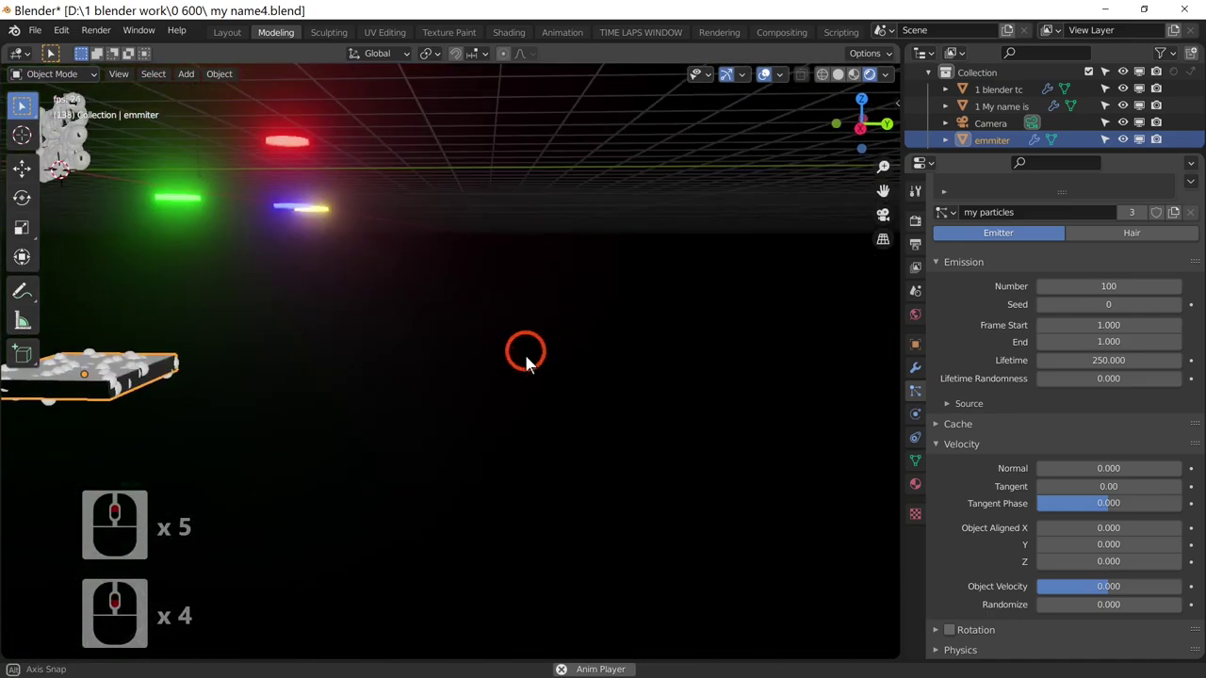
middle_click(617, 399)
middle_click(616, 400)
middle_click(640, 412)
middle_click(640, 412)
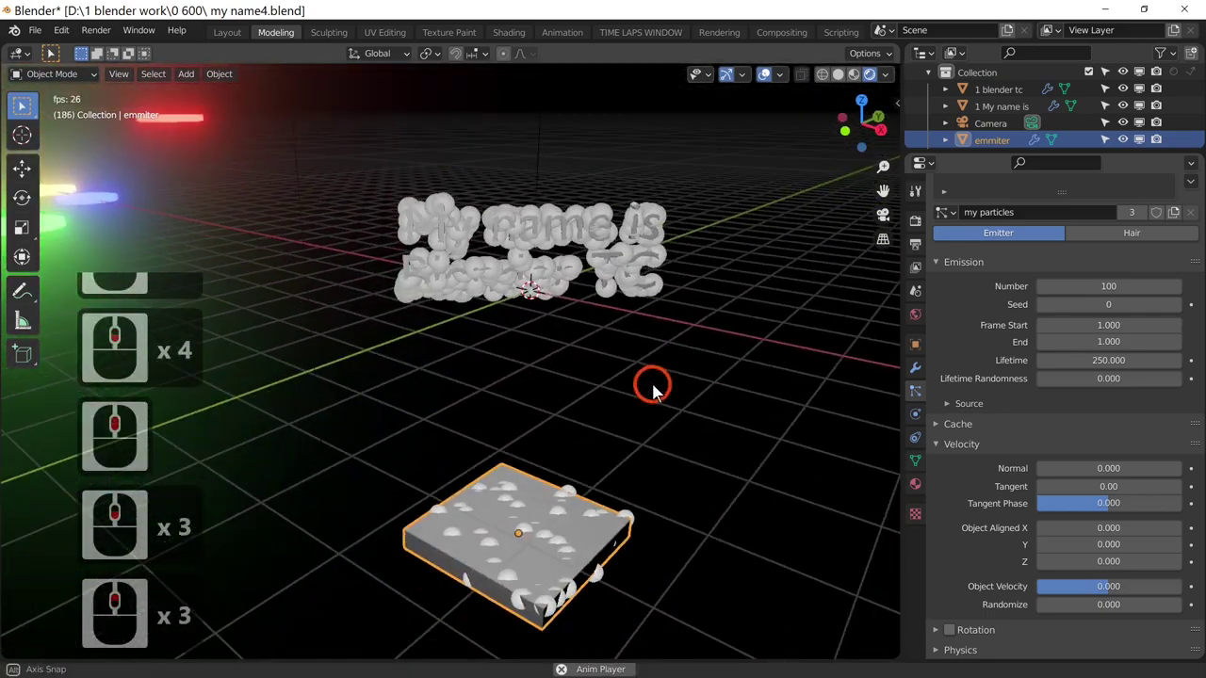
middle_click(656, 389)
key(0)
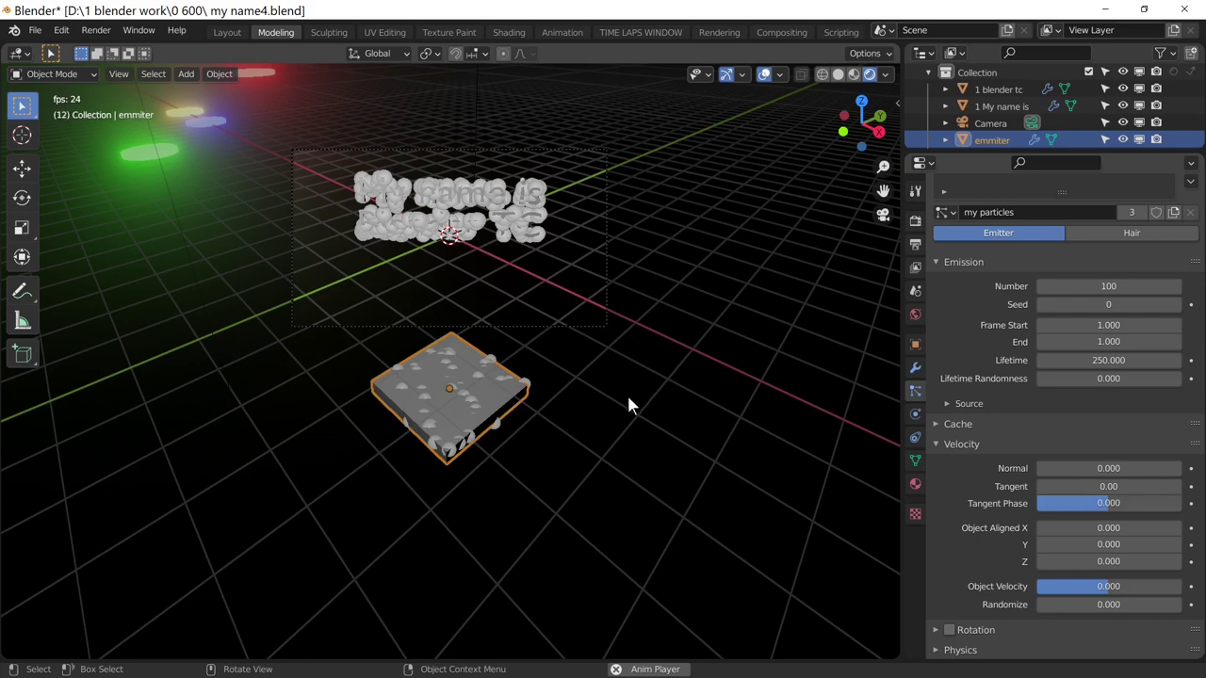
click(499, 398)
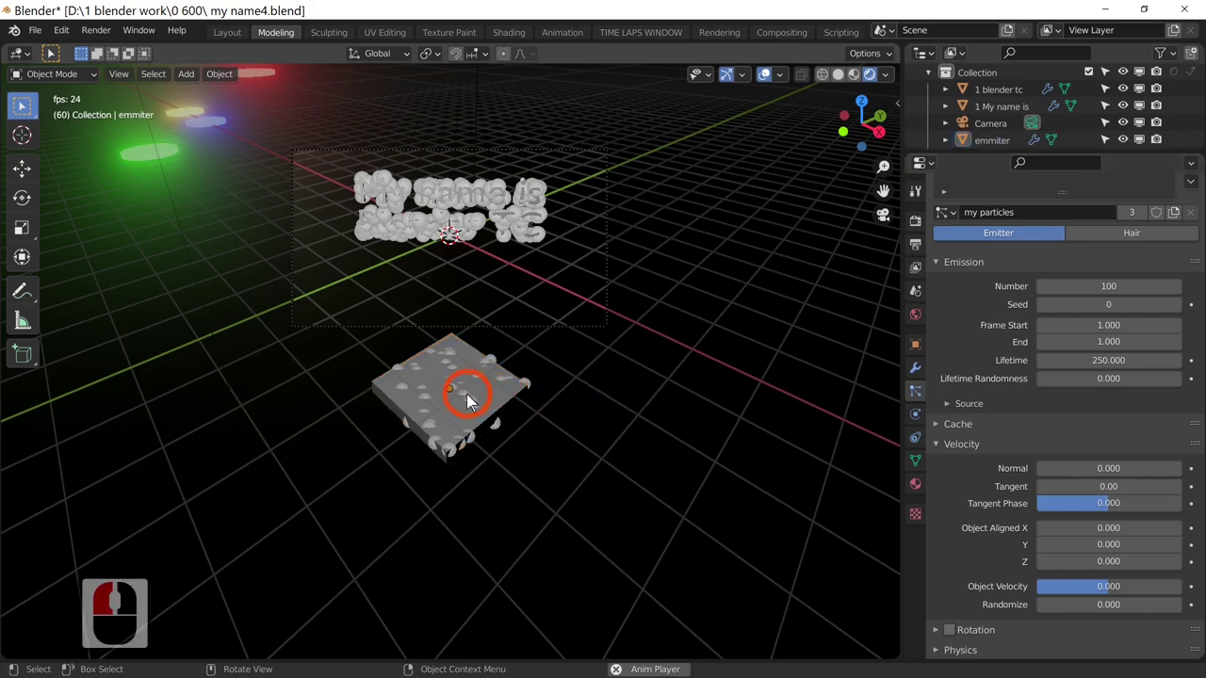
click(474, 399)
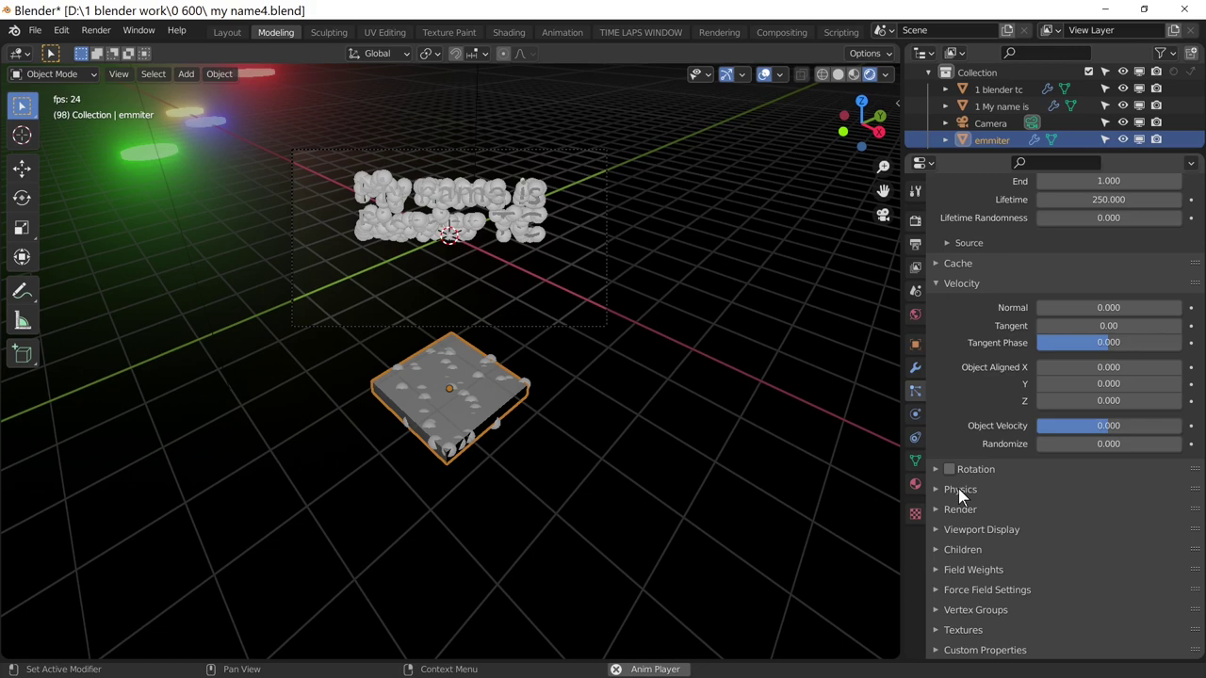
- Set the particle Physics Type to Boids, then change it to Keyed
click(965, 498)
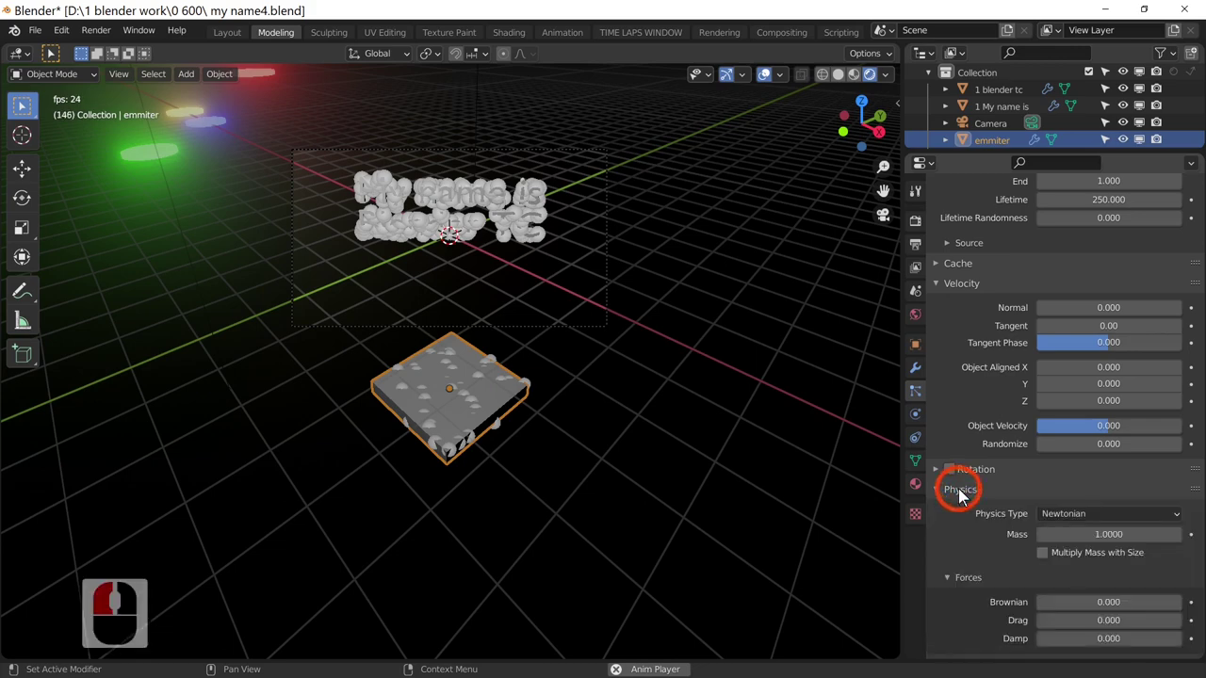
middle_click(1066, 525)
click(1075, 441)
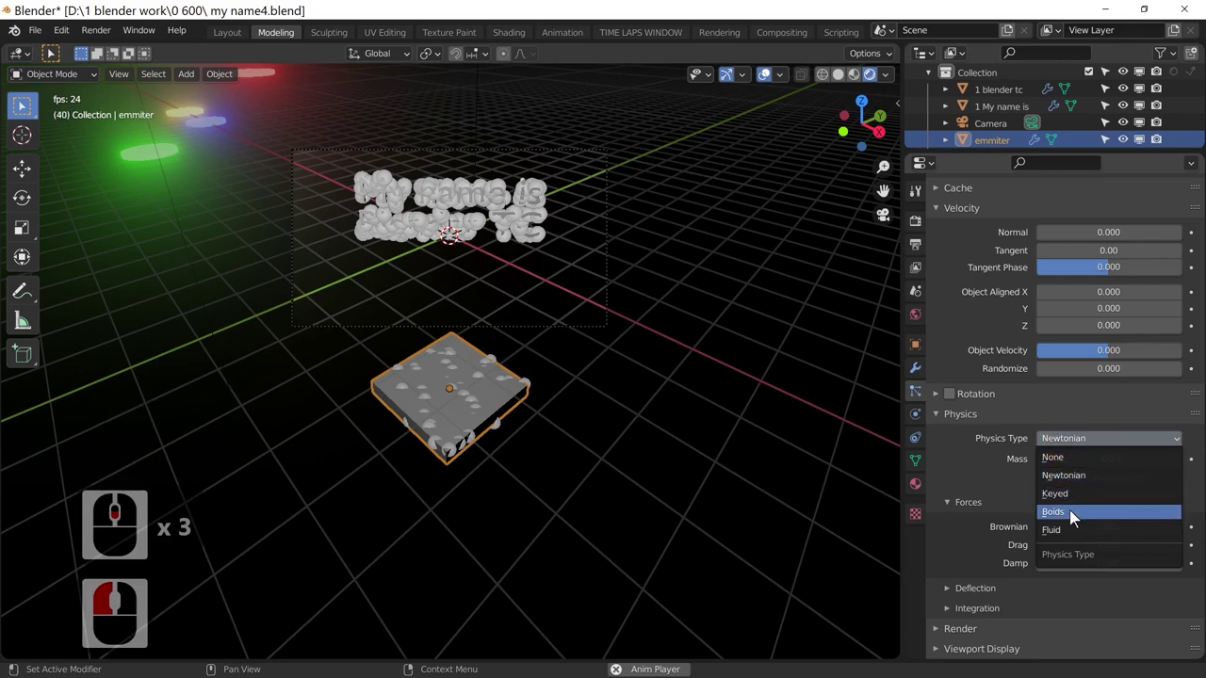
click(1076, 519)
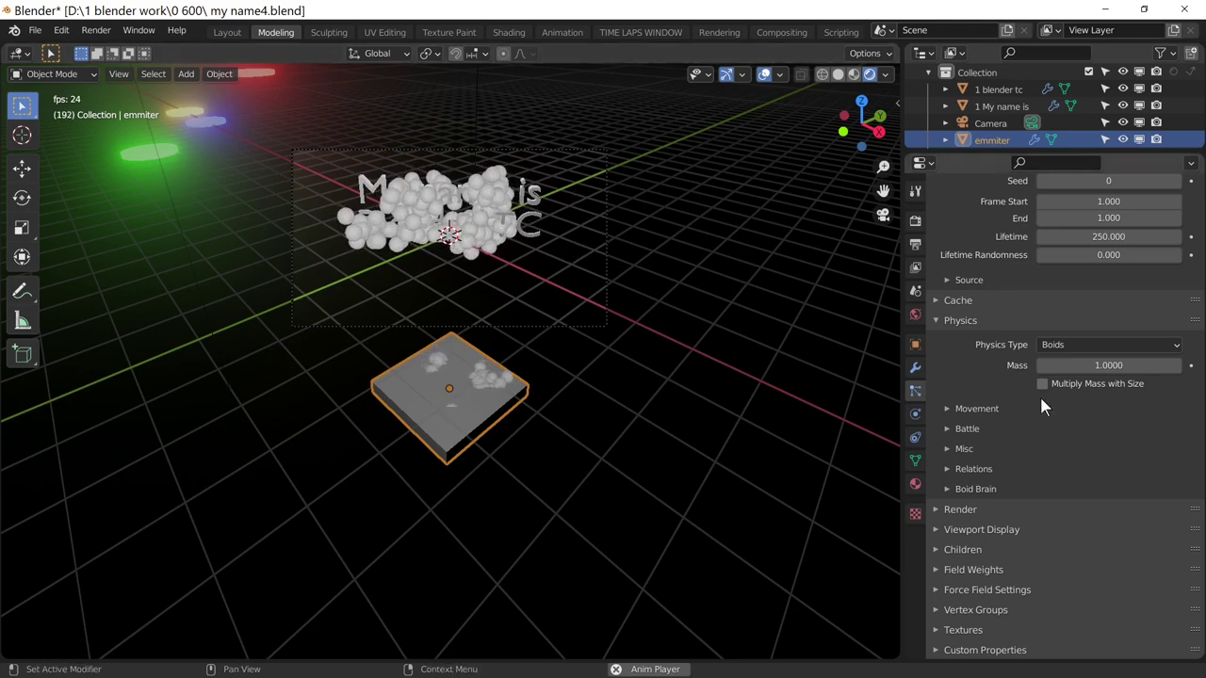
click(1066, 346)
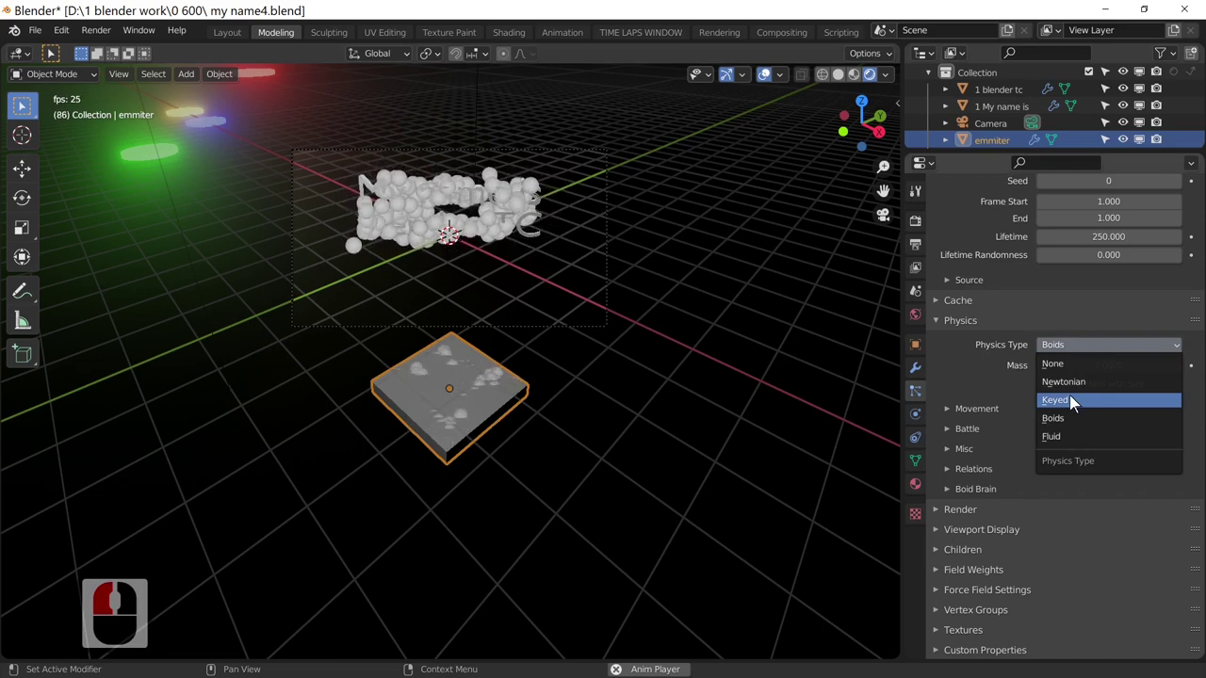
click(1073, 399)
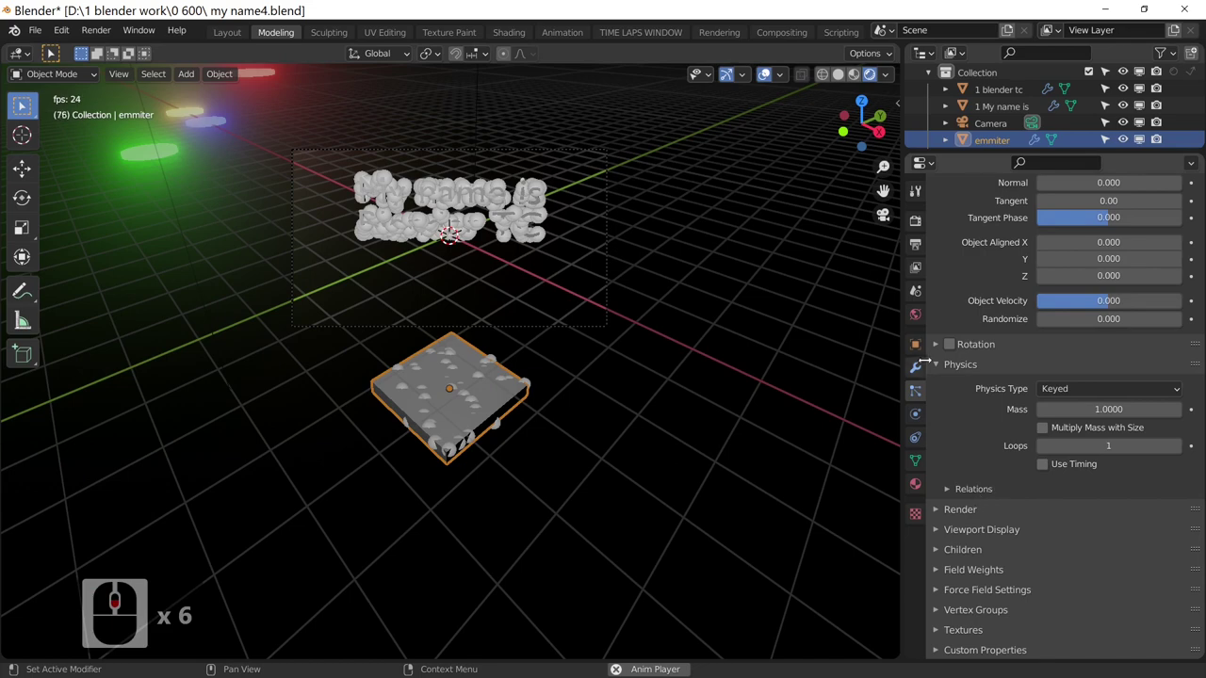
- Toggle Rotation off again and add a first keyed target entry in Relations
click(950, 343)
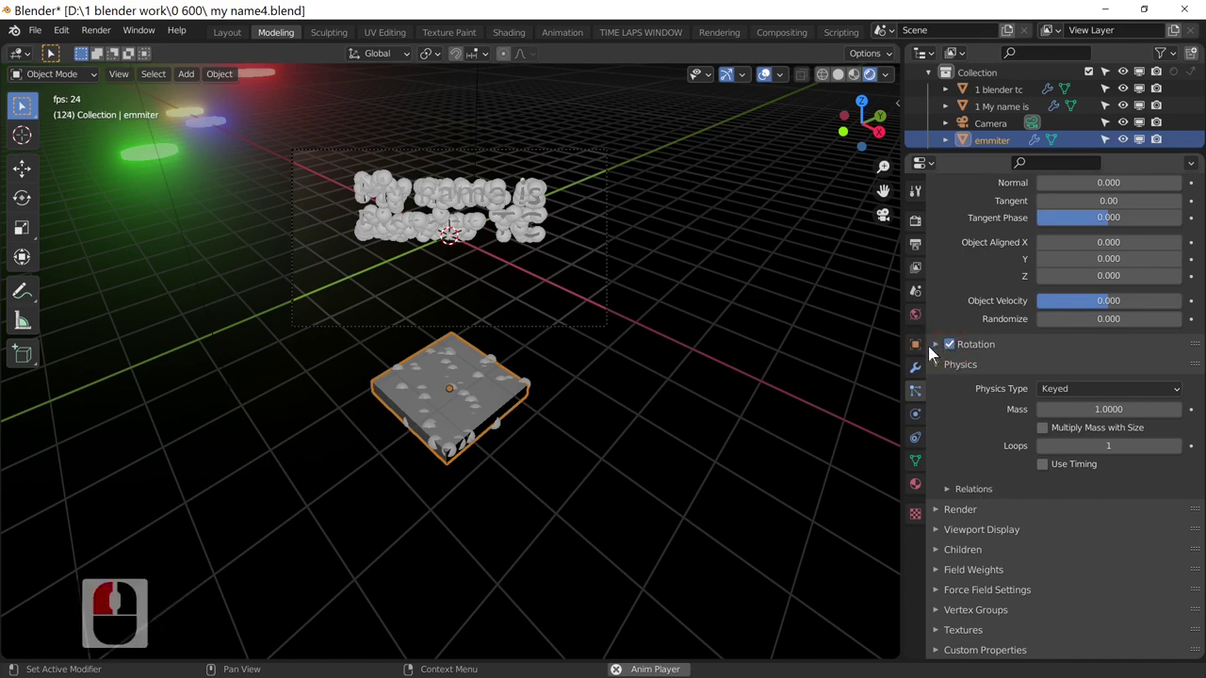
click(957, 353)
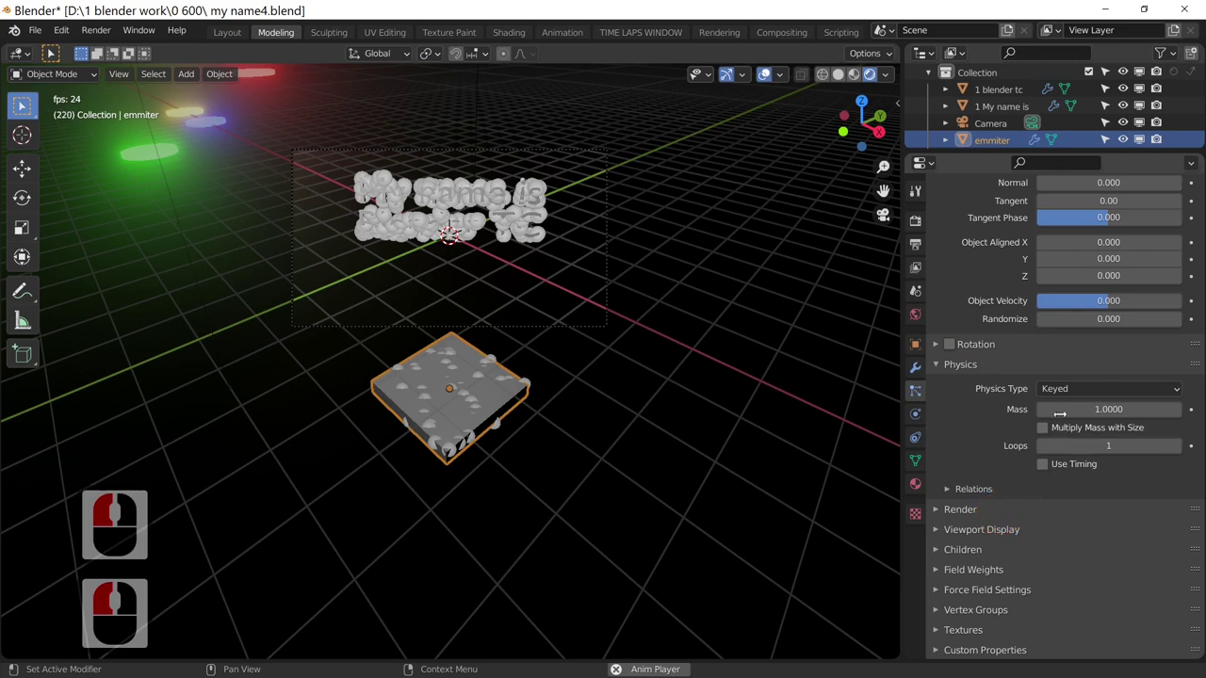
click(989, 494)
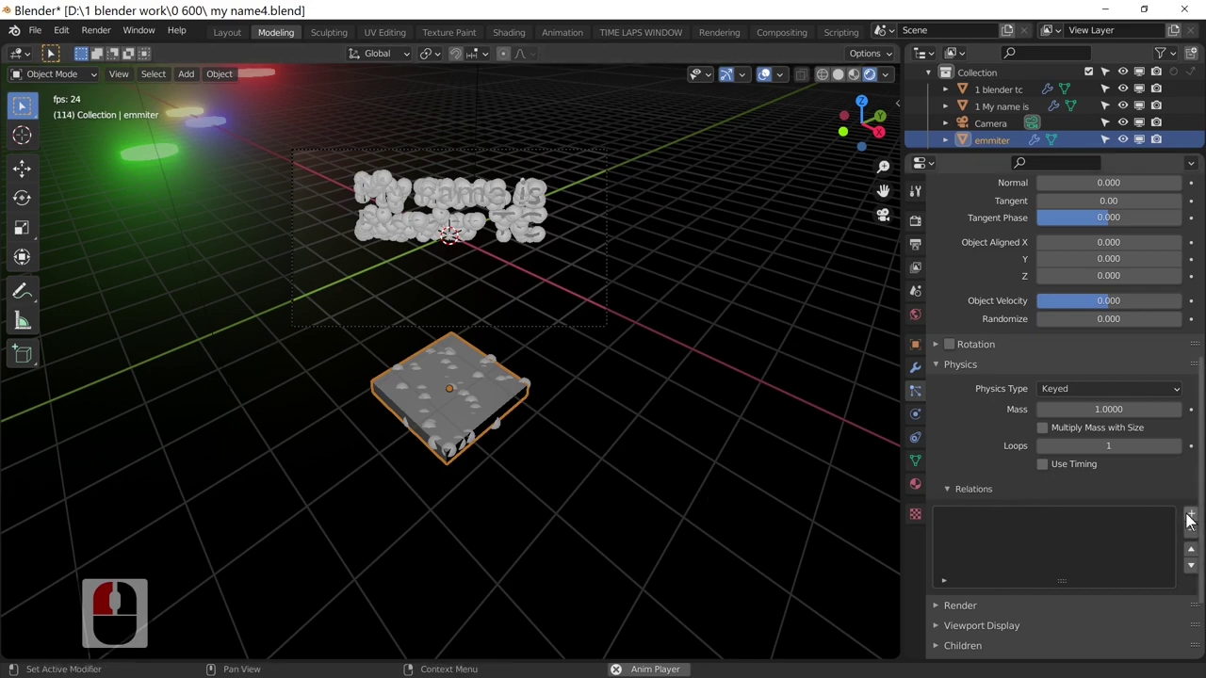
click(1199, 520)
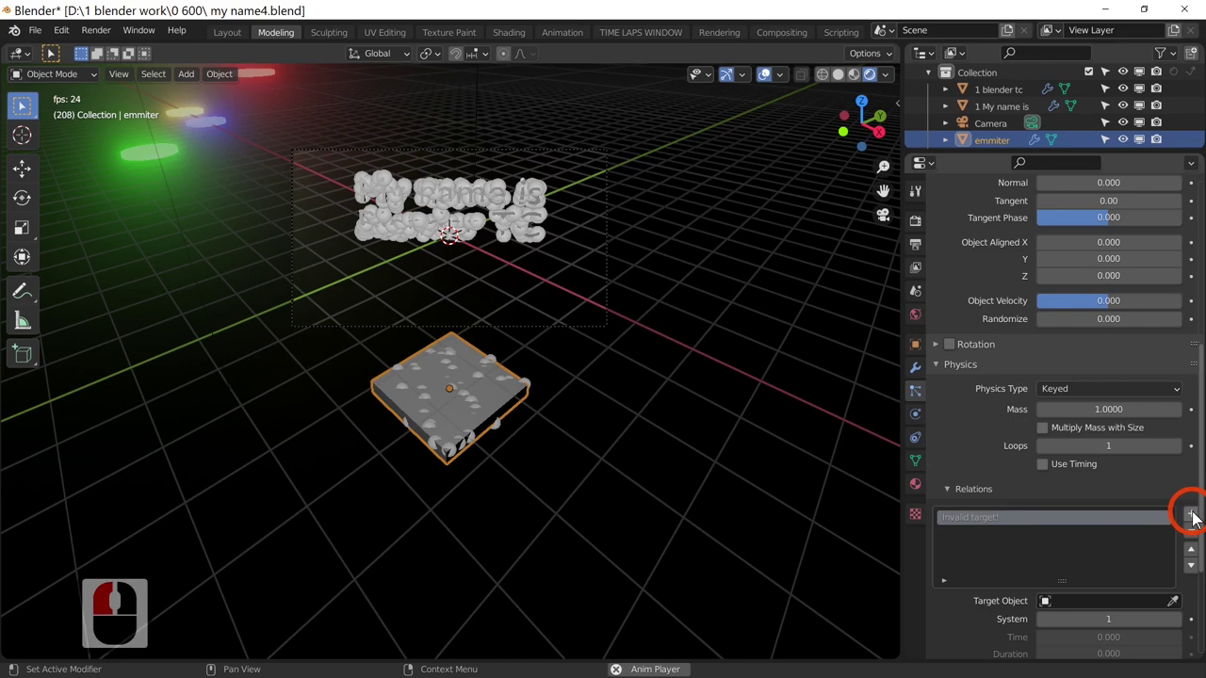
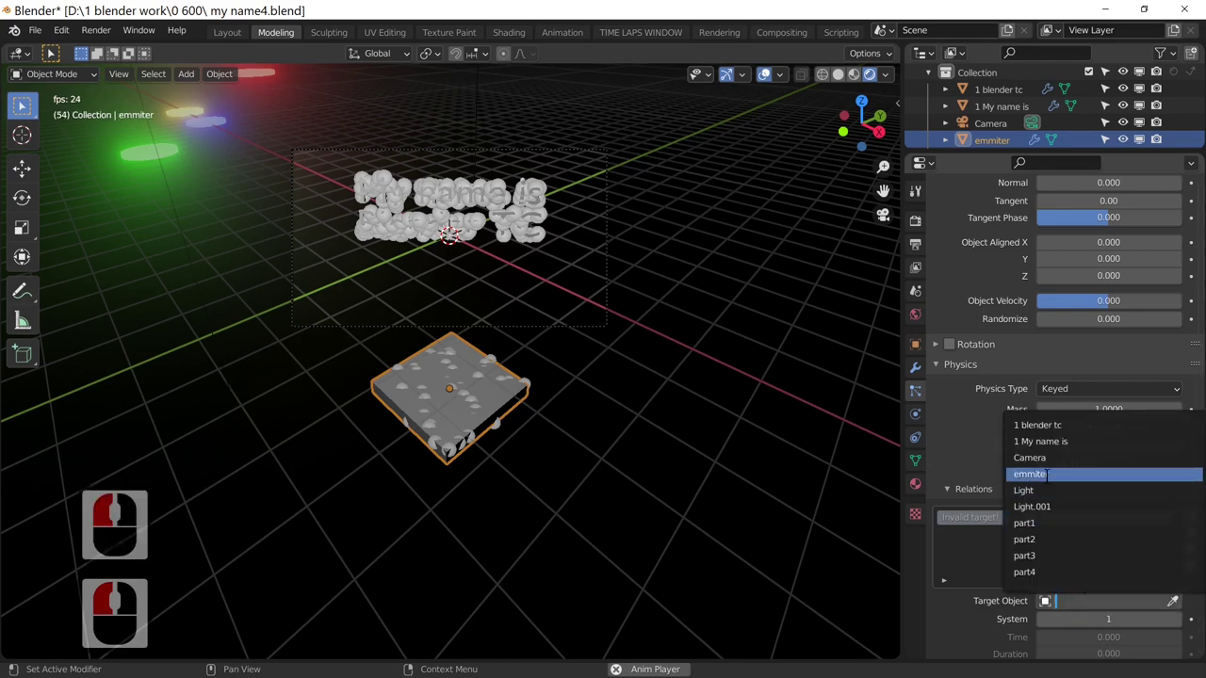
click(1048, 490)
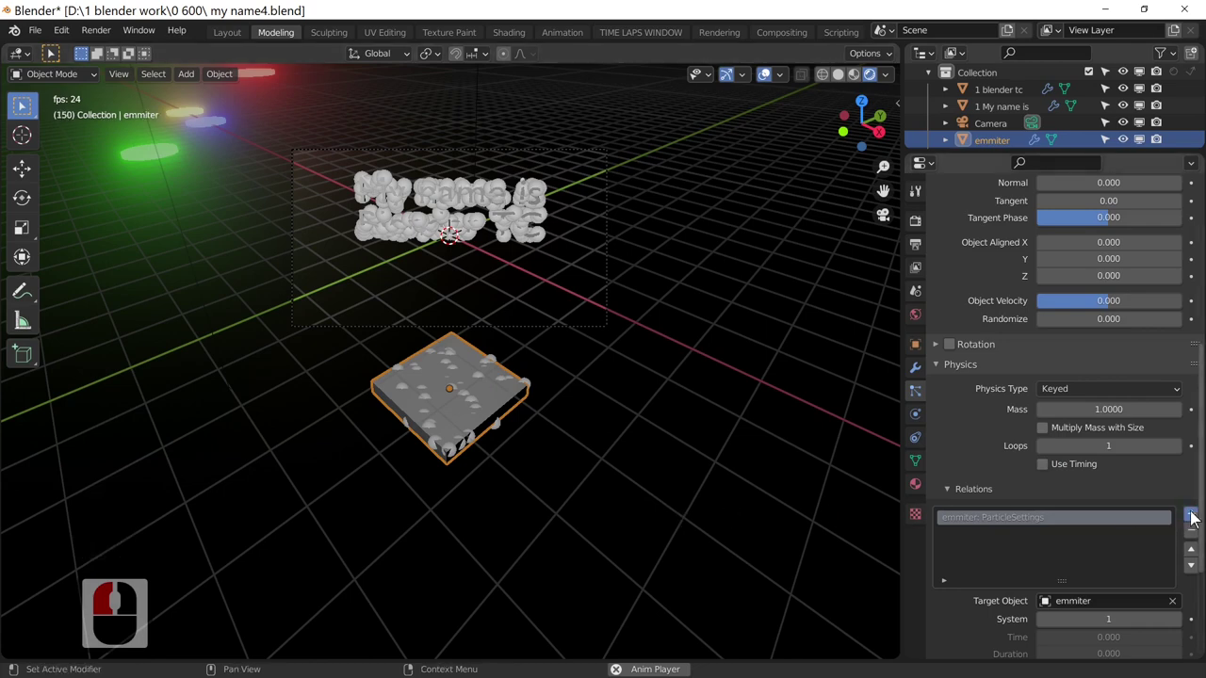
- Set the keyed targets to '1 My name is' and then '1 blender tc'
click(1192, 524)
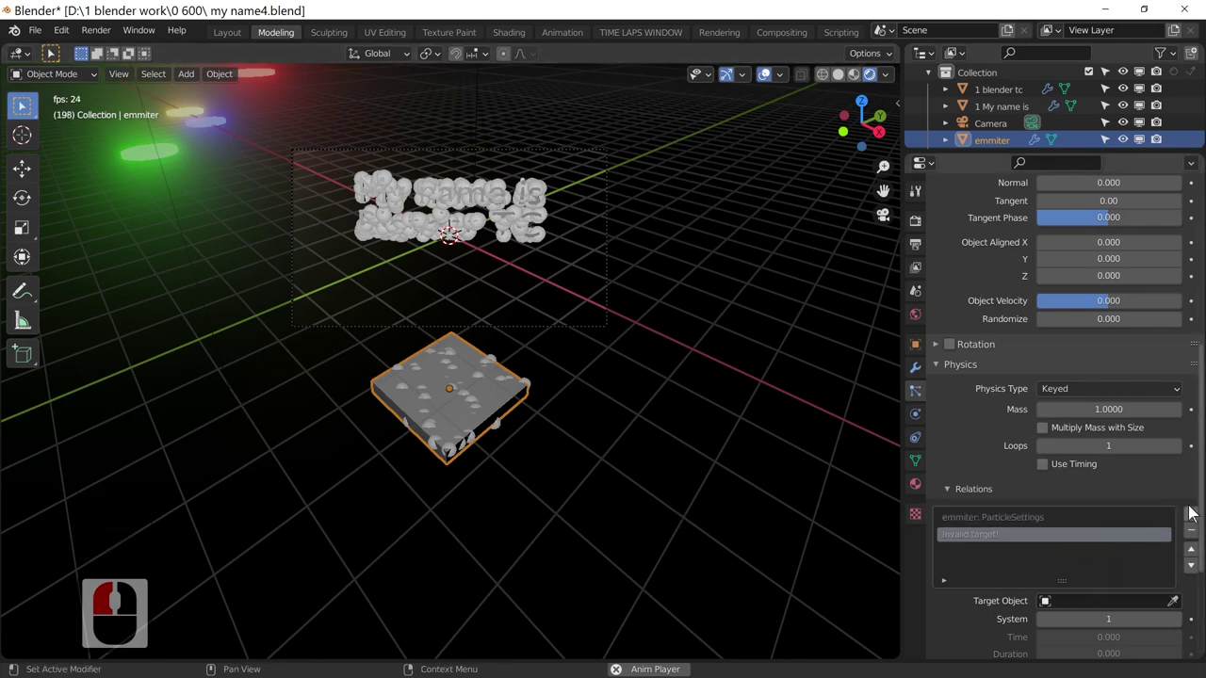
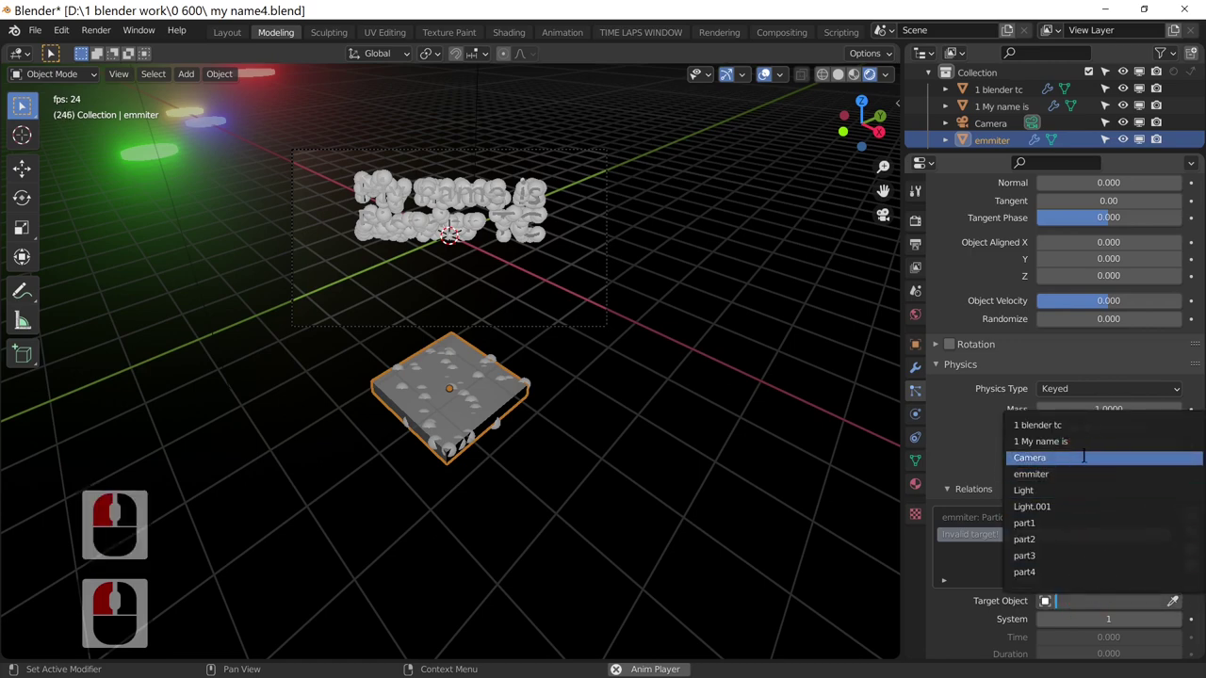
click(1092, 455)
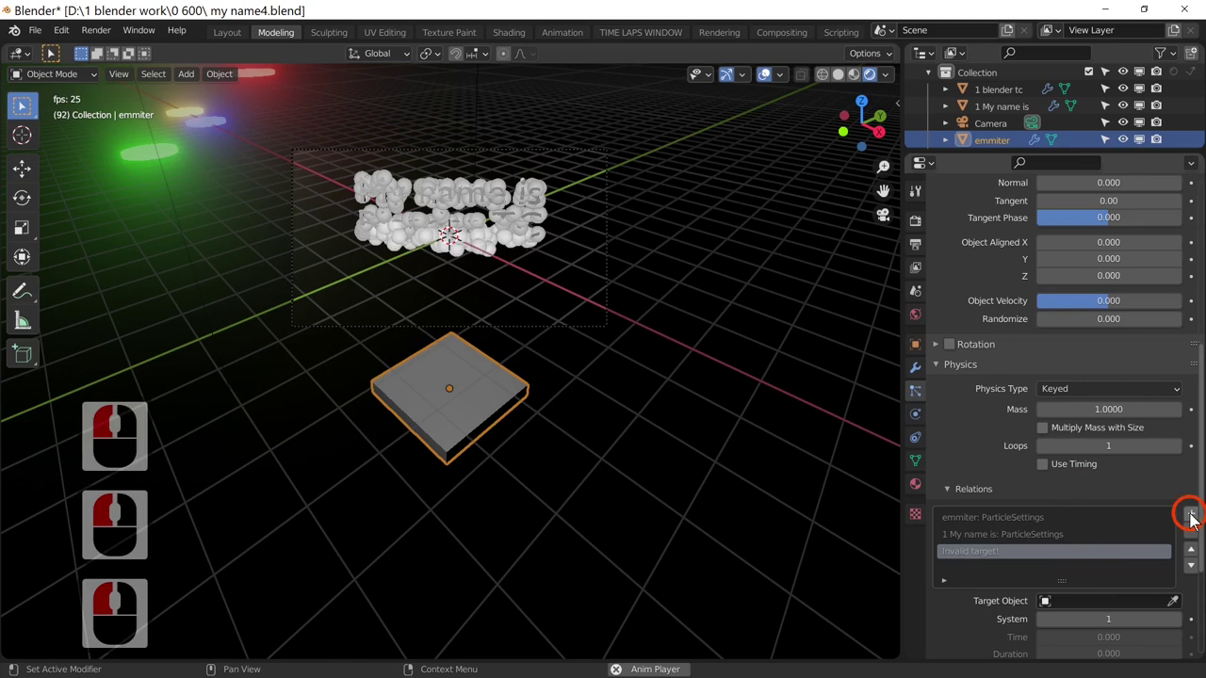
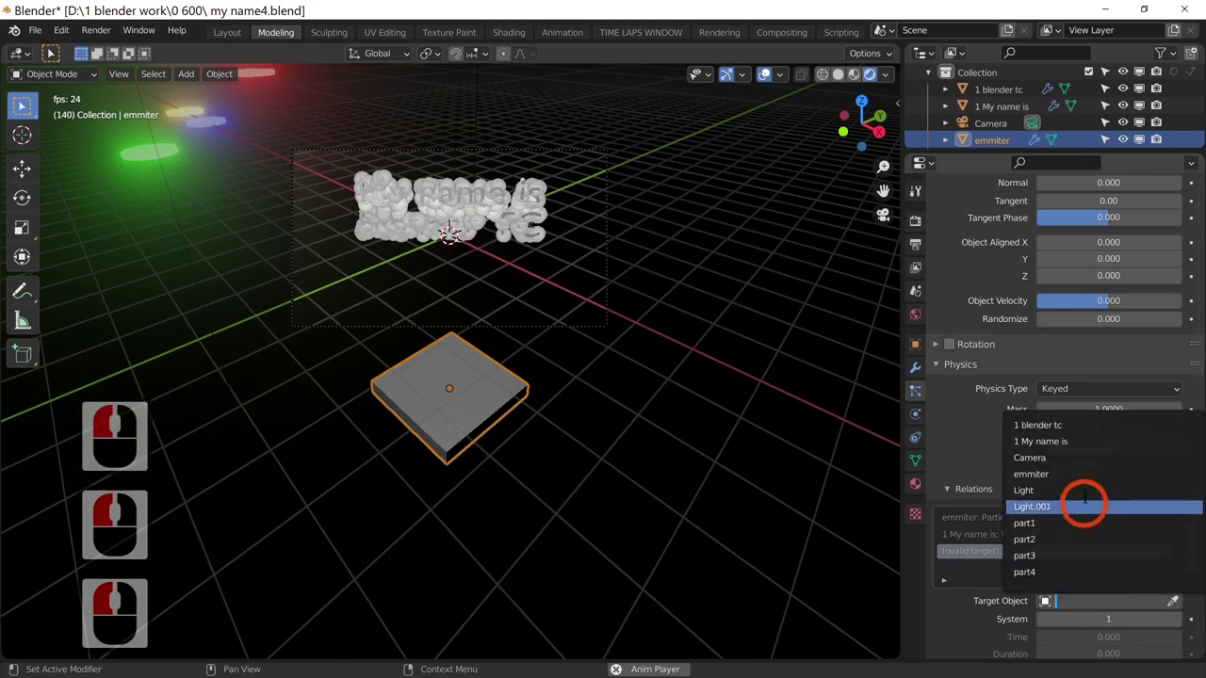
click(1083, 436)
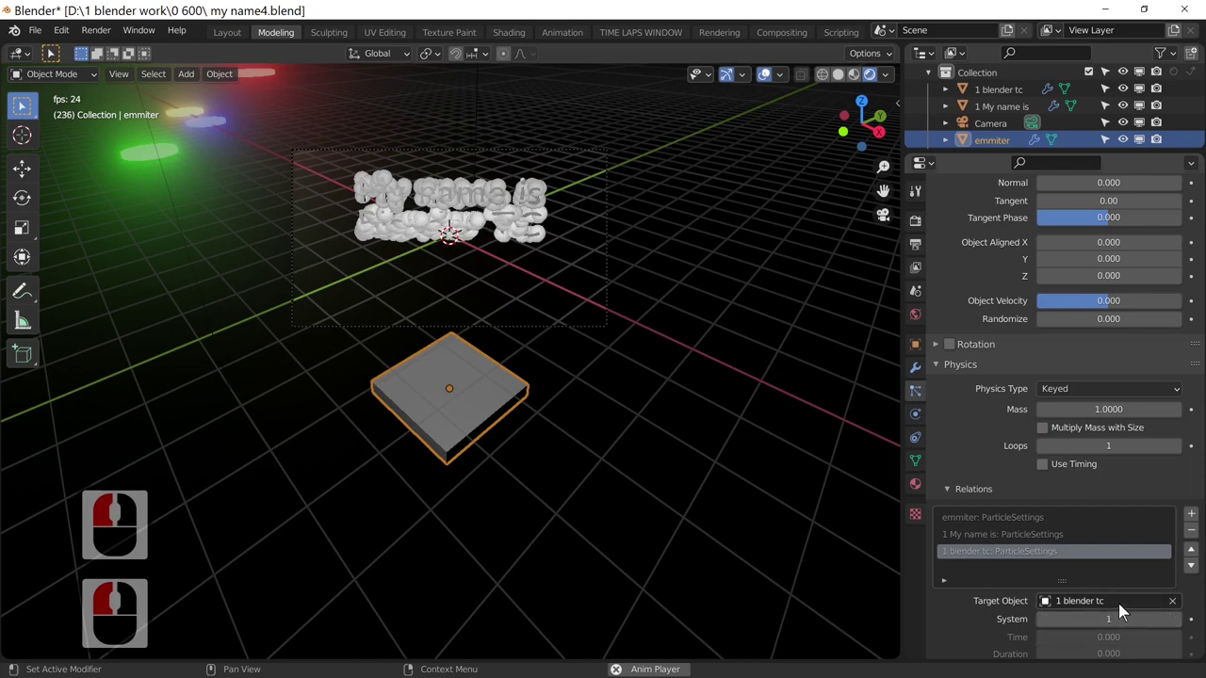
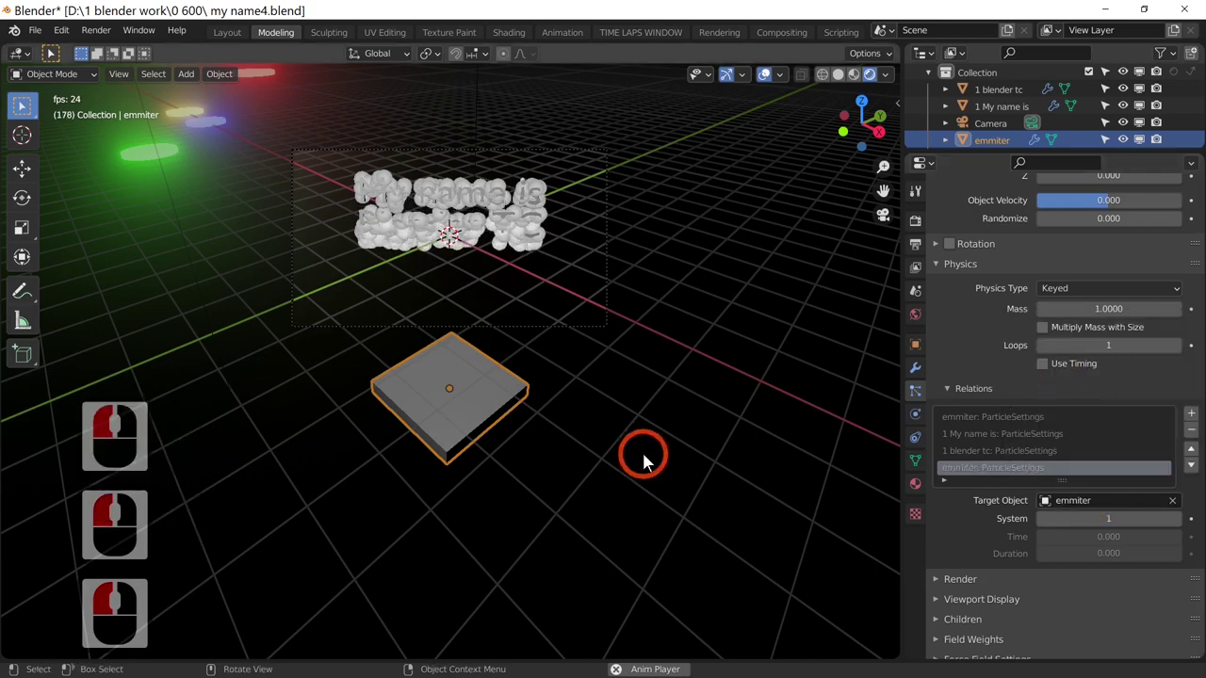
- Preview the animation, then disable both text objects in the viewport via the Outliner
key(Left)
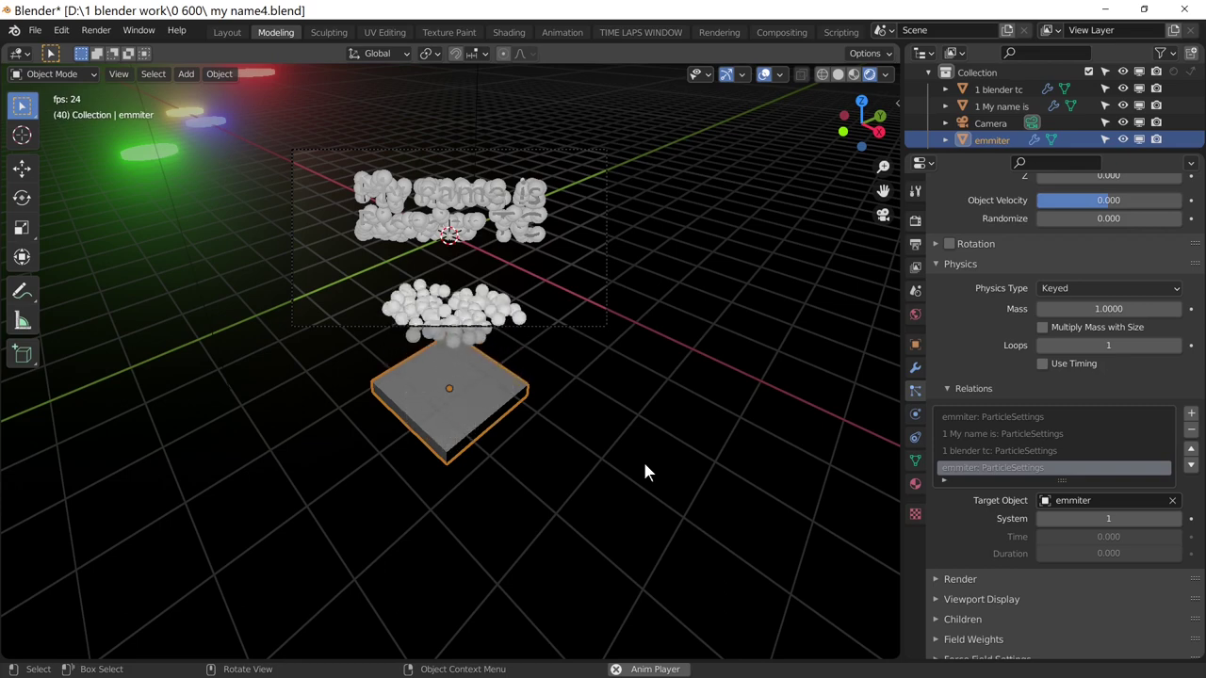
key(space)
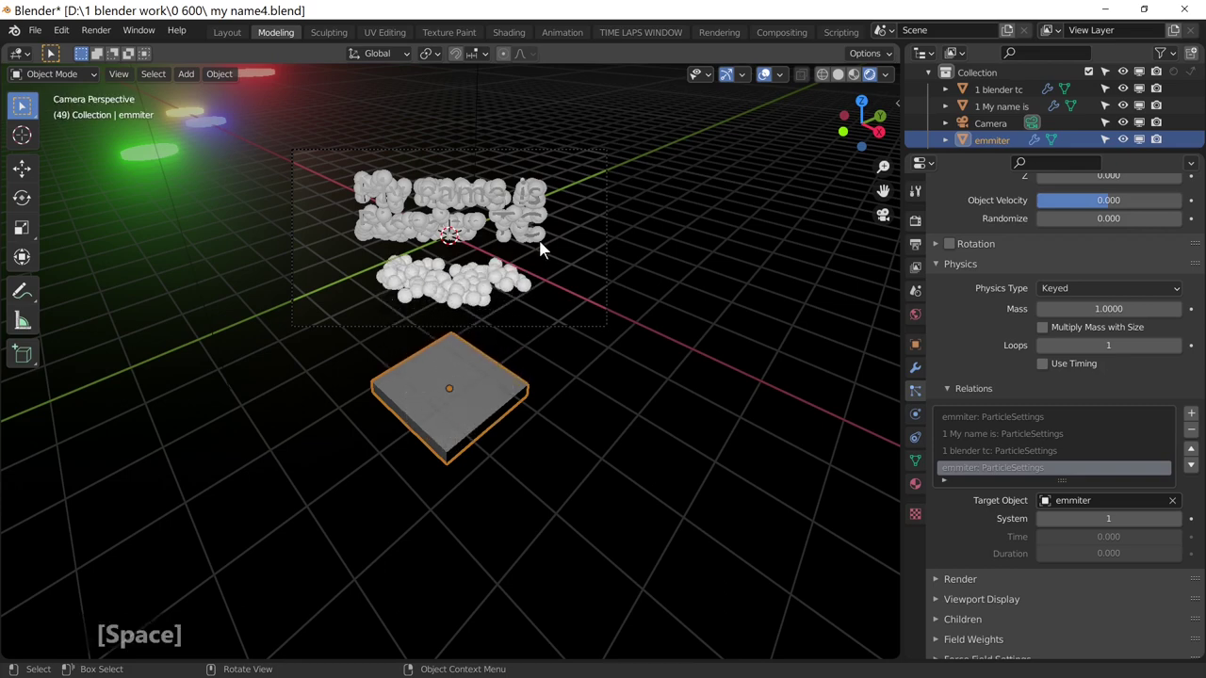
drag(522, 215, 1143, 96)
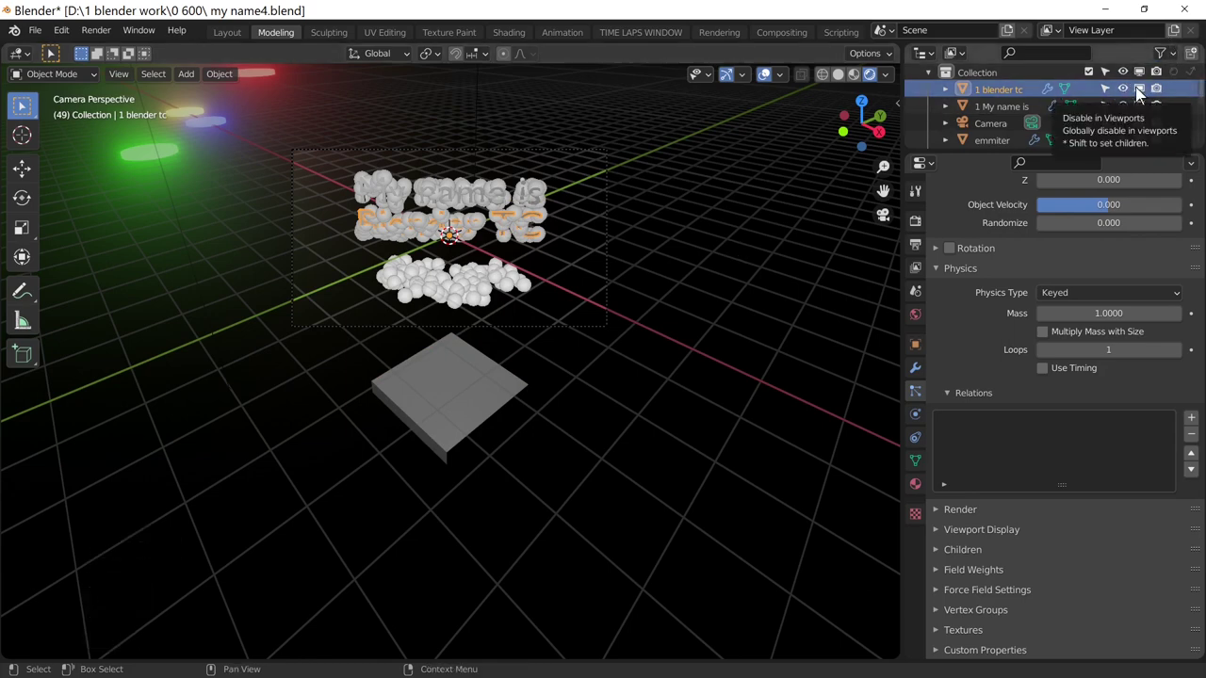
drag(1145, 96, 1162, 91)
drag(1162, 90, 1149, 113)
click(1158, 109)
- Play the animation with only emitter and spheres visible, then reselect the emitter
key(space)
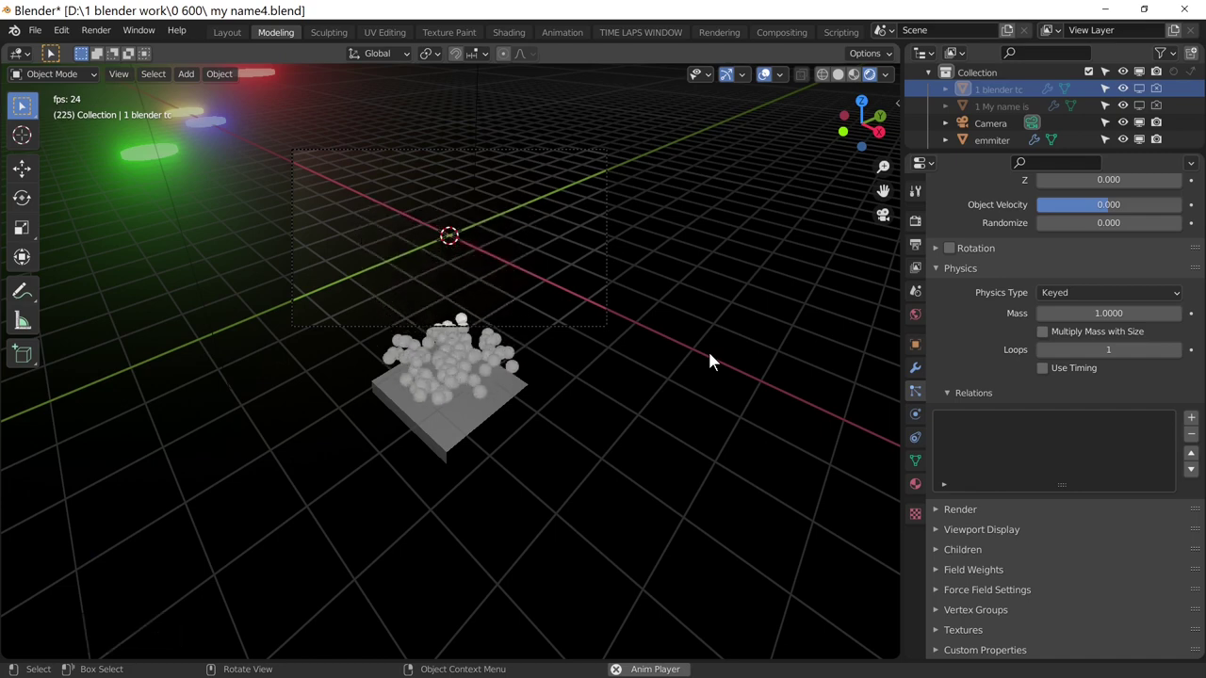
key(space)
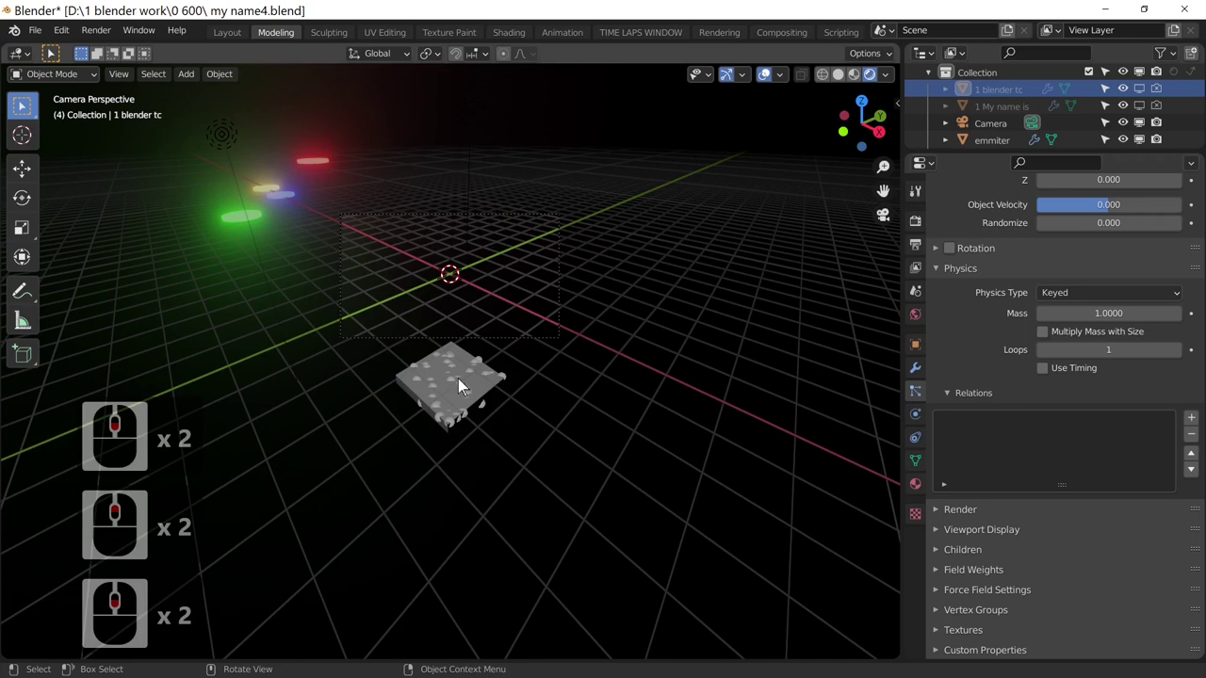
click(455, 382)
middle_click(1032, 416)
middle_click(1036, 425)
middle_click(1035, 421)
middle_click(1035, 426)
middle_click(1035, 430)
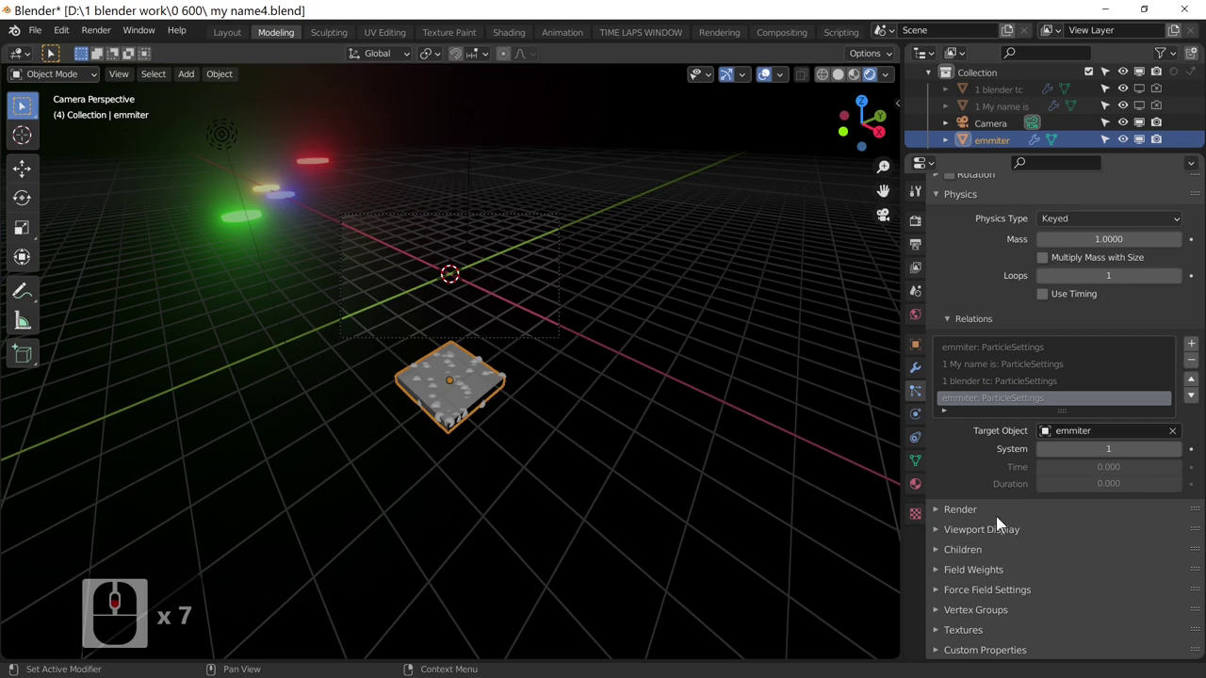
middle_click(772, 525)
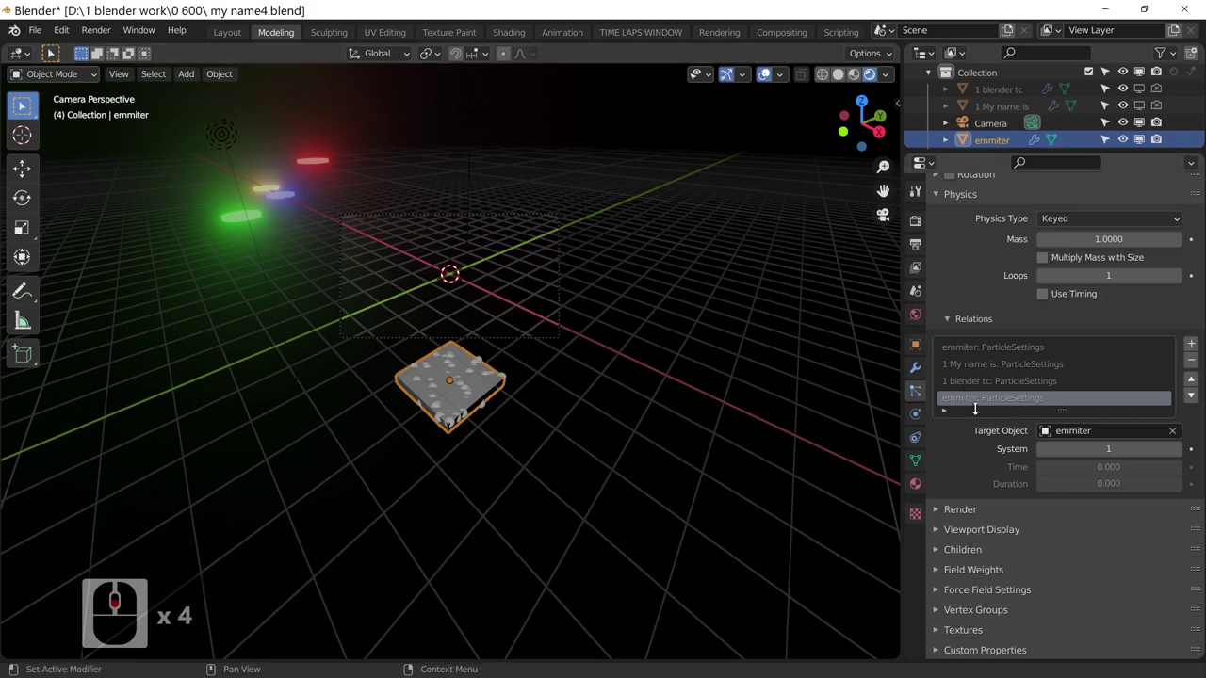
- Enable particle Rotation with Randomize 1.000 and Randomize Phase 1.171
click(954, 403)
click(943, 371)
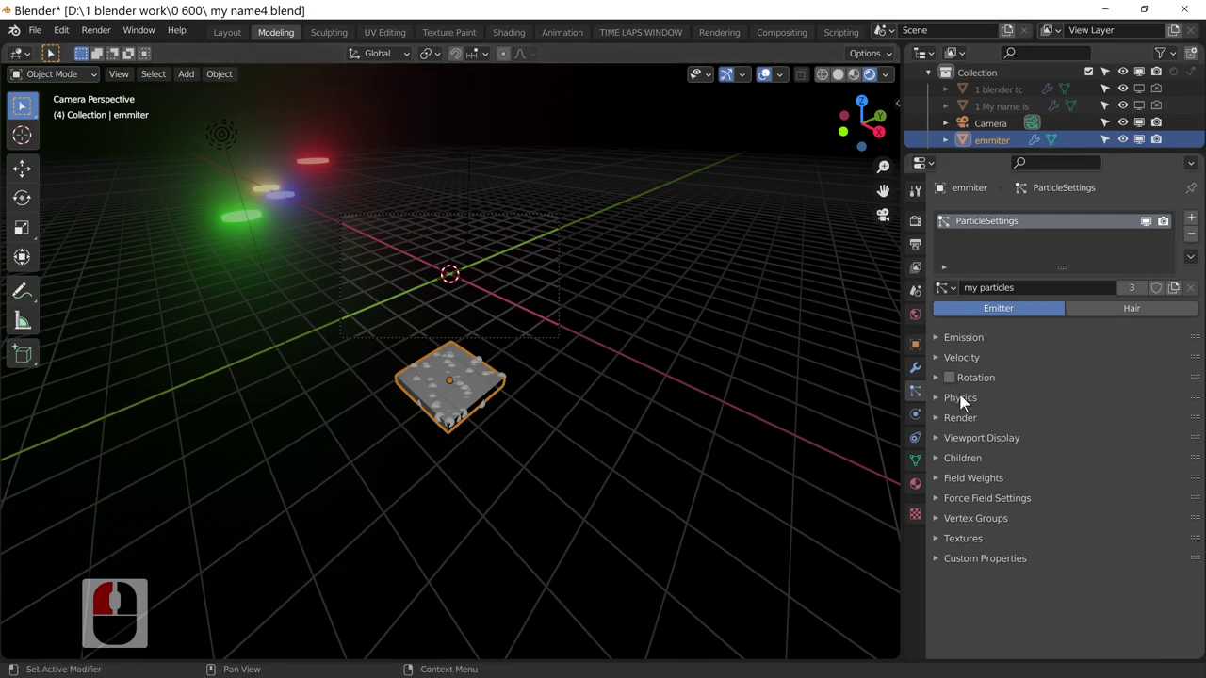
click(964, 387)
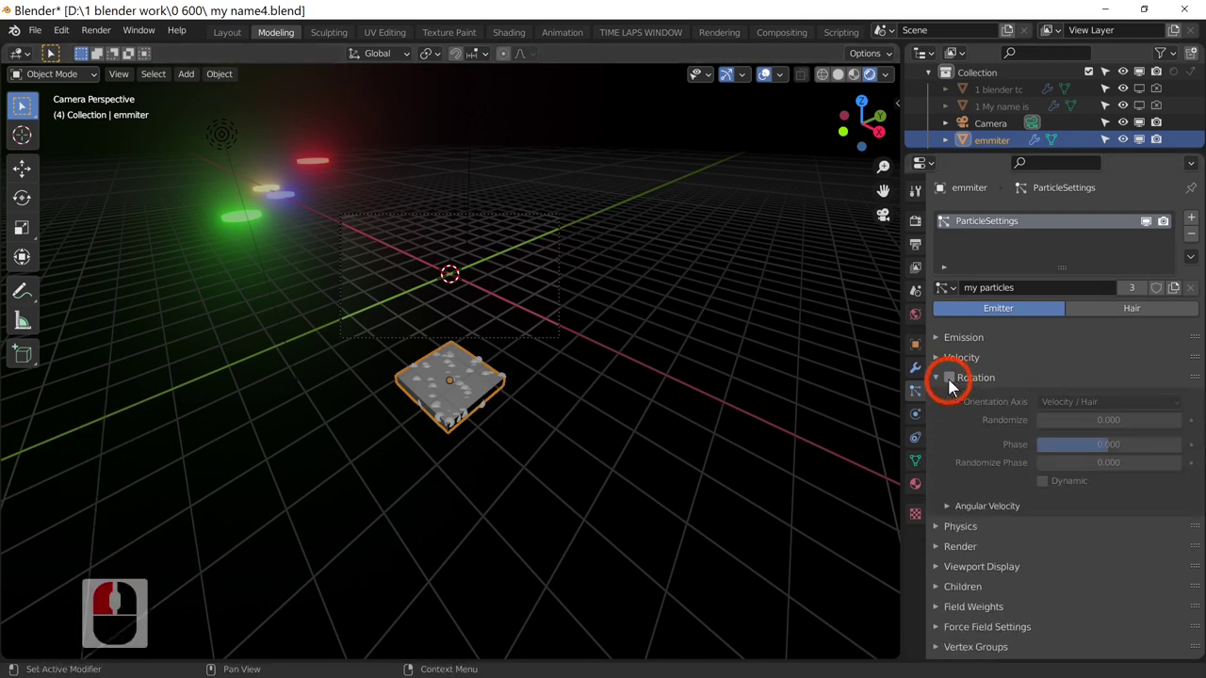
click(952, 382)
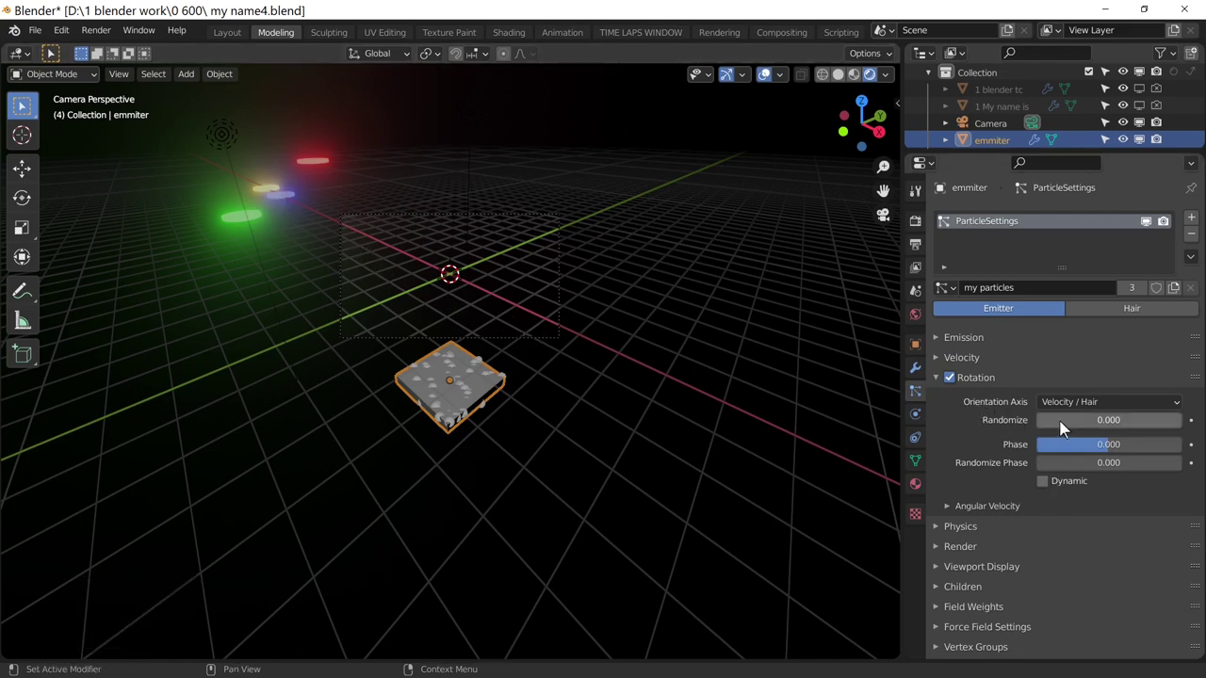
click(1186, 424)
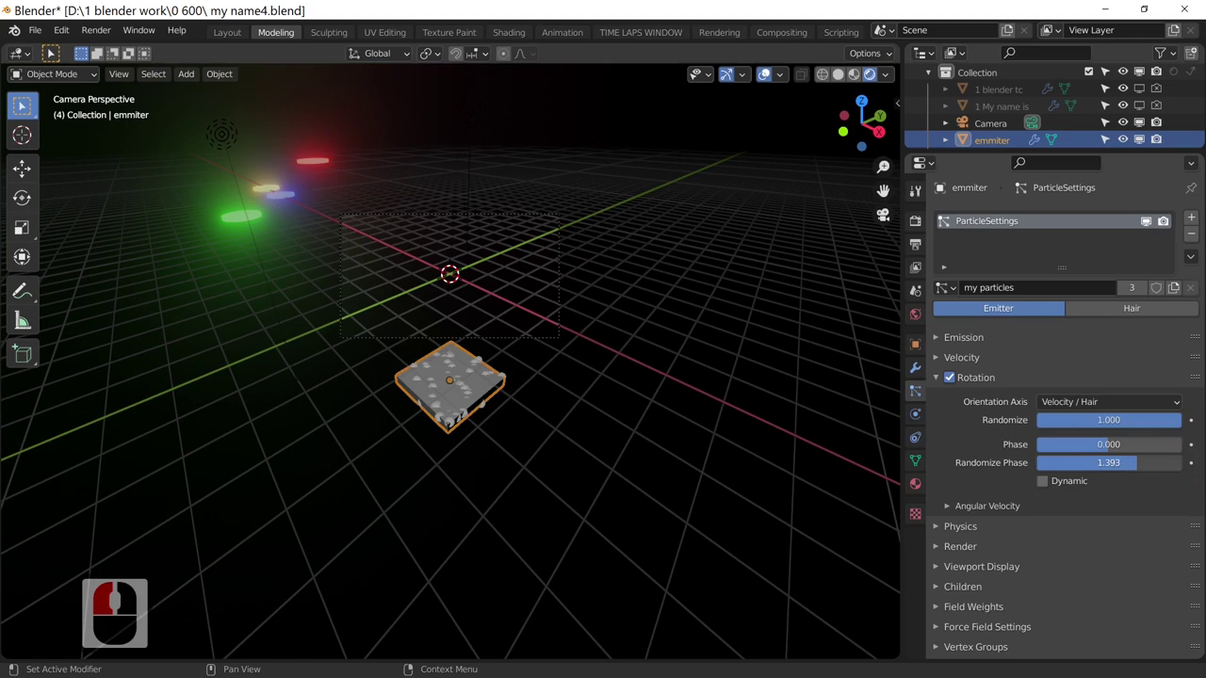
click(1141, 467)
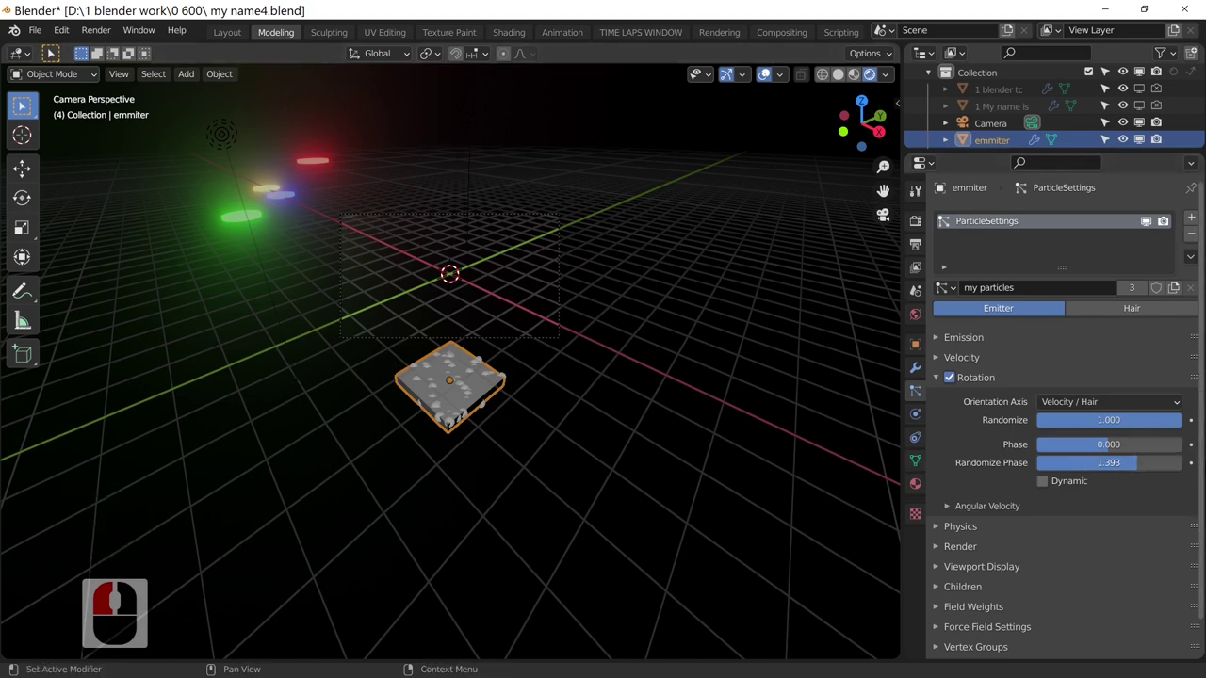
click(1122, 470)
- Zoom out around the emitter and bring the particle Render panel into view
middle_click(681, 439)
middle_click(683, 440)
middle_click(700, 447)
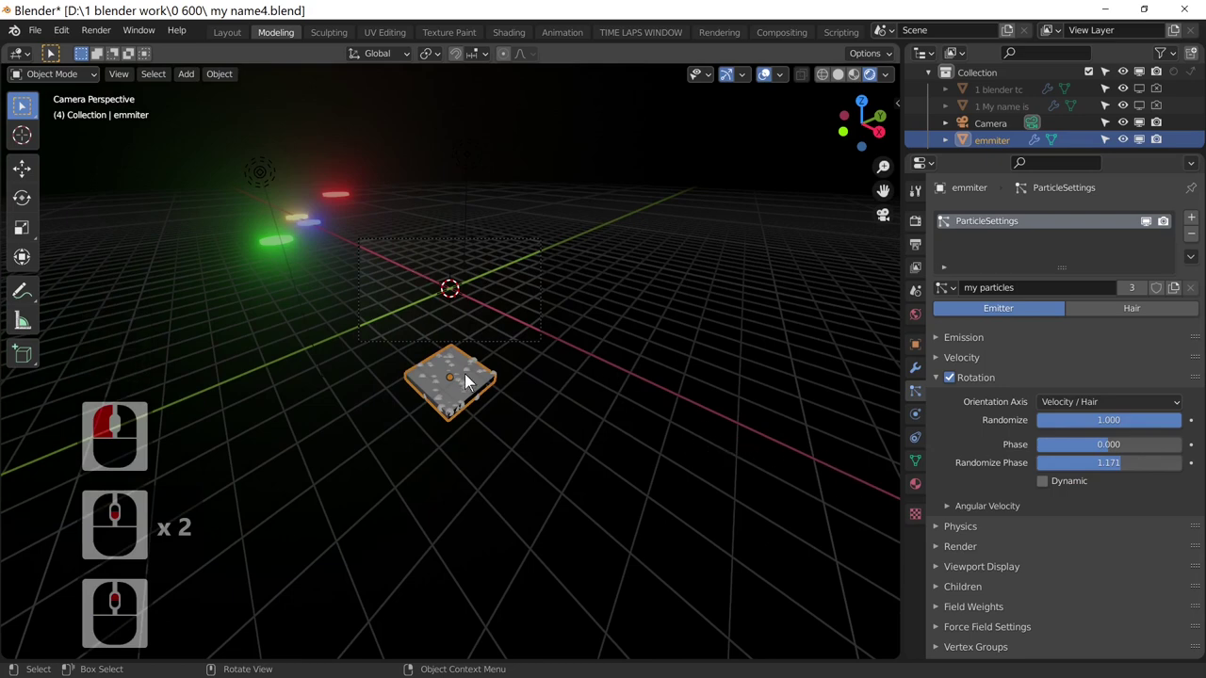
click(472, 382)
middle_click(994, 483)
middle_click(996, 499)
middle_click(996, 499)
- Render particles as the 'my particles' instance collection with Pick Random enabled
click(967, 518)
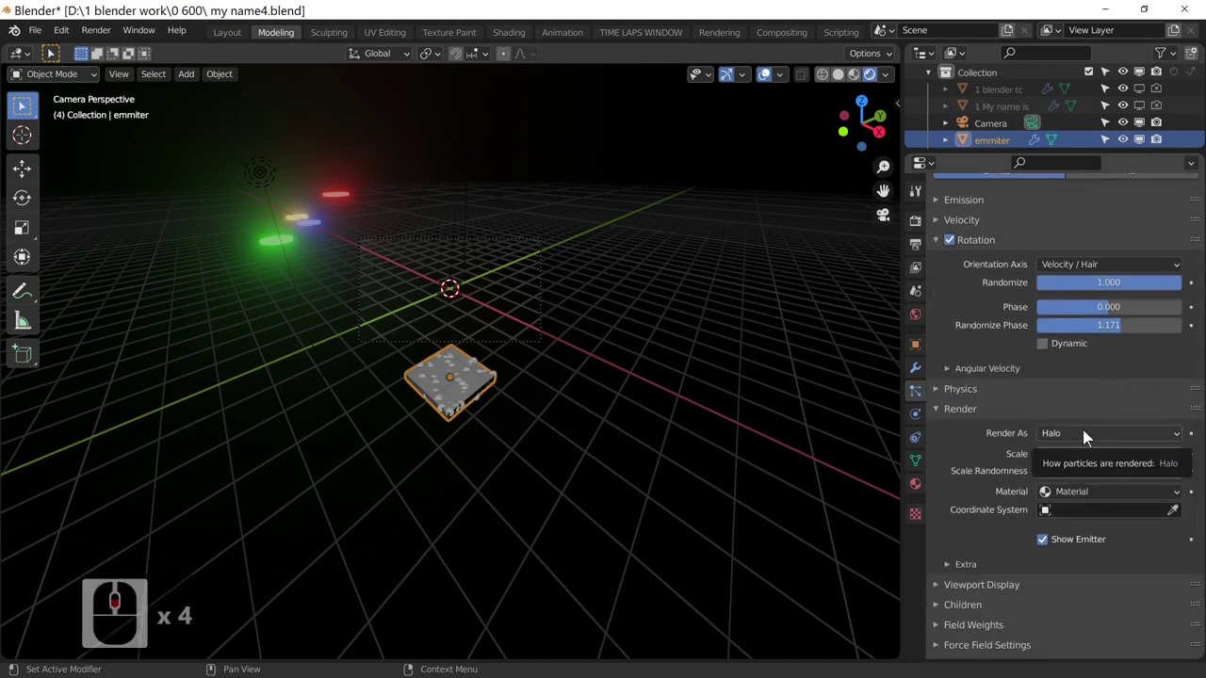
click(1070, 441)
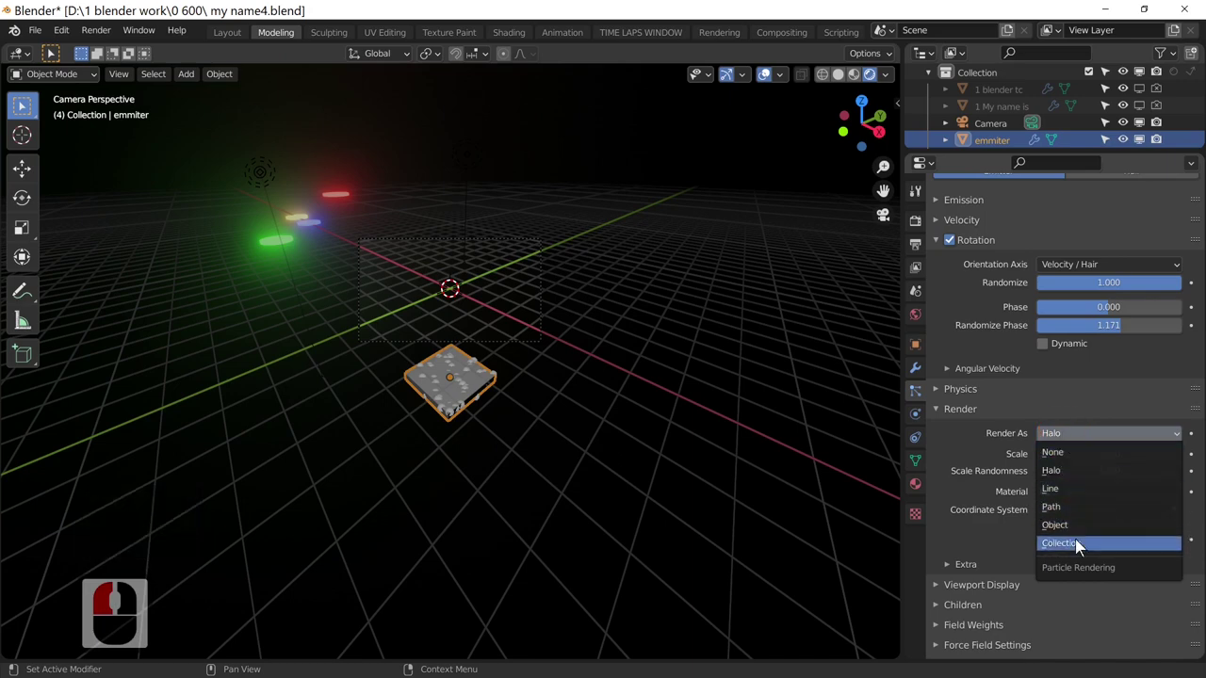
click(1083, 545)
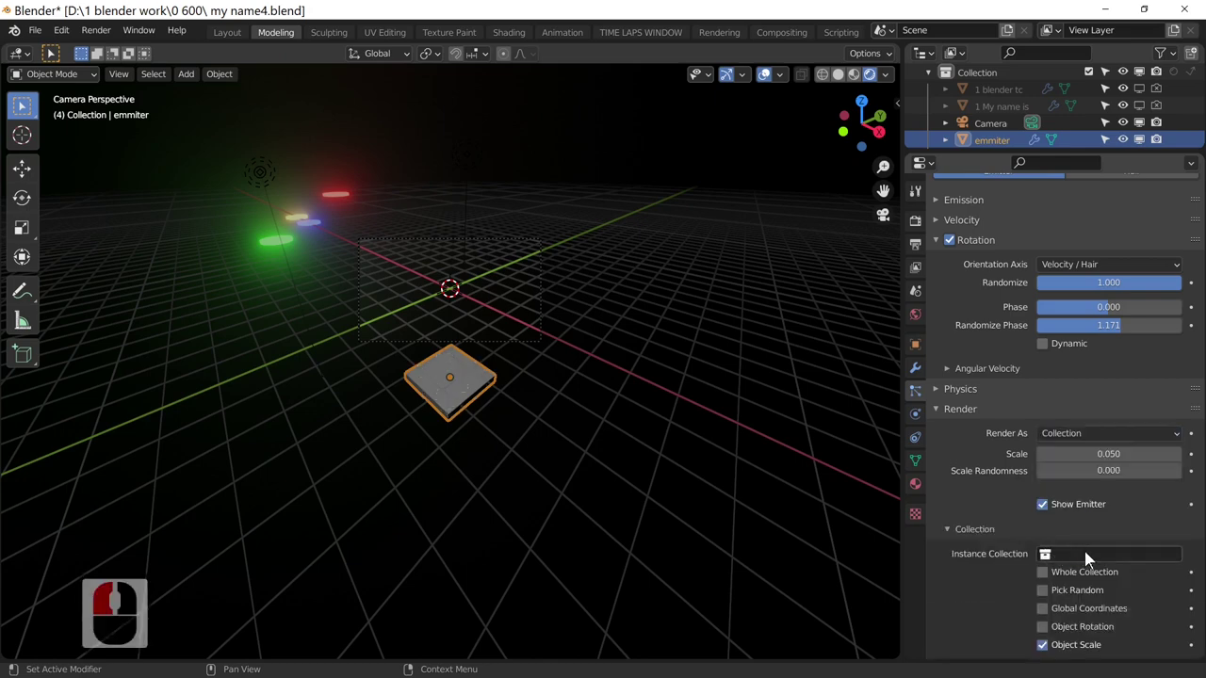
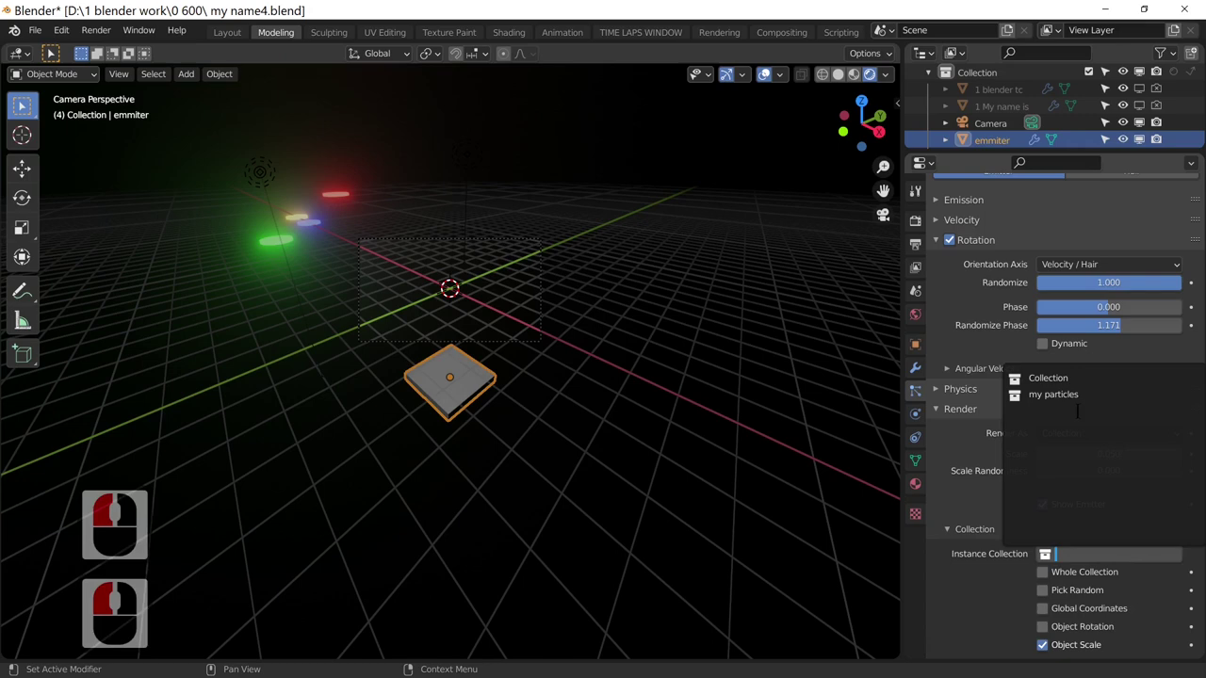
click(1071, 411)
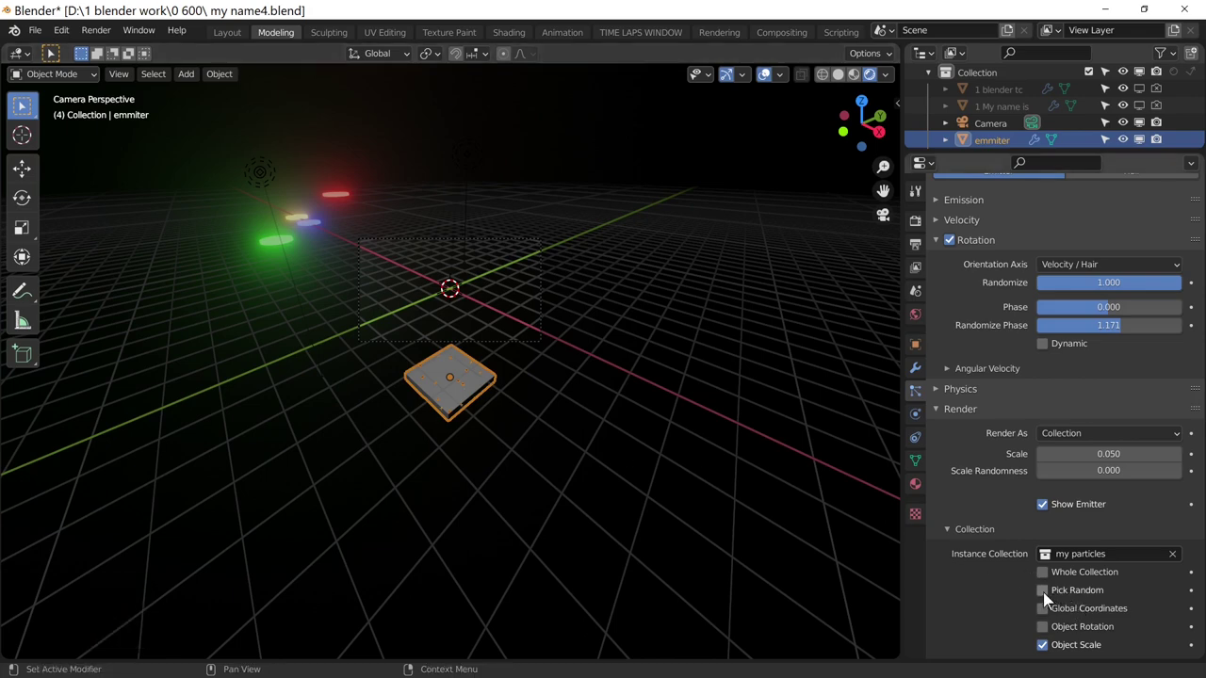
click(1050, 601)
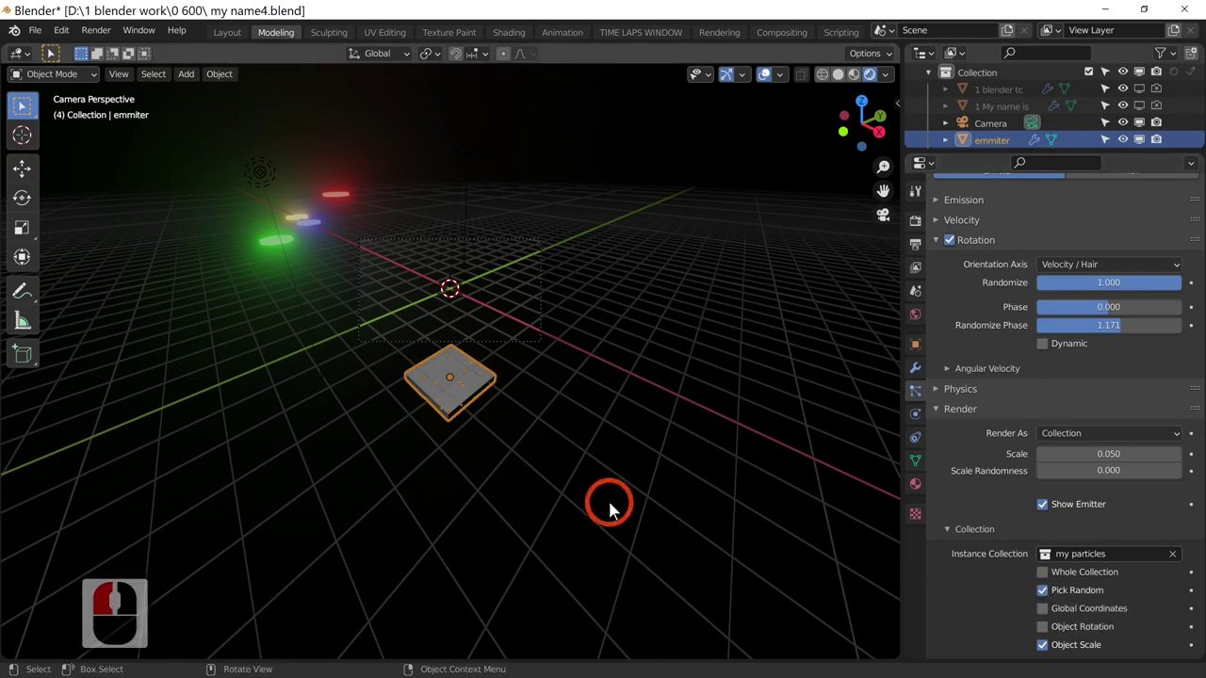
- Preview the coloured particles in playback with the emitter deselected
middle_click(748, 544)
middle_click(729, 548)
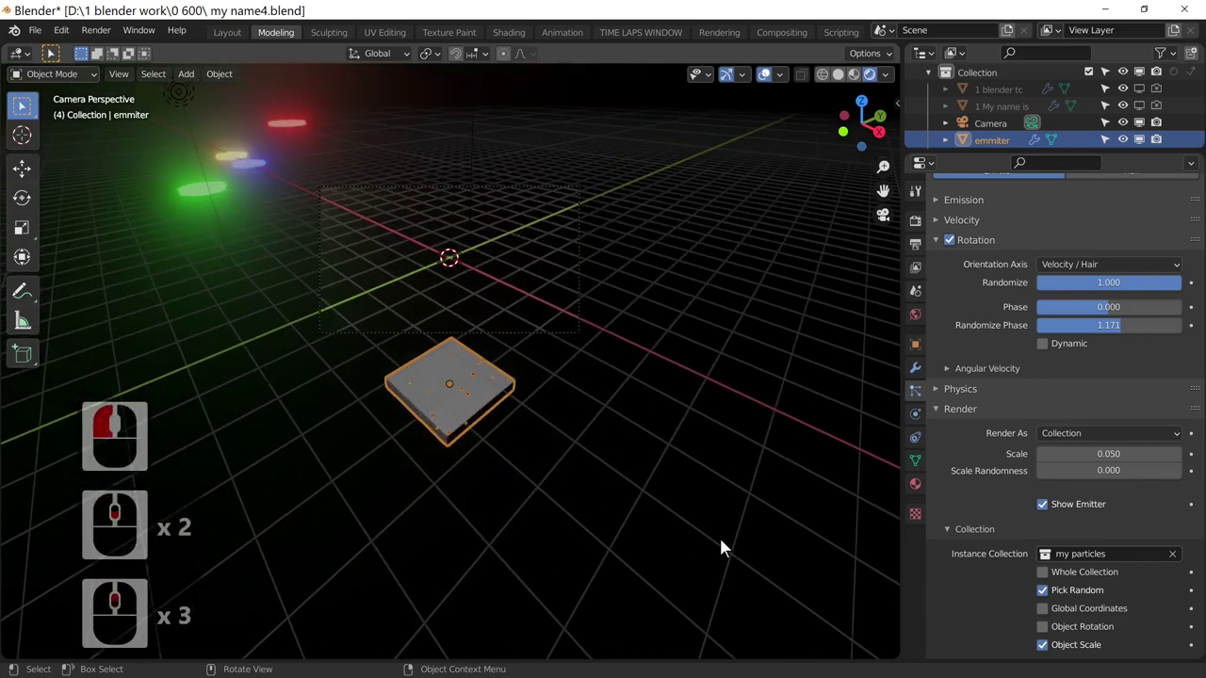
key(space)
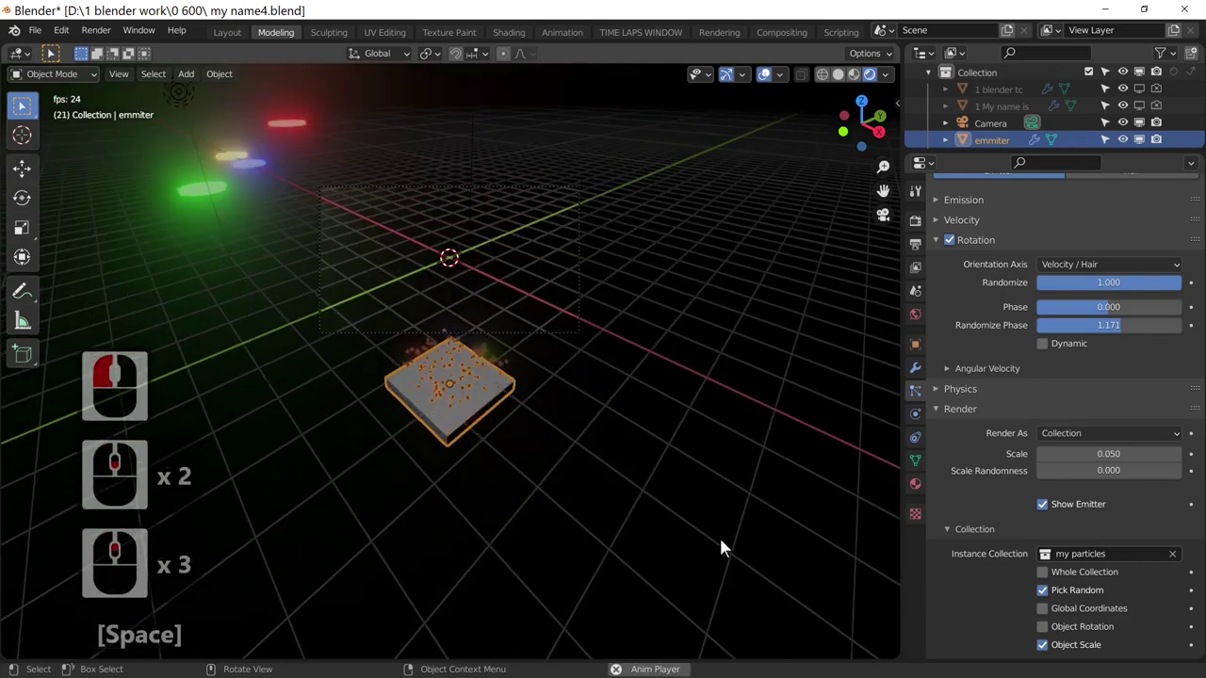
click(699, 483)
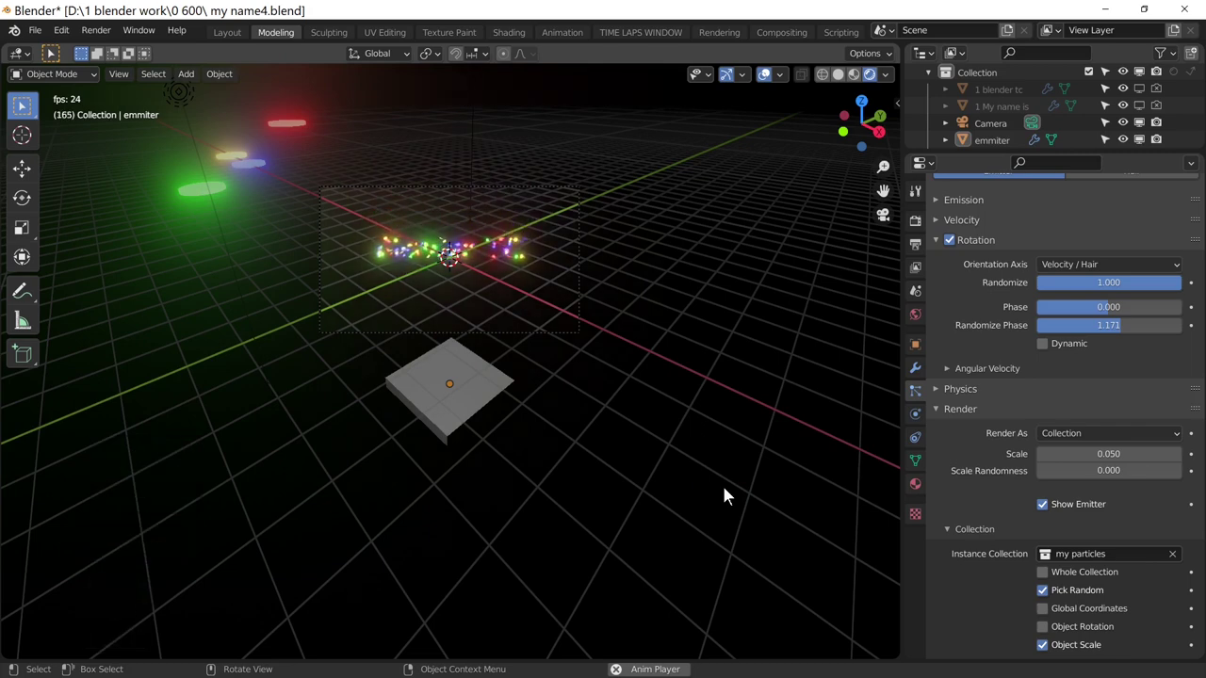
key(space)
- Set particle Scale Randomness to 1.000 and replay to see varied particle sizes
middle_click(1123, 484)
middle_click(1128, 480)
middle_click(1126, 481)
middle_click(1118, 493)
middle_click(1118, 493)
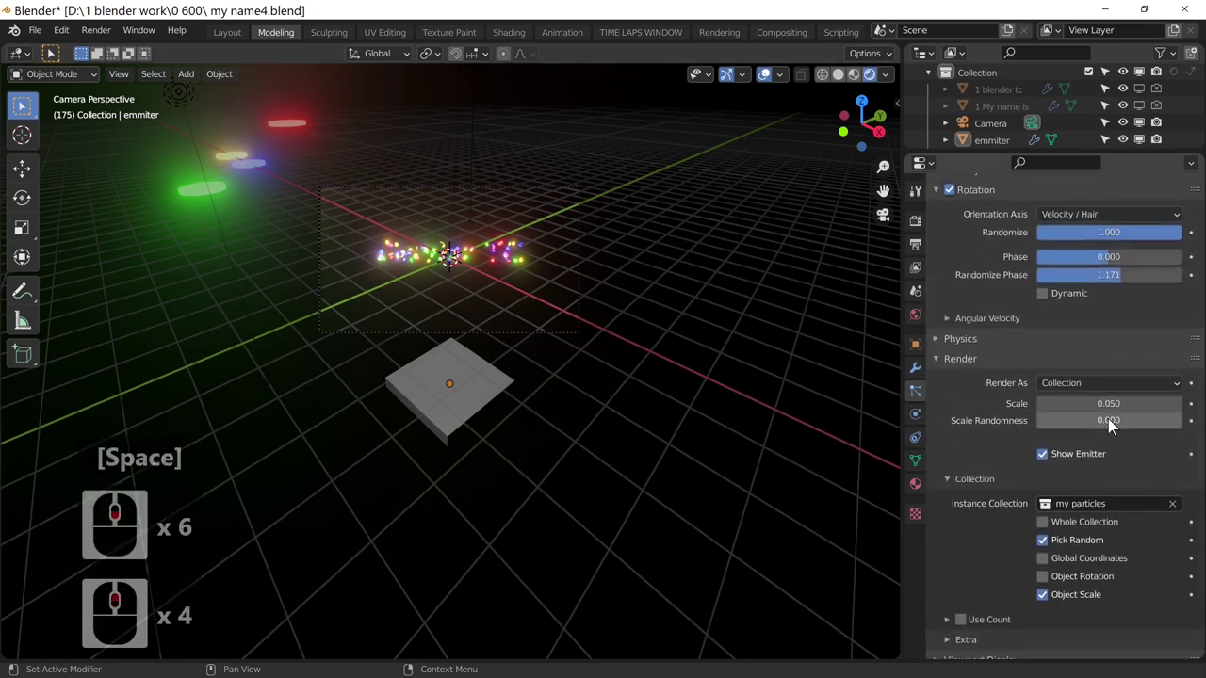
click(1156, 421)
key(space)
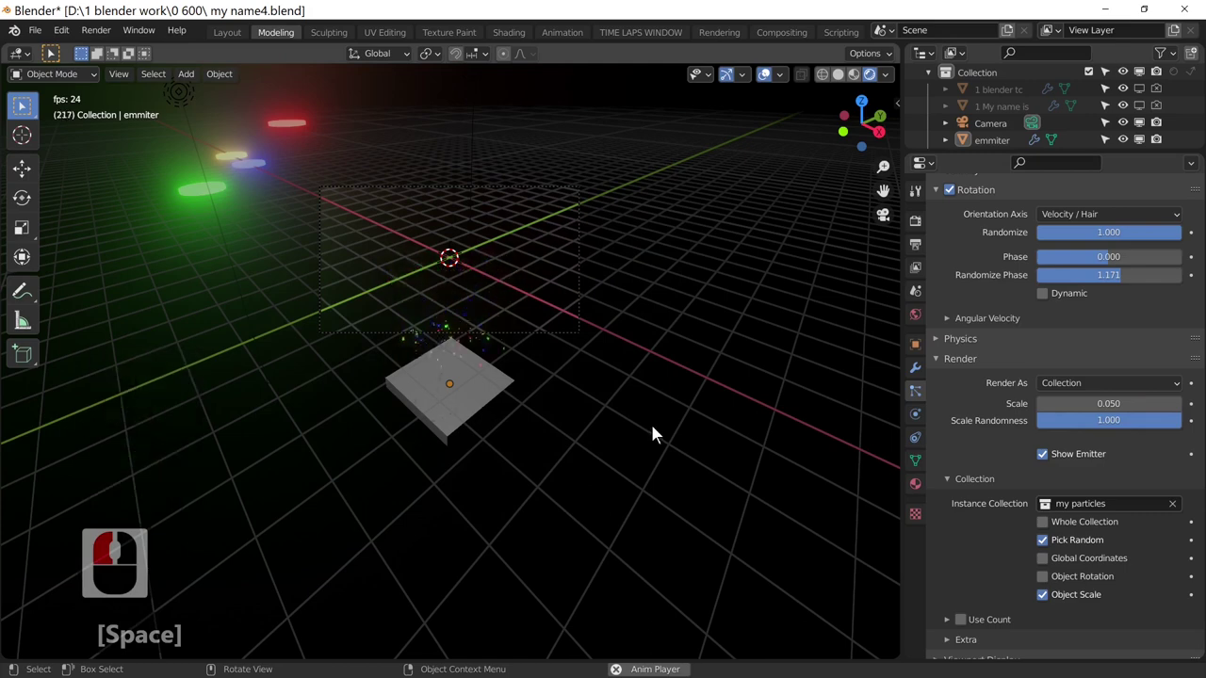
middle_click(632, 459)
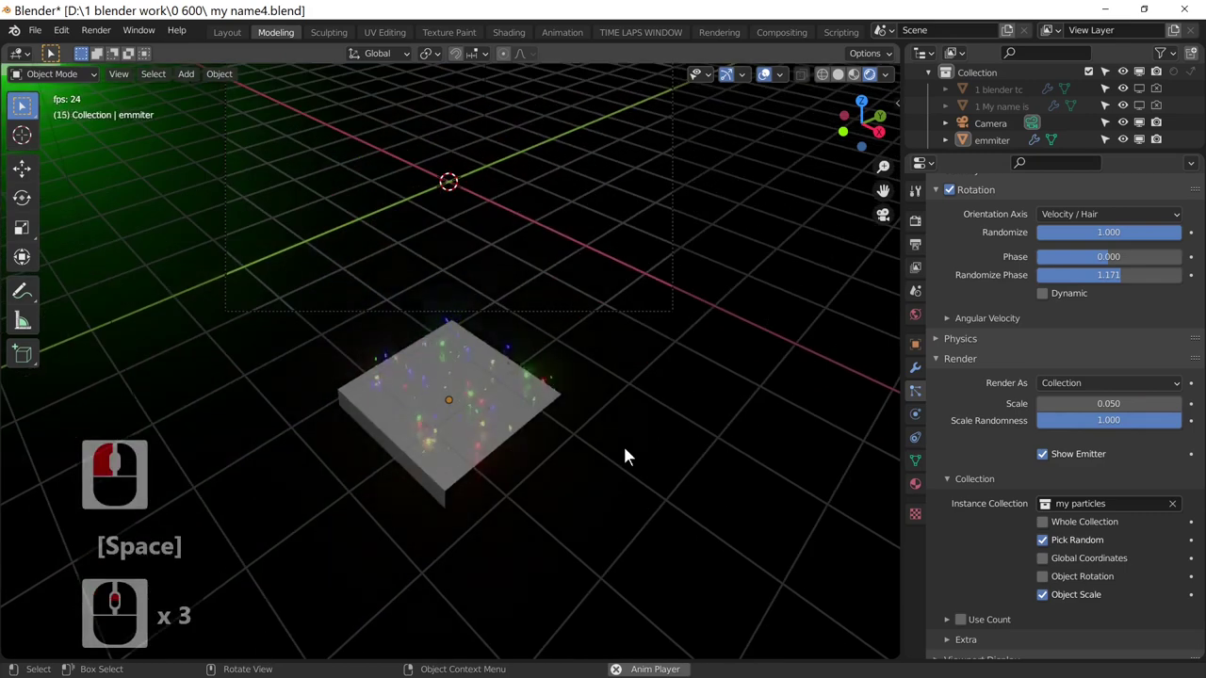
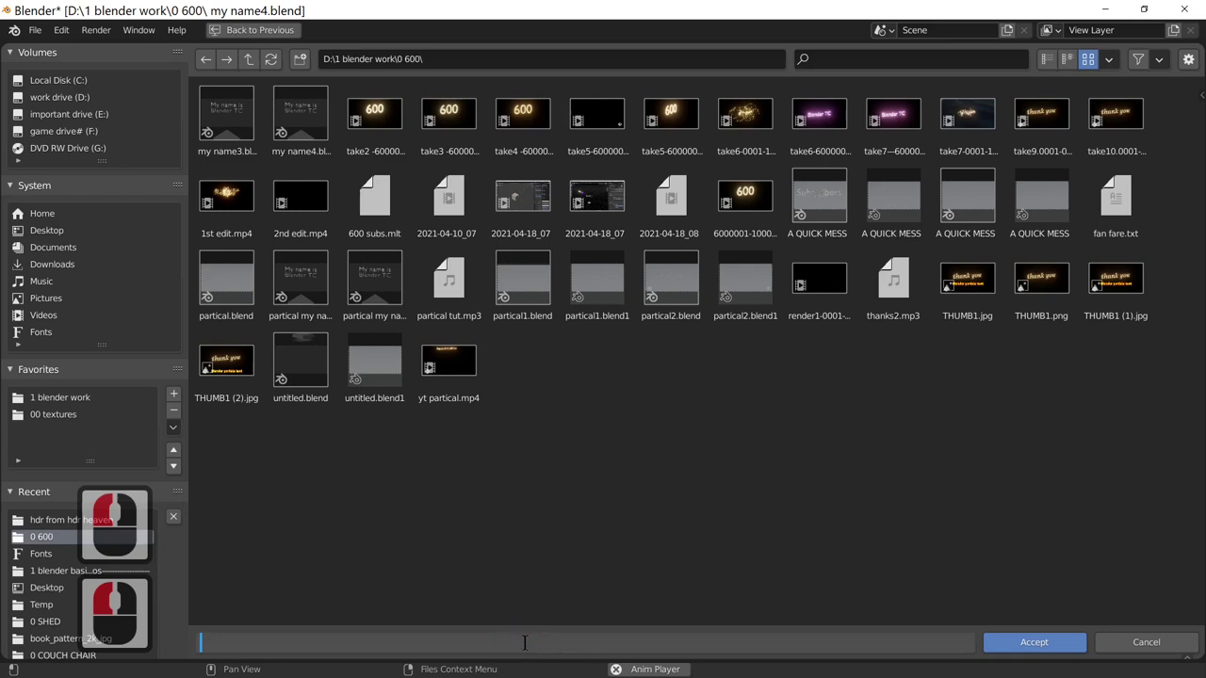
- Enter the output file prefix 'my name 1-' in the 0 600 folder and accept it
text(my)
text(ma)
key(BackSpace)
key(BackSpace)
text(me is)
text(art1)
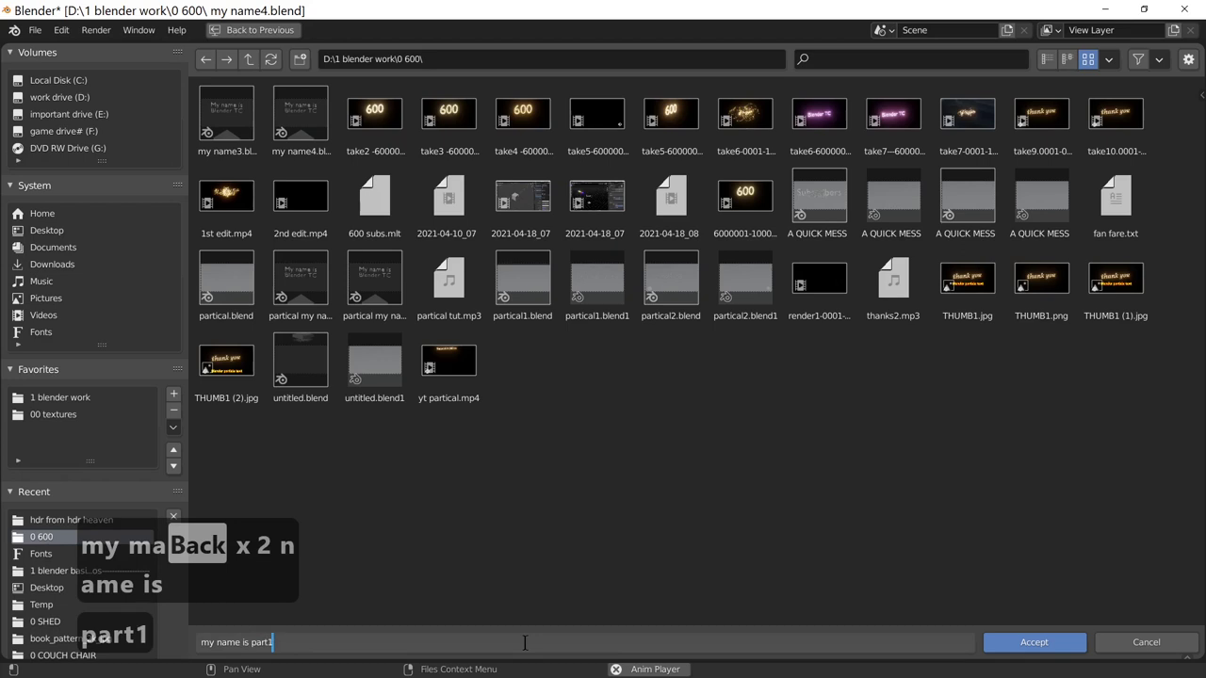
key(BackSpace)
key(BackSpace)
key(BackSpace)
key(BackSpace)
key(BackSpace)
key(BackSpace)
key(BackSpace)
key(BackSpace)
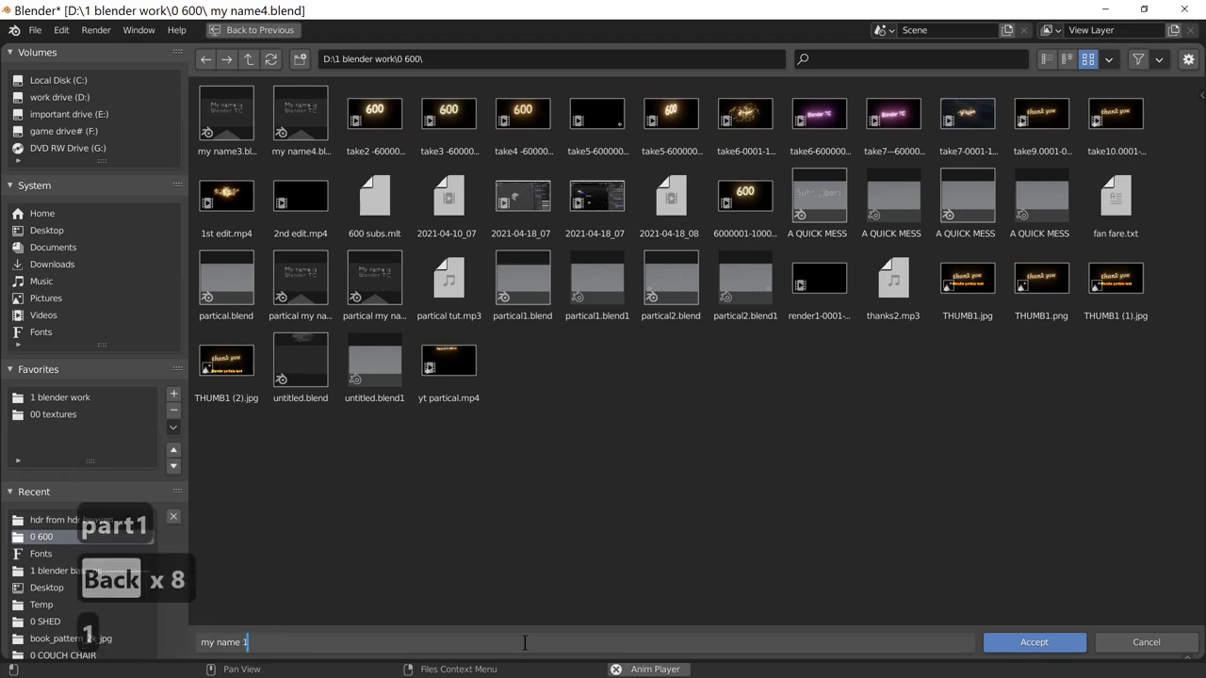
text(-)
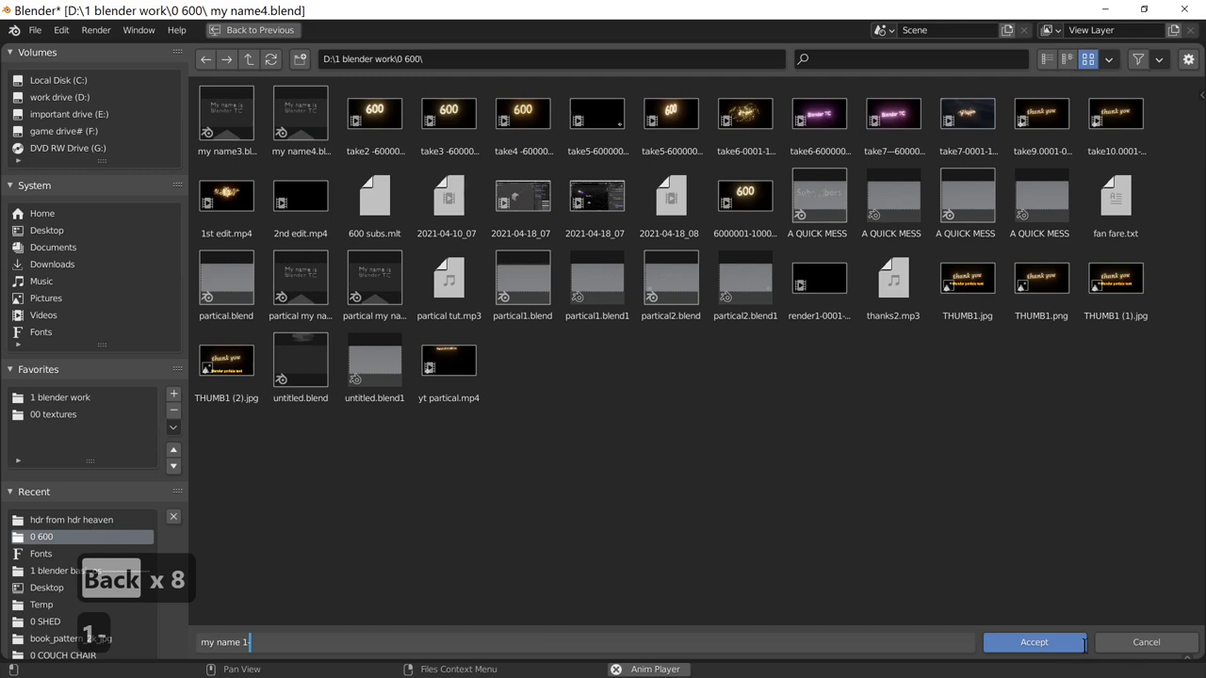
click(1063, 653)
click(1063, 653)
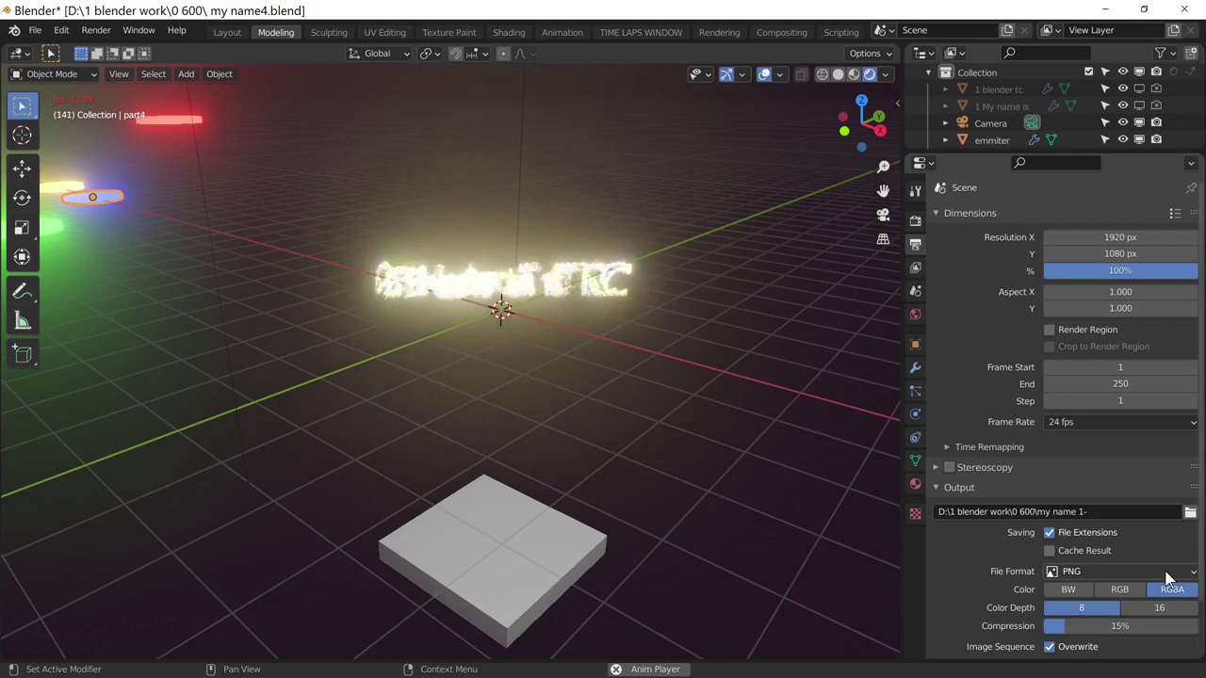
- Switch the output format to FFmpeg Video and start Render Animation
click(1177, 578)
click(1145, 487)
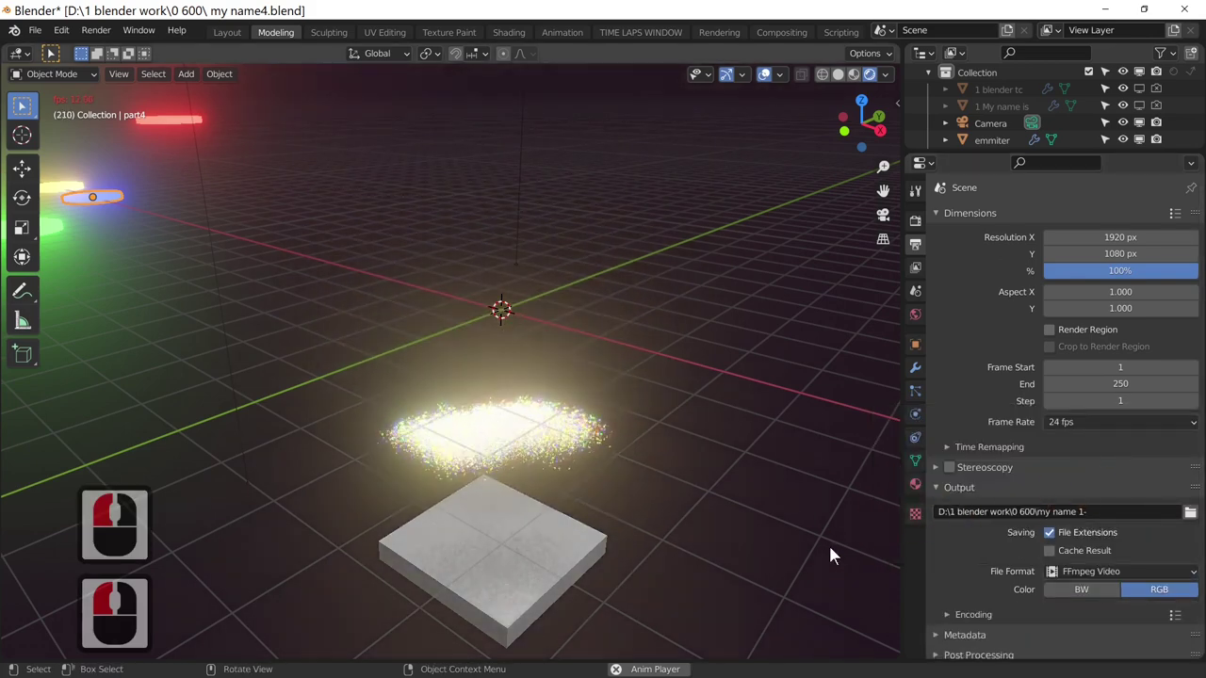
key(space)
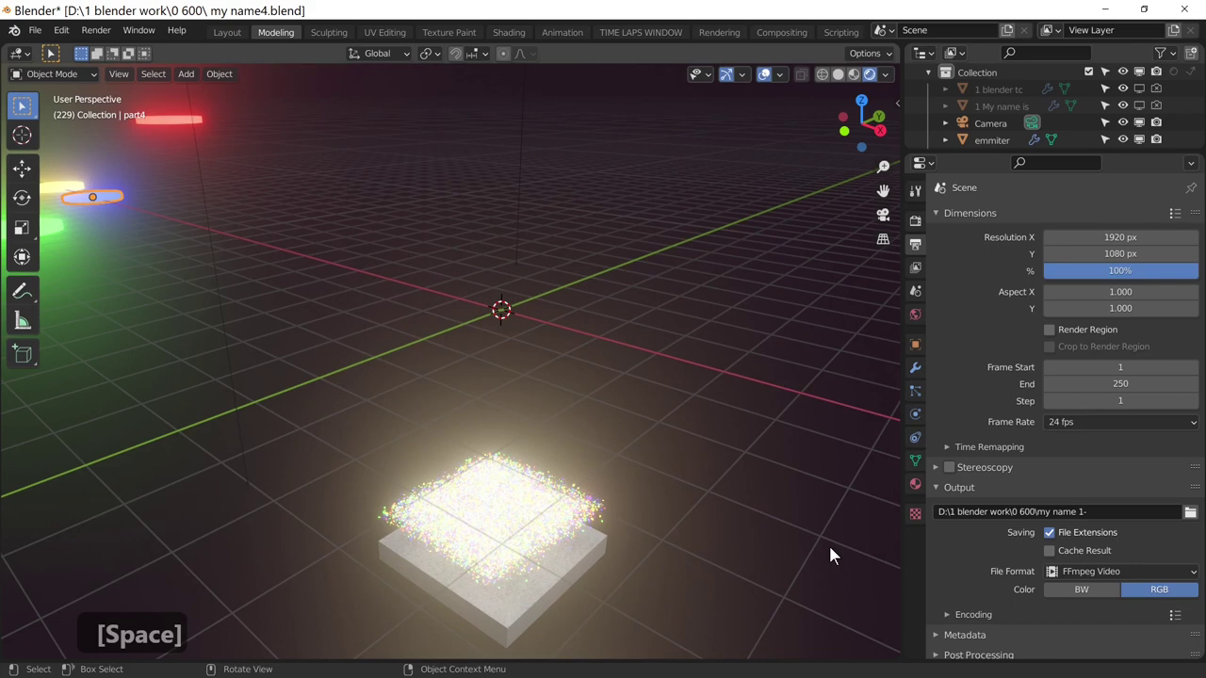
click(104, 46)
click(140, 76)
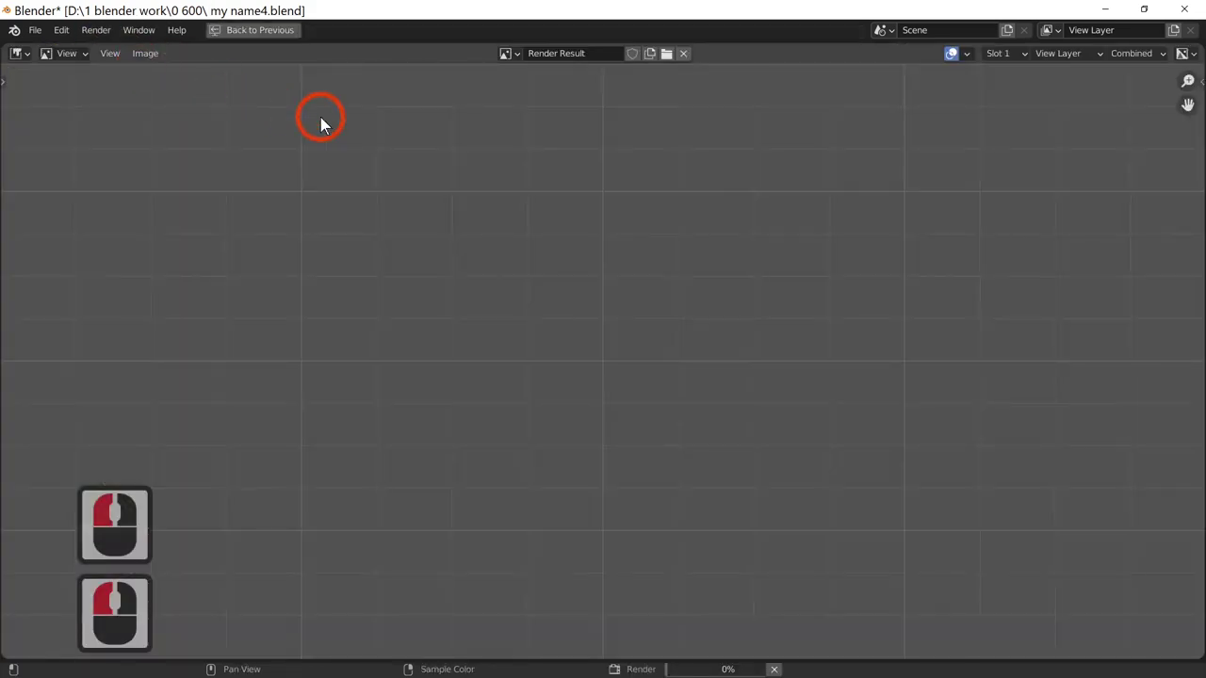
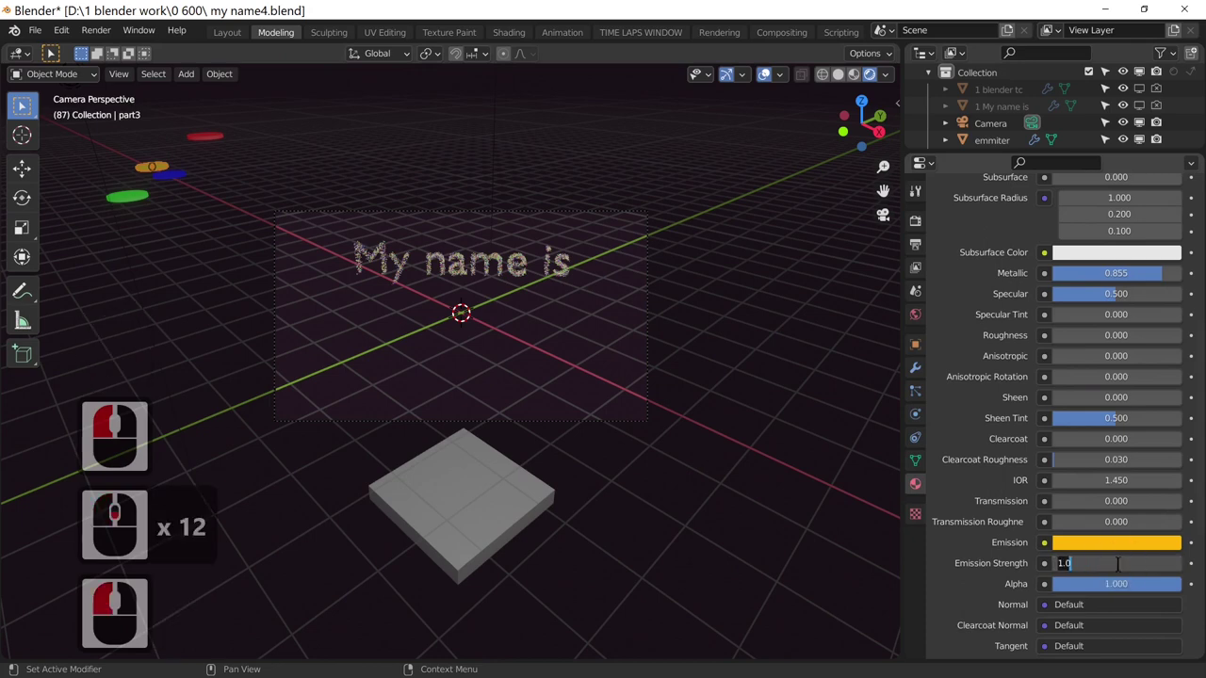
- Set part3 emission strength to 2 and check a still render of the 'My name is' particles
key(2)
key(Return)
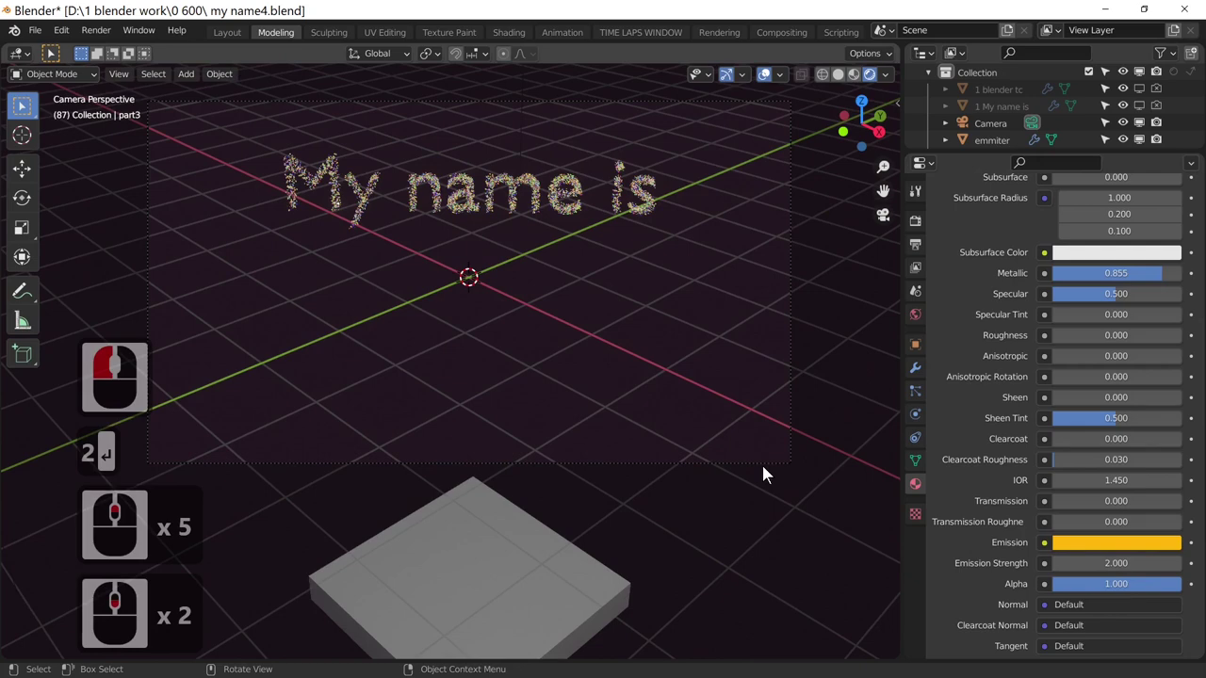
key(F12)
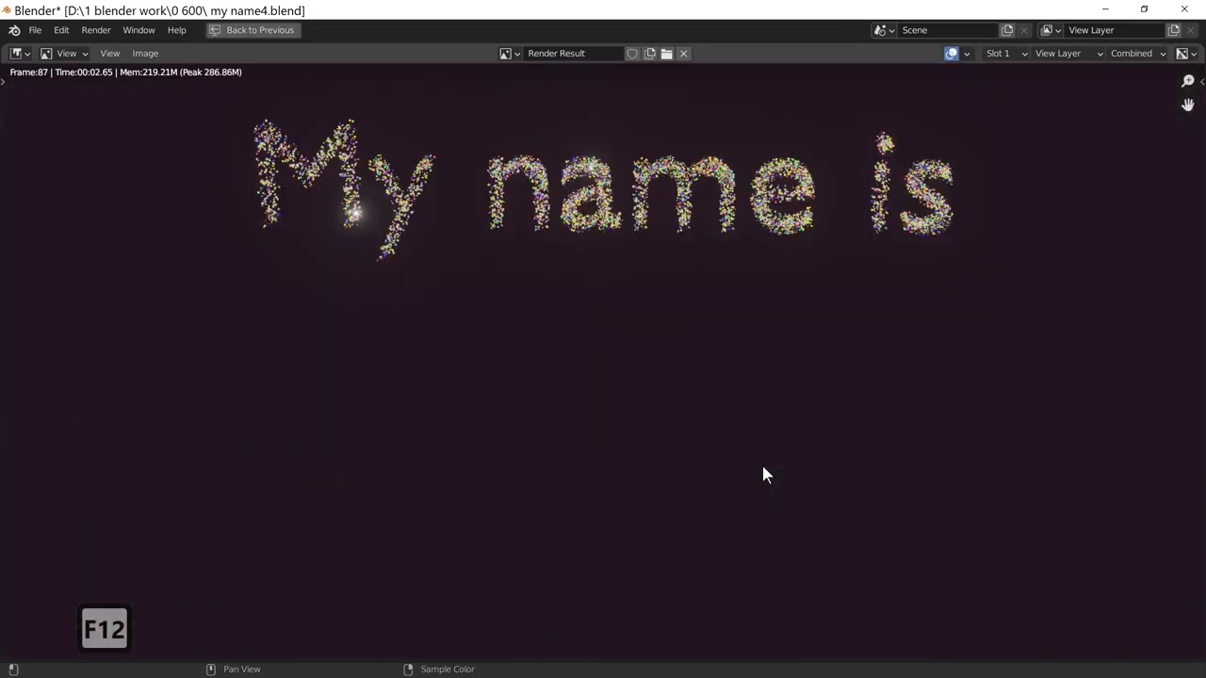
scroll(down, 3)
key(Escape)
middle_click(771, 529)
middle_click(781, 528)
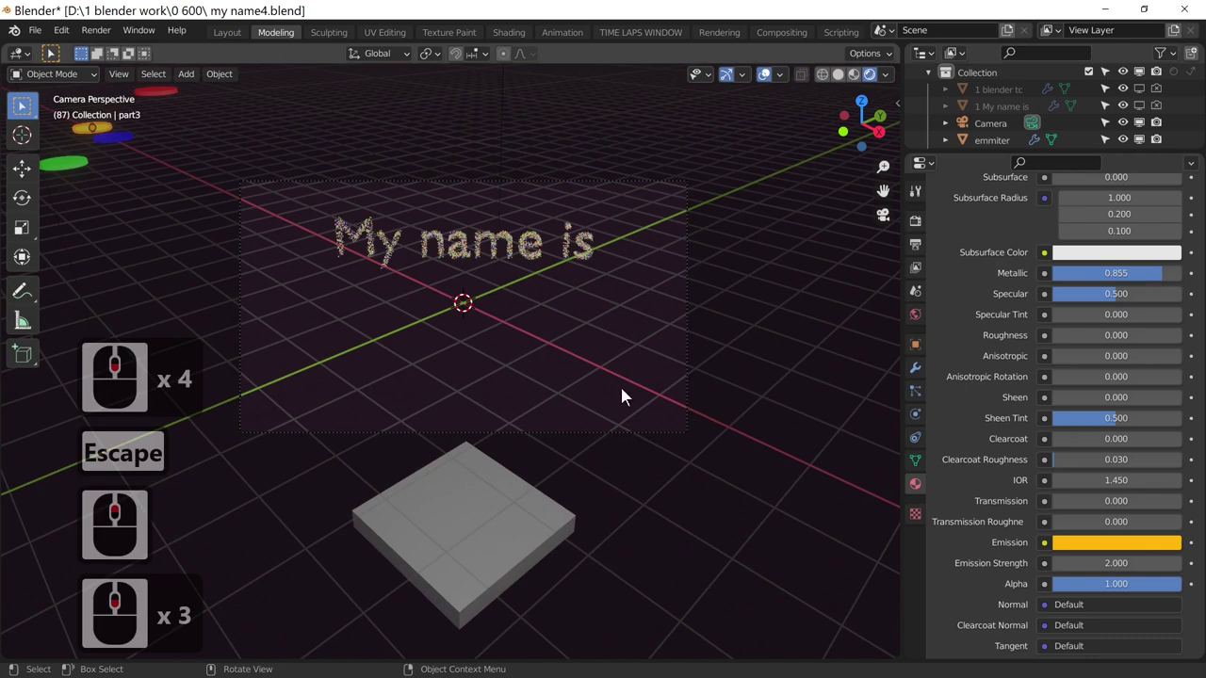
- Select the emmiter and expand its particle Physics Keyed Relations target list
click(541, 515)
click(916, 398)
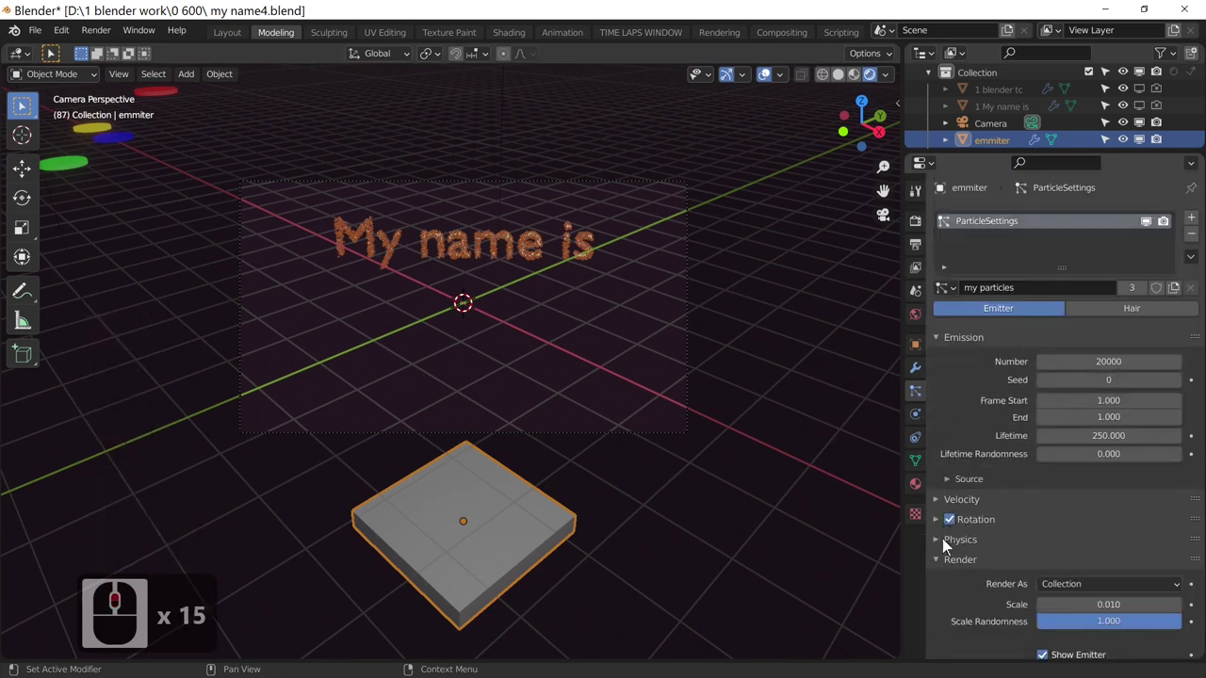
click(945, 547)
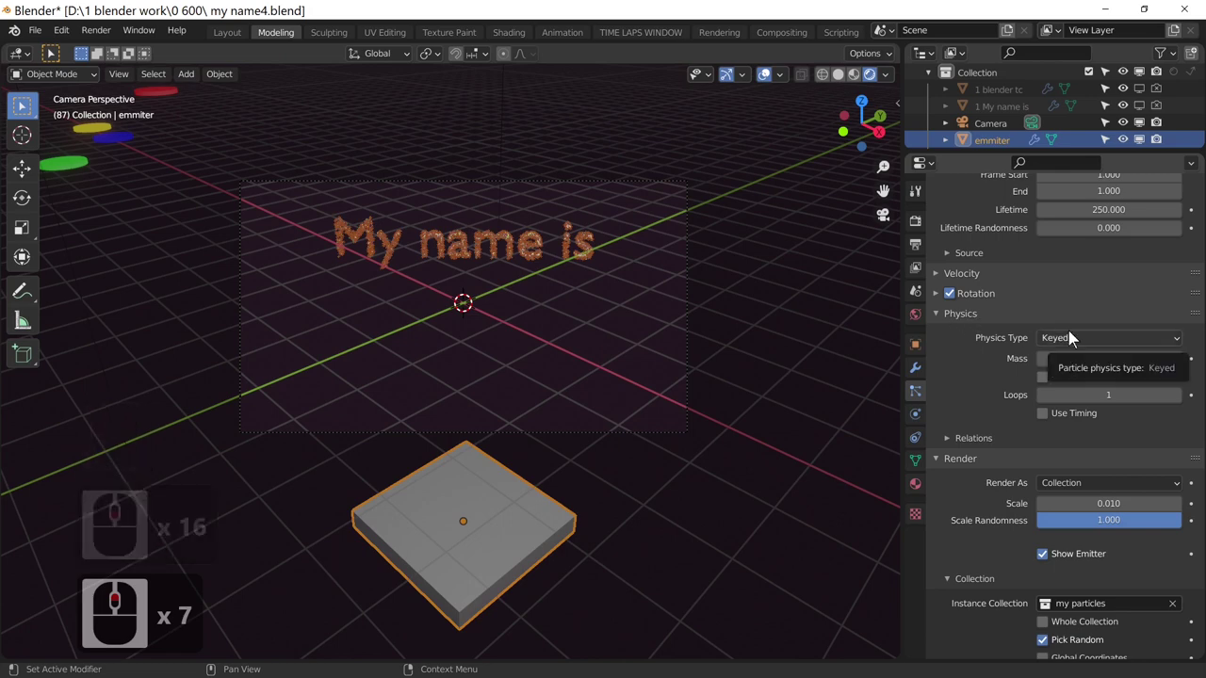
middle_click(978, 443)
click(978, 443)
middle_click(1017, 444)
- Play through the blender TC formation and rewind to frame 1
key(space)
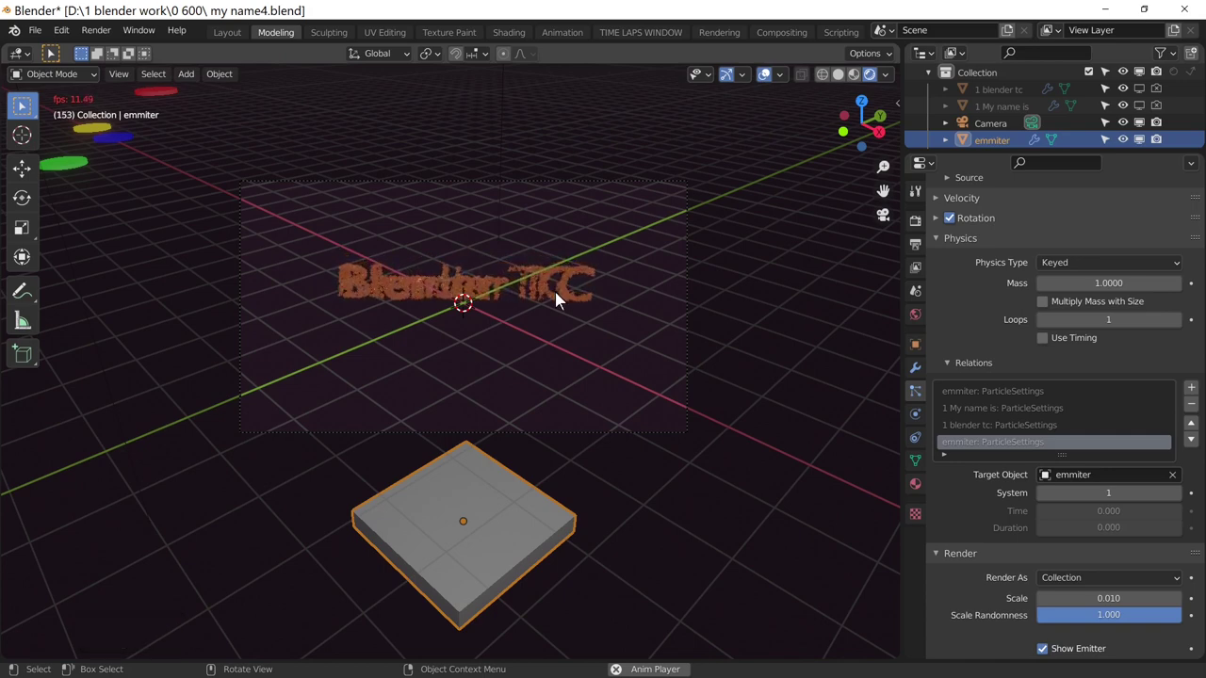
key(space)
key(space)
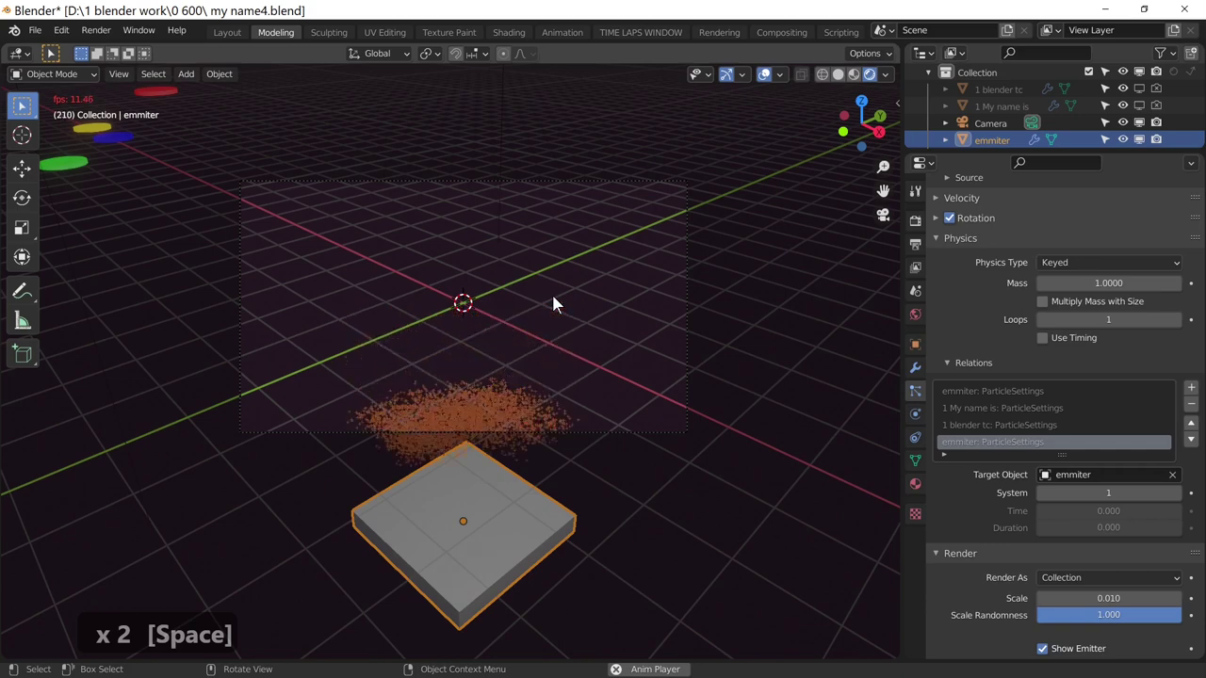
key(space)
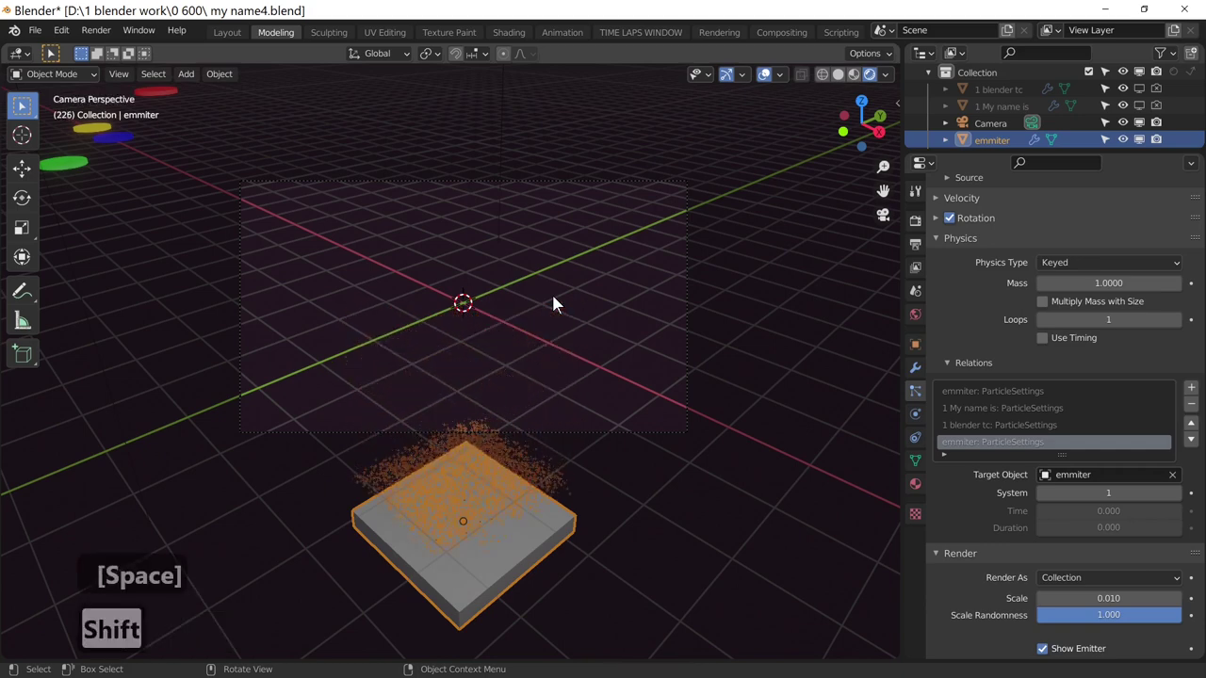
key(Left)
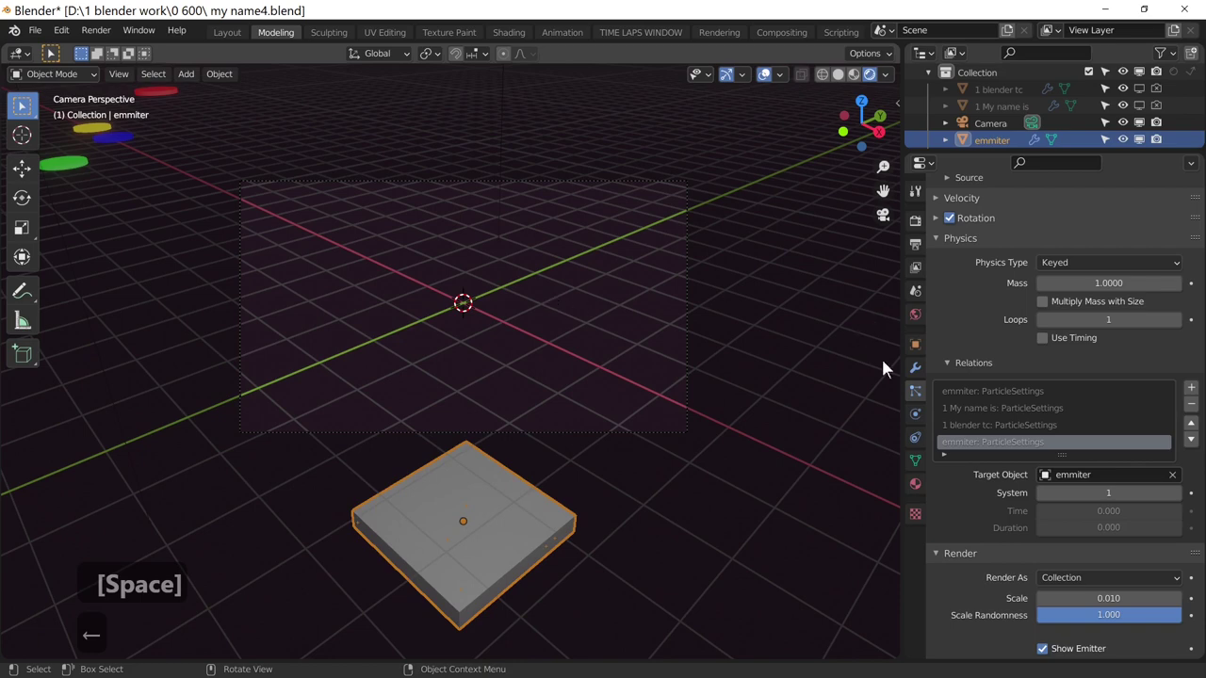
- Add a keyed target after My name is pointing to the 1 blender tc text
click(983, 429)
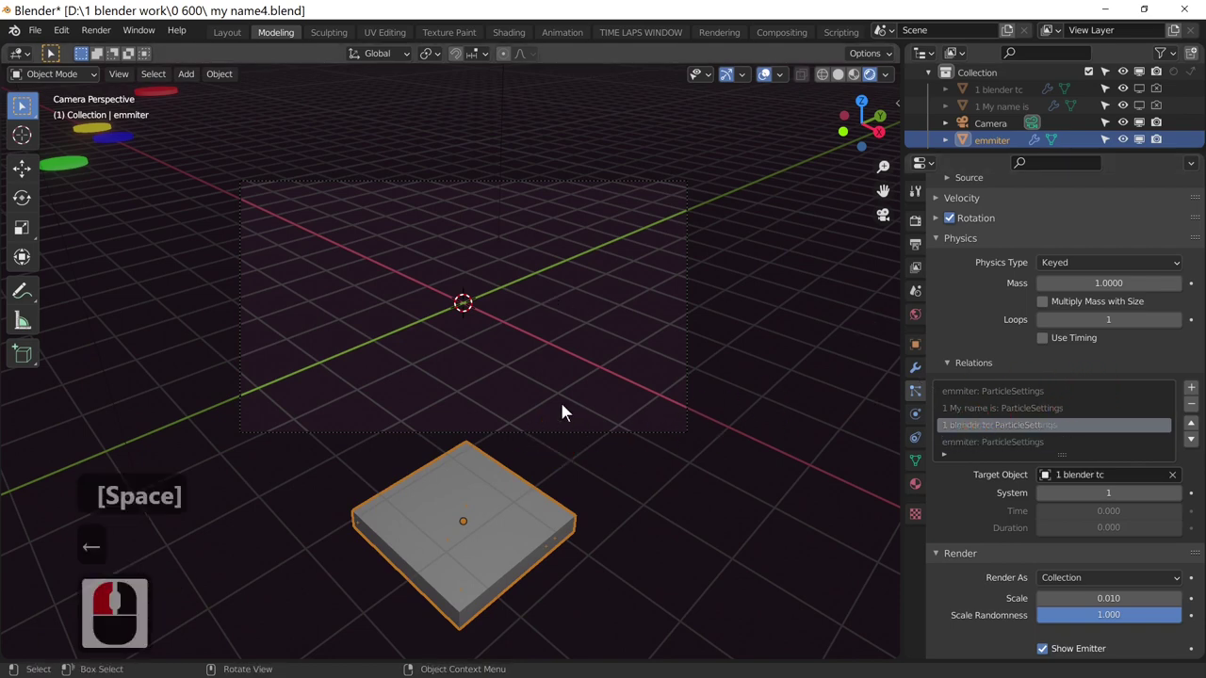
click(1004, 409)
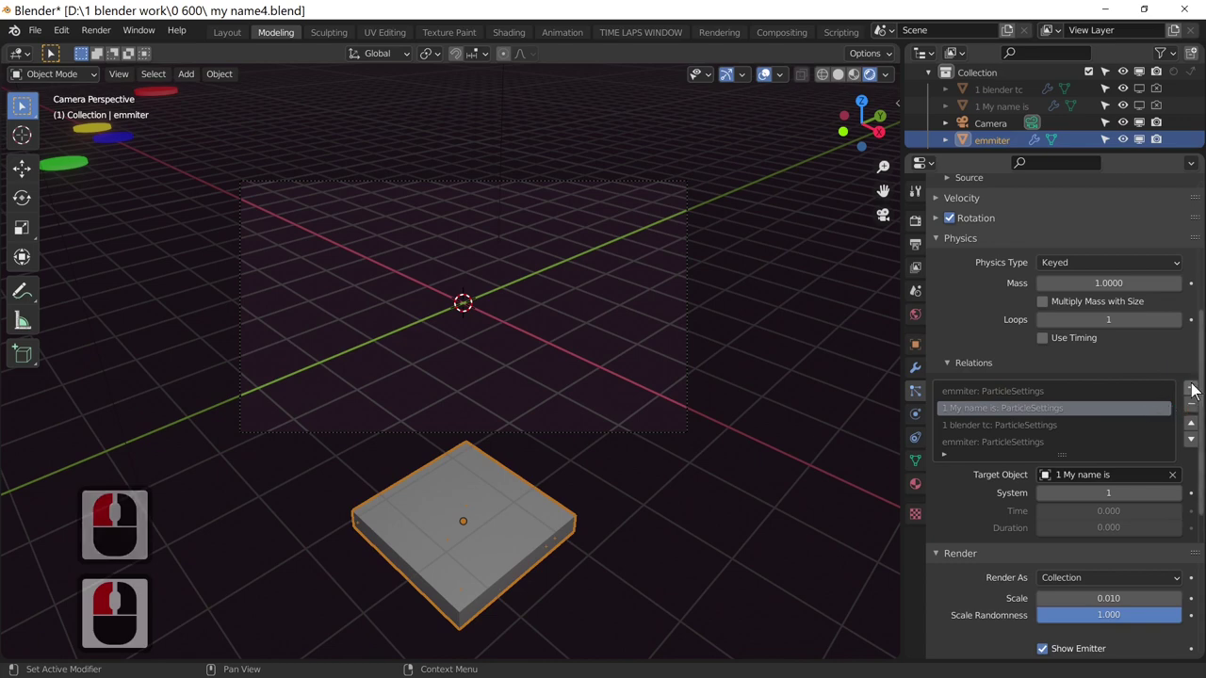
click(1194, 386)
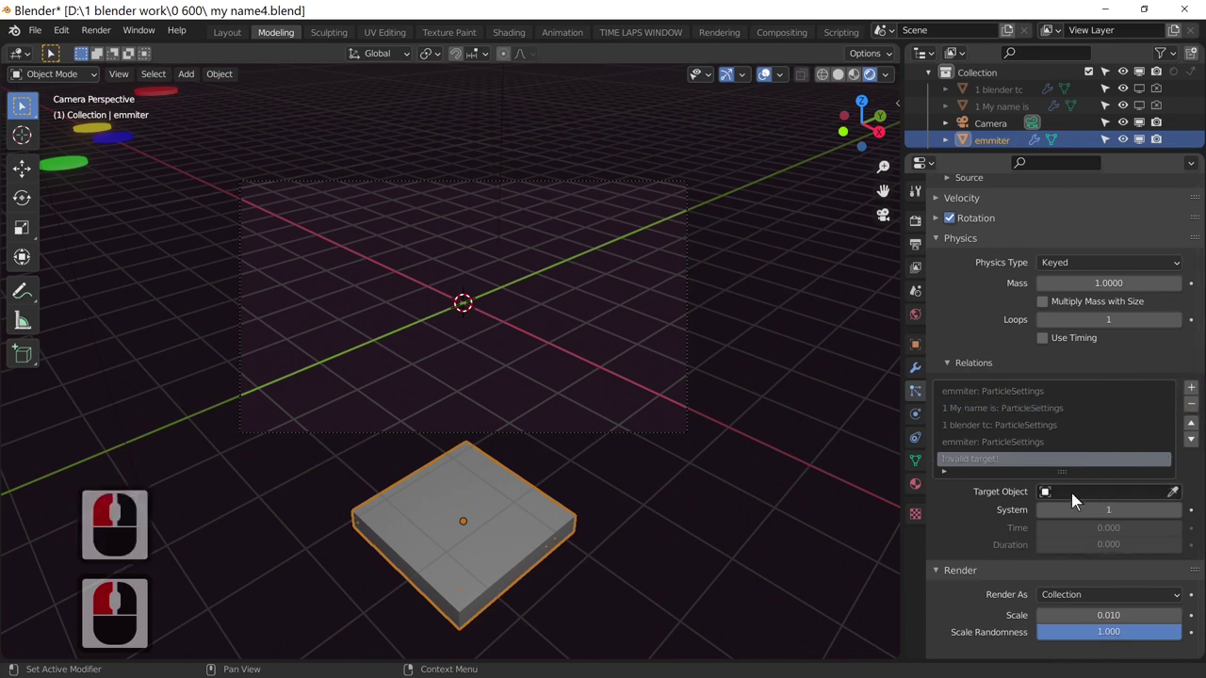
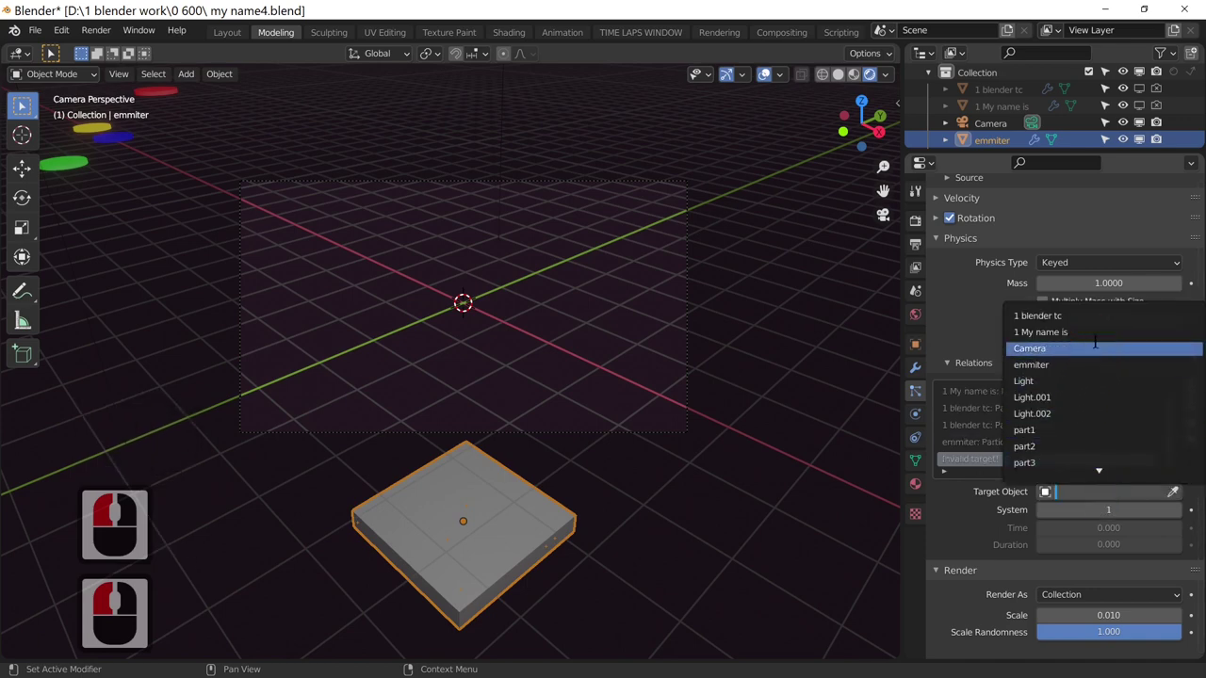
click(1089, 328)
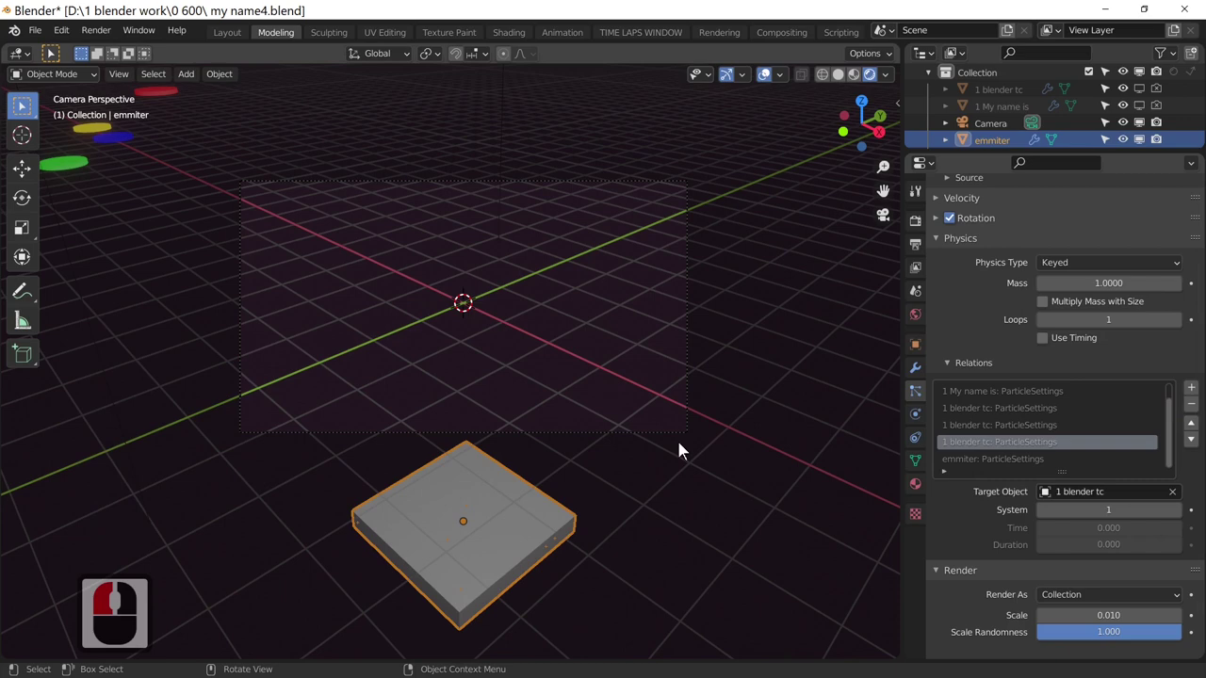
- Play the animation and step the timeline to frame 101 where blender TC is formed
key(space)
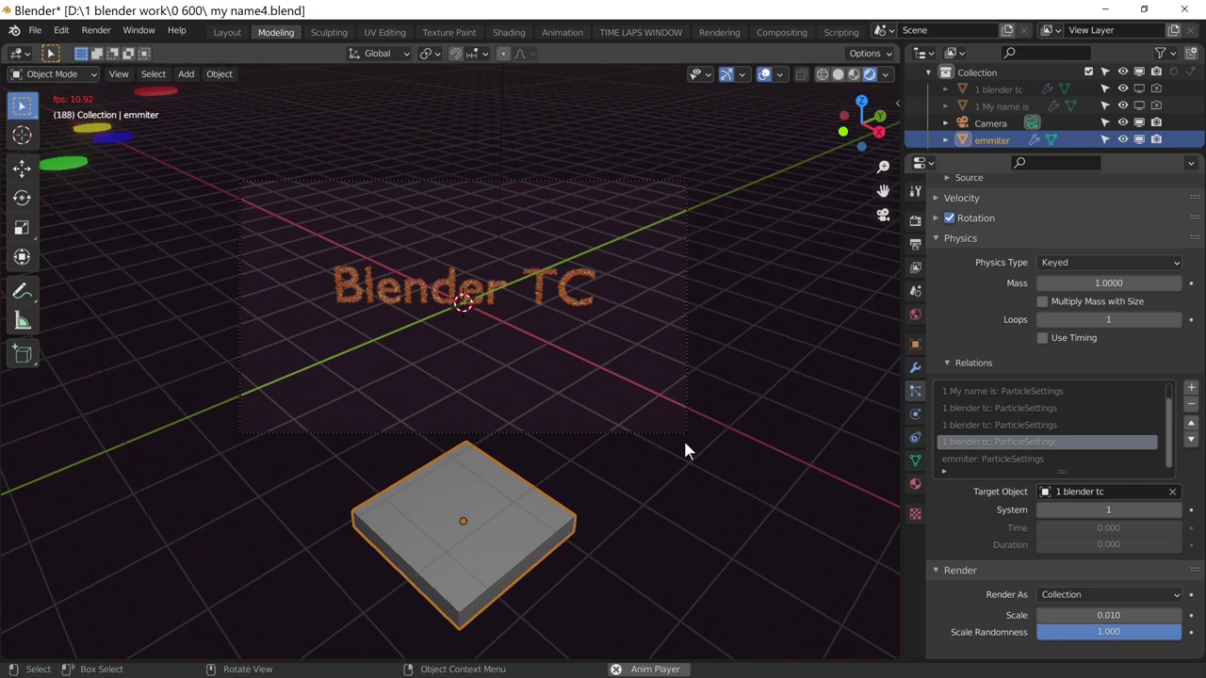
key(space)
key(Left)
key(Left)
key(Left)
key(Right)
key(Right)
key(Right)
key(Right)
key(Right)
key(Right)
key(Right)
key(Right)
key(Right)
key(Right)
key(Right)
key(Right)
key(Right)
key(Right)
key(Right)
key(Right)
key(Right)
key(Right)
key(Right)
key(Right)
key(Right)
key(Right)
key(Right)
key(Right)
key(Right)
key(Right)
key(Right)
key(Right)
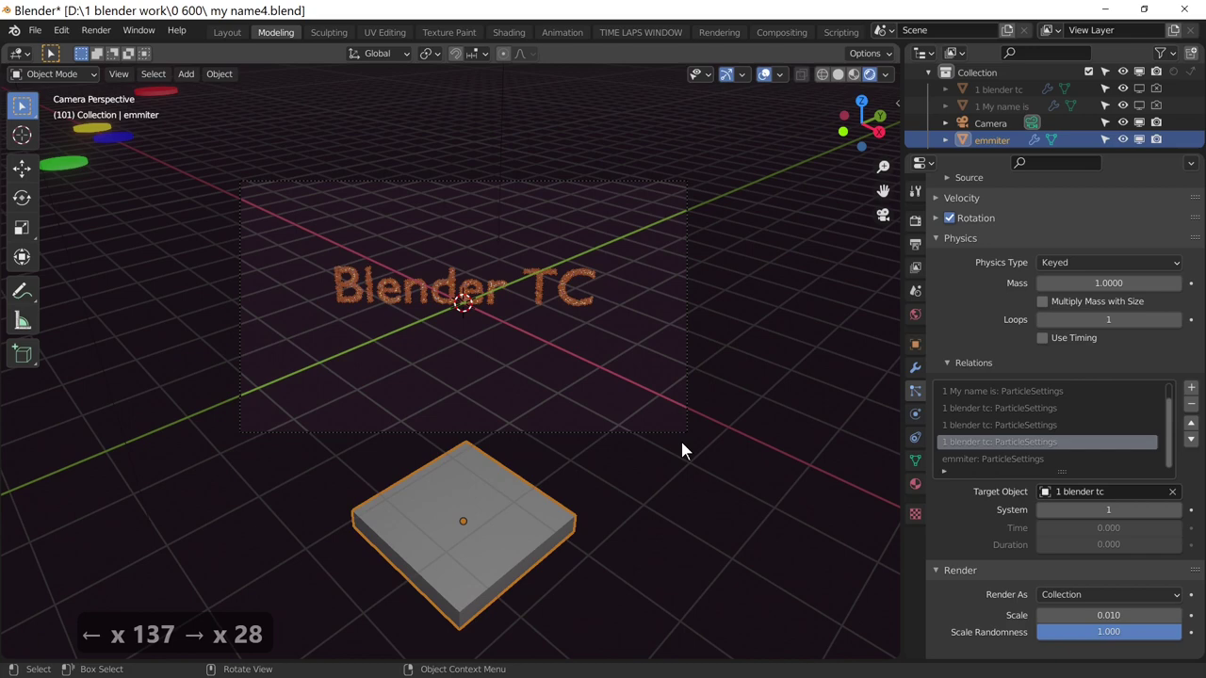
key(Left)
key(Right)
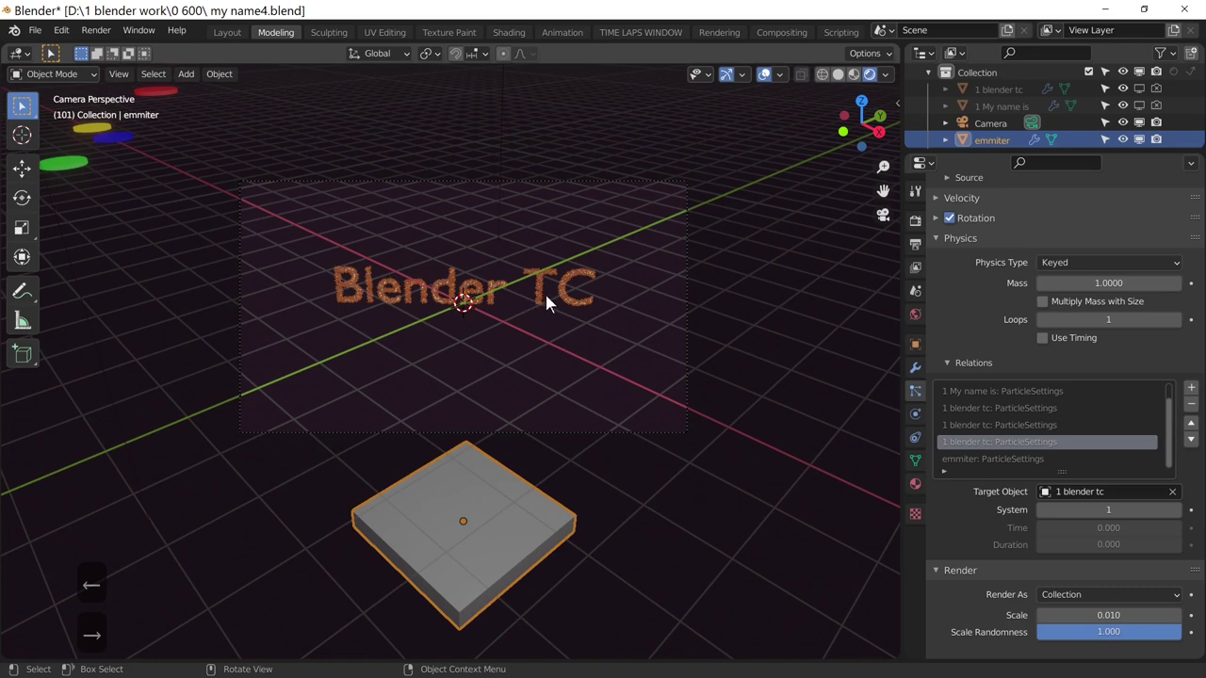
- Re-enable the 1 blender tc text in the Outliner and make it the active object
click(531, 299)
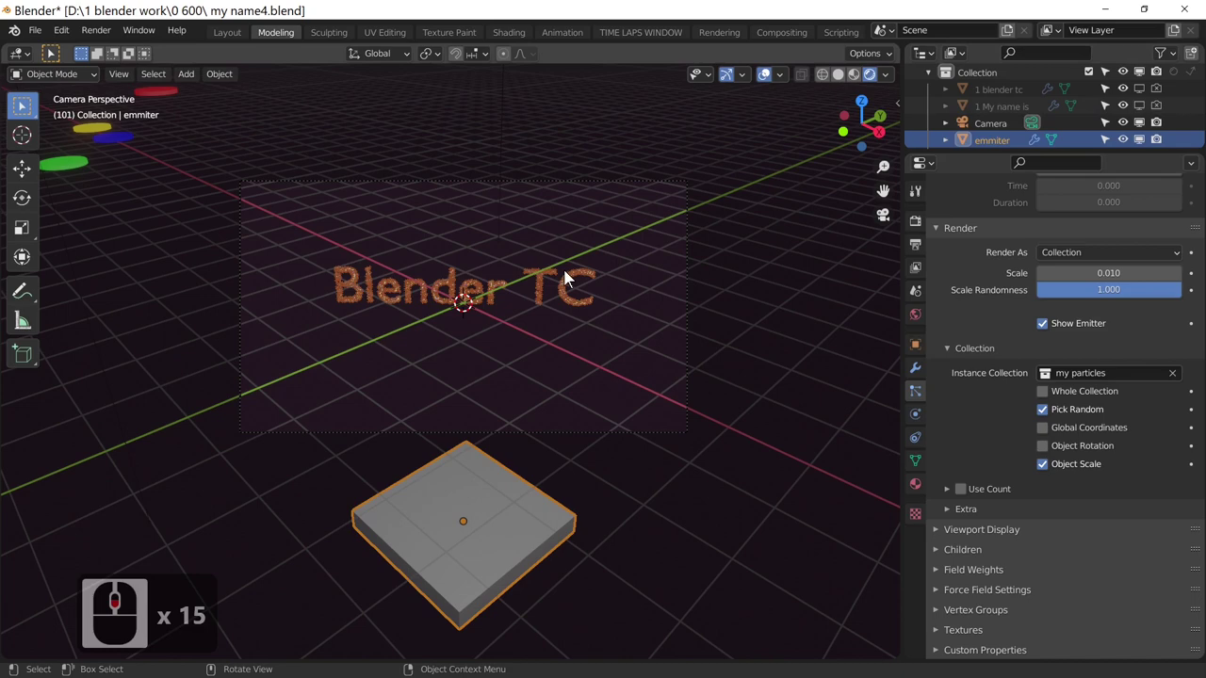
middle_click(1057, 126)
middle_click(1056, 128)
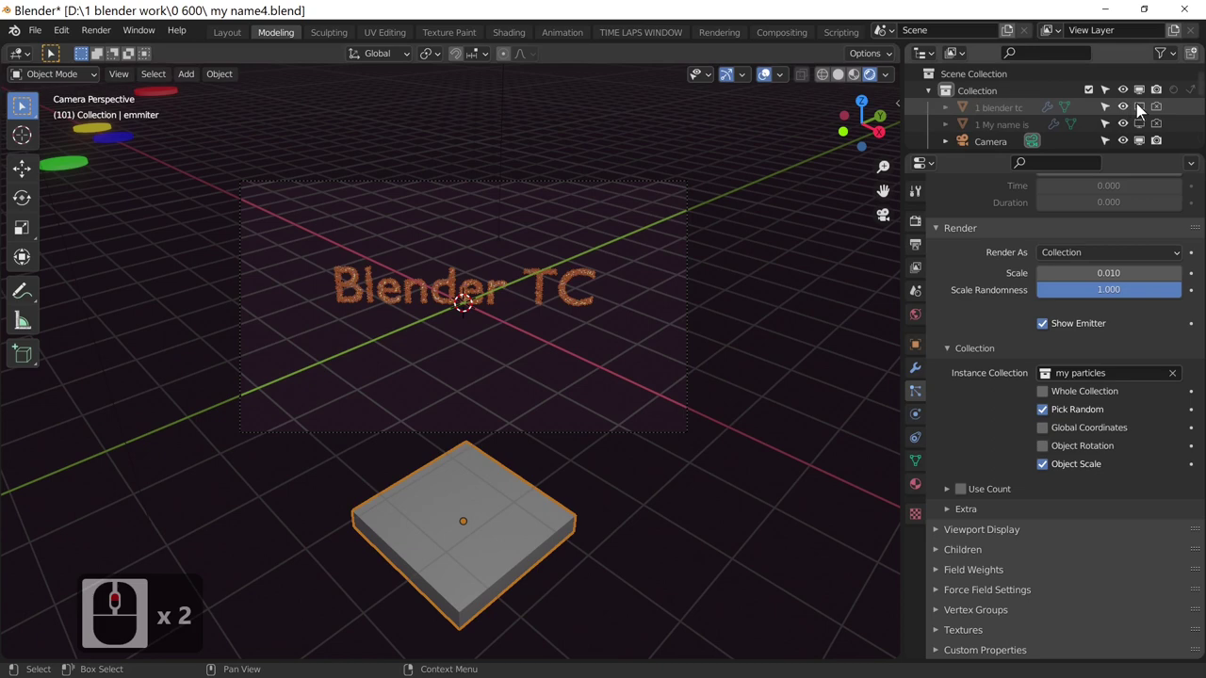
click(1139, 114)
click(1161, 115)
click(557, 277)
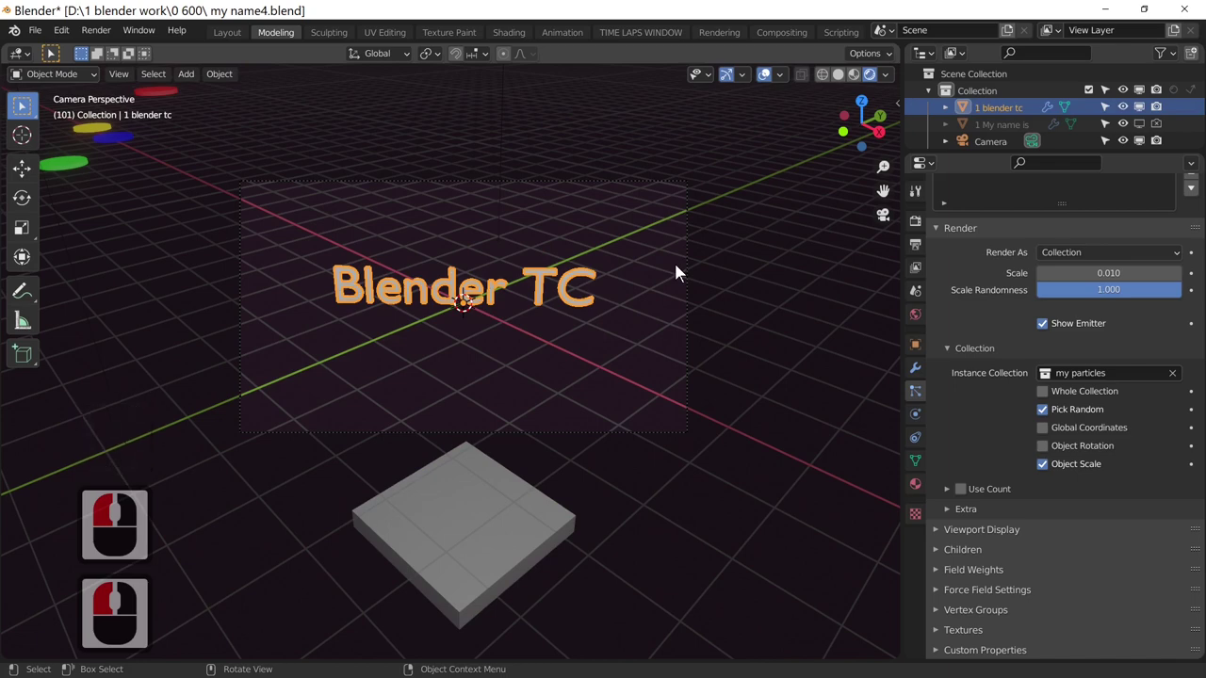
- Keyframe location, rotation and scale of the blender TC text at the current frame
key(i)
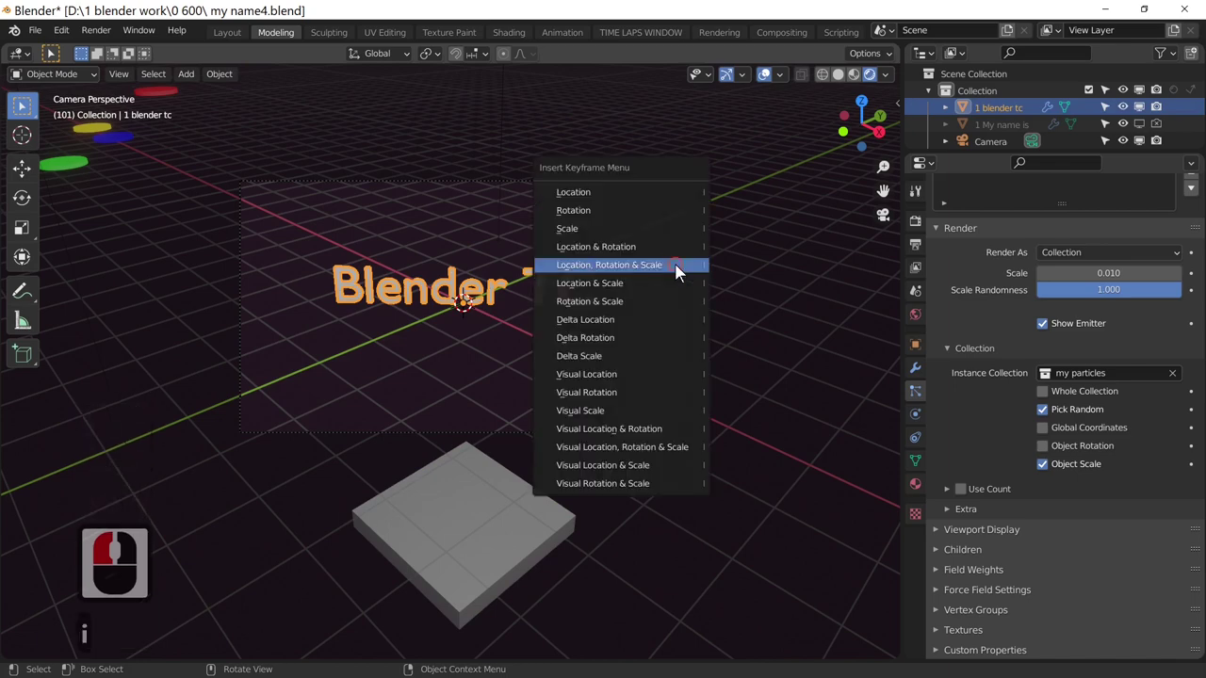
click(684, 273)
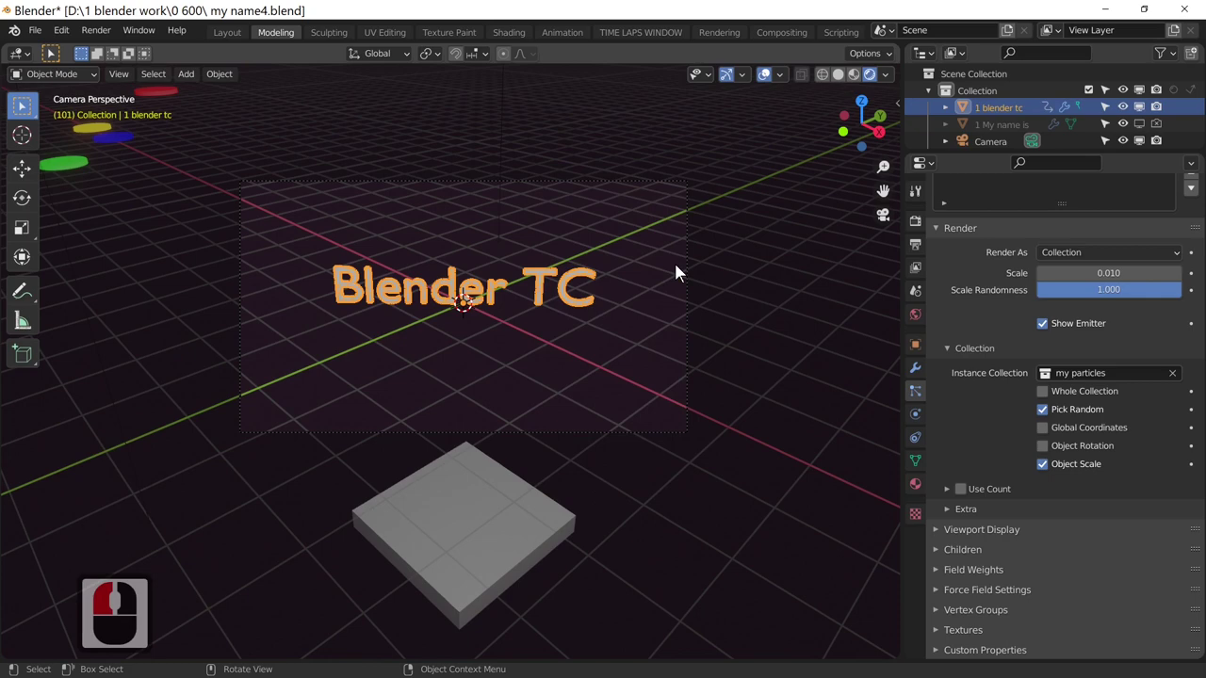
- Step the timeline with the arrow keys to an earlier frame for the spin keyframe
key(Right)
key(Right)
key(Right)
key(Right)
key(Right)
key(Right)
key(Right)
key(Right)
key(Right)
key(Right)
key(Left)
key(Left)
key(Left)
key(Left)
key(Left)
key(Left)
key(Left)
key(Left)
key(Left)
key(Left)
key(Left)
key(Left)
key(Left)
key(Left)
key(Left)
key(Left)
key(Left)
key(Left)
key(Left)
key(Left)
key(Left)
key(Left)
key(Left)
key(Left)
key(Left)
key(Left)
key(Left)
key(Left)
key(Left)
key(Left)
key(Left)
key(Left)
key(Left)
key(Left)
key(Left)
key(Left)
key(Left)
key(Left)
key(Left)
key(Left)
key(Left)
key(Left)
key(Left)
key(Left)
key(Left)
key(Left)
key(Left)
key(Left)
key(Left)
key(Left)
key(Left)
key(Left)
key(Left)
key(Left)
key(Left)
key(Left)
key(Left)
key(Left)
key(Left)
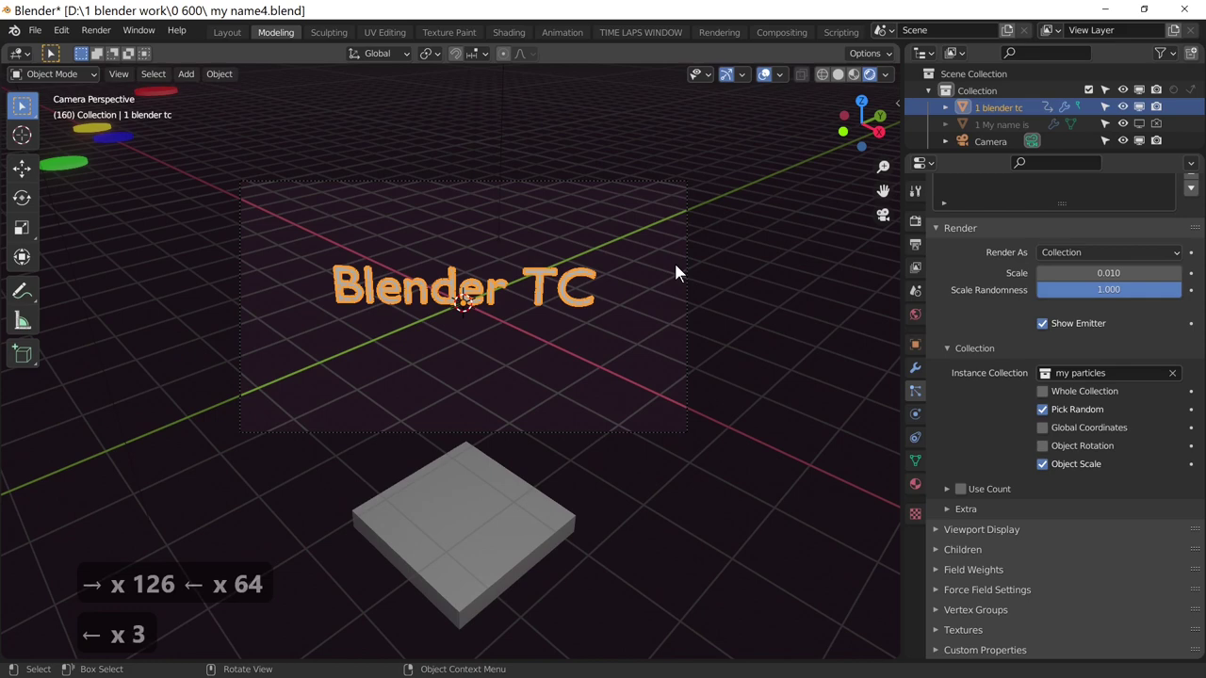
- Rotate the blender TC text 360 degrees around Z and keyframe location, rotation and scale
key(r)
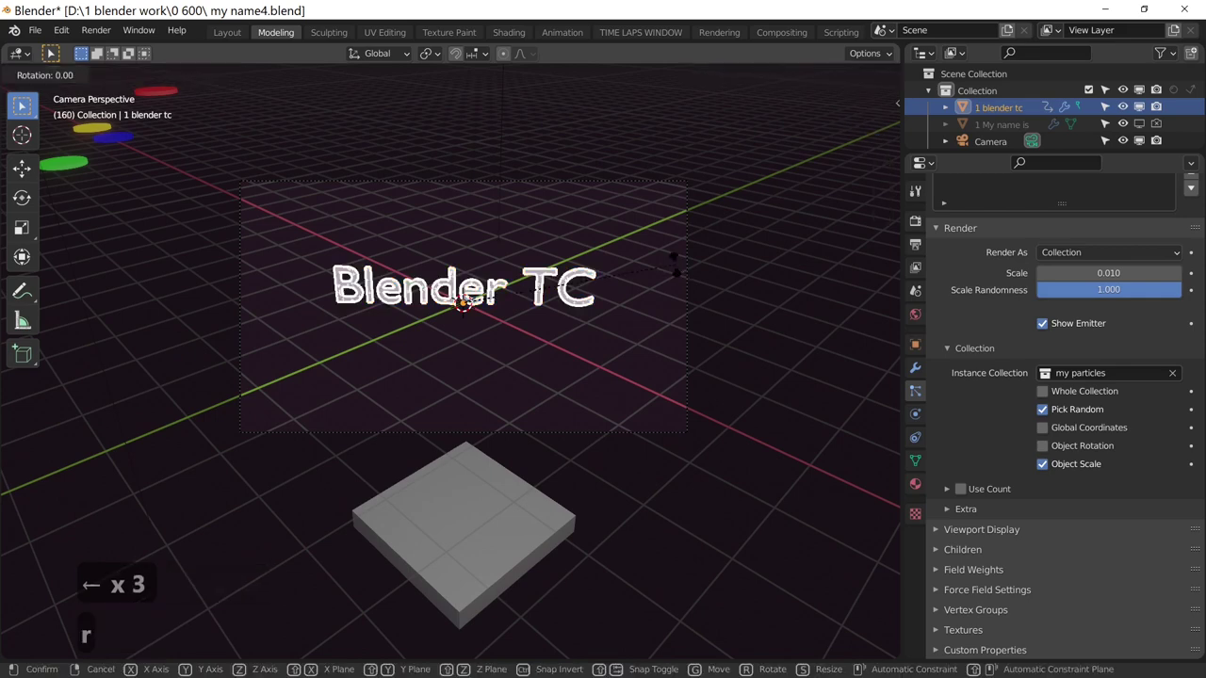
key(z)
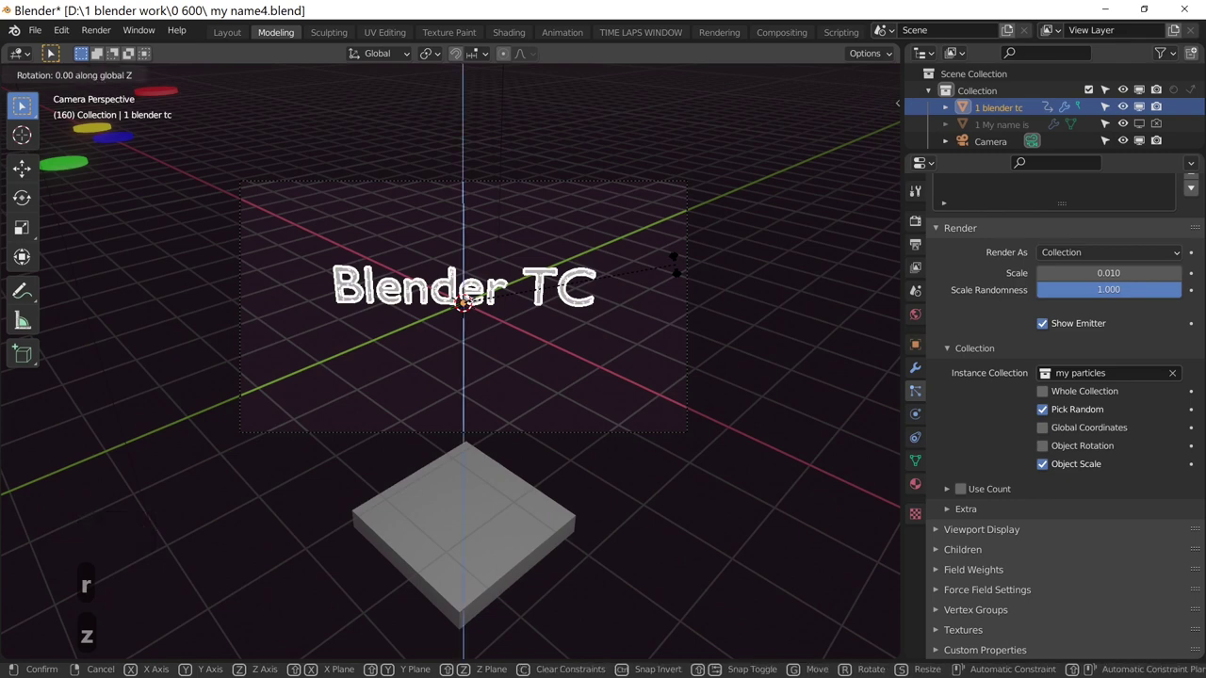
text(360)
key(Return)
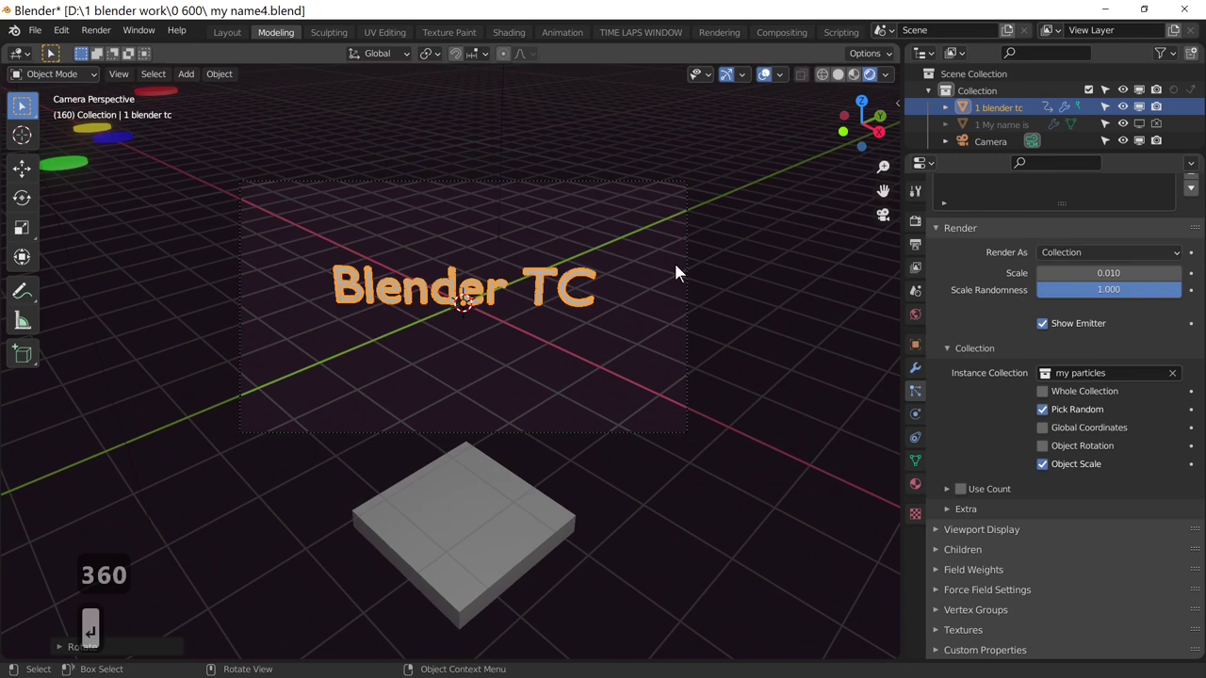
key(i)
click(687, 273)
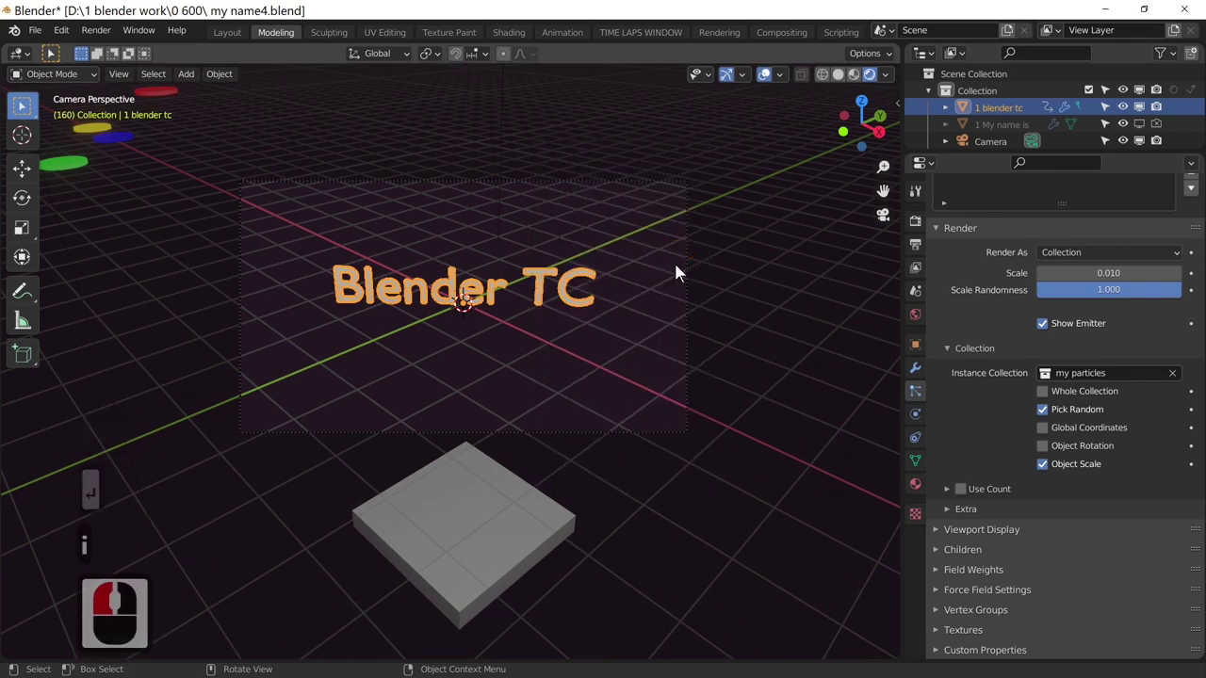
- Start playback of the particle animation
key(space)
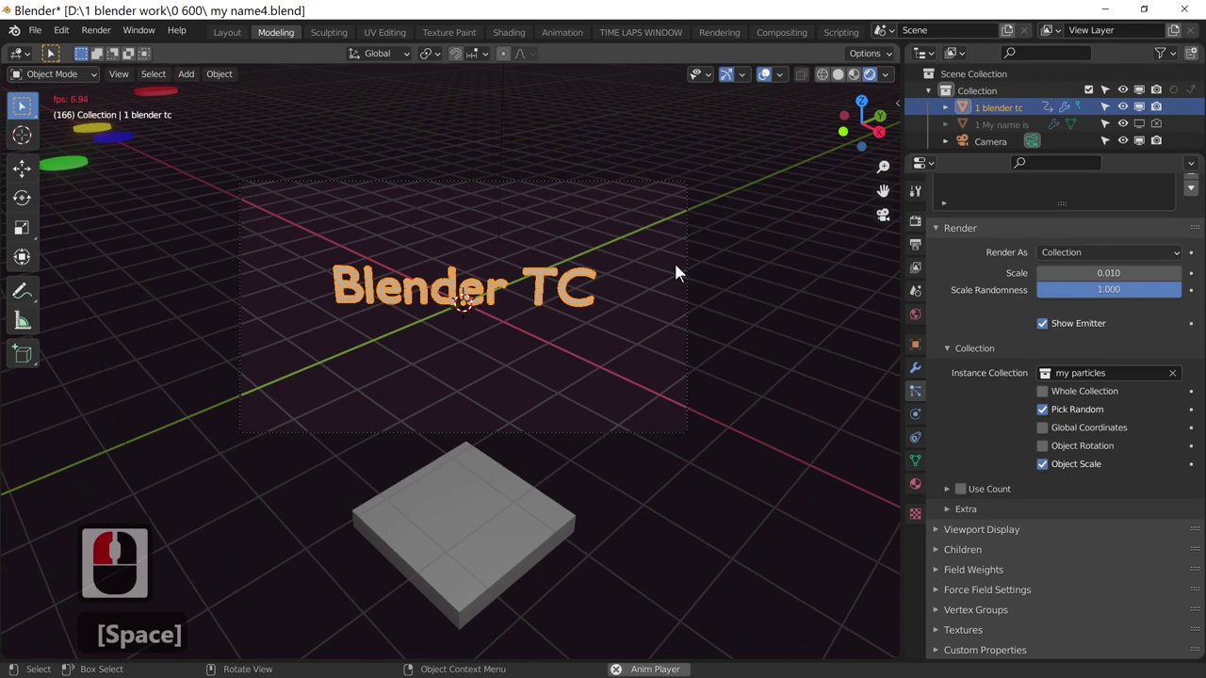
- Stop playback and scrub the timeline back and forth to review the text spin, ending at frame 160
key(Left)
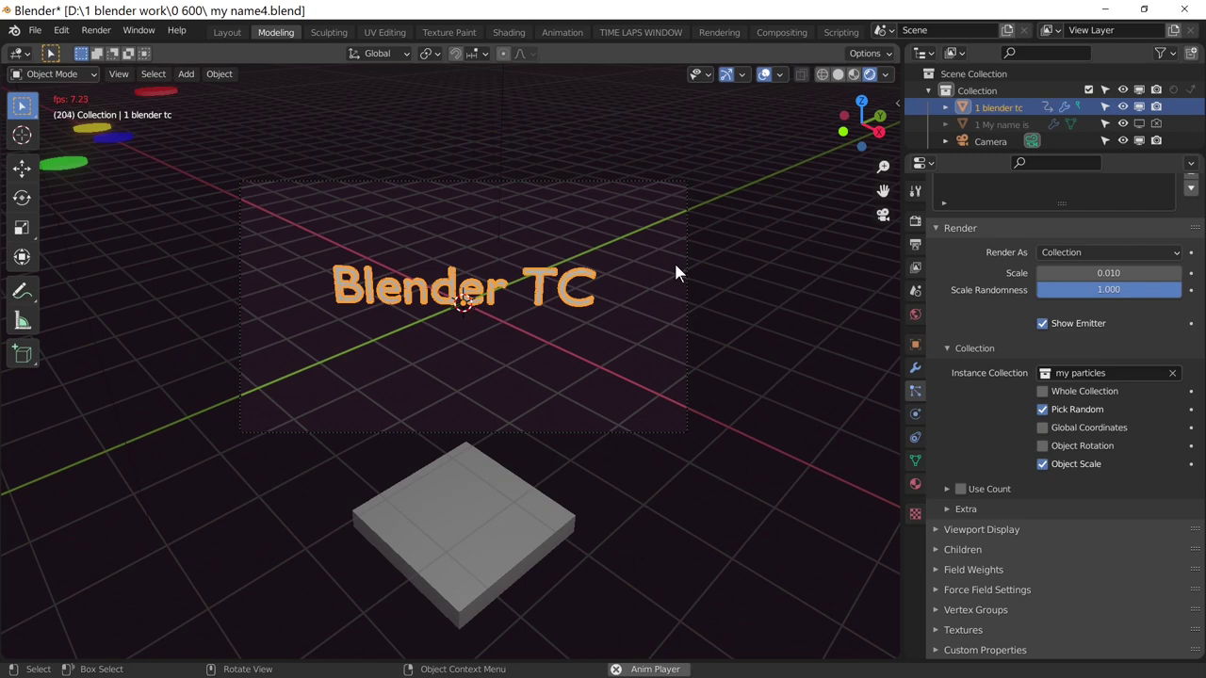
key(space)
key(Left)
key(Left)
key(Left)
key(Left)
key(Left)
key(Left)
key(Left)
key(Left)
key(Left)
key(Left)
key(Left)
key(Left)
key(Left)
key(Left)
key(Left)
key(Left)
key(Left)
key(Left)
key(Left)
key(Left)
key(Left)
key(Left)
key(Left)
key(Right)
key(Right)
key(Right)
key(Right)
key(Right)
key(Right)
key(Right)
key(Right)
key(Right)
key(Right)
key(Right)
key(Right)
key(Right)
key(Right)
key(Right)
key(Right)
key(Right)
key(Right)
key(Right)
key(Right)
key(Right)
key(Right)
key(Right)
key(Right)
key(Right)
key(Right)
key(Right)
key(Right)
key(Left)
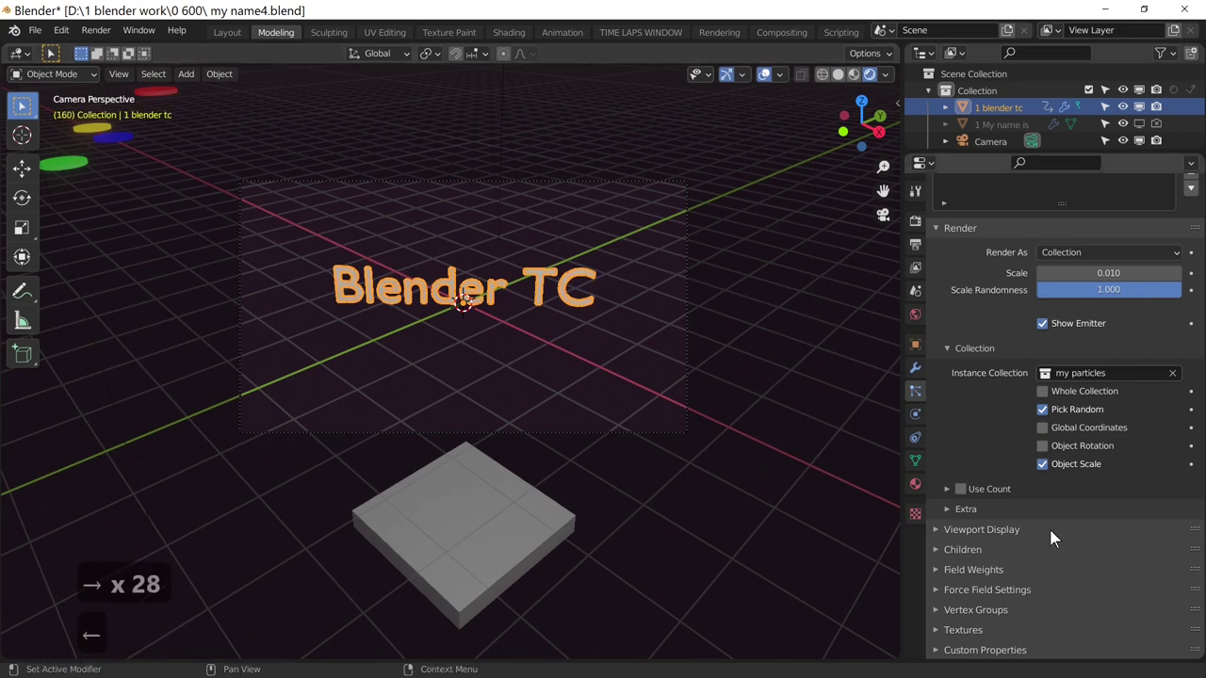
- Key the particles' Normal velocity at 0 on frame 160 in Particle Properties > Velocity
middle_click(1041, 550)
middle_click(1041, 551)
middle_click(1041, 551)
middle_click(1040, 550)
click(971, 307)
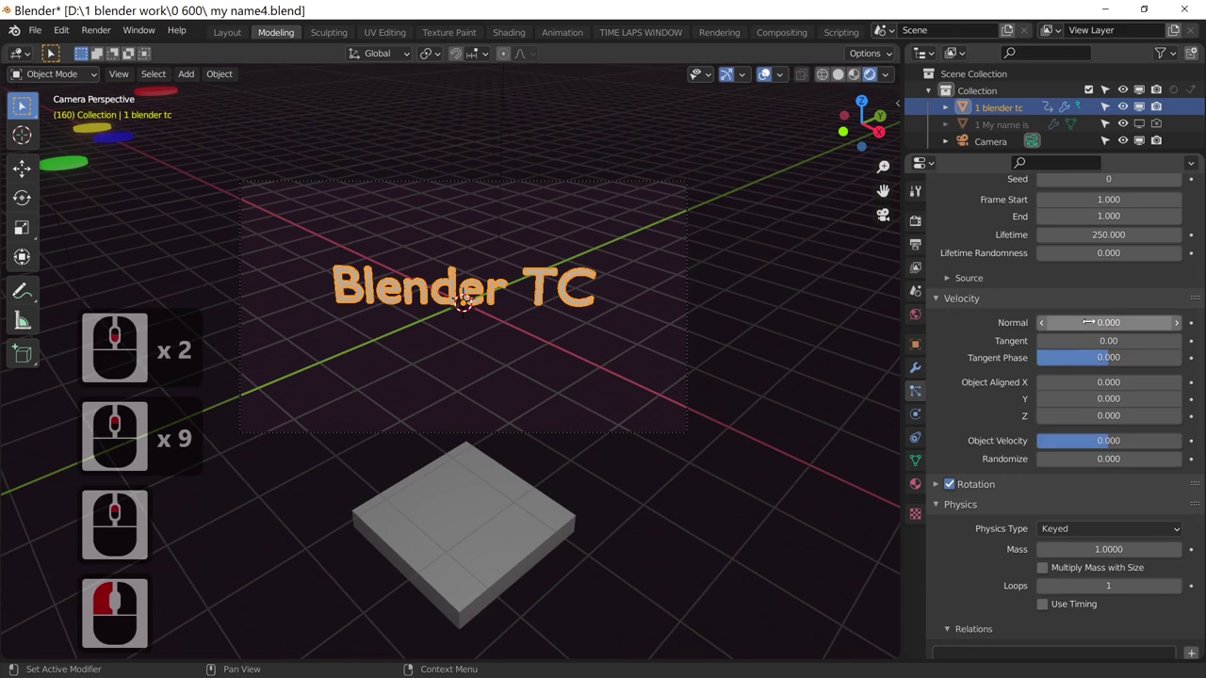
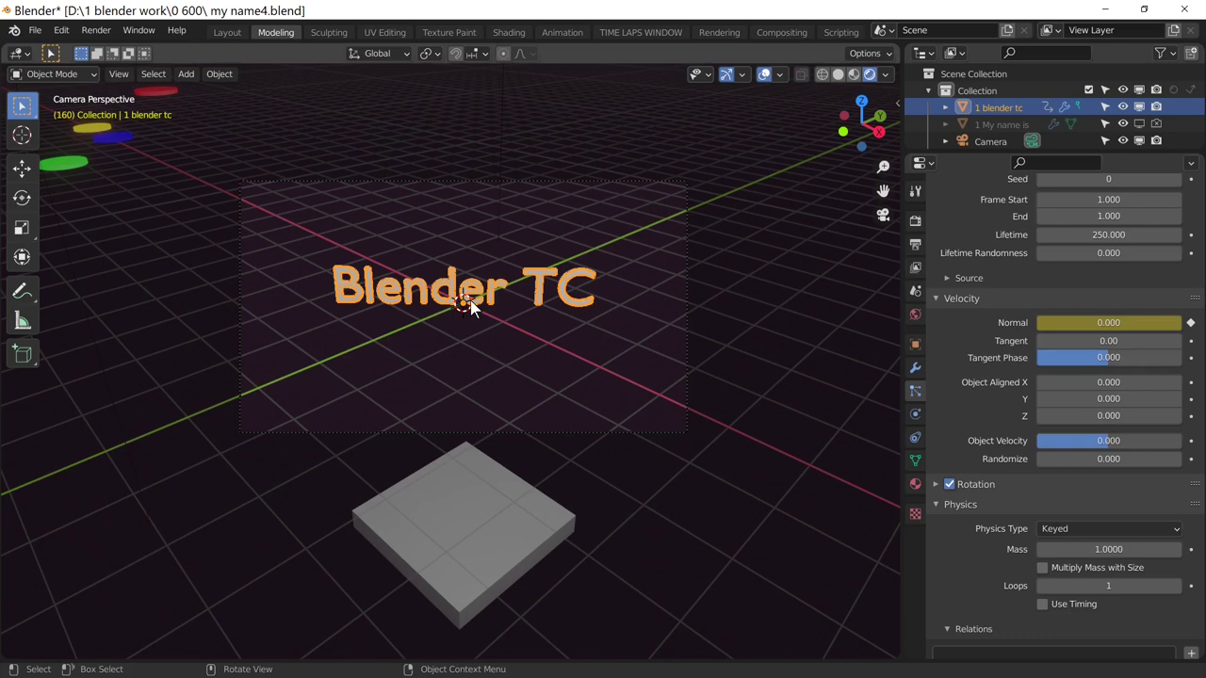
click(618, 377)
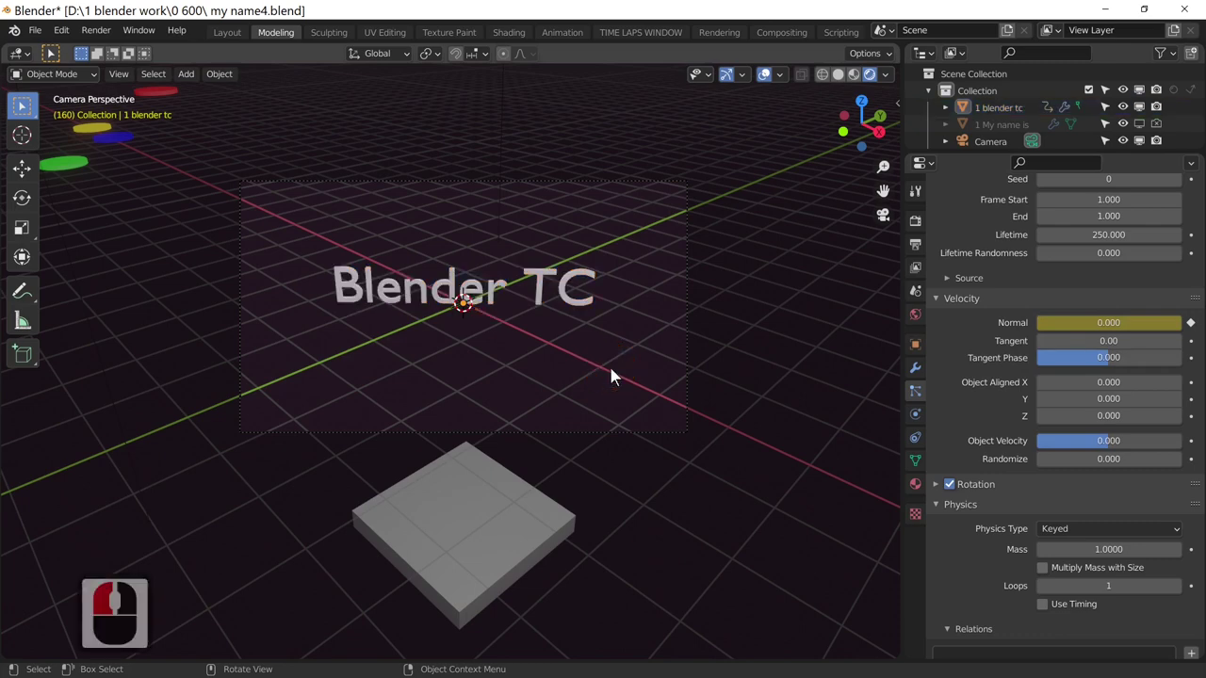
- Step the timeline forward from frame 160 to frame 176 for the second velocity key
key(Right)
key(Right)
key(Right)
key(Right)
key(Right)
key(Right)
key(Right)
key(Right)
key(Right)
key(Right)
key(Right)
key(Right)
key(Right)
key(Right)
key(Right)
key(Right)
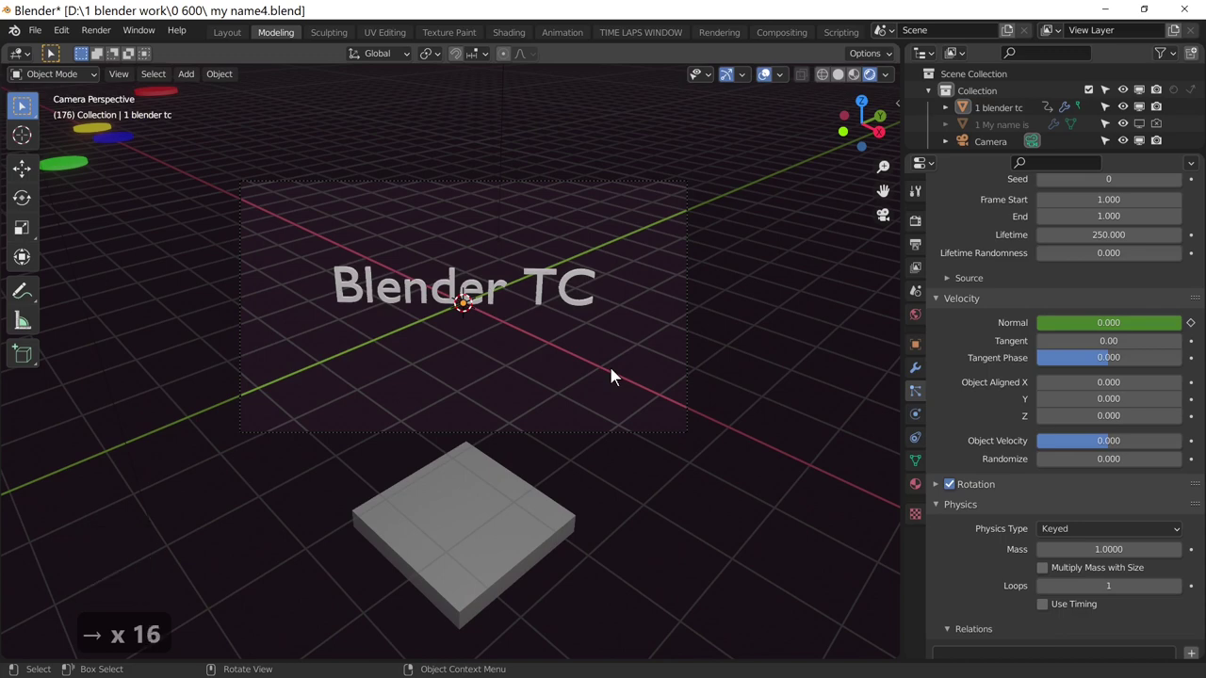
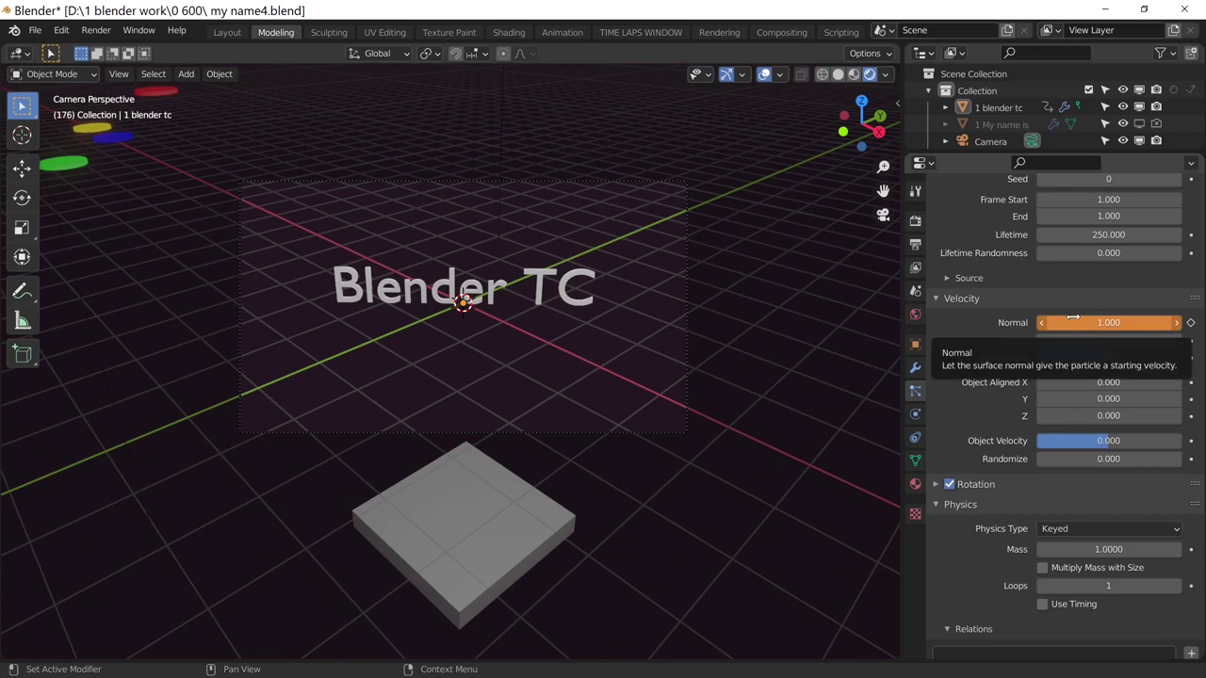
- Keyframe the Normal velocity at 4 on frame 176 and check the blender TC particles
key(i)
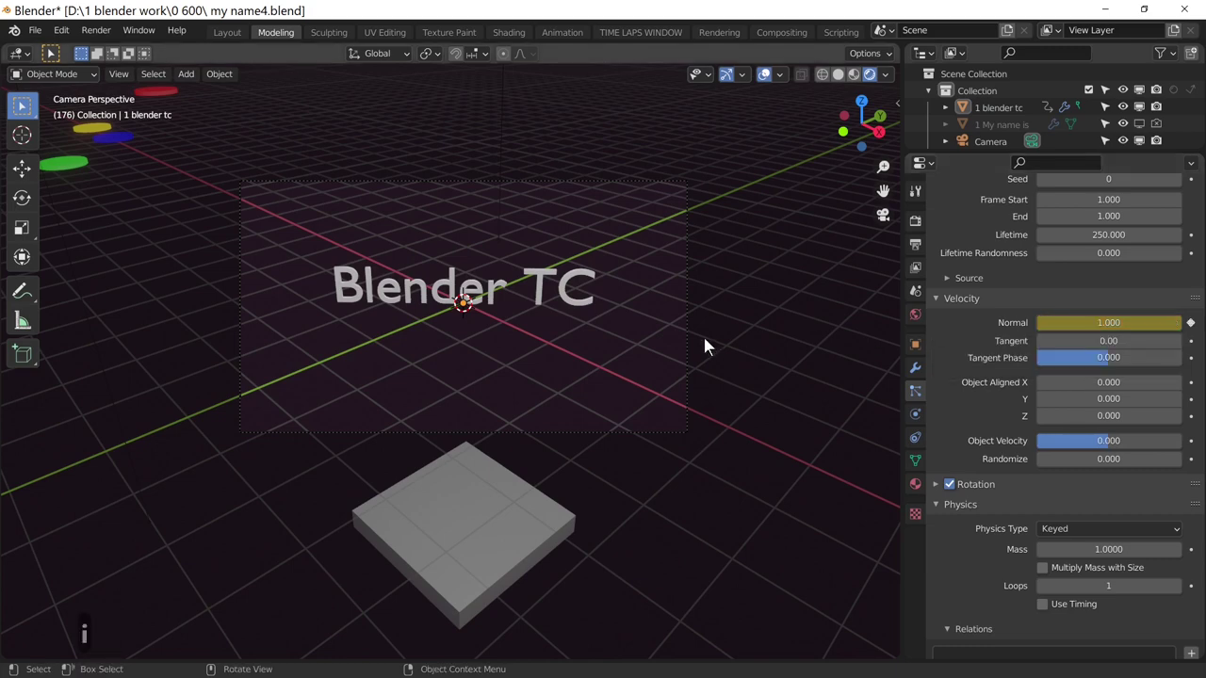
click(579, 282)
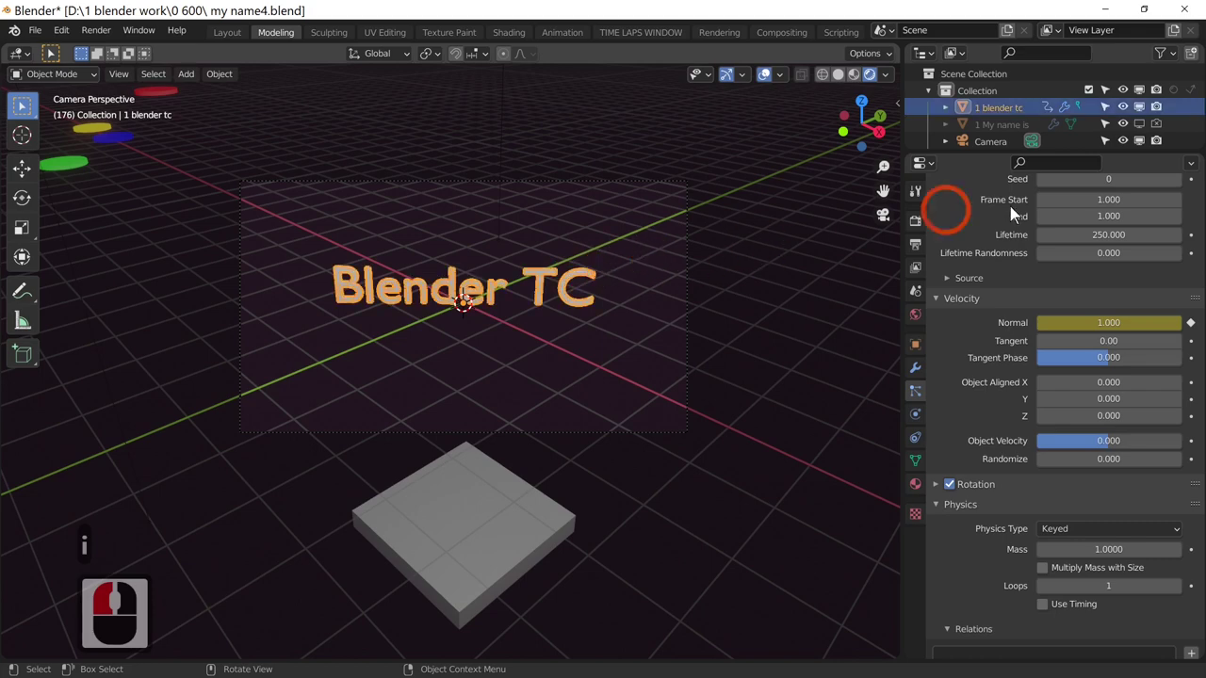
click(1159, 110)
click(1149, 112)
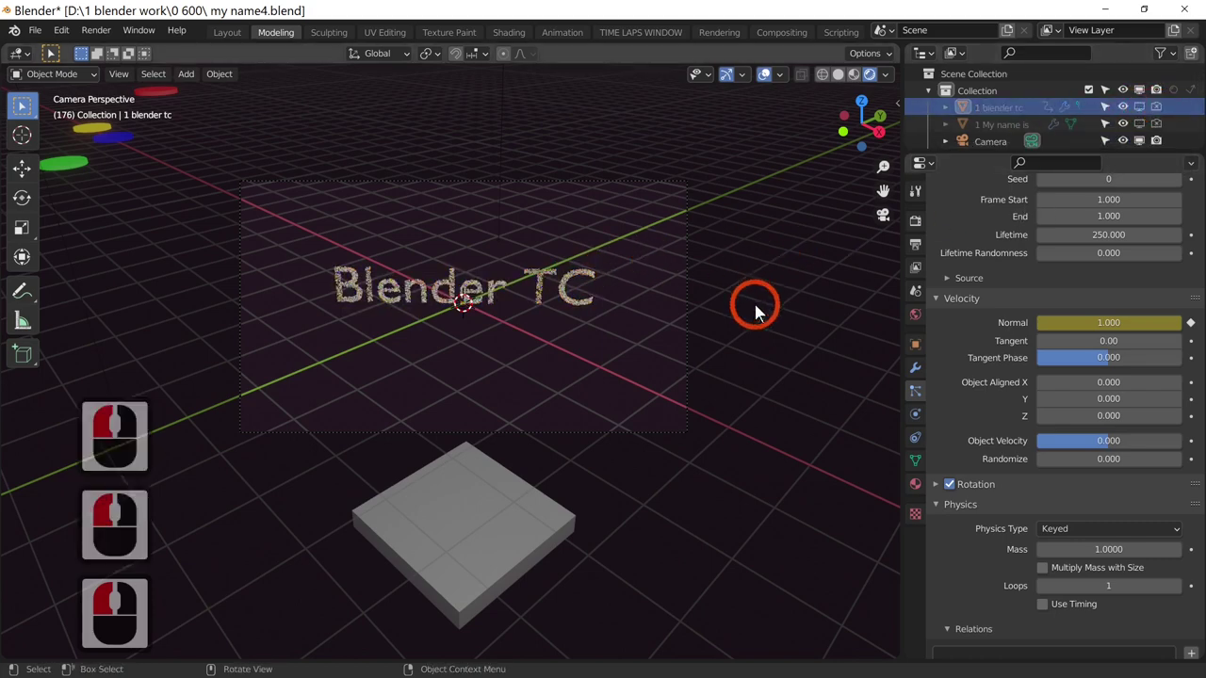
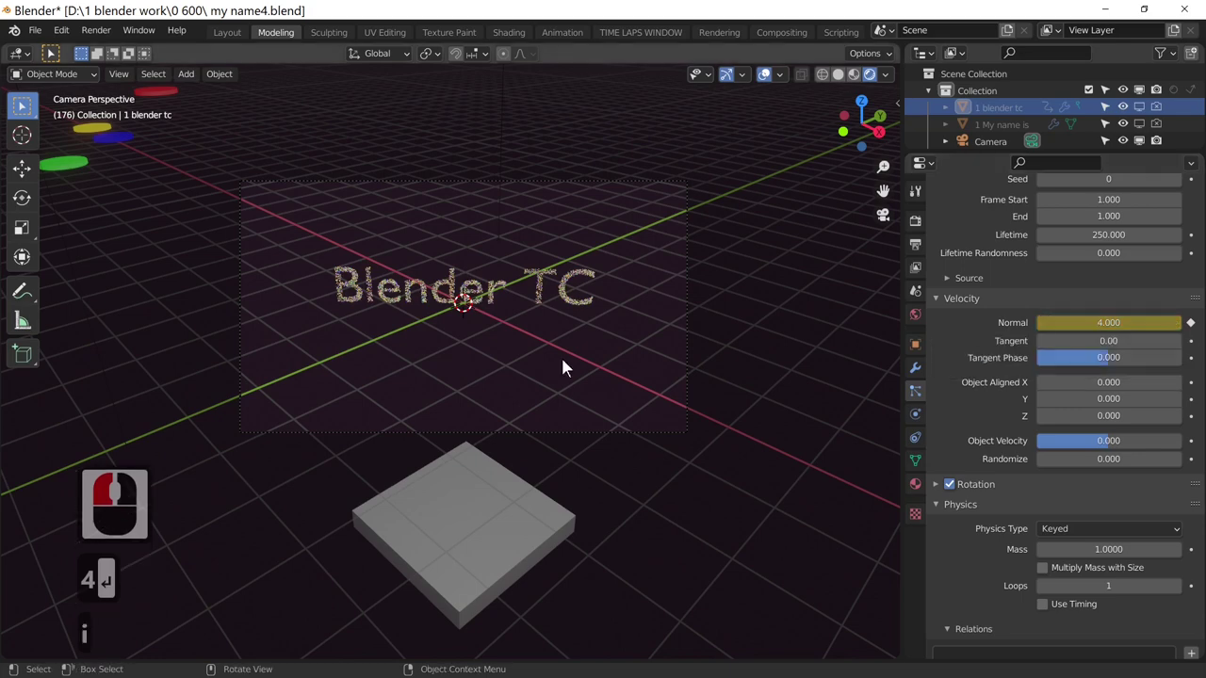
- Play the animation to review the scattering particles, stopping at frame 54
key(space)
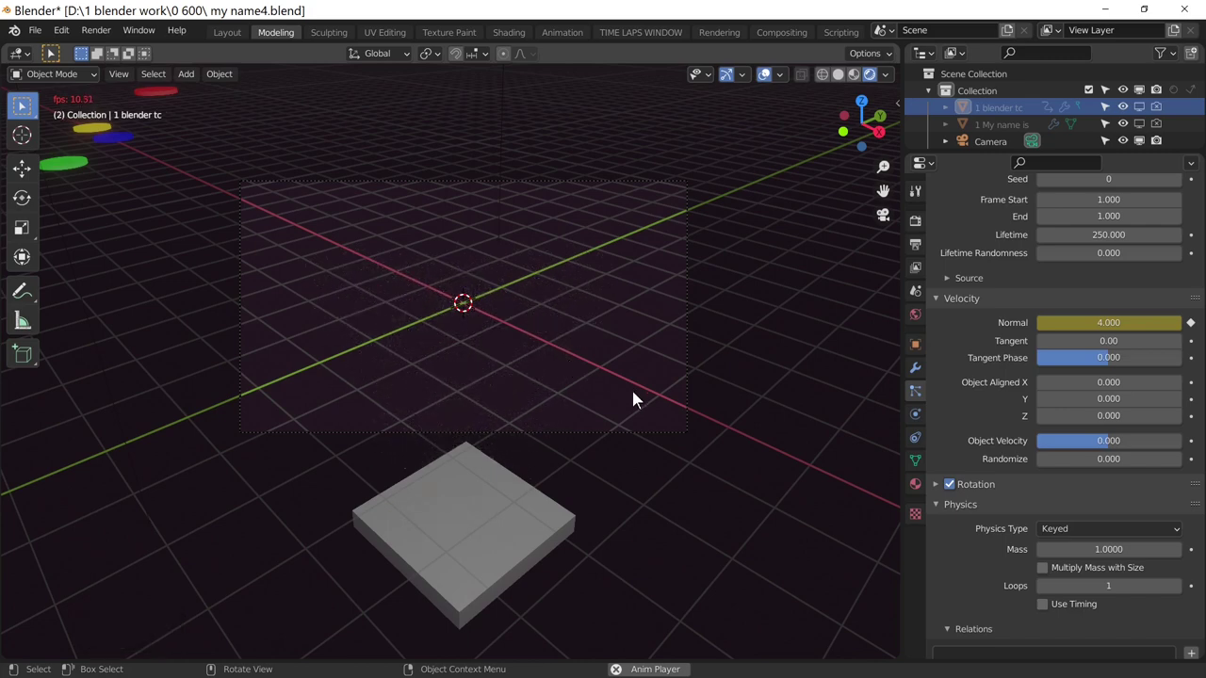
middle_click(640, 401)
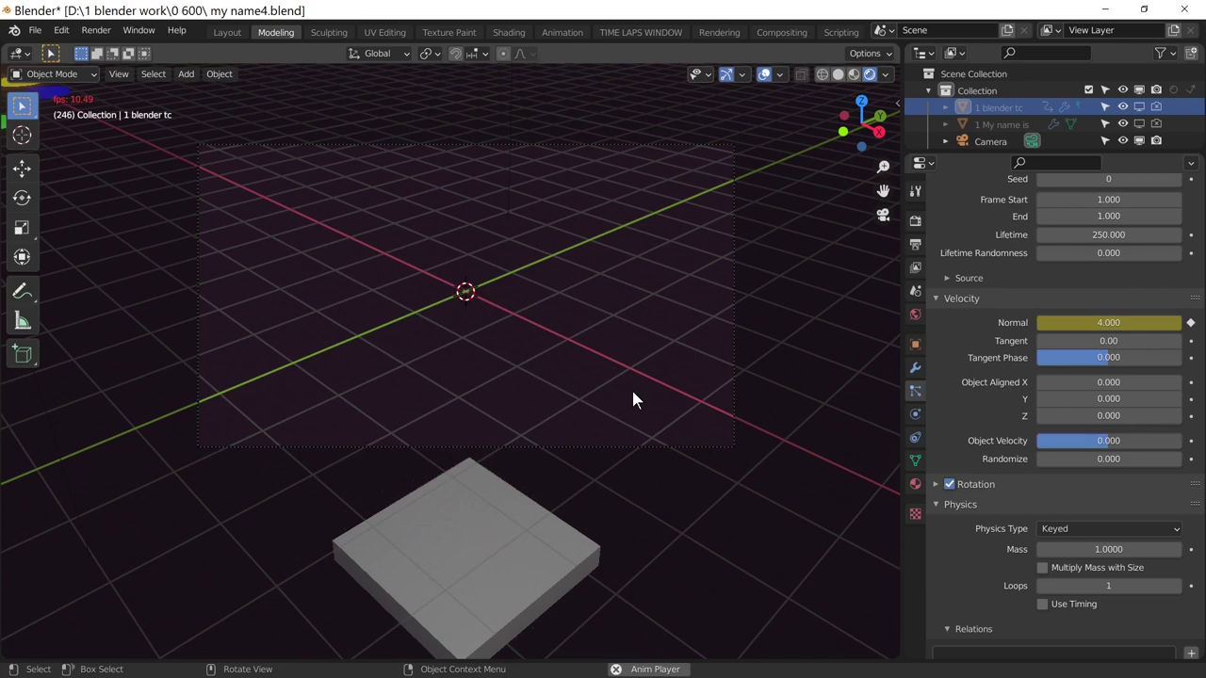
key(space)
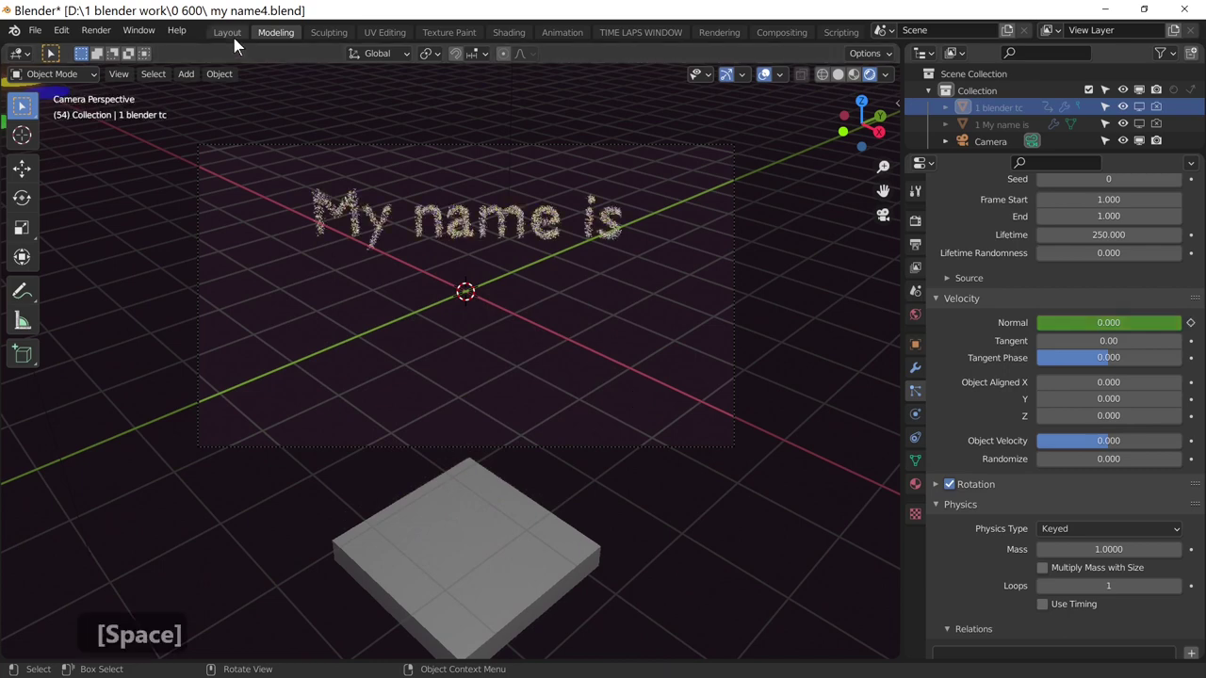
click(110, 36)
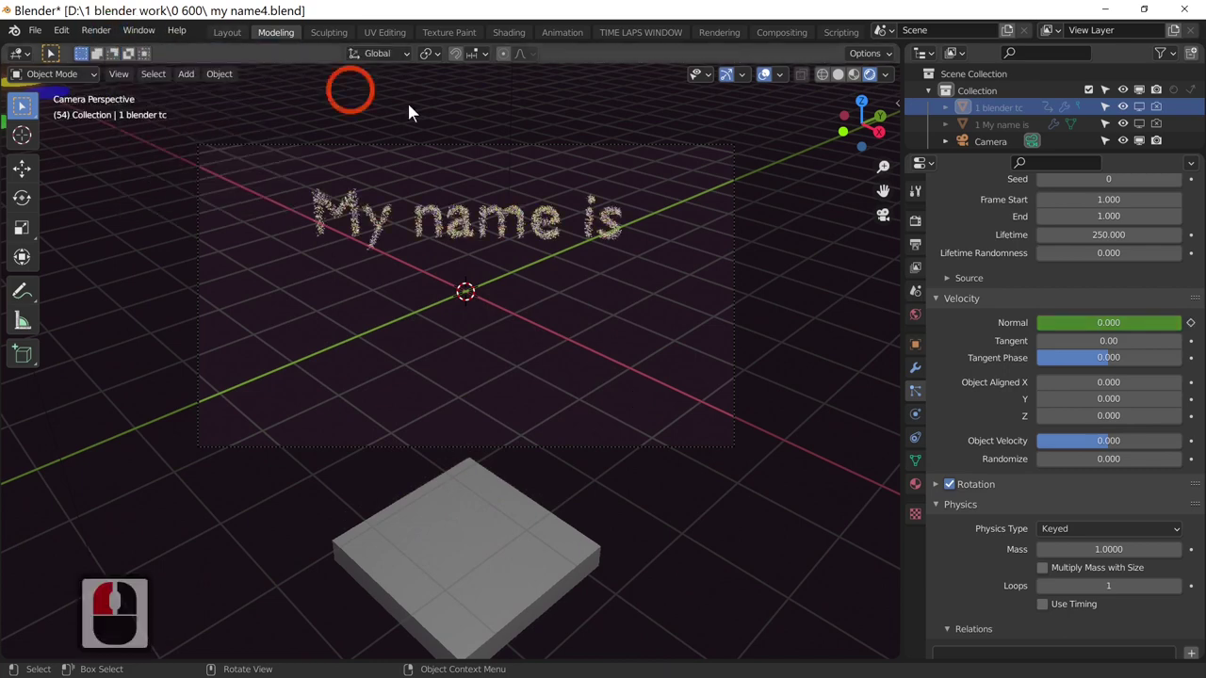
- Change the output file name from 'my name 1-' to 'my name 2-' in Output Properties
click(926, 261)
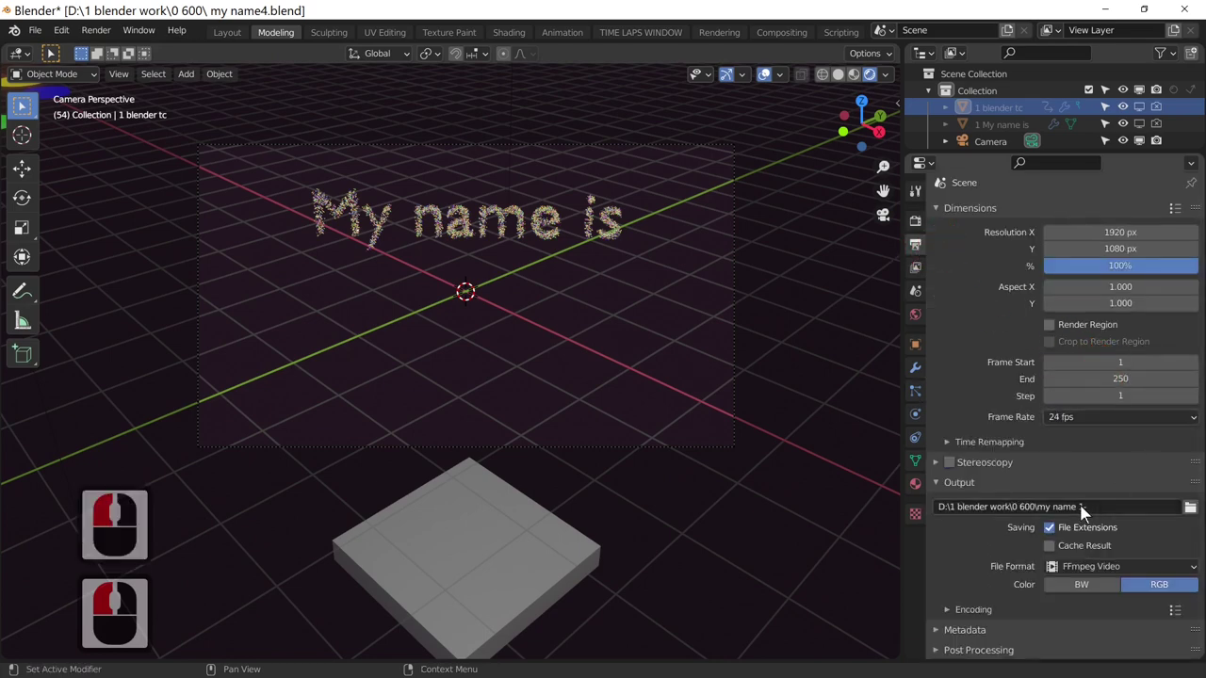
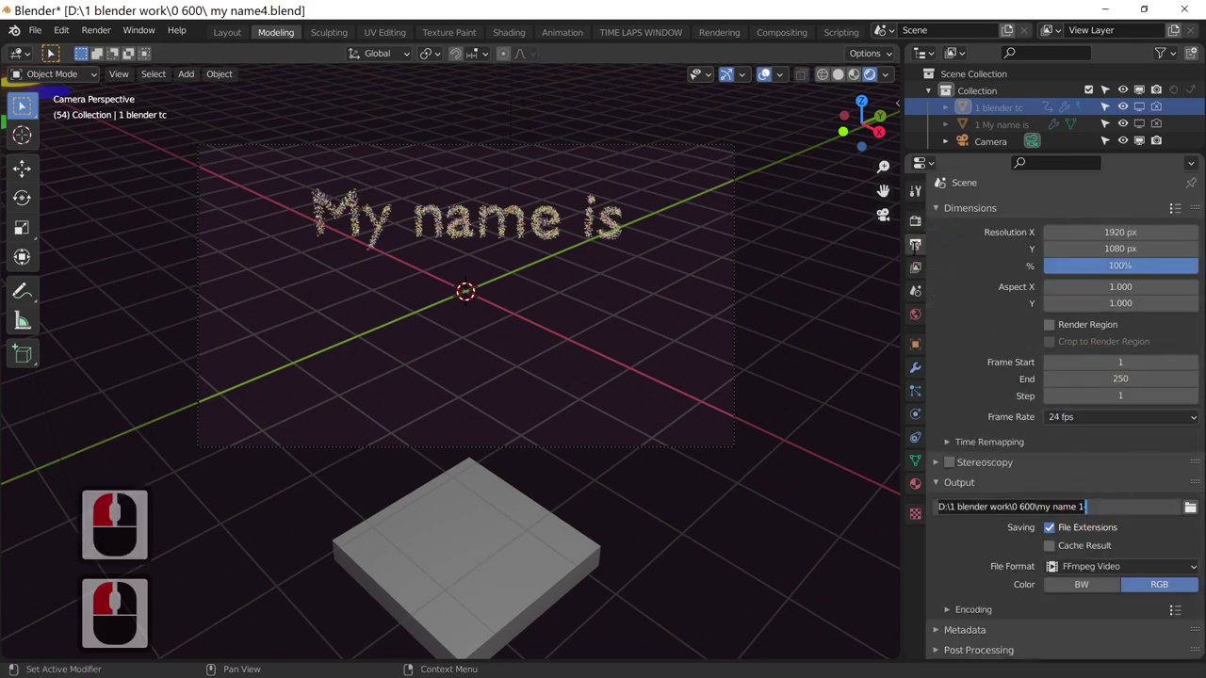
click(917, 252)
double_click(917, 251)
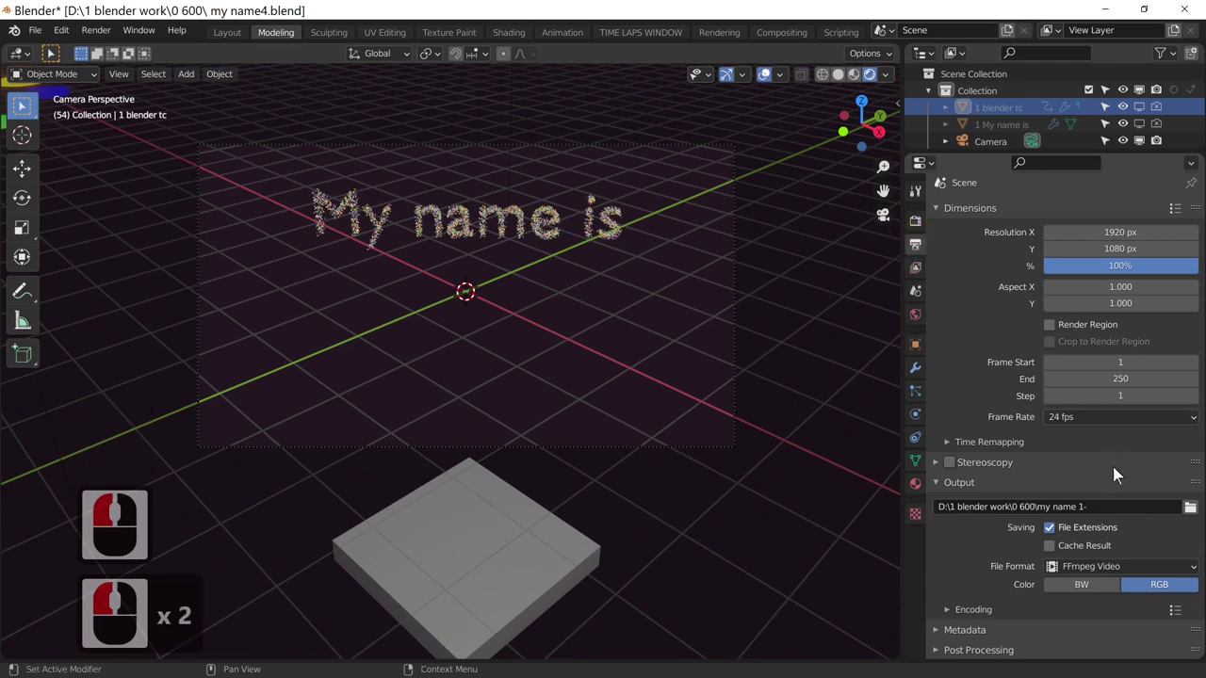
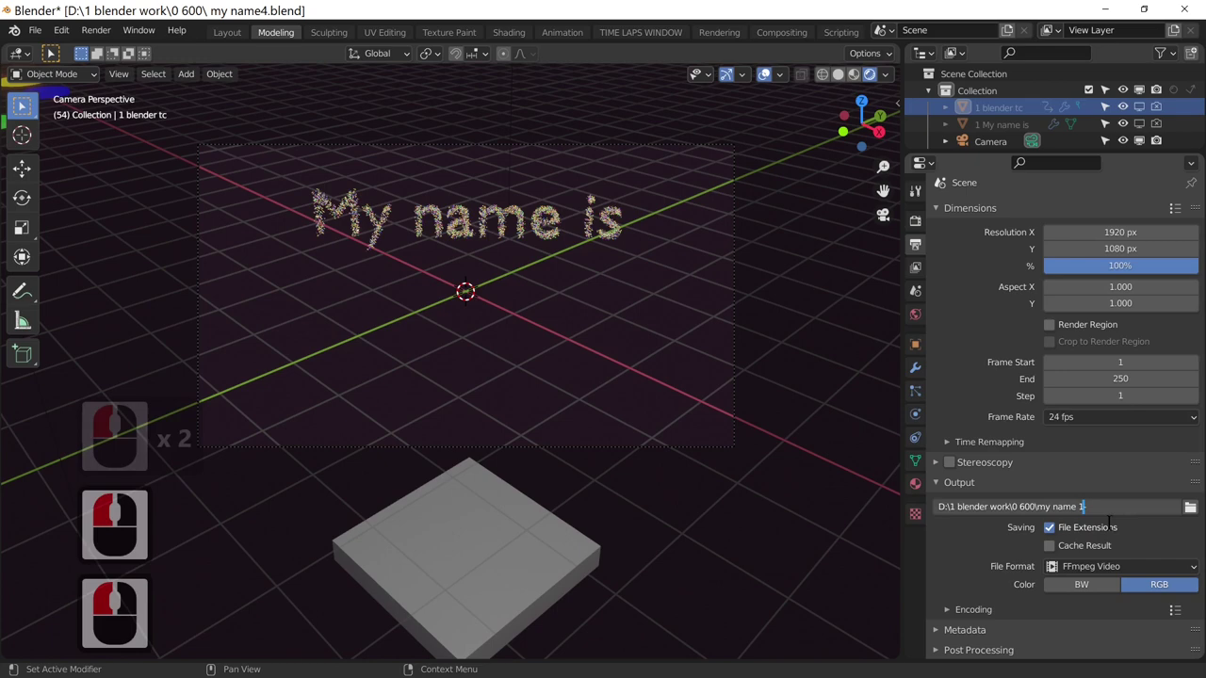
key(BackSpace)
key(BackSpace)
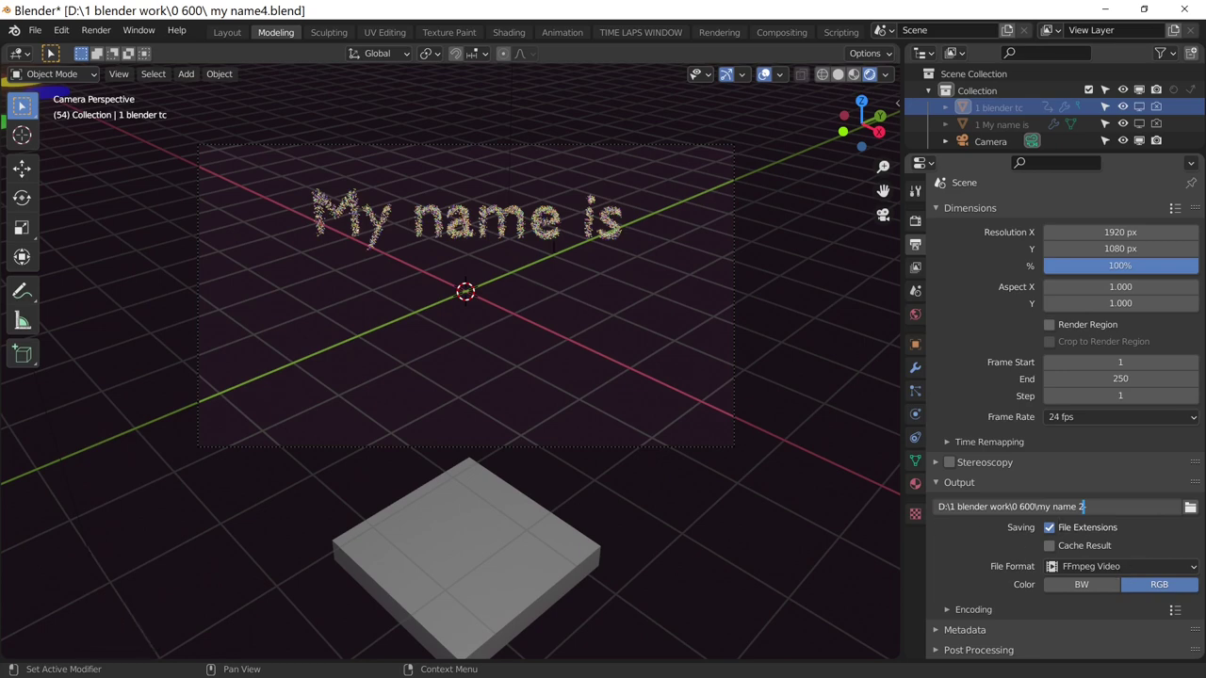
click(734, 300)
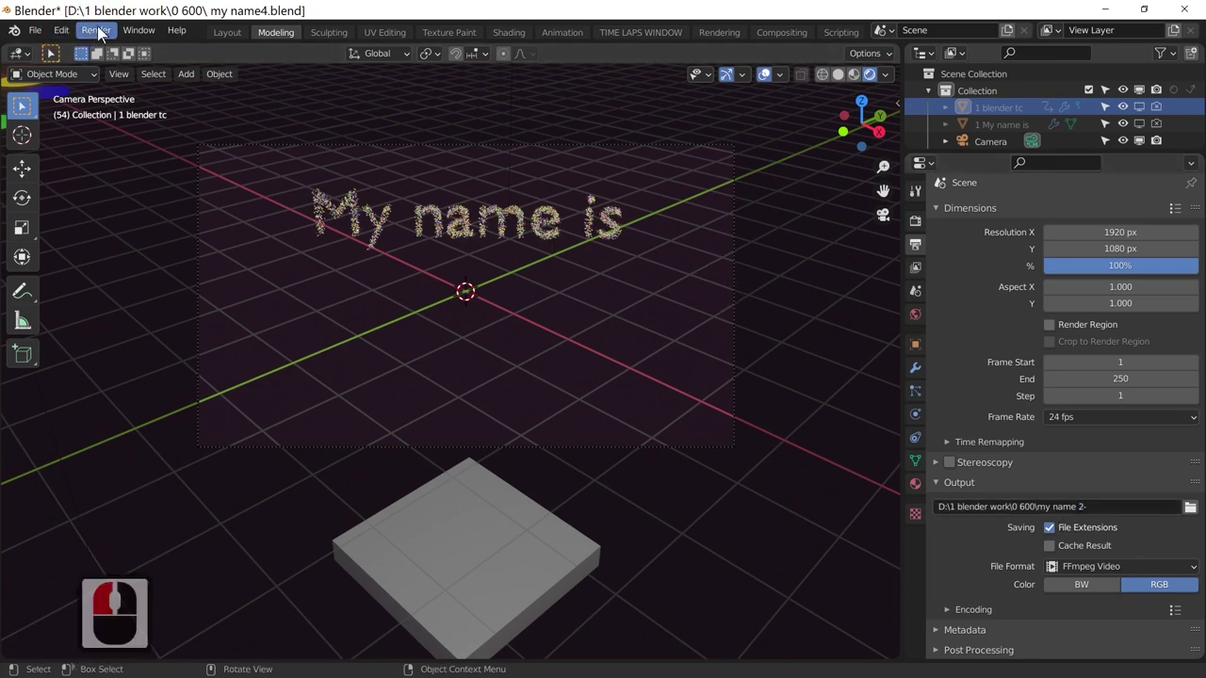
- Start rendering the whole animation to video via Render Animation
click(104, 34)
click(148, 73)
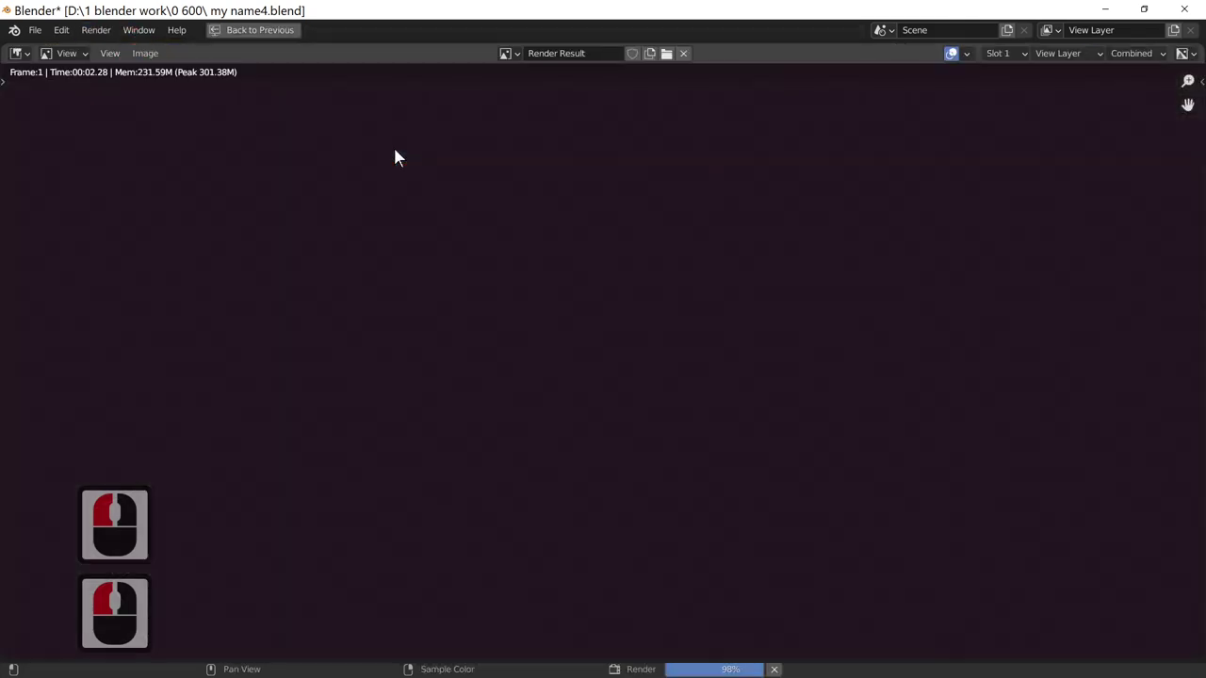